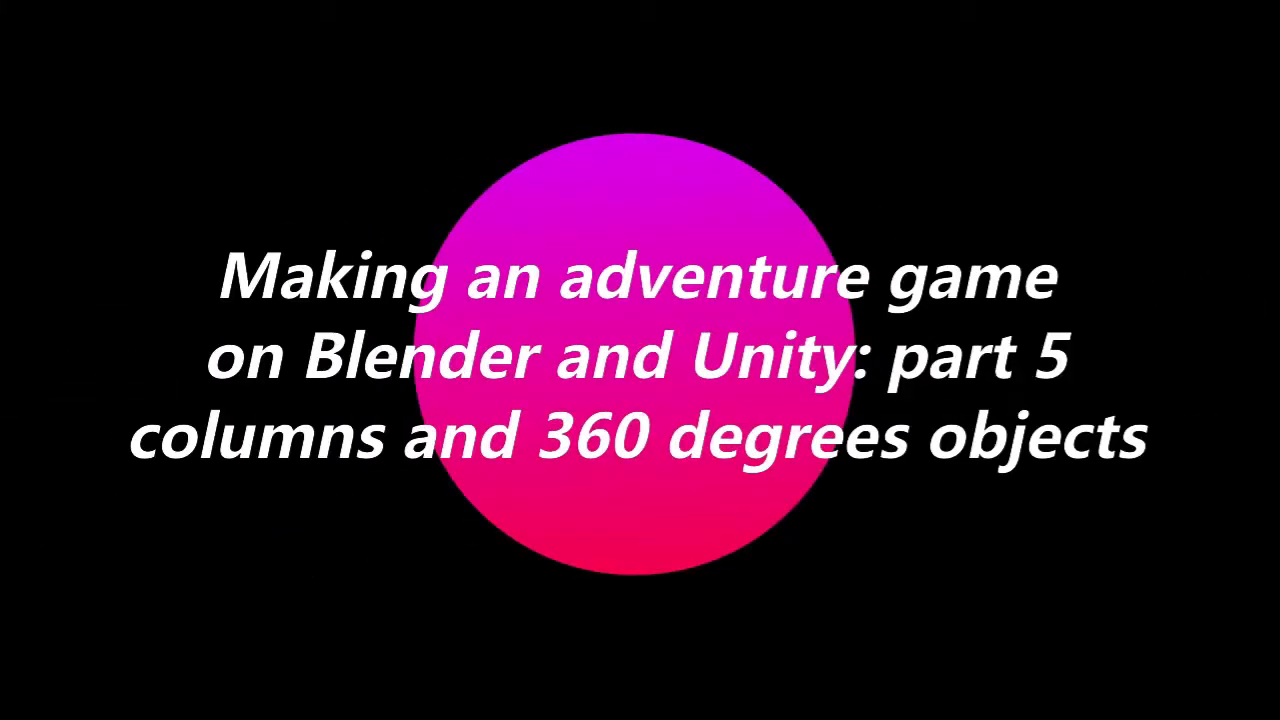
Step: Orbit and zoom the viewport around the bookshop room to frame the spiral-ledge pillar
{"action": "middle_click", "coordinate": [773, 370]}
{"action": "scroll", "scroll_direction": "down", "scroll_amount": 3}
{"action": "middle_click", "coordinate": [745, 386]}
{"action": "scroll", "scroll_direction": "up", "scroll_amount": 3}
{"action": "middle_click", "coordinate": [665, 412]}
{"action": "middle_click", "coordinate": [694, 431]}
{"action": "scroll", "scroll_direction": "down", "scroll_amount": 3}
{"action": "middle_click", "coordinate": [674, 443]}
{"action": "middle_click", "coordinate": [643, 437]}
{"action": "scroll", "scroll_direction": "up", "scroll_amount": 3}
{"action": "middle_click", "coordinate": [677, 461]}
{"action": "scroll", "scroll_direction": "down", "scroll_amount": 3}
{"action": "middle_click", "coordinate": [631, 439]}
{"action": "scroll", "scroll_direction": "up", "scroll_amount": 3}
{"action": "middle_click", "coordinate": [689, 401]}
{"action": "middle_click", "coordinate": [657, 473]}
{"action": "middle_click", "coordinate": [610, 440]}
{"action": "middle_click", "coordinate": [639, 425]}
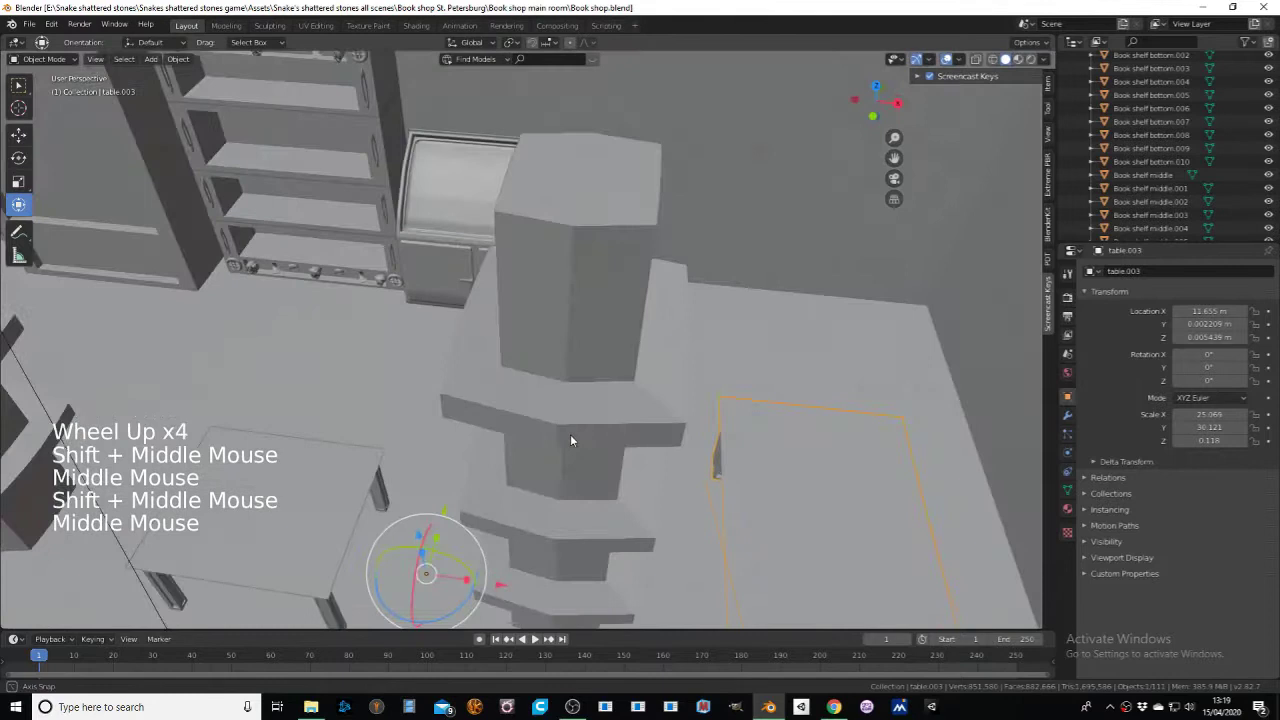
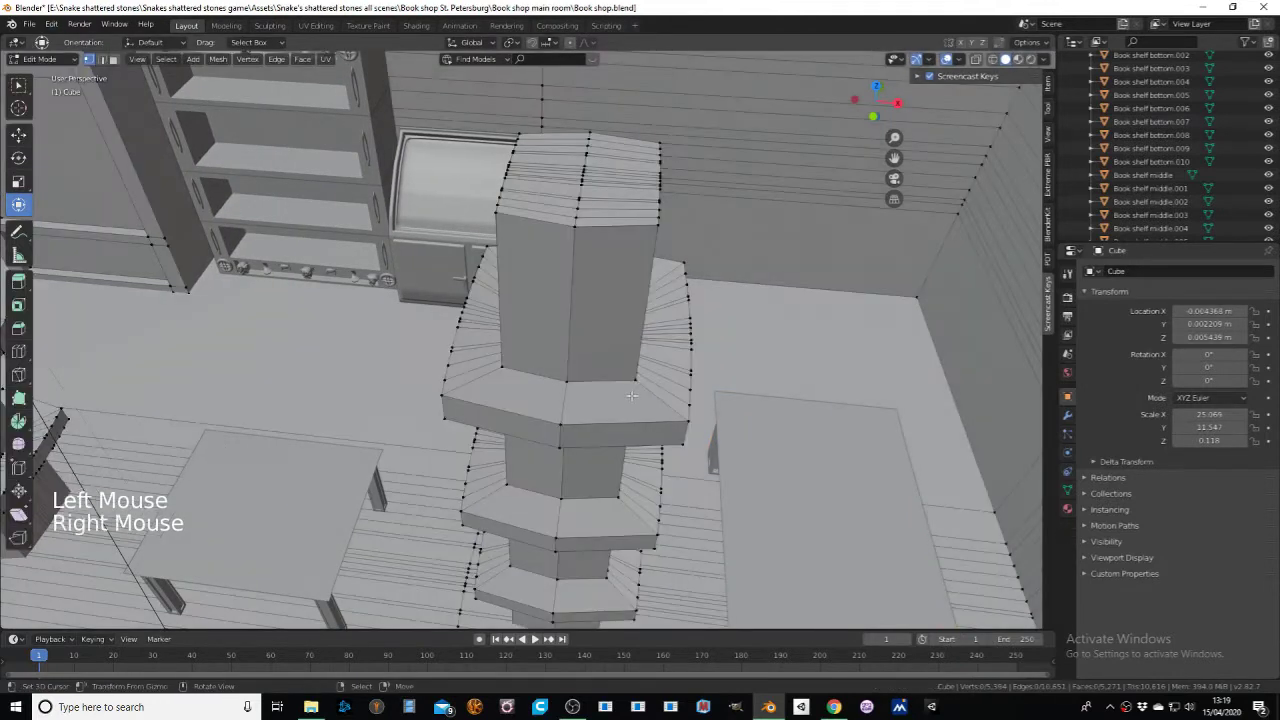
Step: Select the whole pillar mesh and pick out the middle vertex ring of its upper section
{"action": "key", "text": "l"}
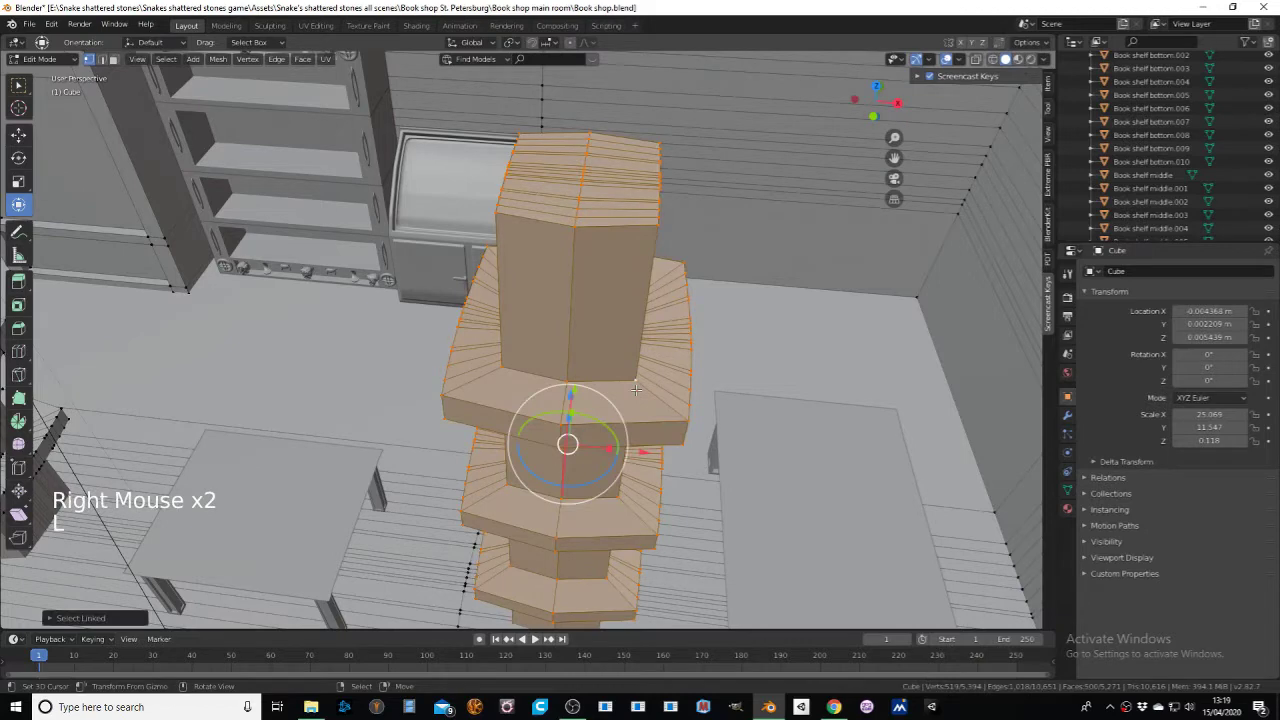
{"action": "key", "text": "p"}
{"action": "left_click", "coordinate": [535, 636]}
{"action": "right_click", "coordinate": [578, 326]}
{"action": "left_click", "coordinate": [21, 53]}
{"action": "middle_click", "coordinate": [535, 636]}
{"action": "right_click", "coordinate": [535, 636]}
{"action": "right_click", "coordinate": [535, 636]}
{"action": "middle_click", "coordinate": [534, 637]}
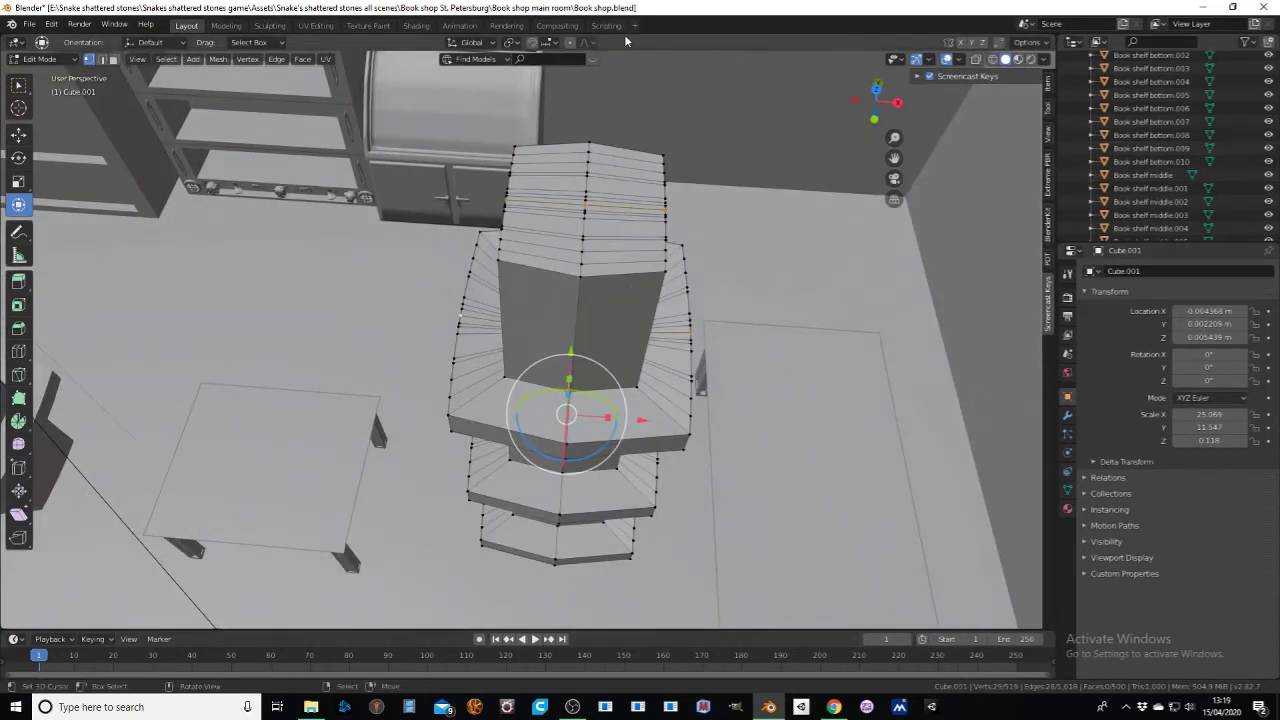
Step: With smooth proportional falloff on, scale the ring outward along X into a bulge
{"action": "left_click", "coordinate": [534, 637]}
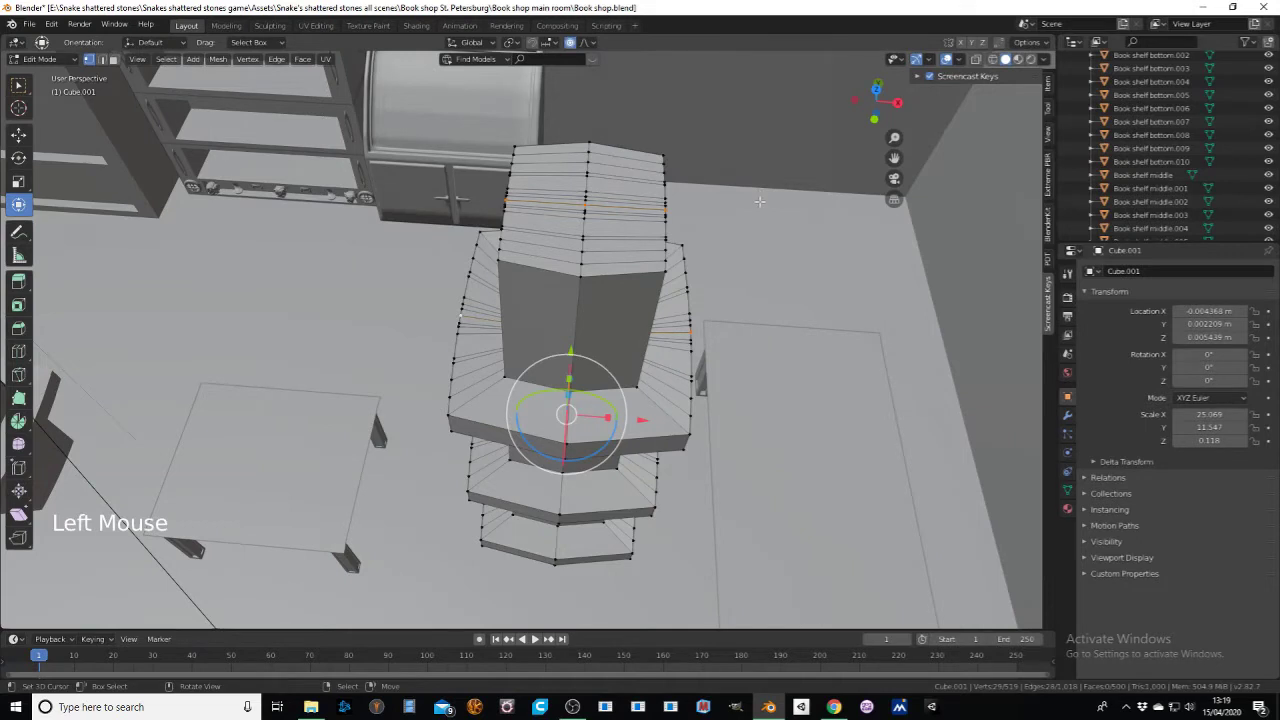
{"action": "key", "text": "s"}
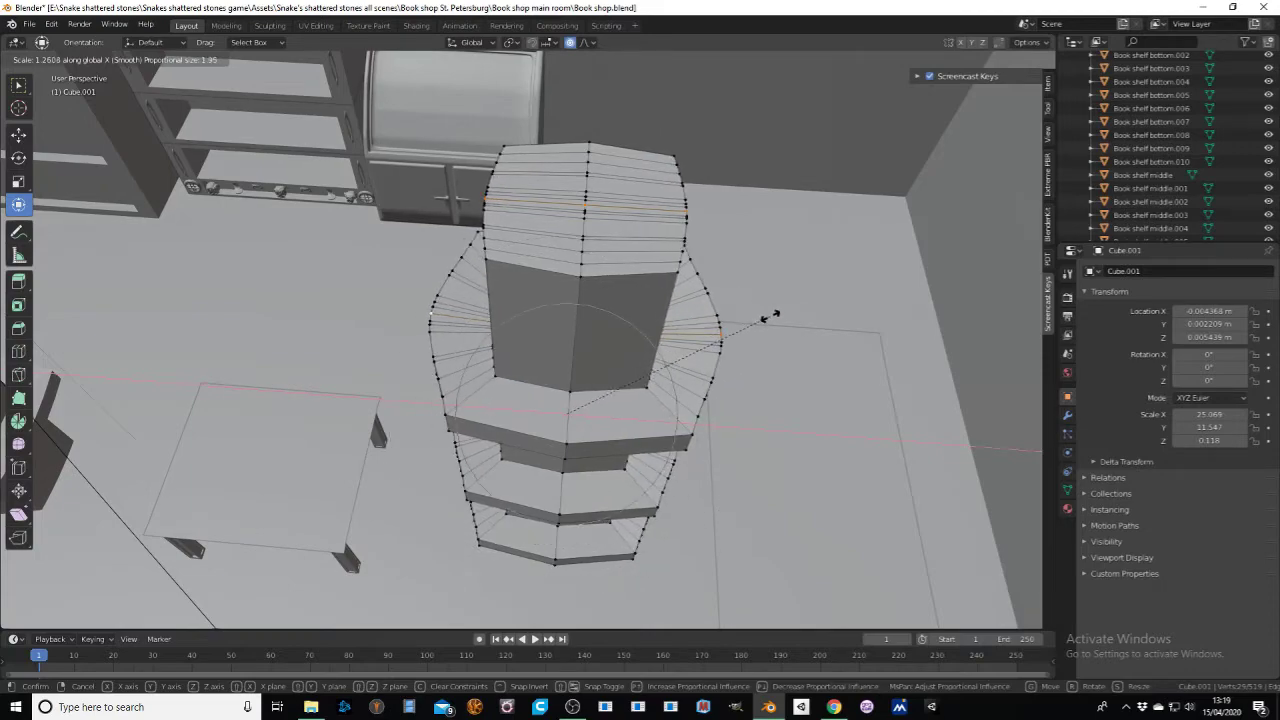
{"action": "middle_click", "coordinate": [535, 636]}
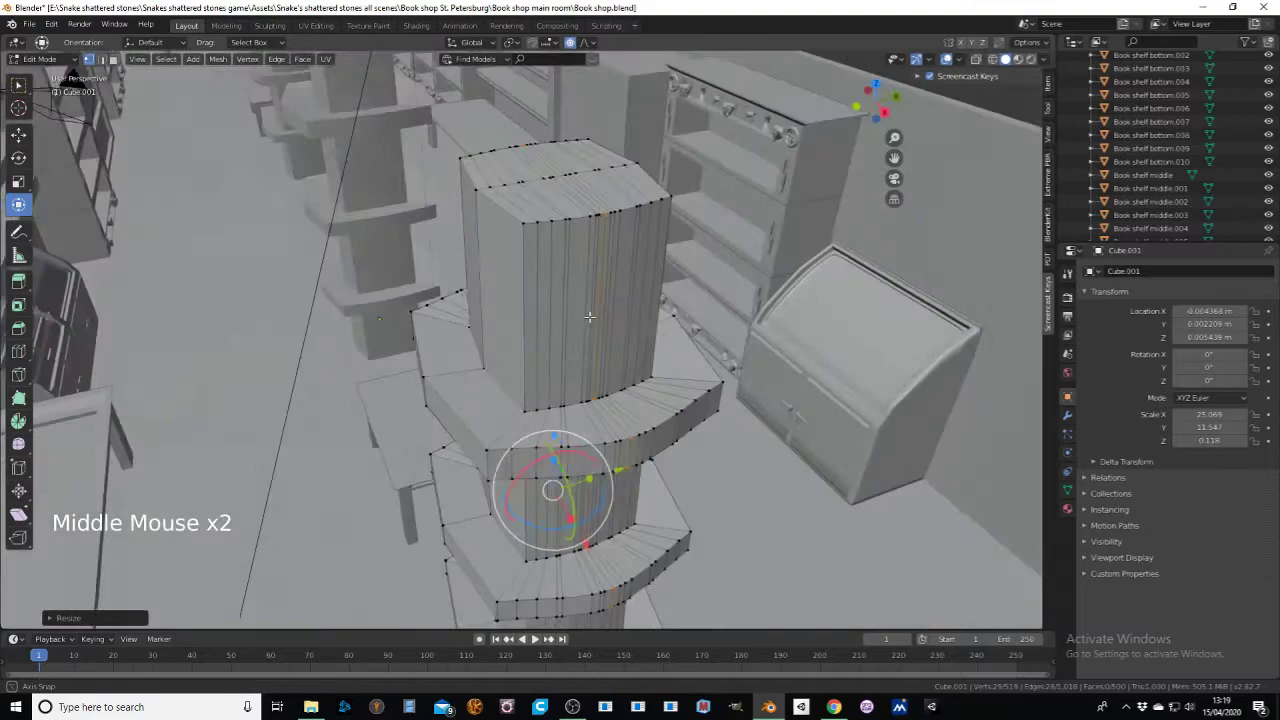
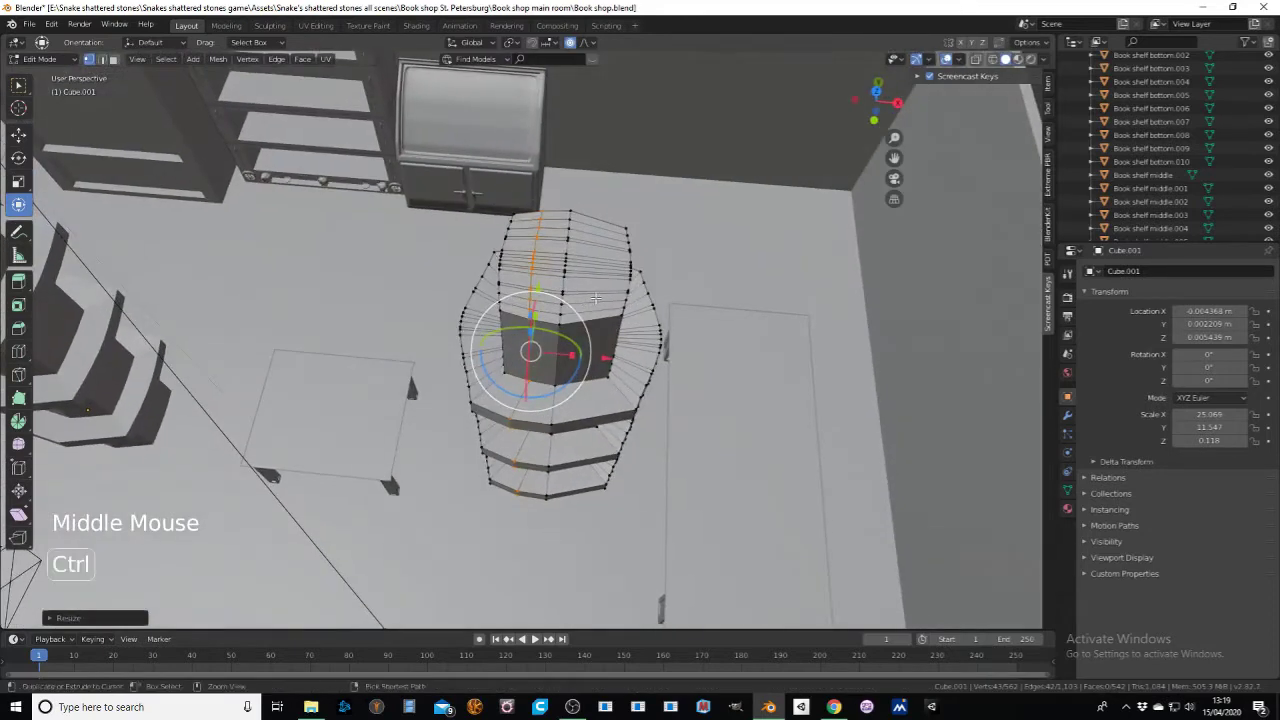
Step: Add vertical loops down the pillar and scale the bulged ring along Y with smooth falloff
{"action": "key", "text": "ctrl+t"}
{"action": "key", "text": "ctrl+r"}
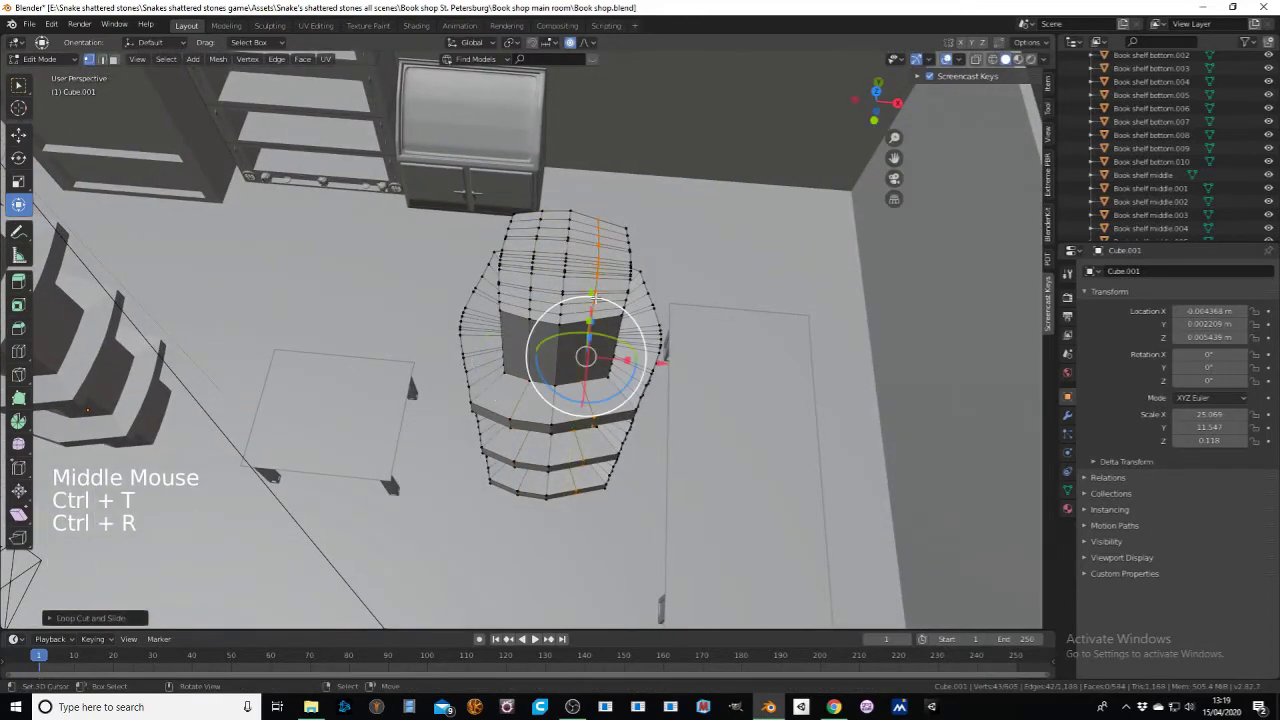
{"action": "key", "text": "s"}
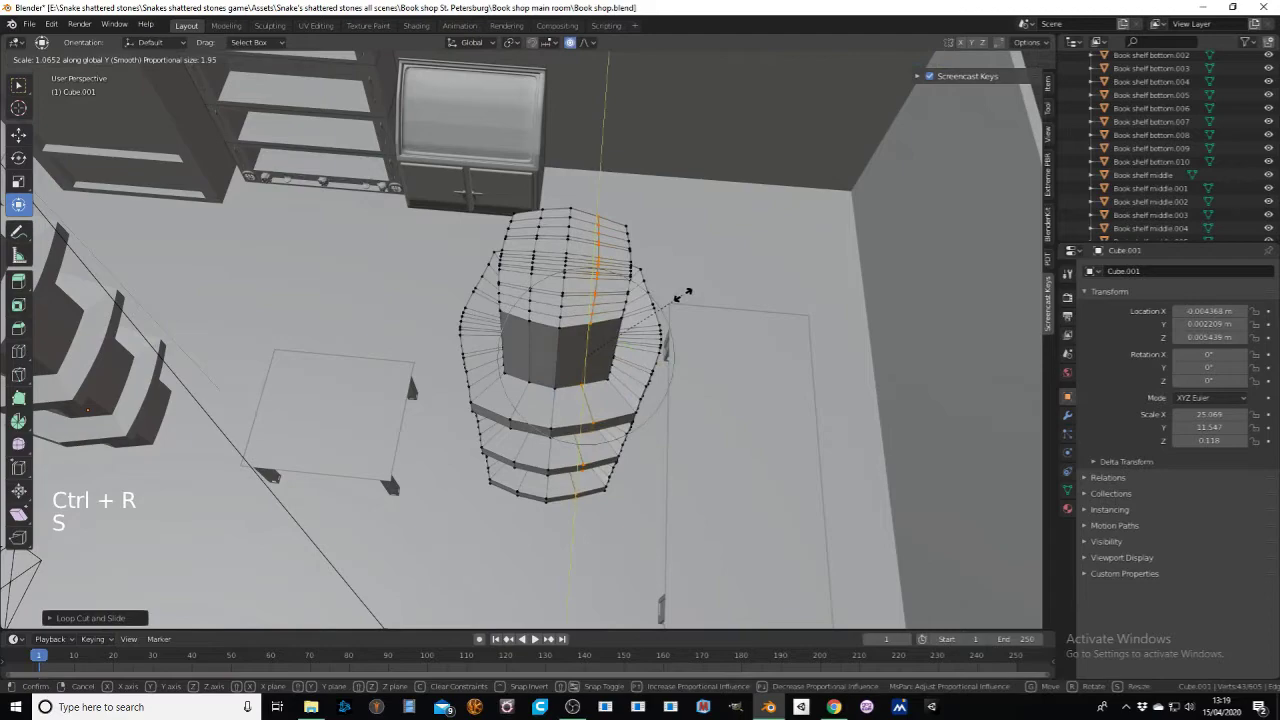
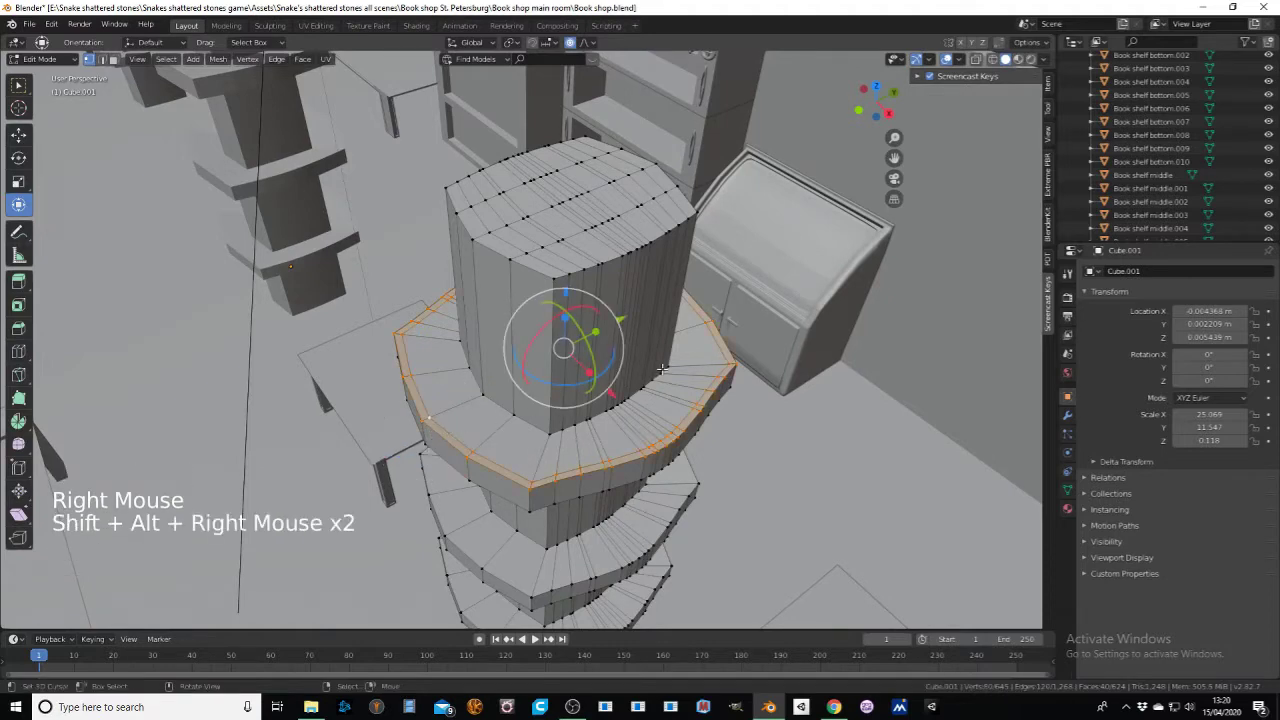
Step: Extrude two extra edge rows along the rims of the spiral ledges
{"action": "key", "text": "e"}
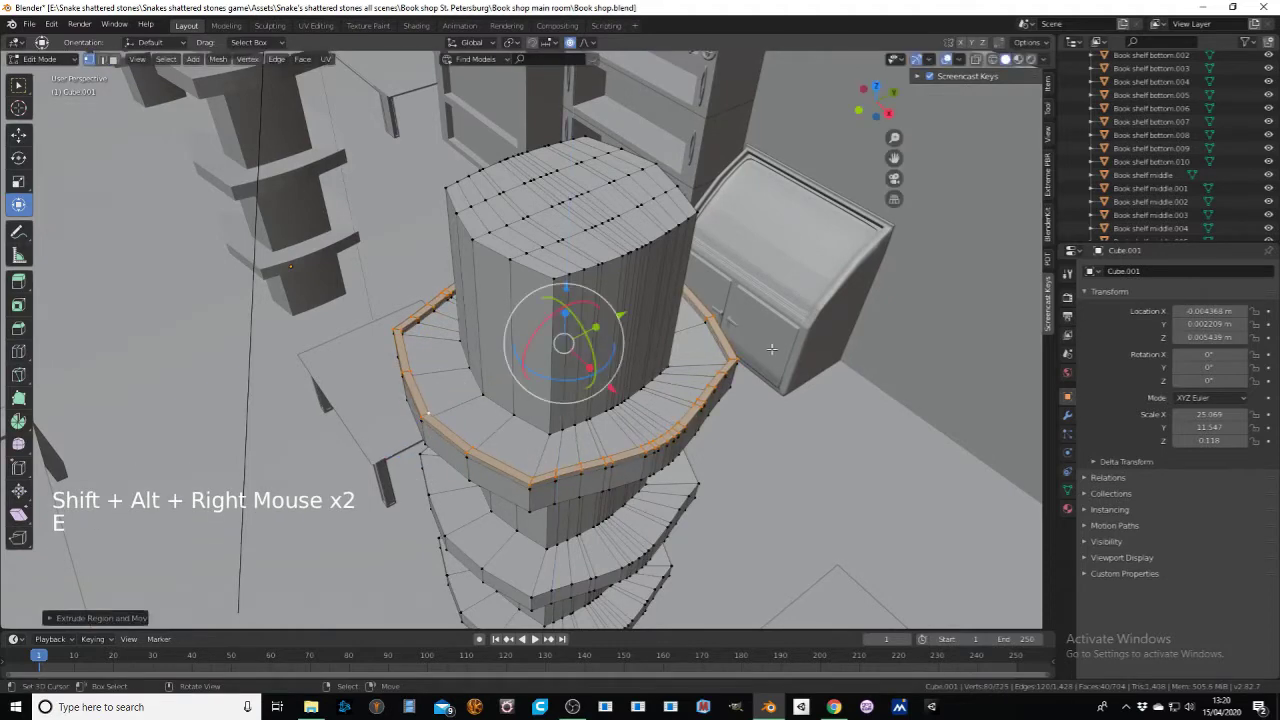
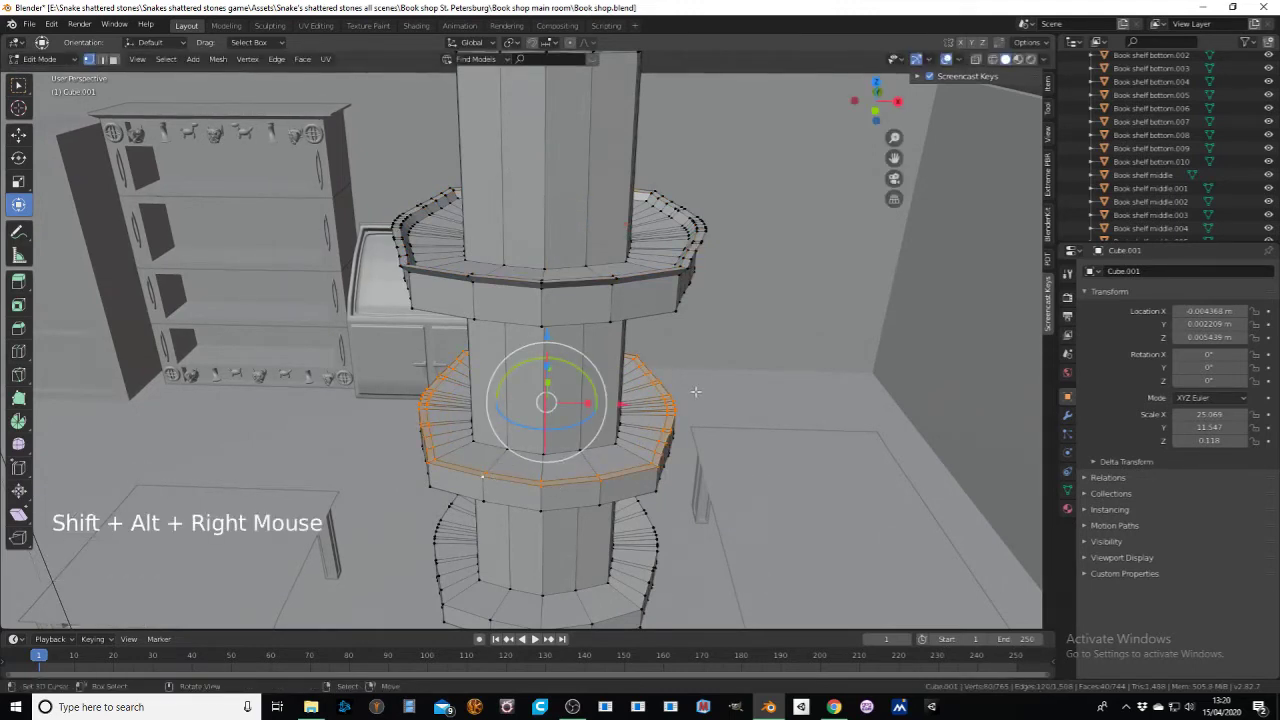
{"action": "key", "text": "e"}
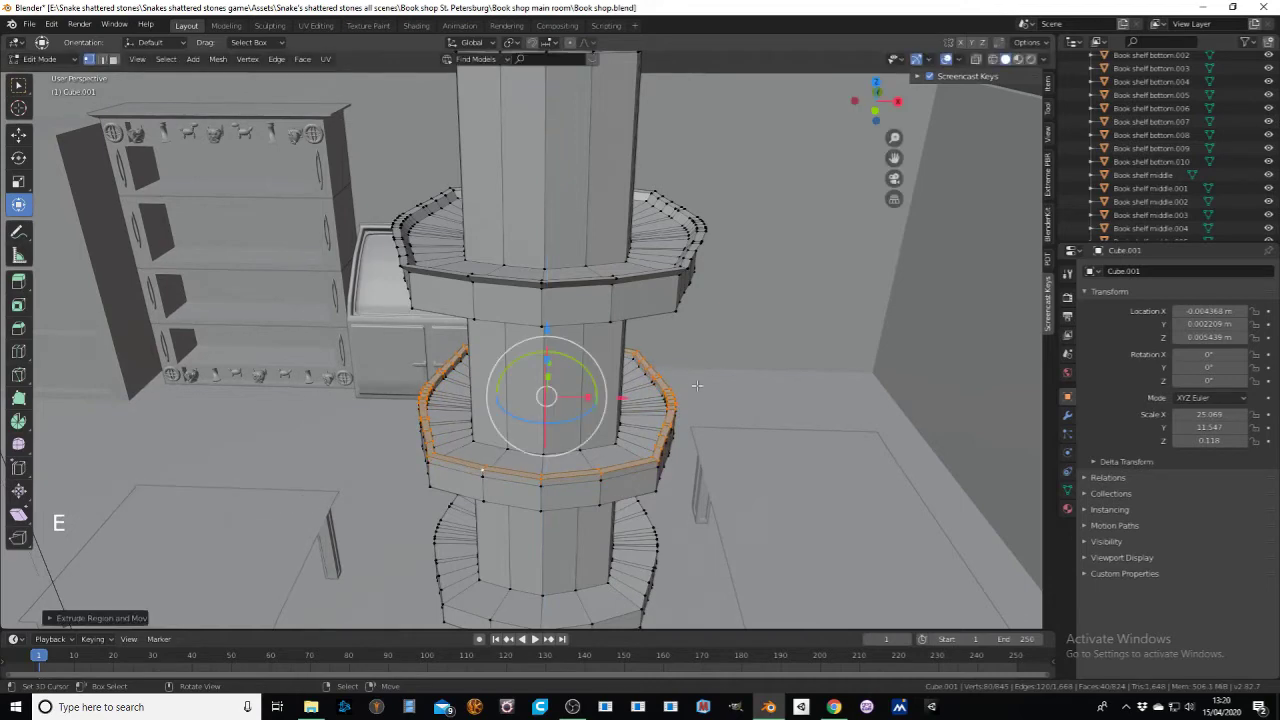
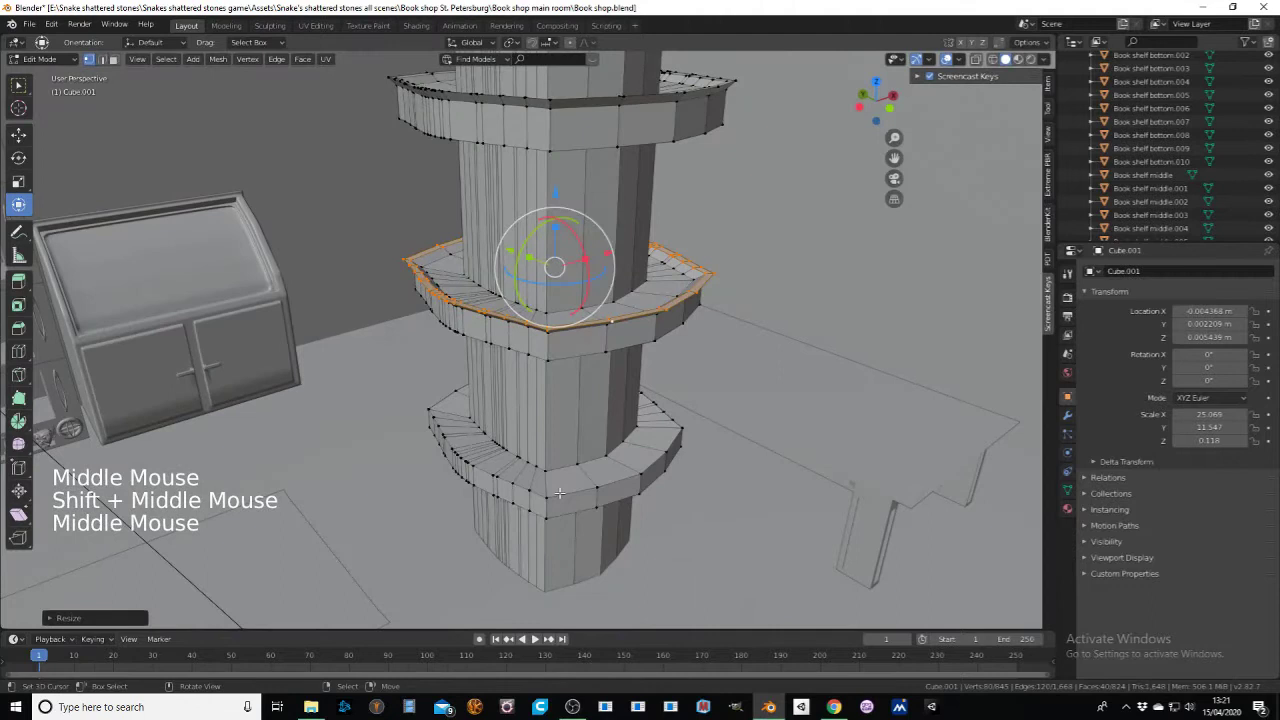
Step: Preview a vertical loop cut running down the pillar
{"action": "key", "text": "ctrl+r"}
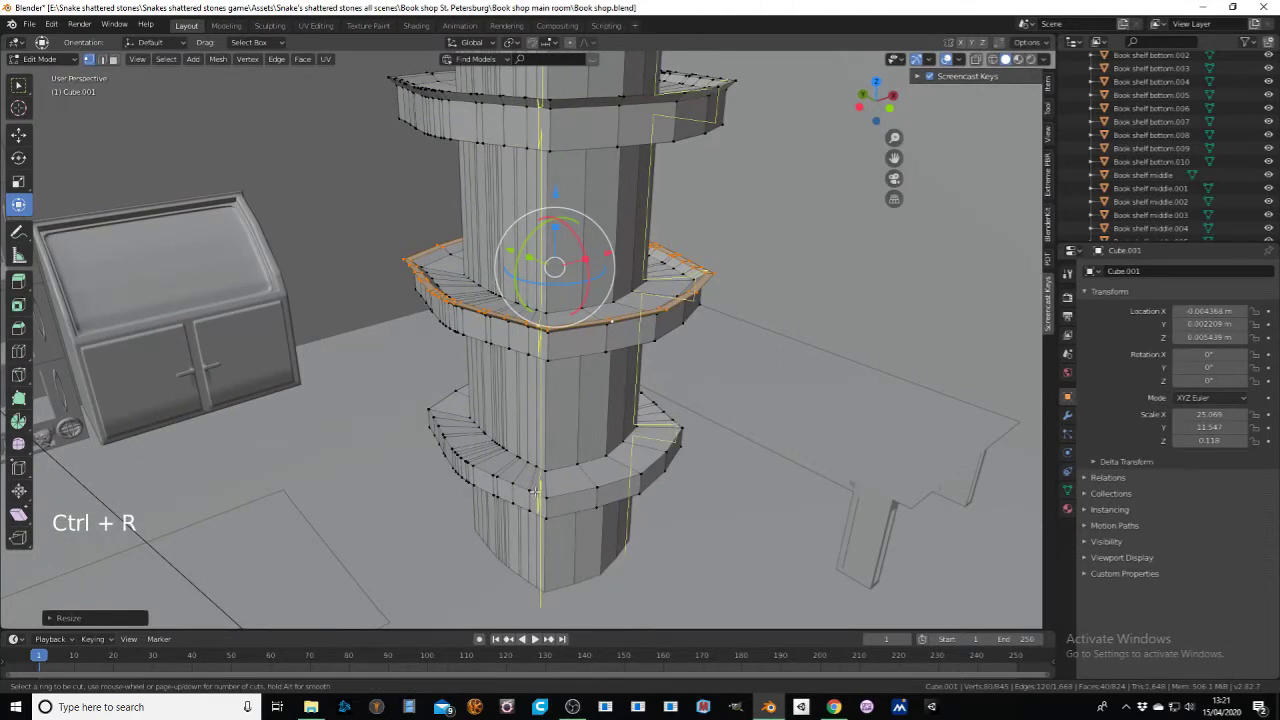
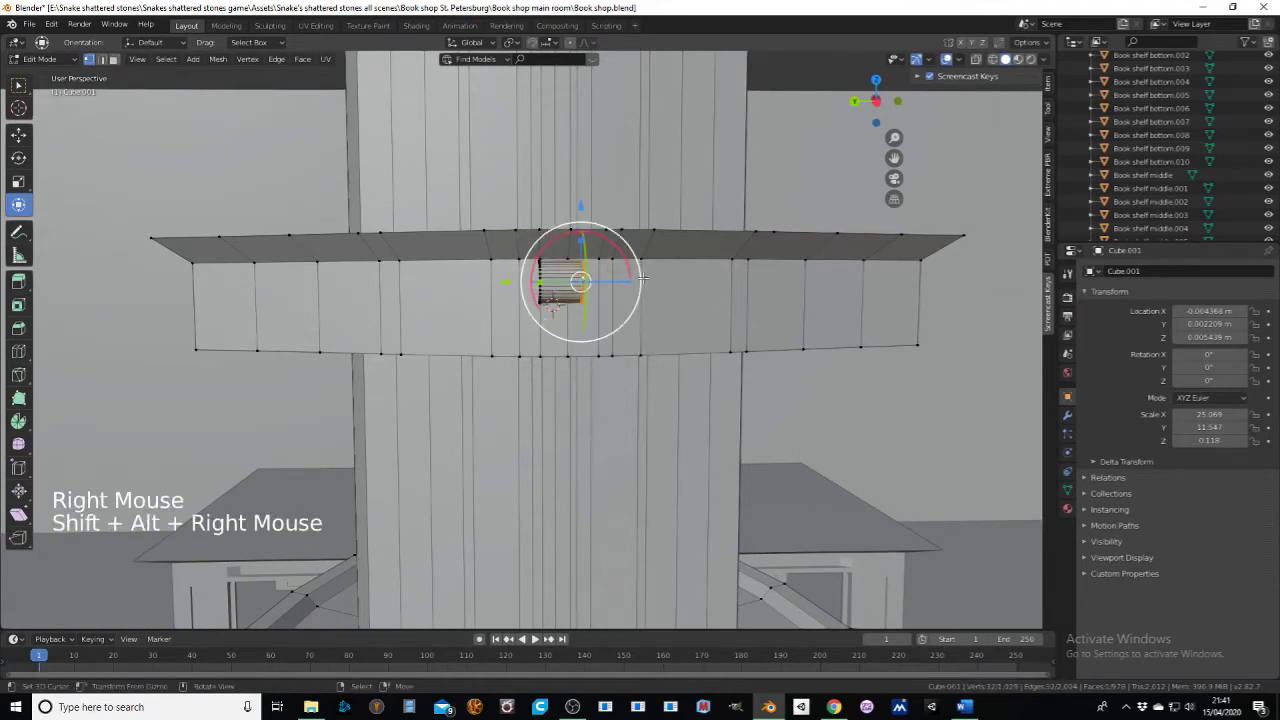
Step: Extrude the tube's end ring segment by segment into a snake body curving along the ledge and upward
{"action": "key", "text": "e"}
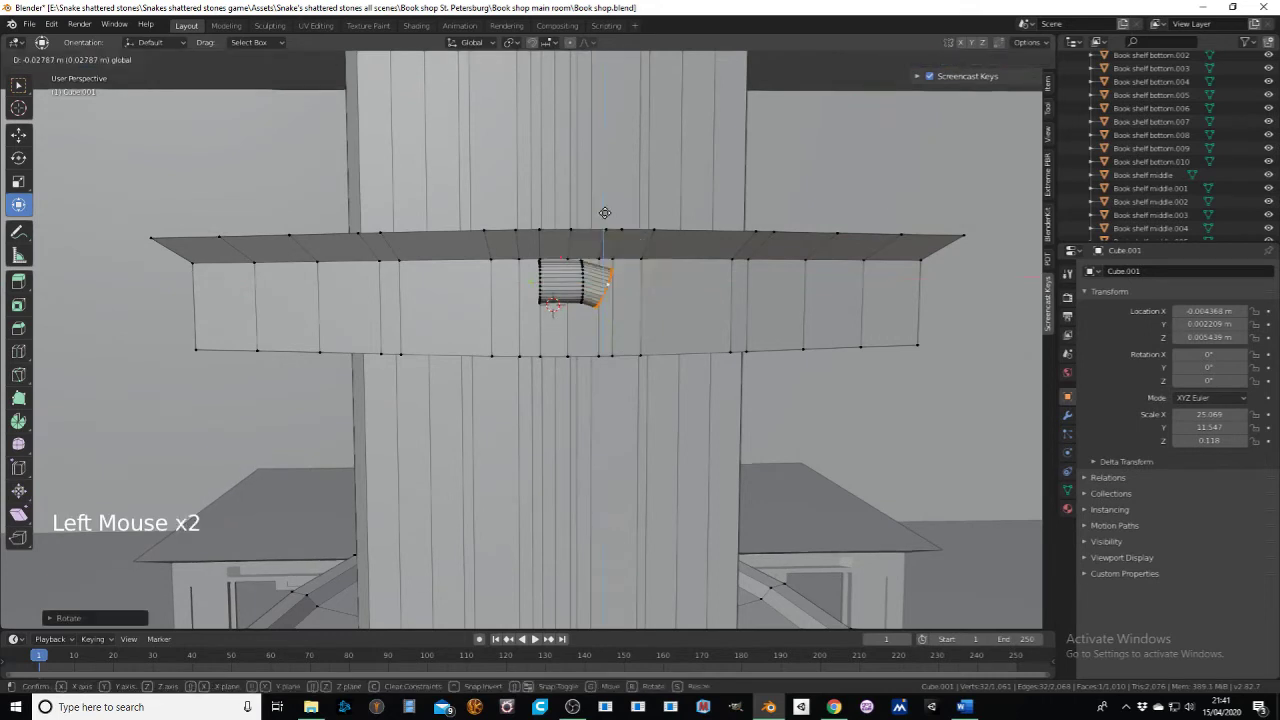
{"action": "key", "text": "e"}
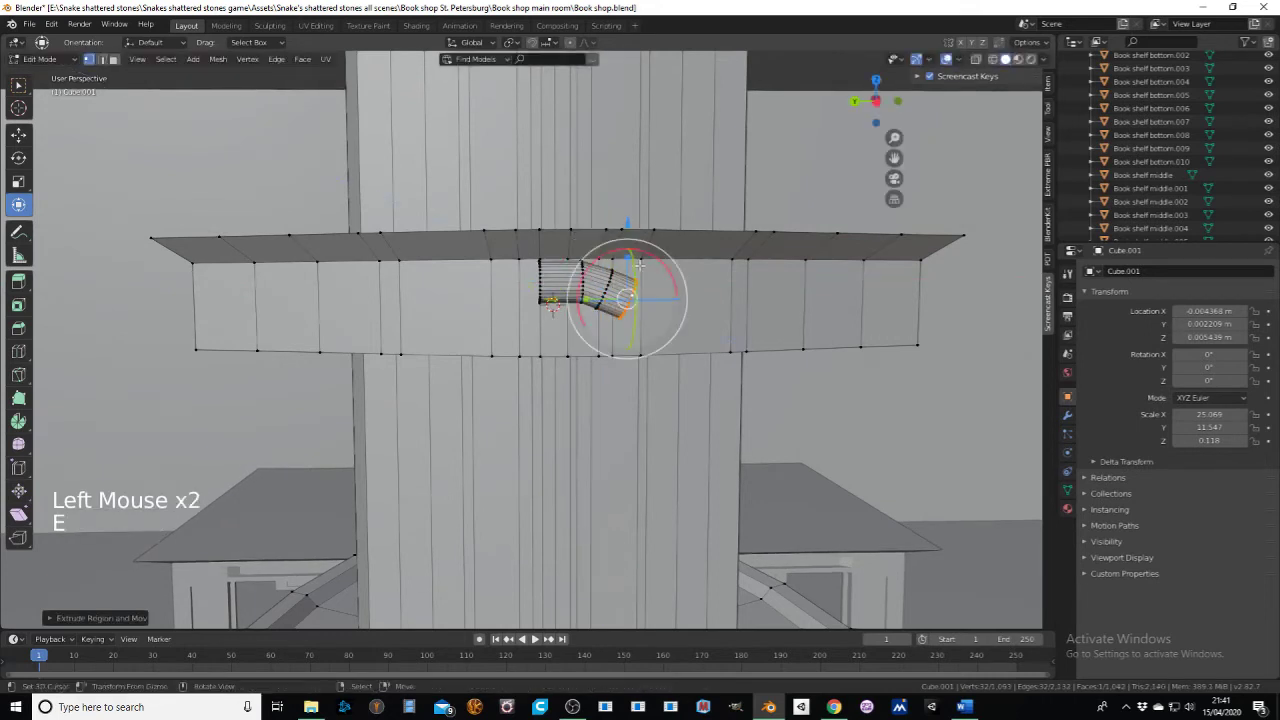
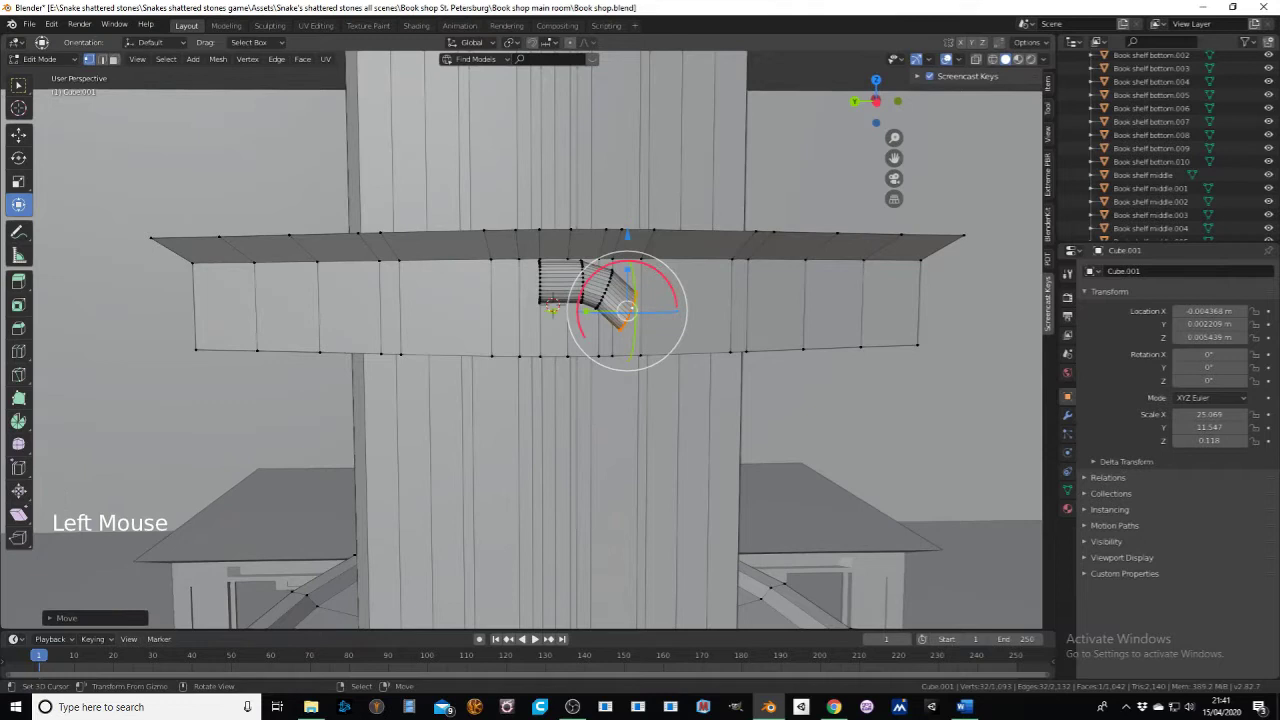
{"action": "key", "text": "e"}
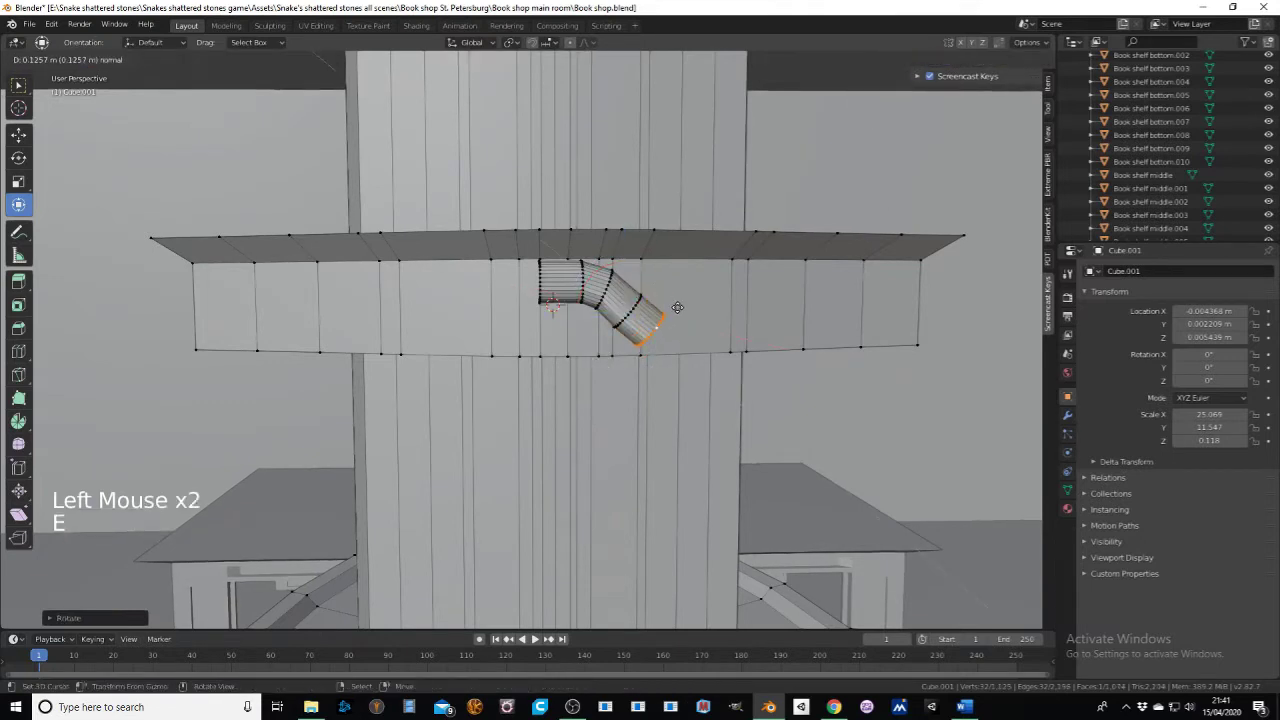
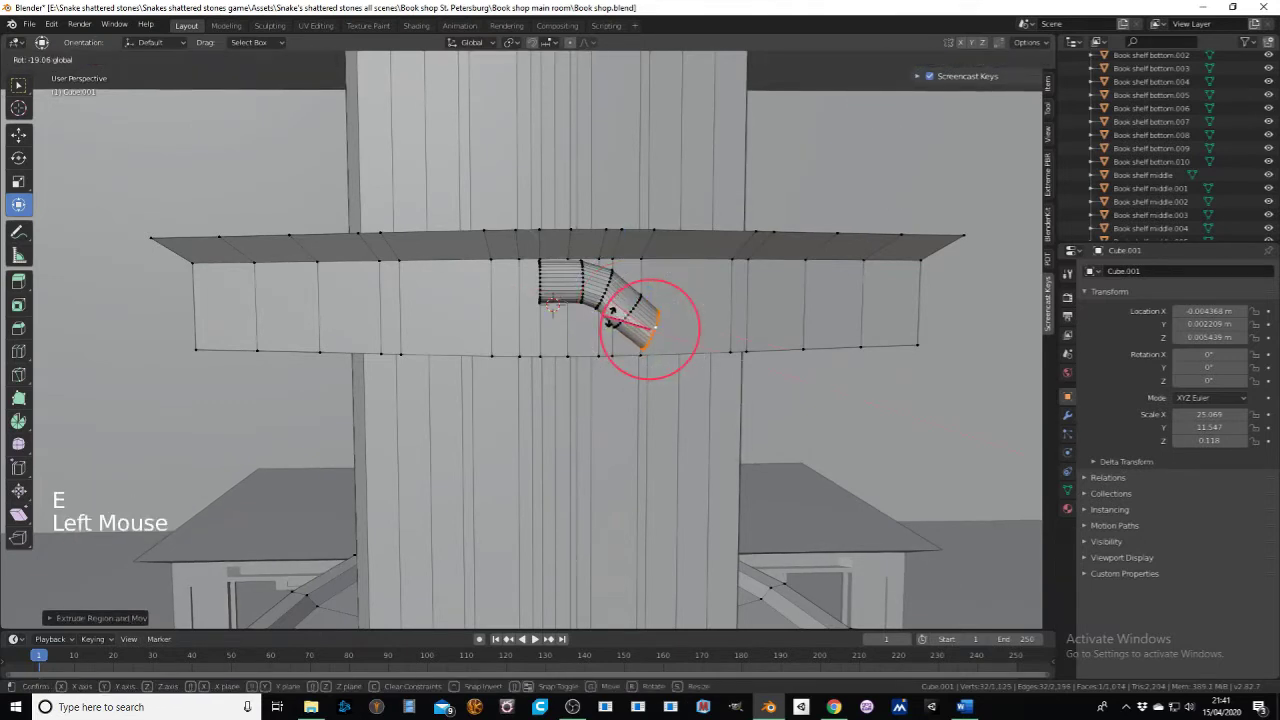
{"action": "key", "text": "e"}
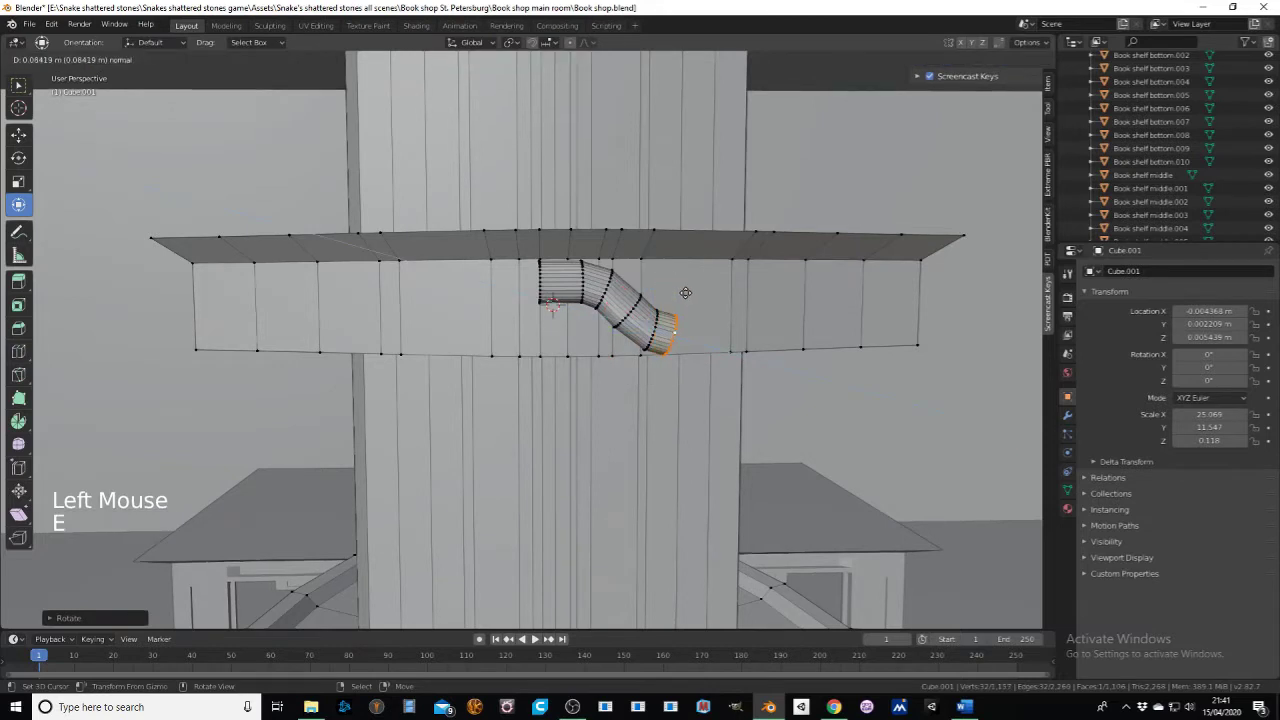
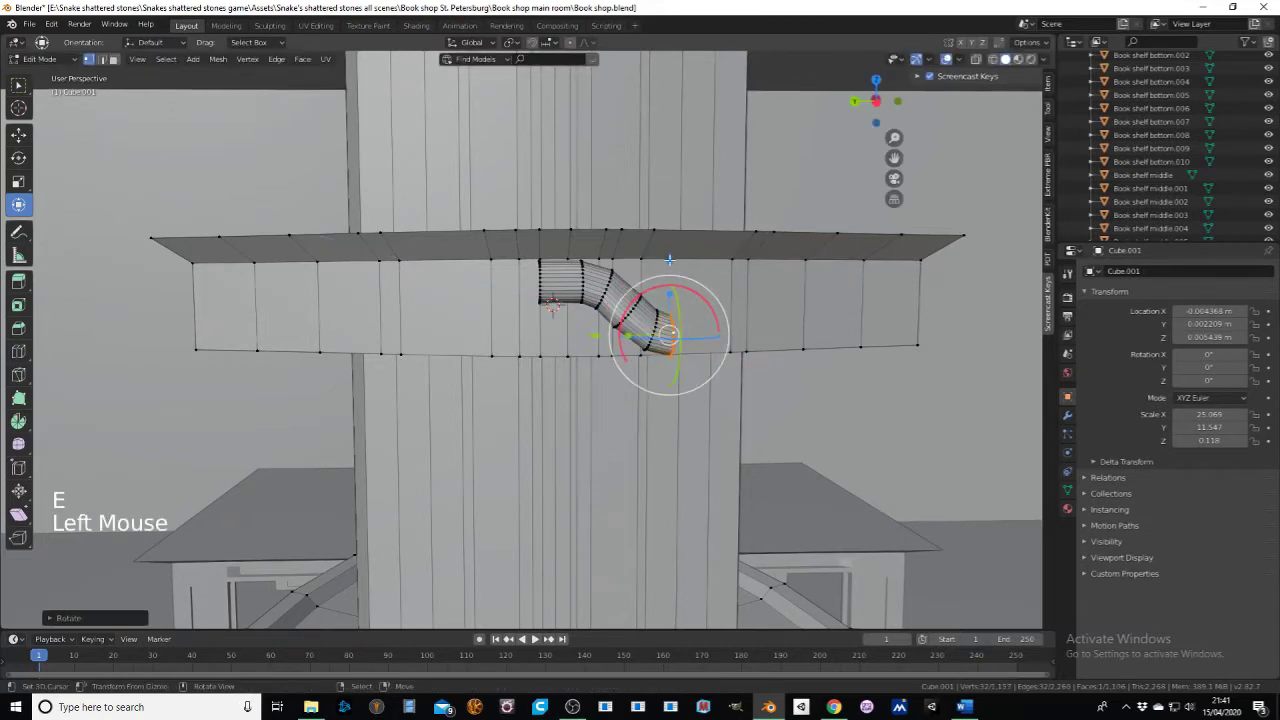
{"action": "key", "text": "e"}
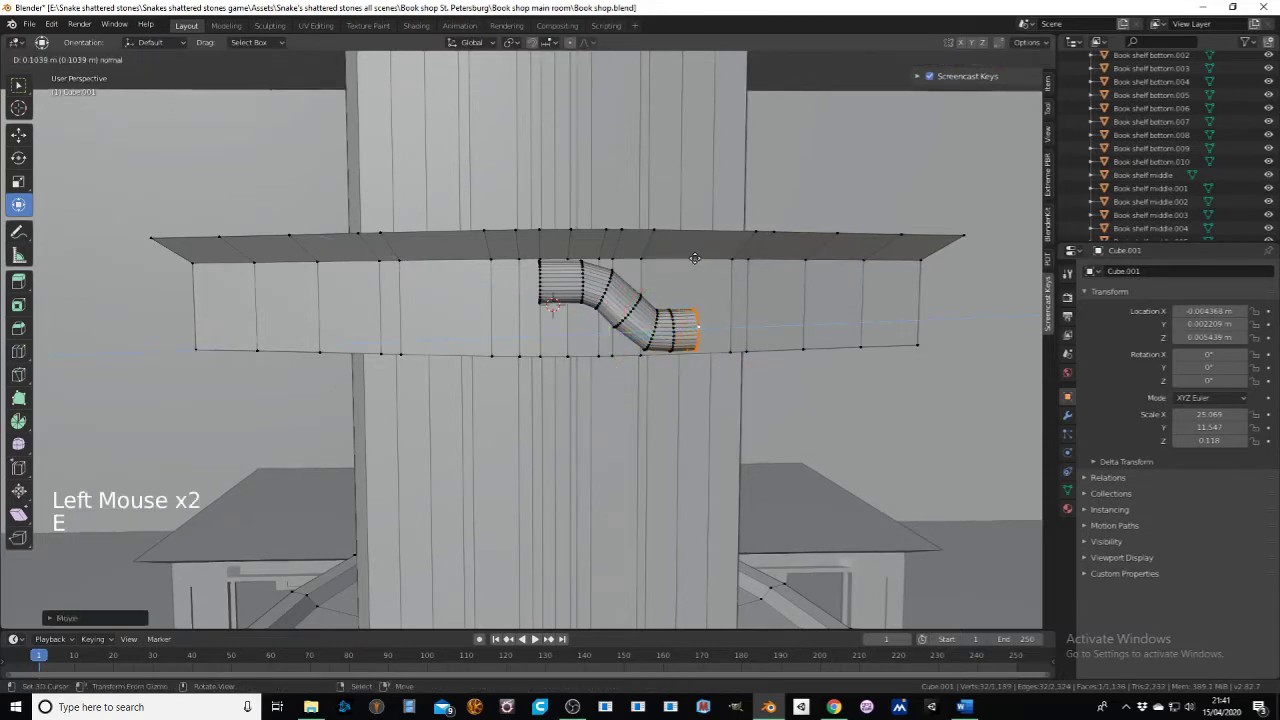
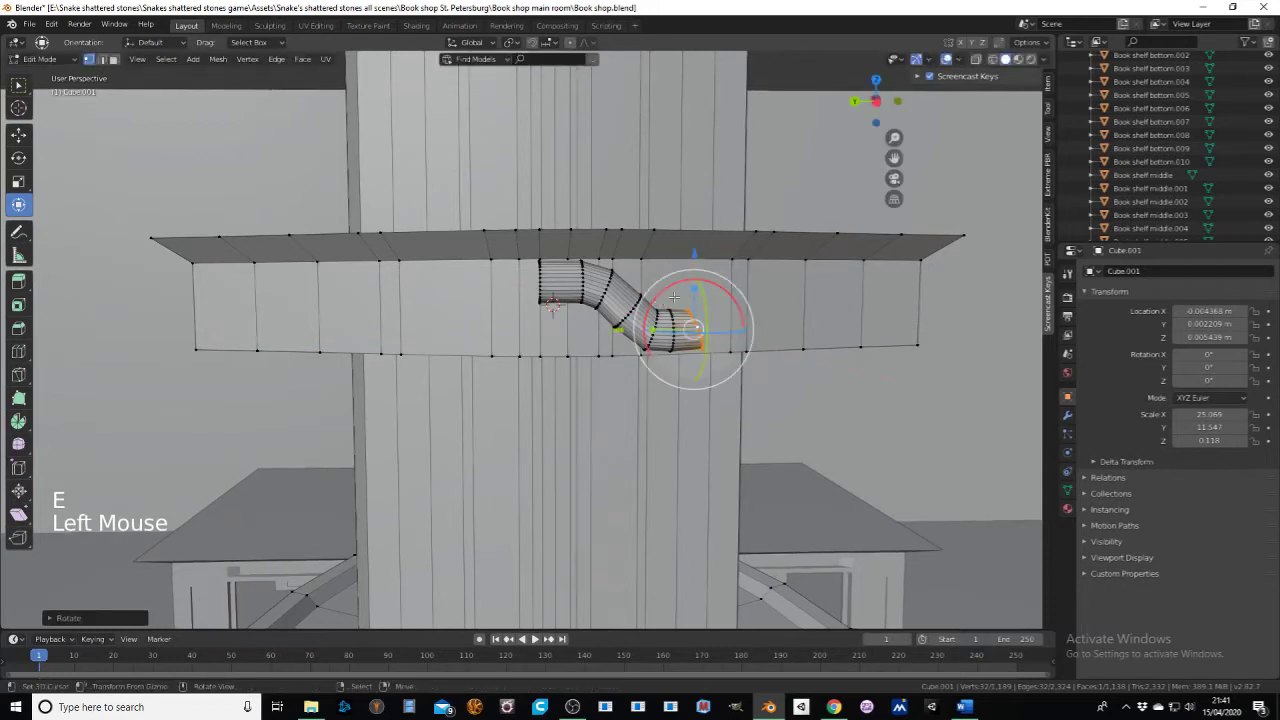
{"action": "key", "text": "e"}
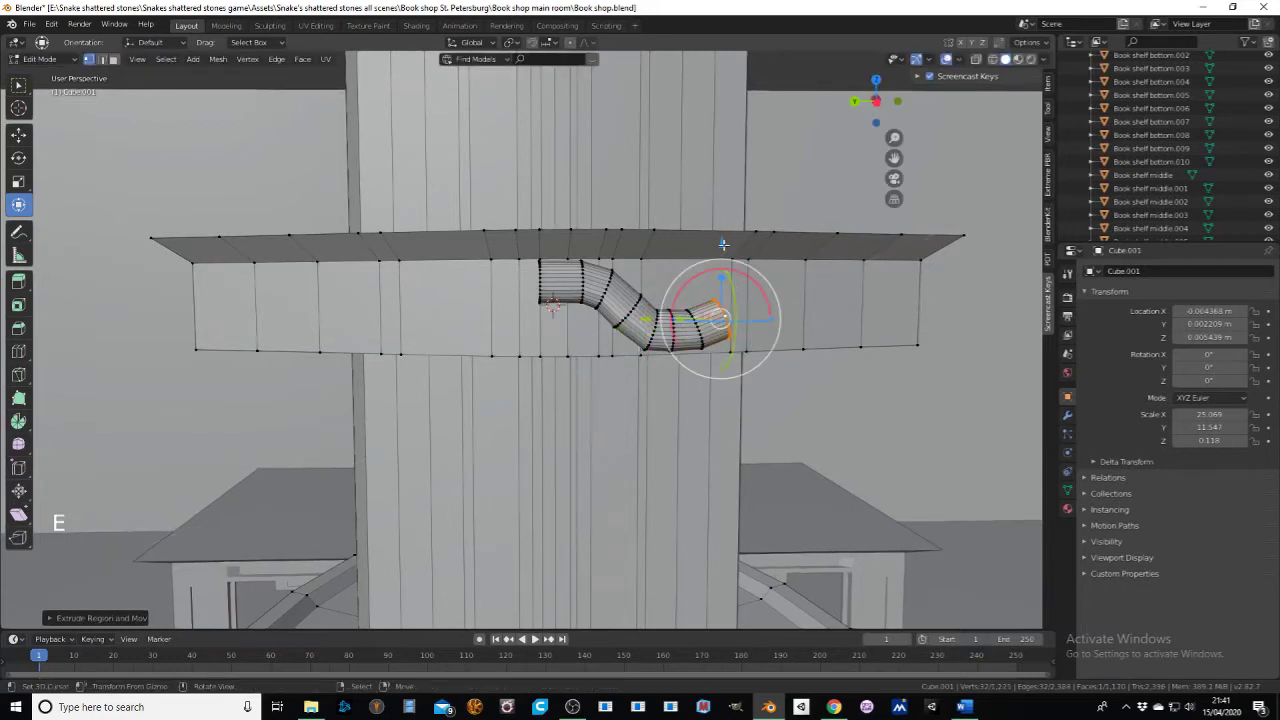
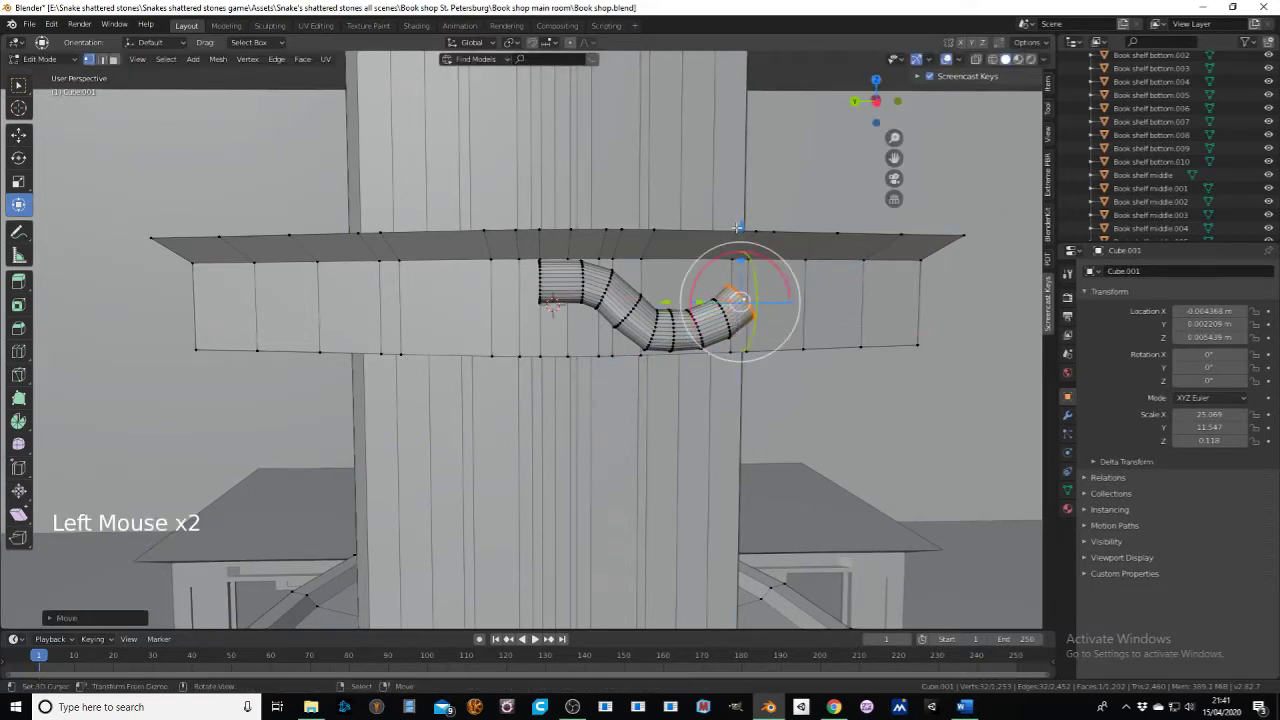
{"action": "key", "text": "e"}
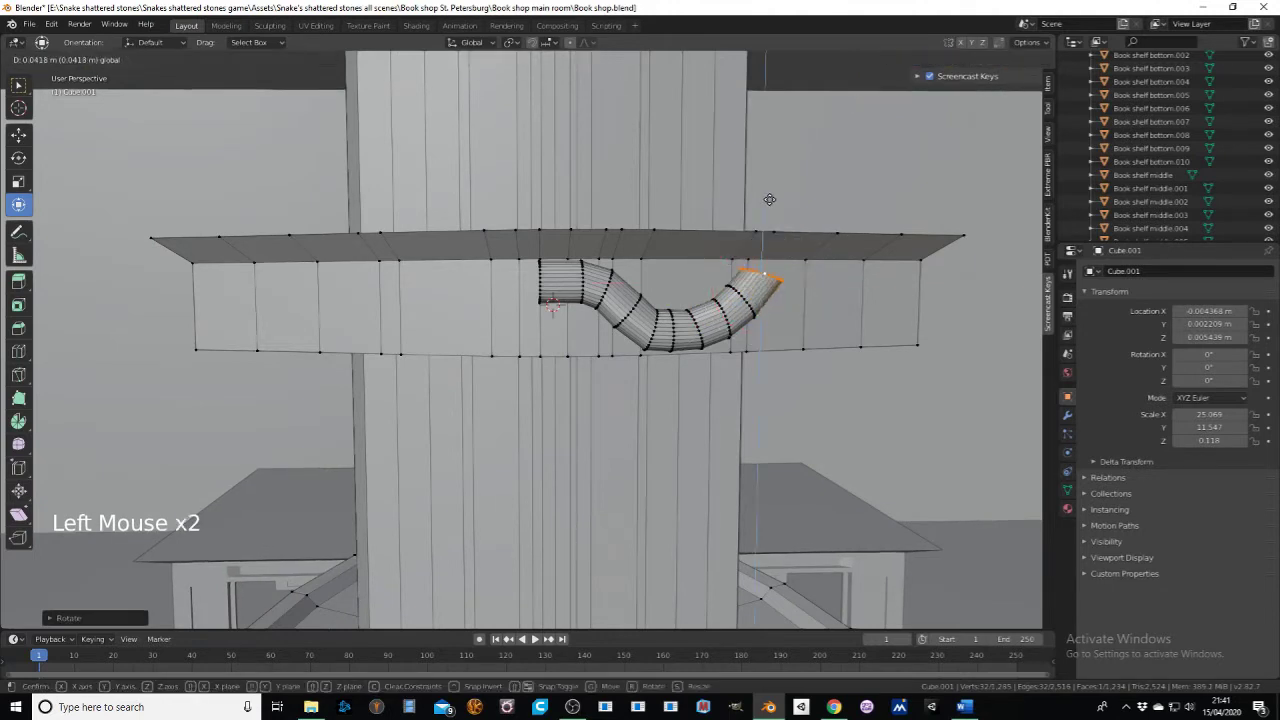
{"action": "key", "text": "e"}
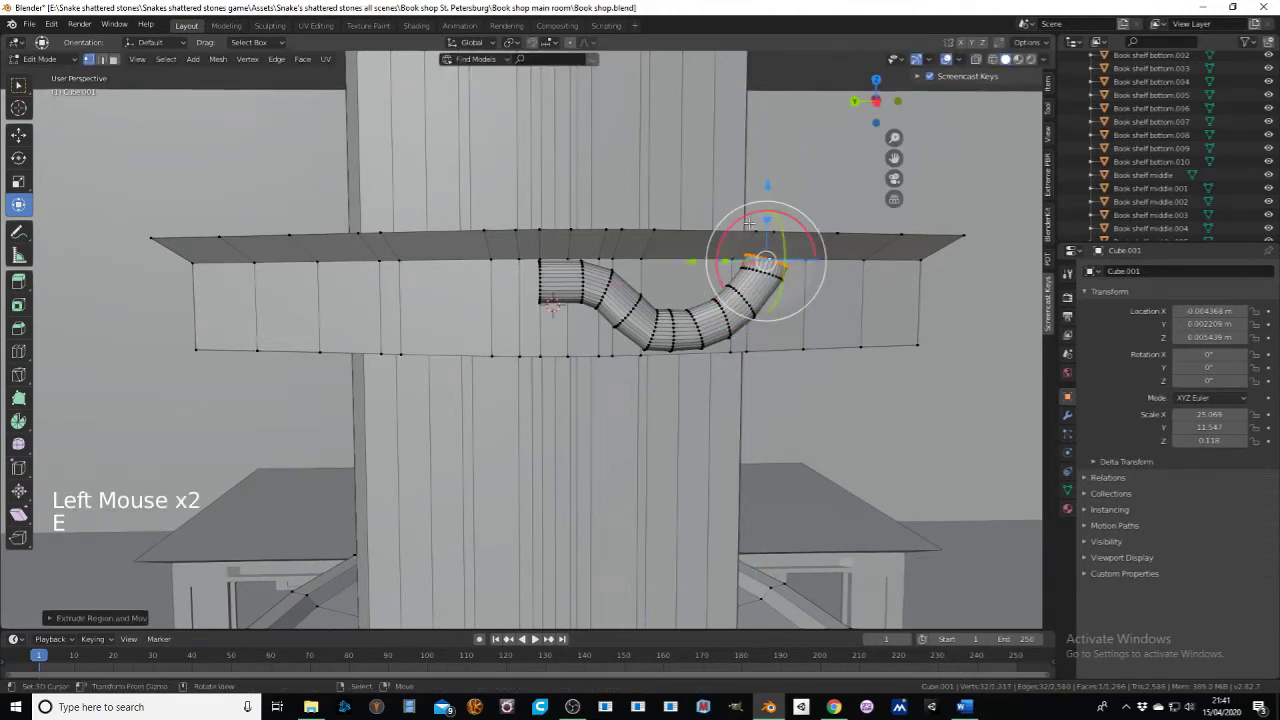
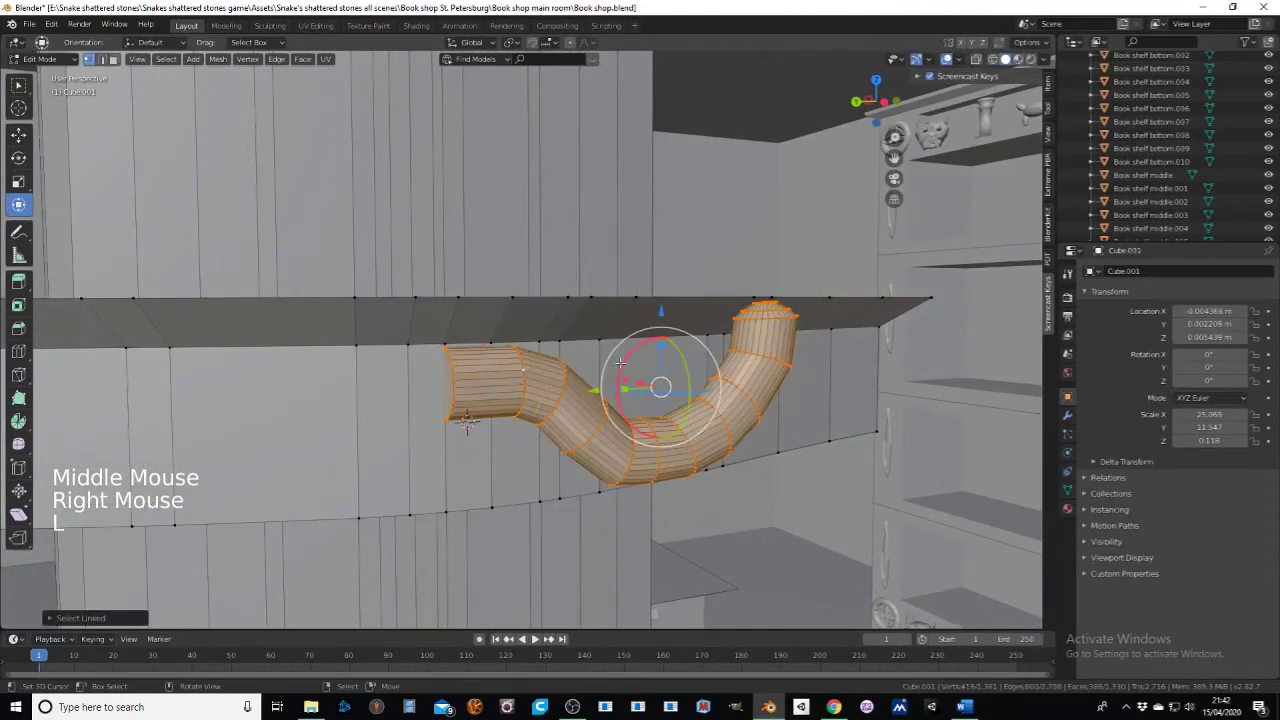
Step: Duplicate part of the snake and rotate it about the vertical axis to wrap the ledge
{"action": "key", "text": "shift+d"}
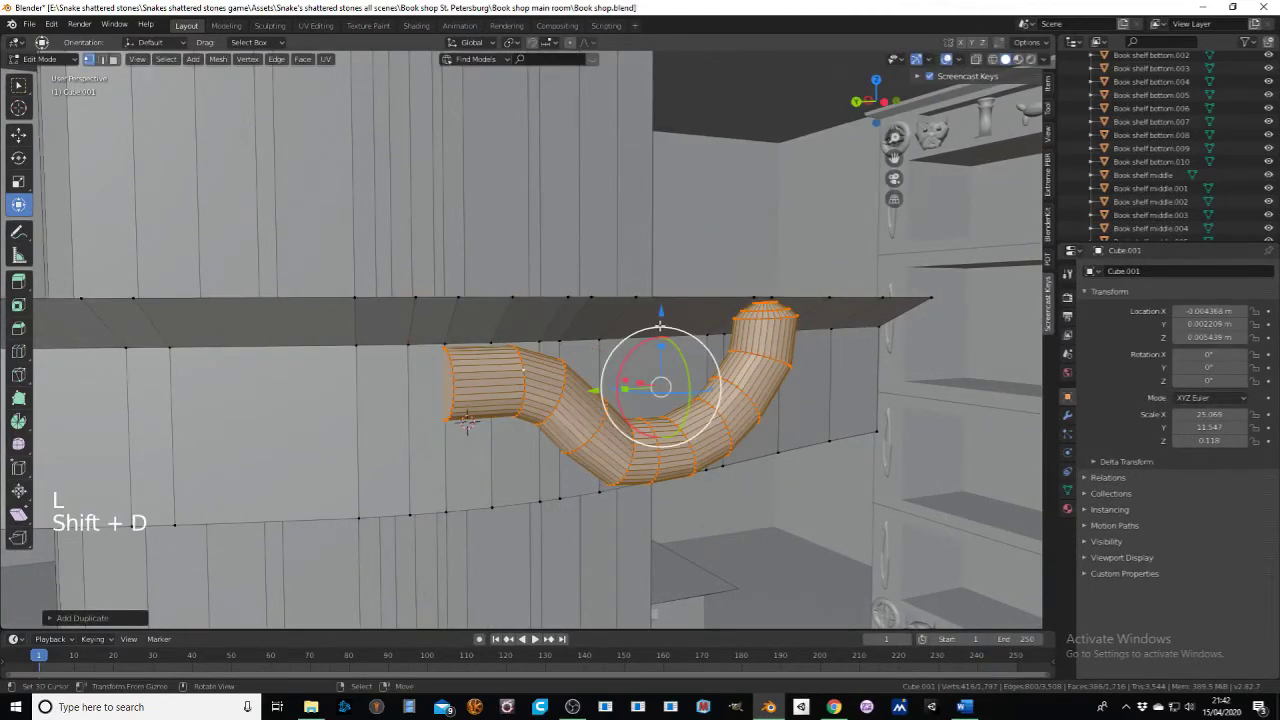
{"action": "key", "text": "r"}
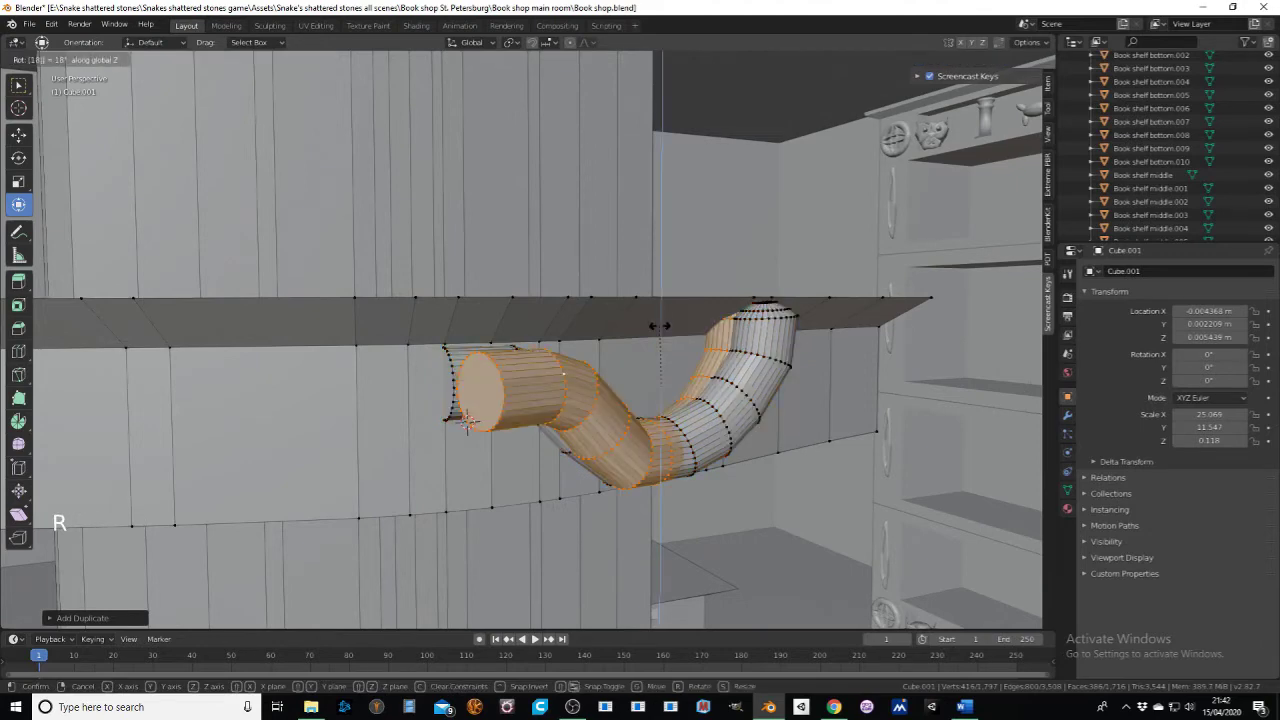
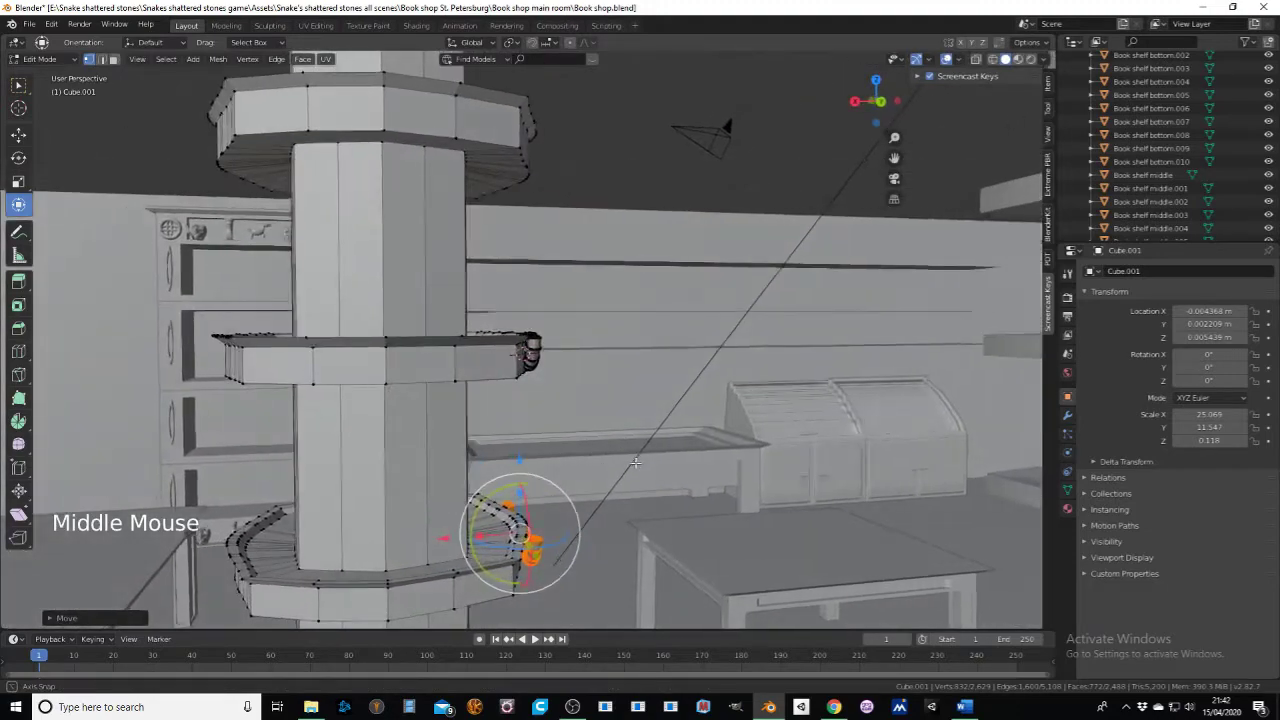
Step: Duplicate the snake piece onto the lower ledge of the pillar
{"action": "key", "text": "shift+d"}
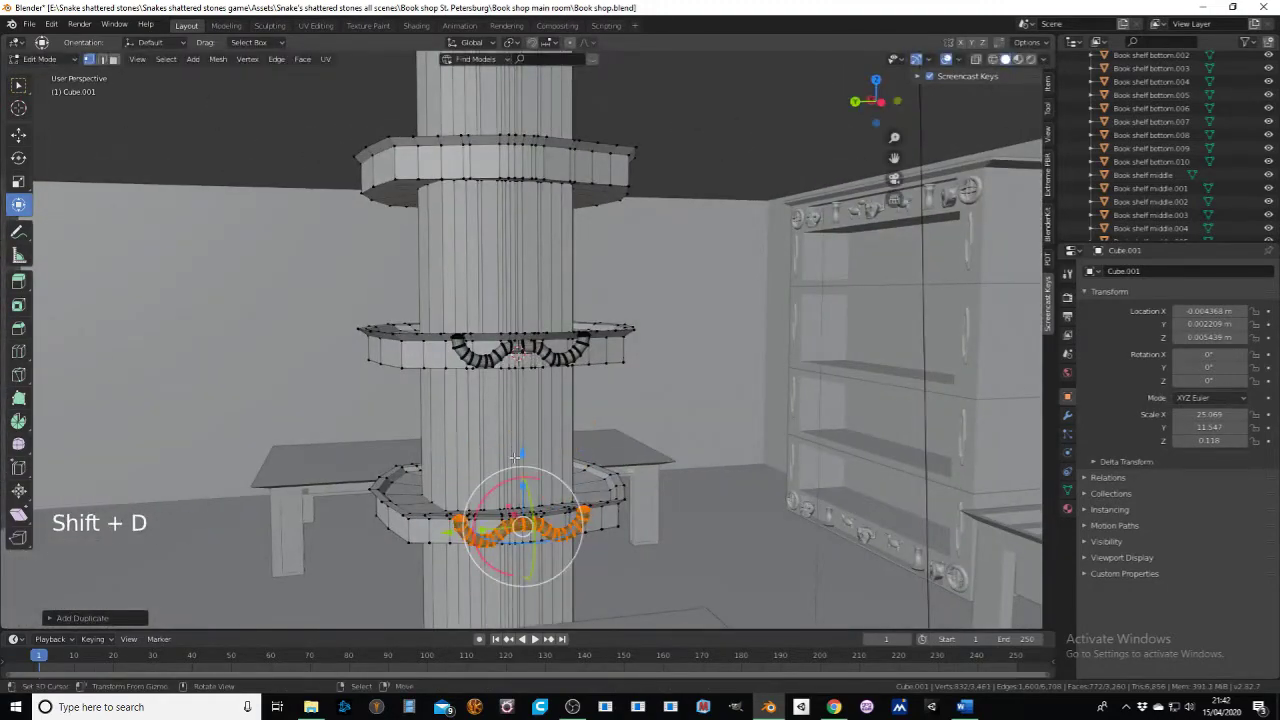
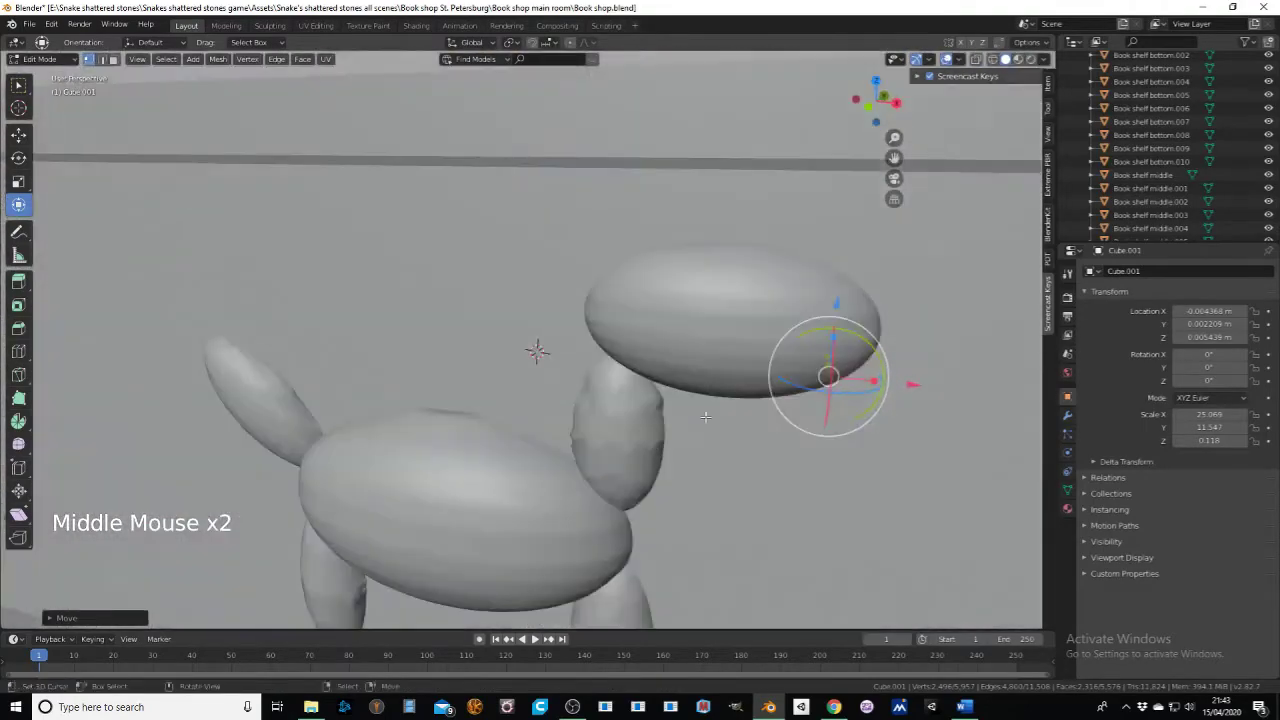
Step: Duplicate the snake pieces twice and rotate the copies a quarter turn onto the ledge corners
{"action": "key", "text": "shift+d"}
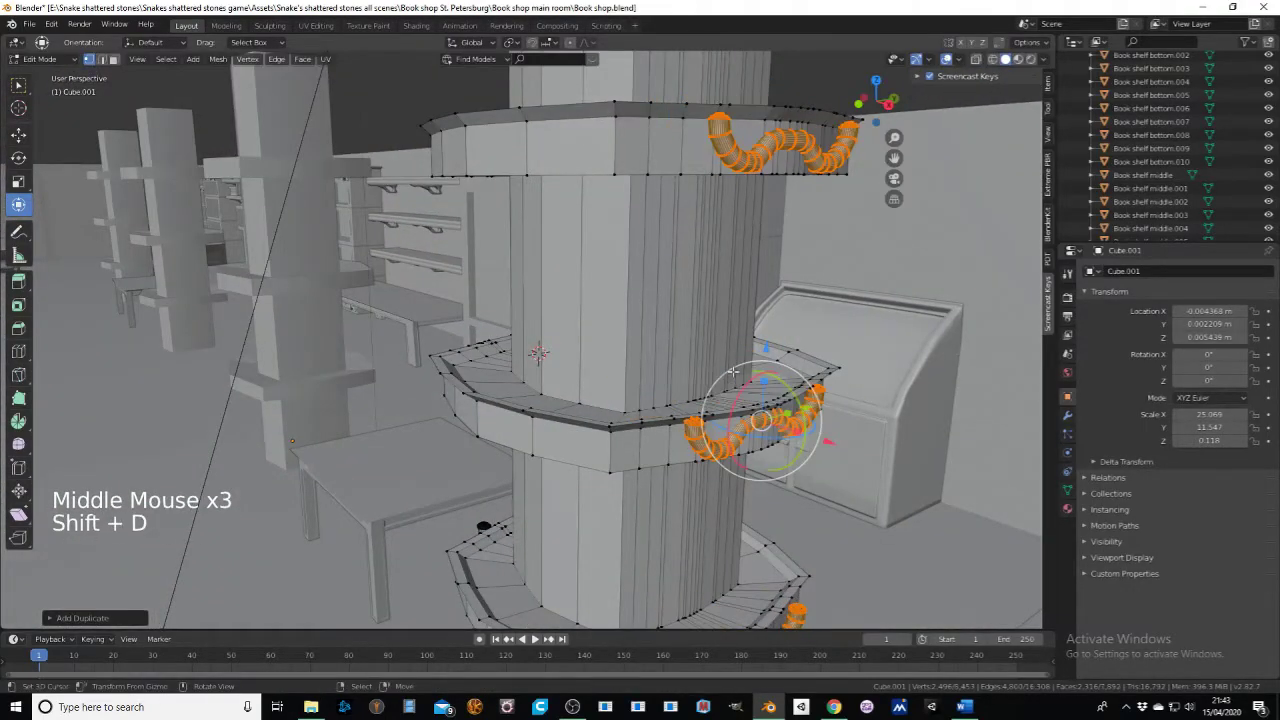
{"action": "key", "text": "r"}
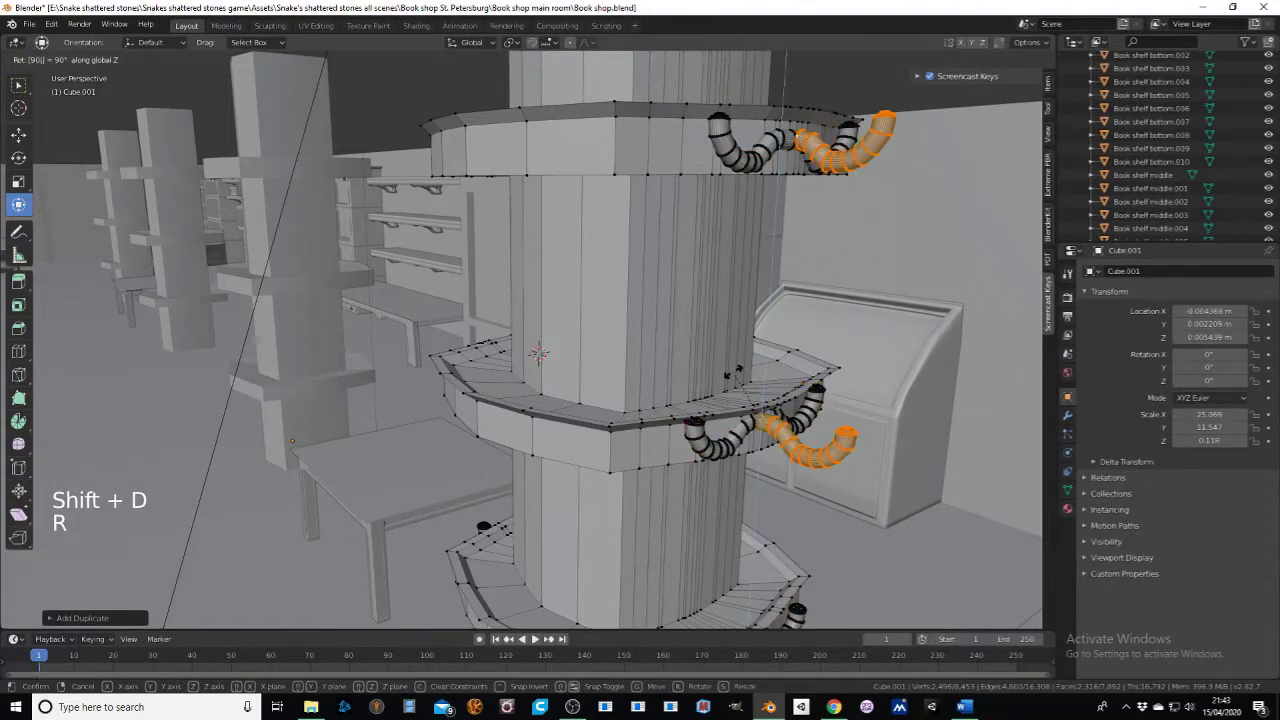
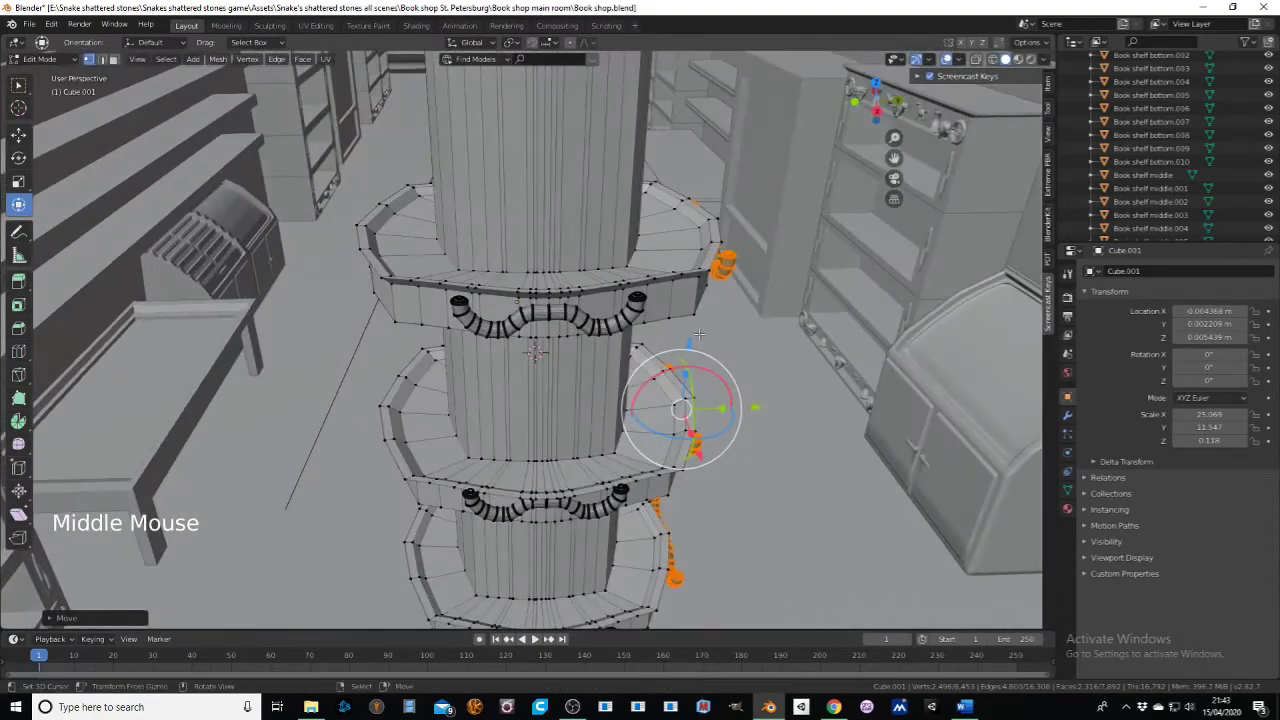
{"action": "key", "text": "shift+d"}
{"action": "key", "text": "r"}
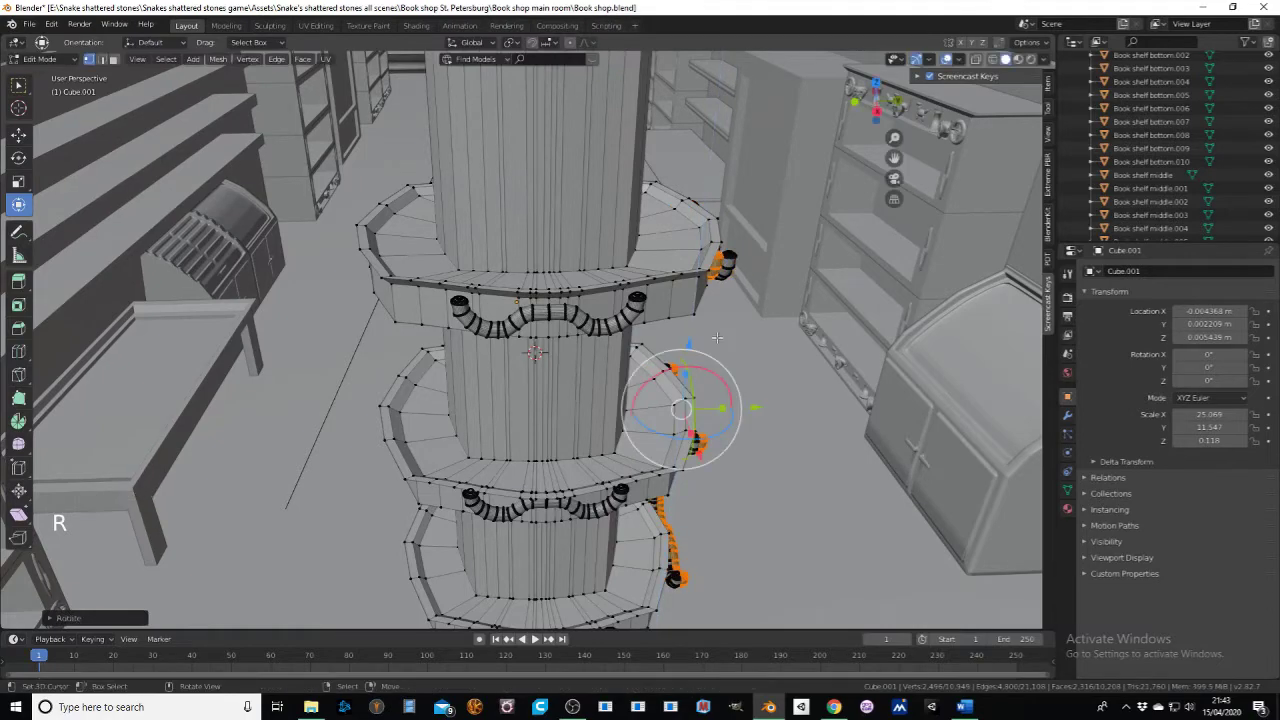
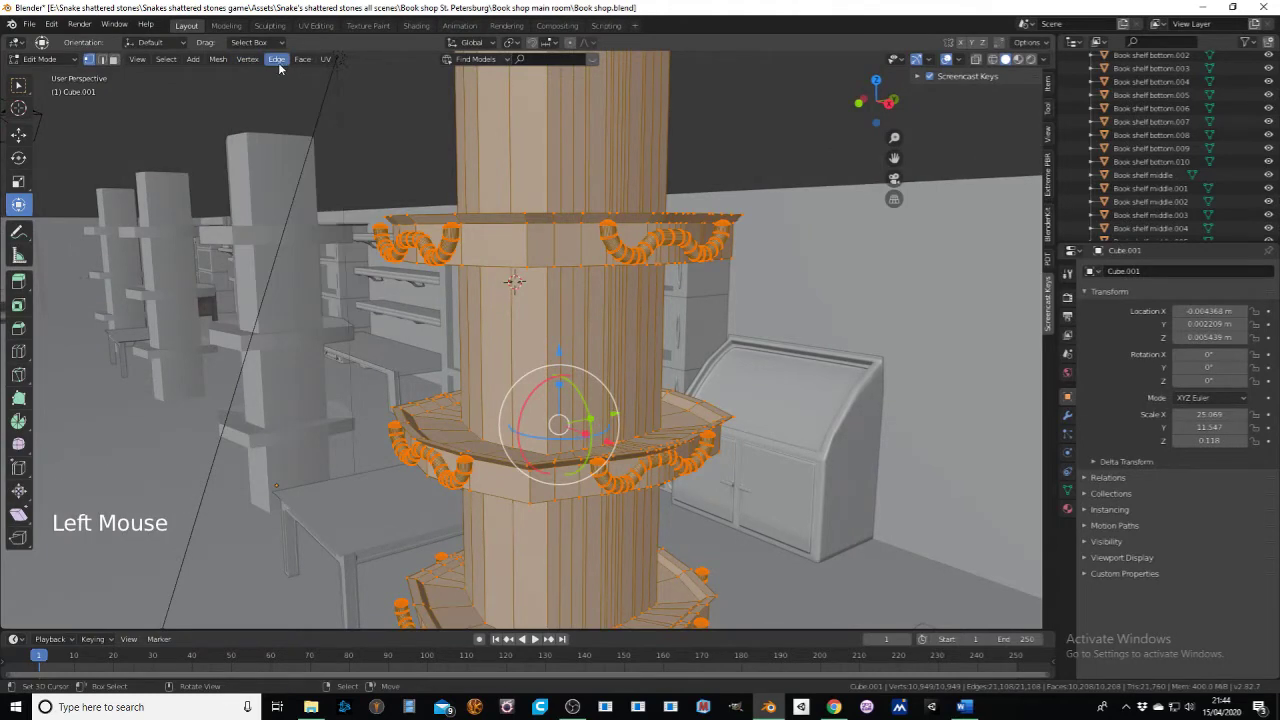
Step: Subdivide the whole pillar from the Edge menu and return to Object Mode to view it solid
{"action": "left_click", "coordinate": [281, 65]}
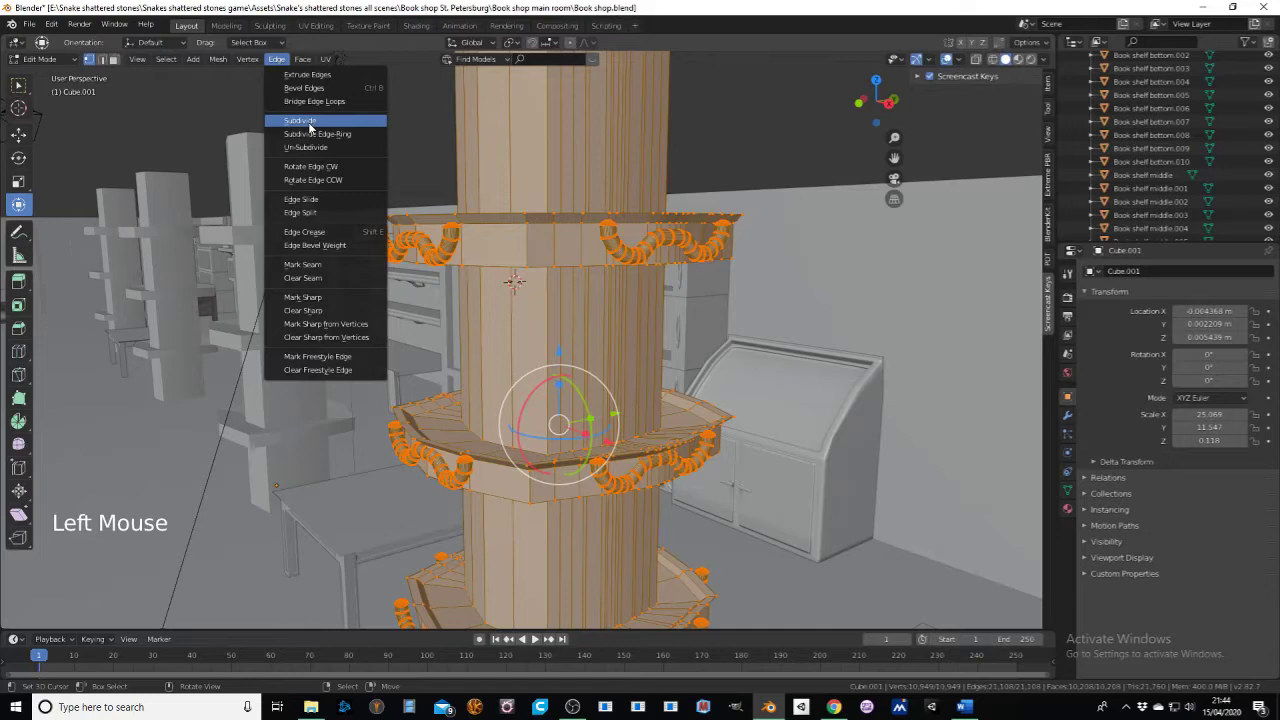
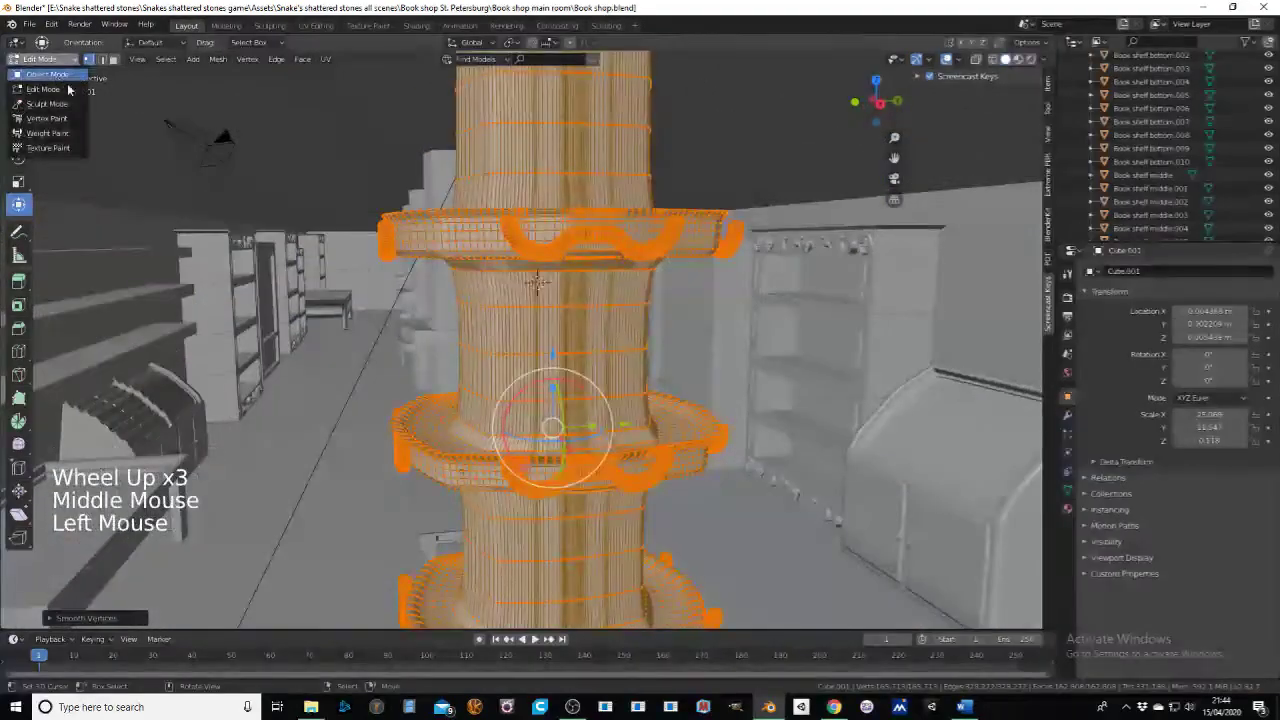
{"action": "middle_click", "coordinate": [444, 317]}
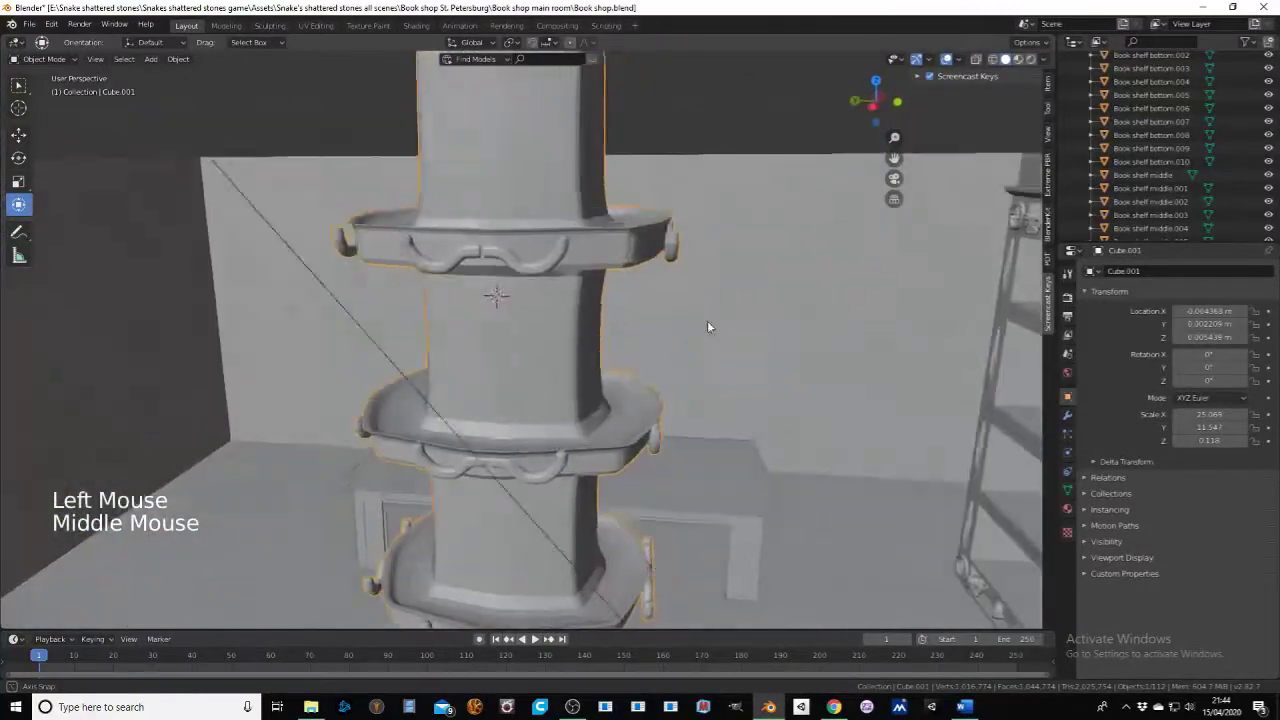
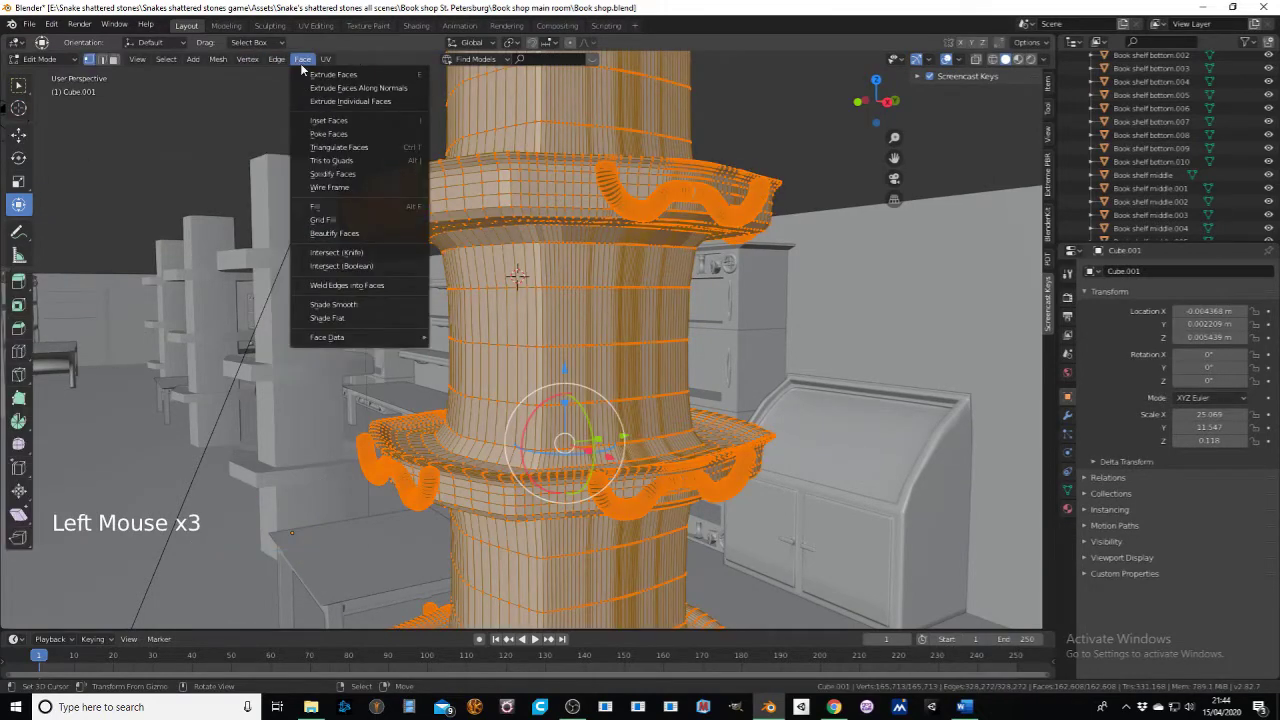
Step: Apply Shade Smooth to the snake pillar and check the rounded snake pieces from all sides
{"action": "left_click", "coordinate": [68, 67]}
{"action": "middle_click", "coordinate": [457, 227]}
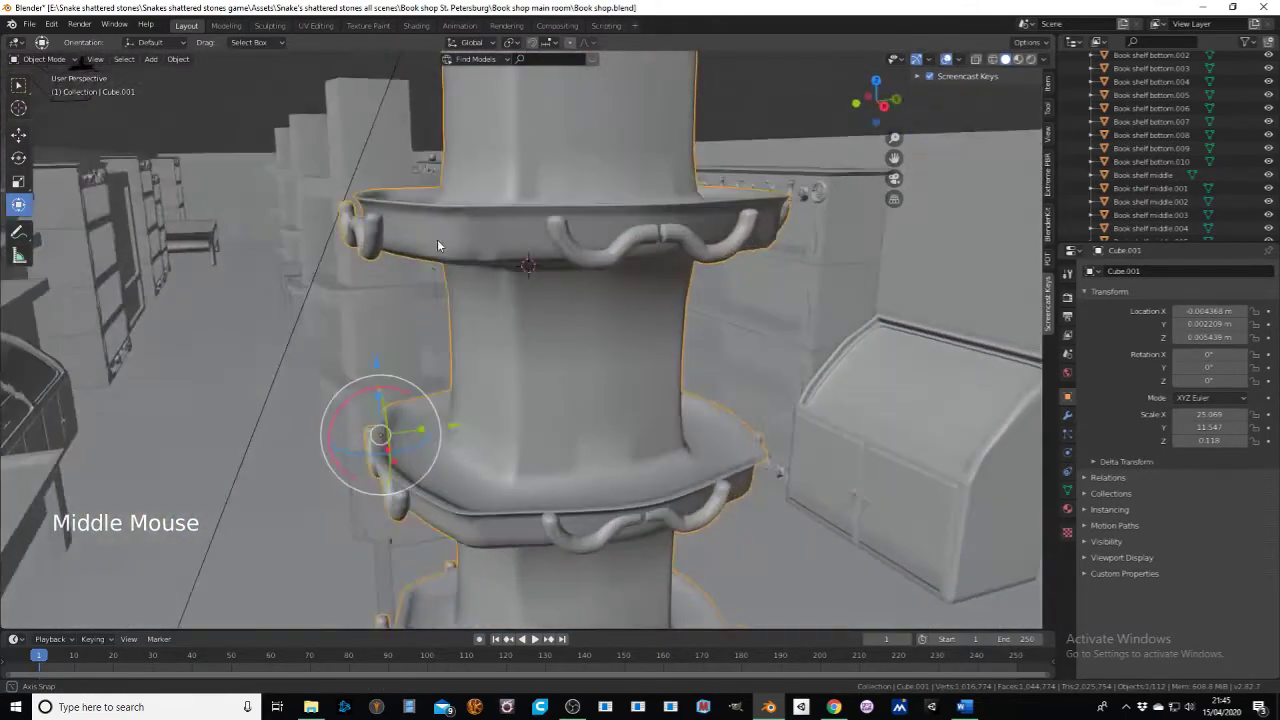
{"action": "scroll", "scroll_direction": "up", "scroll_amount": 3}
{"action": "middle_click", "coordinate": [494, 253]}
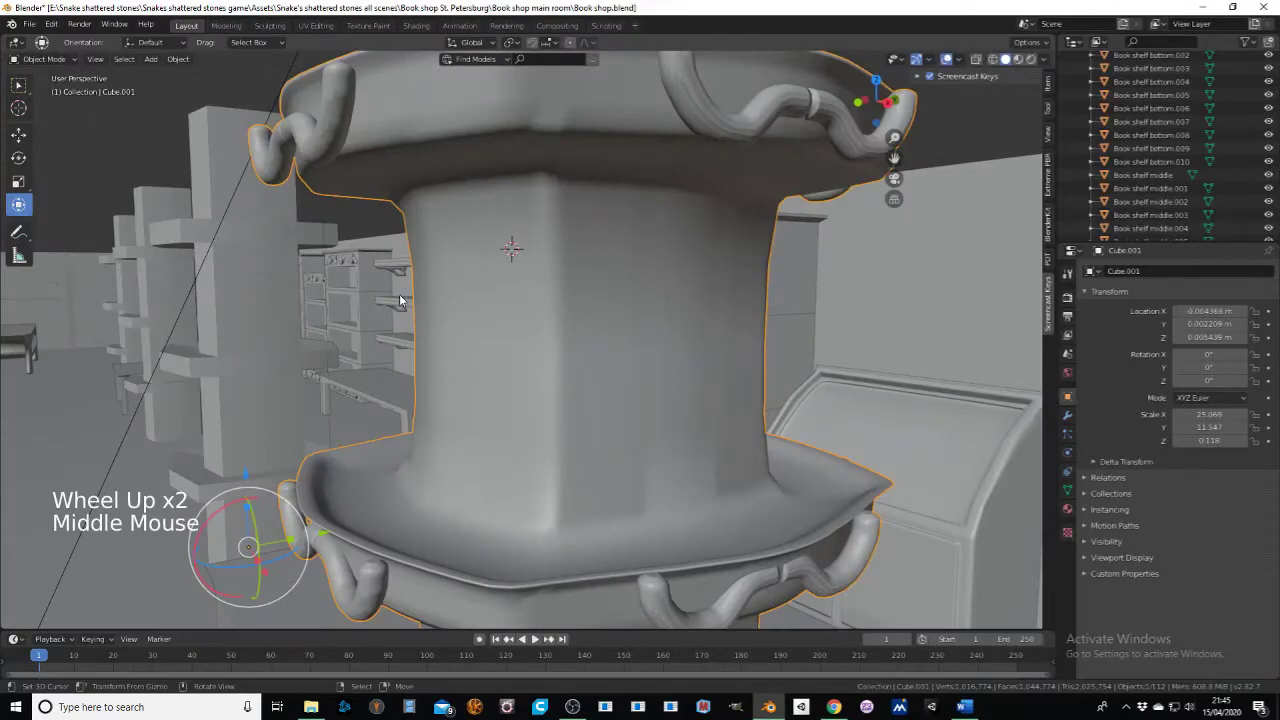
{"action": "middle_click", "coordinate": [423, 293]}
{"action": "middle_click", "coordinate": [499, 275]}
{"action": "scroll", "scroll_direction": "down", "scroll_amount": 3}
{"action": "middle_click", "coordinate": [574, 309]}
{"action": "middle_click", "coordinate": [519, 335]}
{"action": "middle_click", "coordinate": [368, 346]}
{"action": "middle_click", "coordinate": [466, 337]}
{"action": "scroll", "scroll_direction": "down", "scroll_amount": 3}
{"action": "middle_click", "coordinate": [379, 354]}
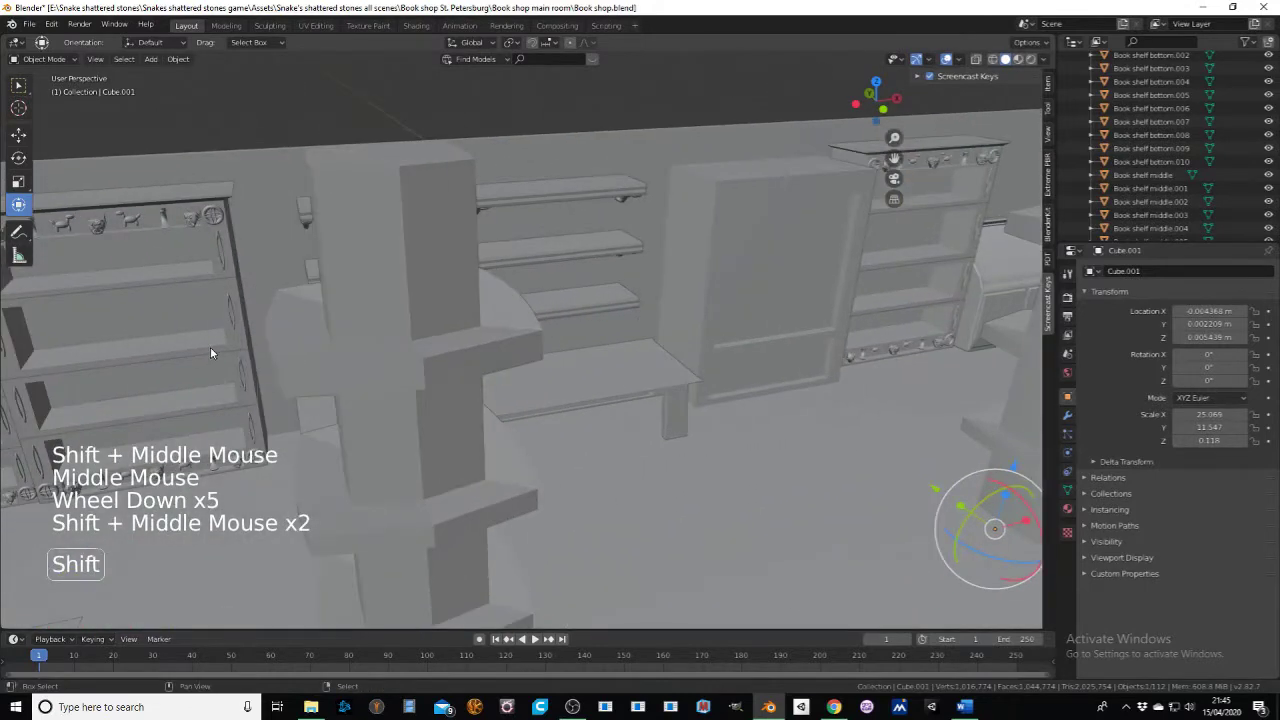
Step: Select four books on the shelf and duplicate them with Shift+D
{"action": "middle_click", "coordinate": [308, 333]}
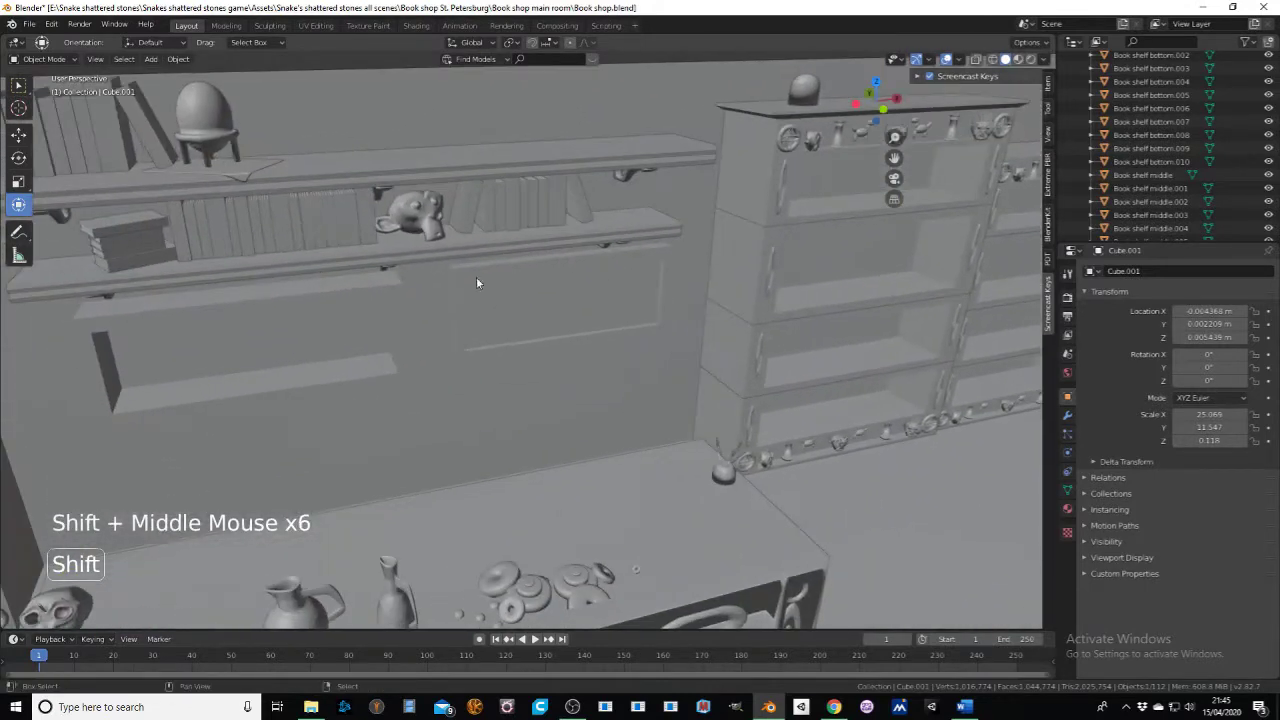
{"action": "right_click", "coordinate": [292, 213]}
{"action": "right_click", "coordinate": [298, 219]}
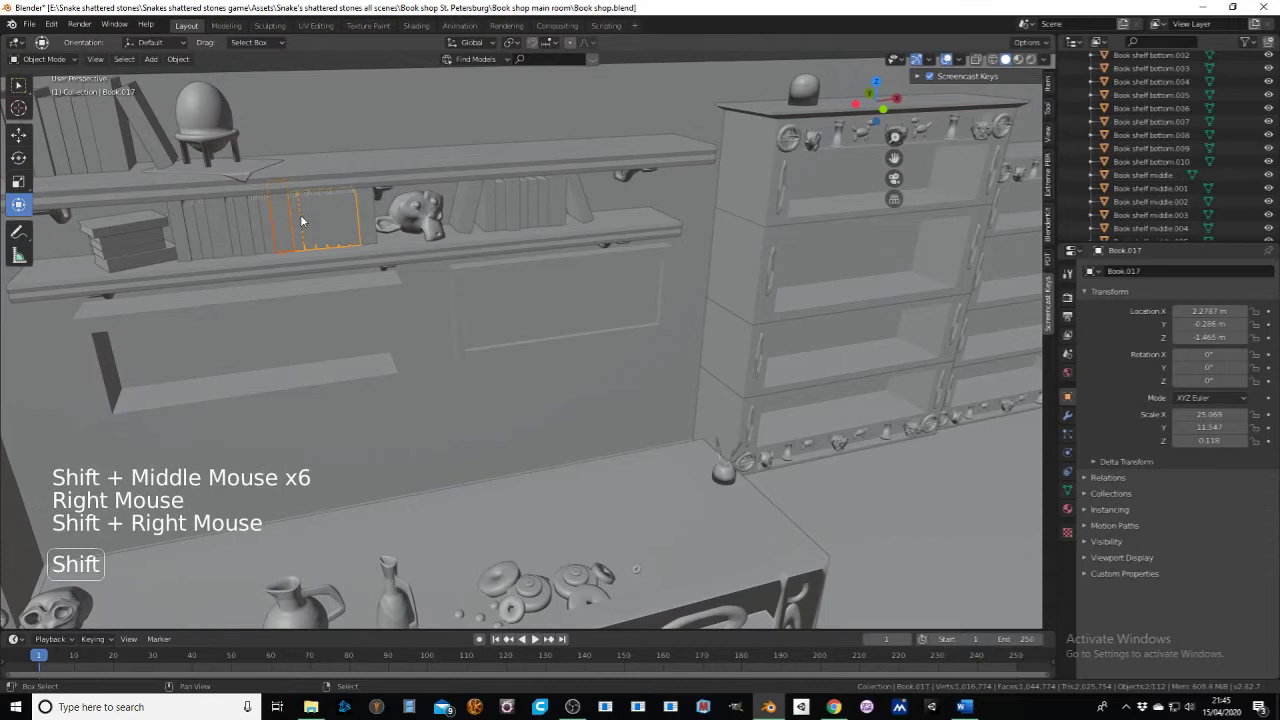
{"action": "right_click", "coordinate": [285, 225]}
{"action": "right_click", "coordinate": [263, 229]}
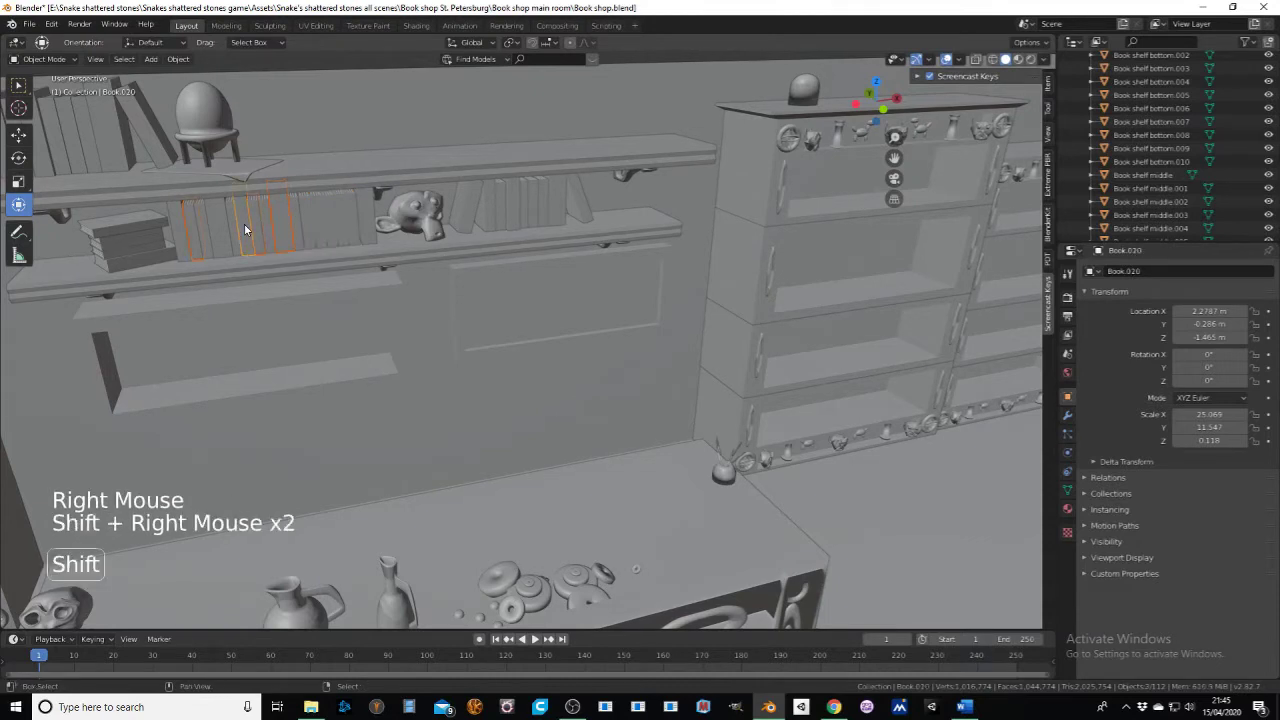
{"action": "right_click", "coordinate": [211, 231]}
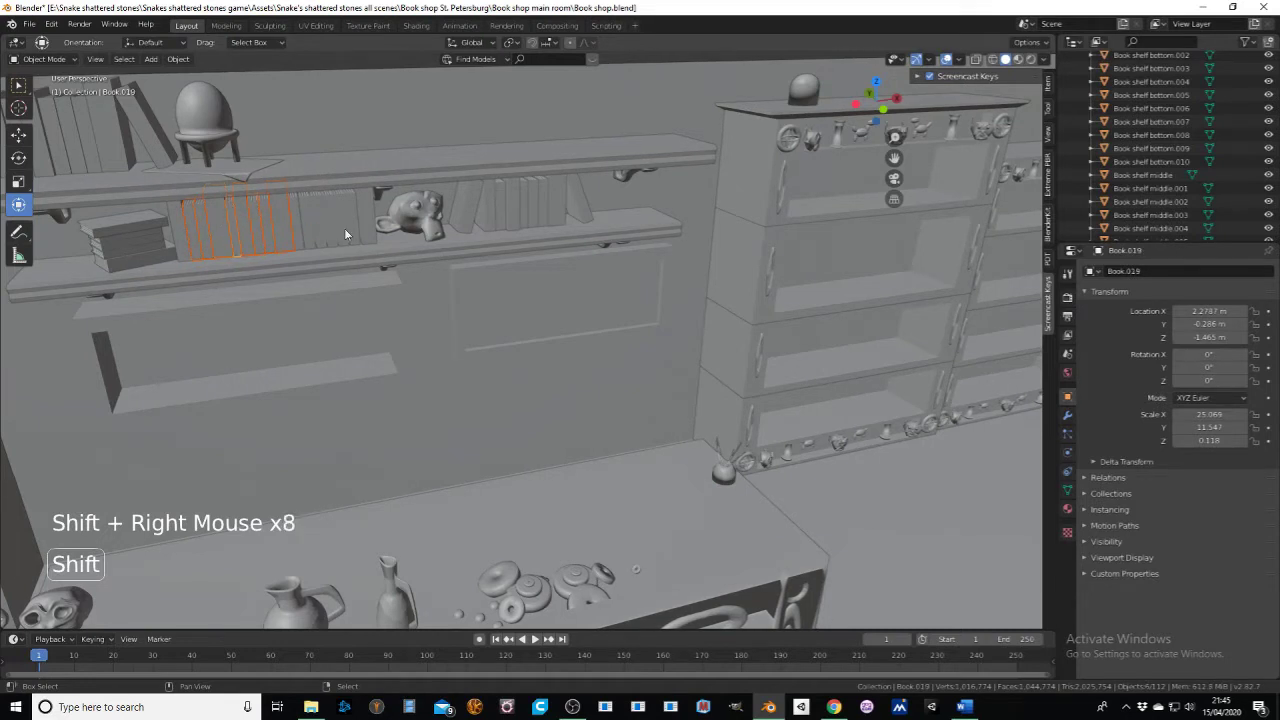
{"action": "key", "text": "shift+d"}
Step: Carry the duplicated books across the room and drop them beside the snake pillar
{"action": "scroll", "scroll_direction": "down", "scroll_amount": 3}
{"action": "middle_click", "coordinate": [650, 304]}
{"action": "scroll", "scroll_direction": "down", "scroll_amount": 3}
{"action": "middle_click", "coordinate": [833, 359]}
{"action": "scroll", "scroll_direction": "down", "scroll_amount": 3}
{"action": "left_click", "coordinate": [763, 445]}
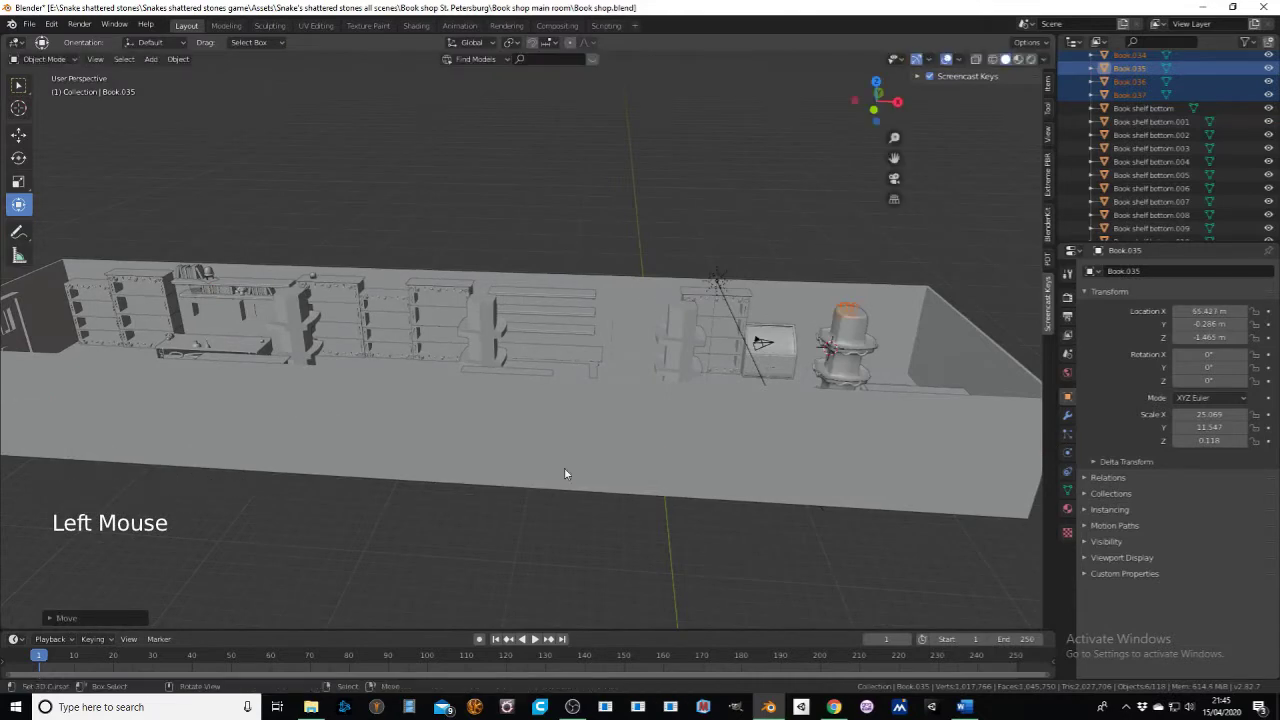
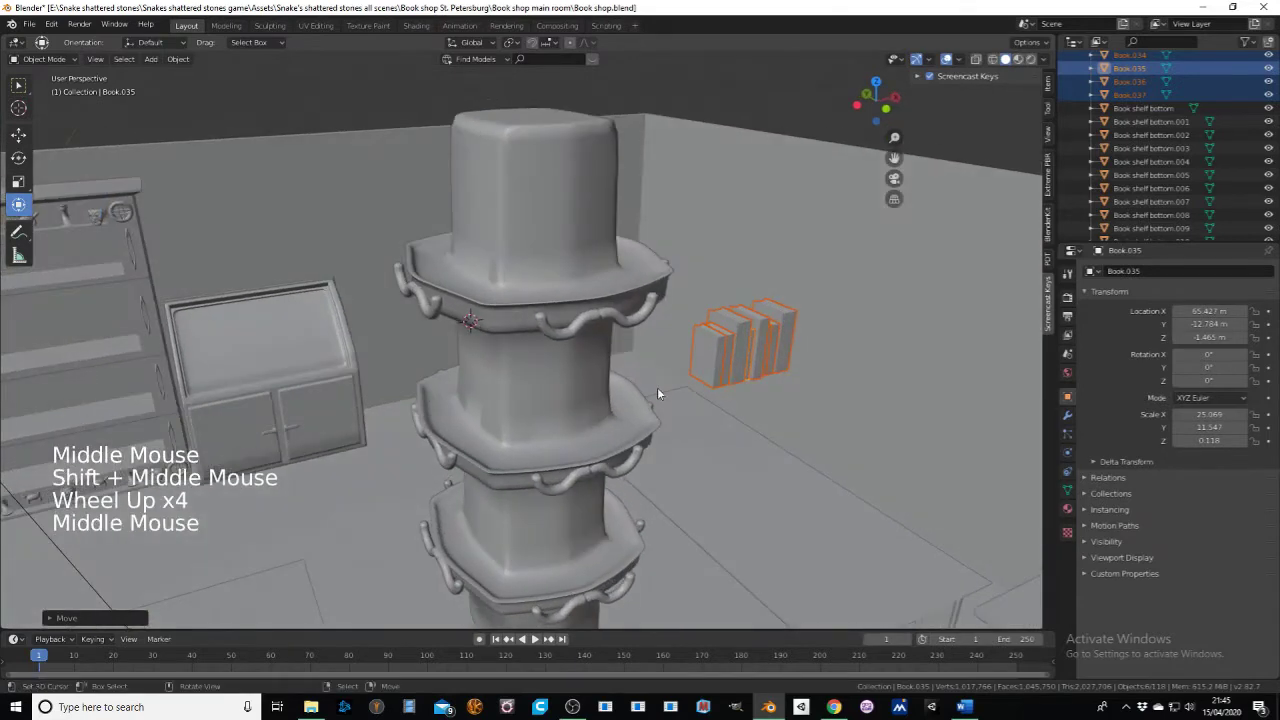
Step: Enter Edit Mode on the copied books standing beside the pillar
{"action": "left_click", "coordinate": [51, 62]}
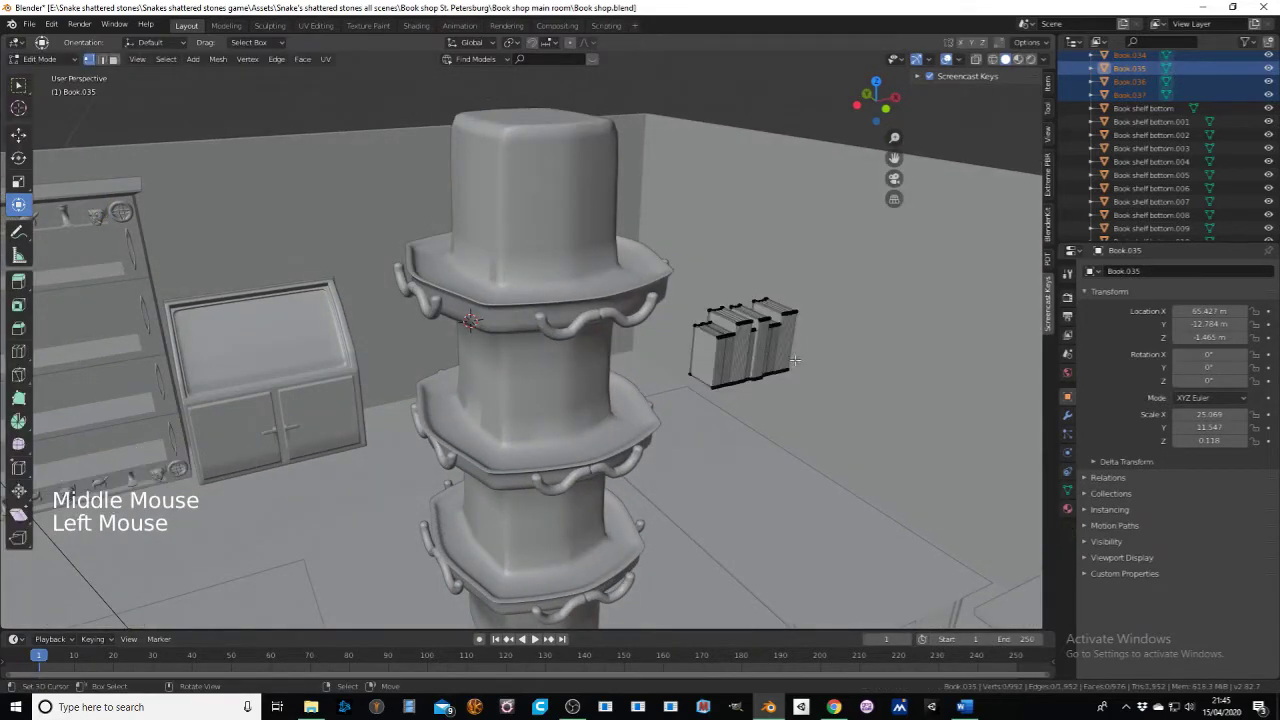
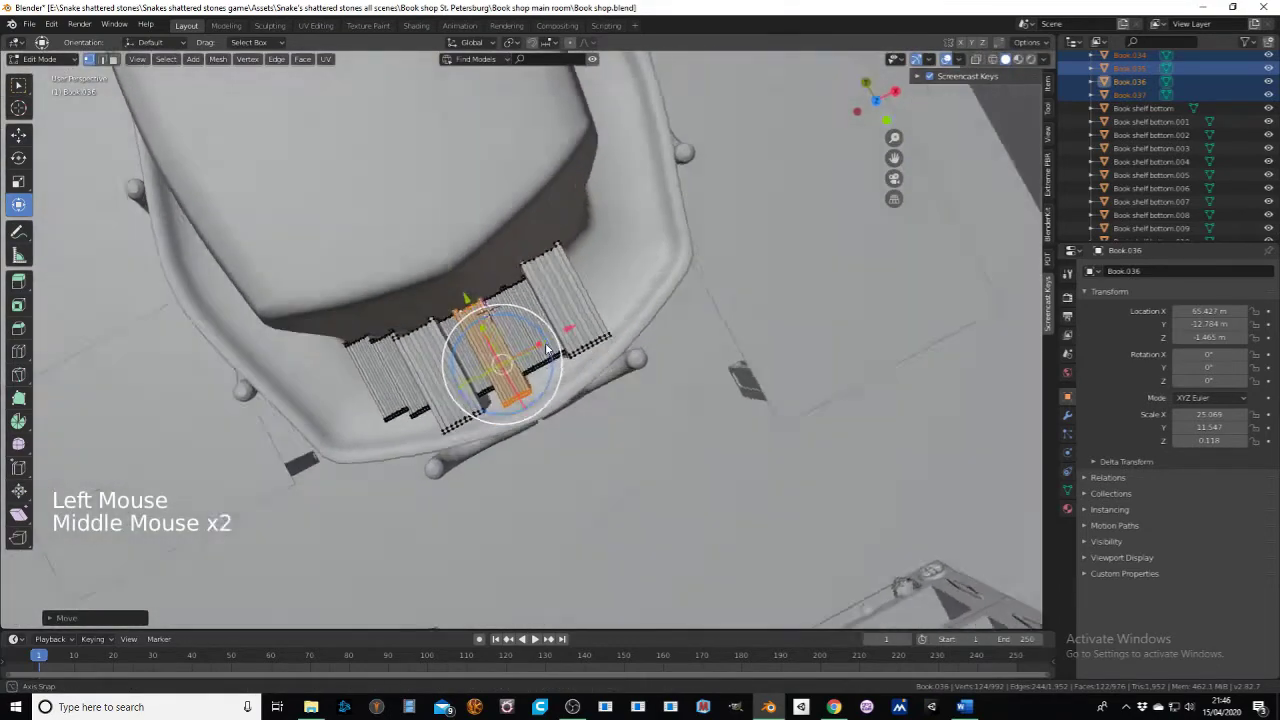
Step: Select the copied books' linked geometry piece by piece with L
{"action": "scroll", "scroll_direction": "down", "scroll_amount": 3}
{"action": "middle_click", "coordinate": [598, 375]}
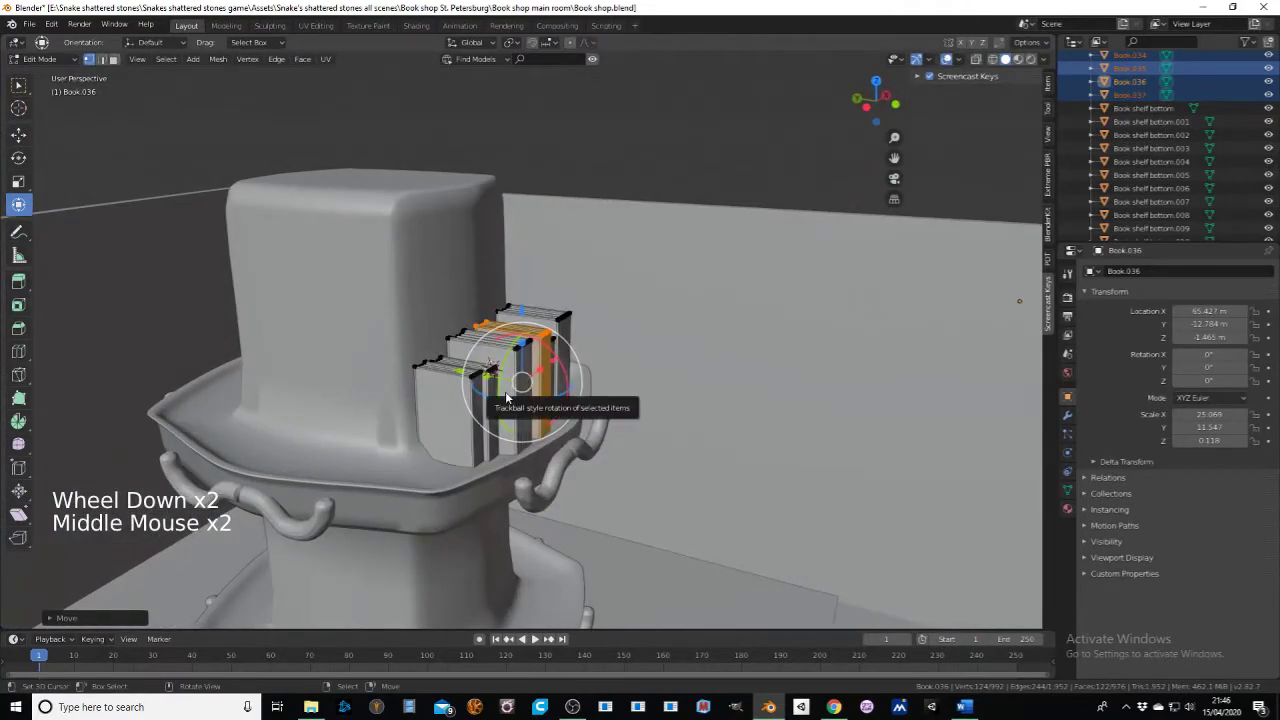
{"action": "key", "text": "l"}
{"action": "key", "text": "l"}
{"action": "key", "text": "l"}
{"action": "key", "text": "l"}
{"action": "key", "text": "l"}
{"action": "key", "text": "l"}
{"action": "middle_click", "coordinate": [605, 357]}
{"action": "scroll", "scroll_direction": "down", "scroll_amount": 3}
{"action": "key", "text": "l"}
{"action": "scroll", "scroll_direction": "down", "scroll_amount": 3}
{"action": "key", "text": "l"}
{"action": "middle_click", "coordinate": [600, 382]}
Step: Duplicate the selected books onto the top ledge and pick further linked book pieces
{"action": "key", "text": "shift+d"}
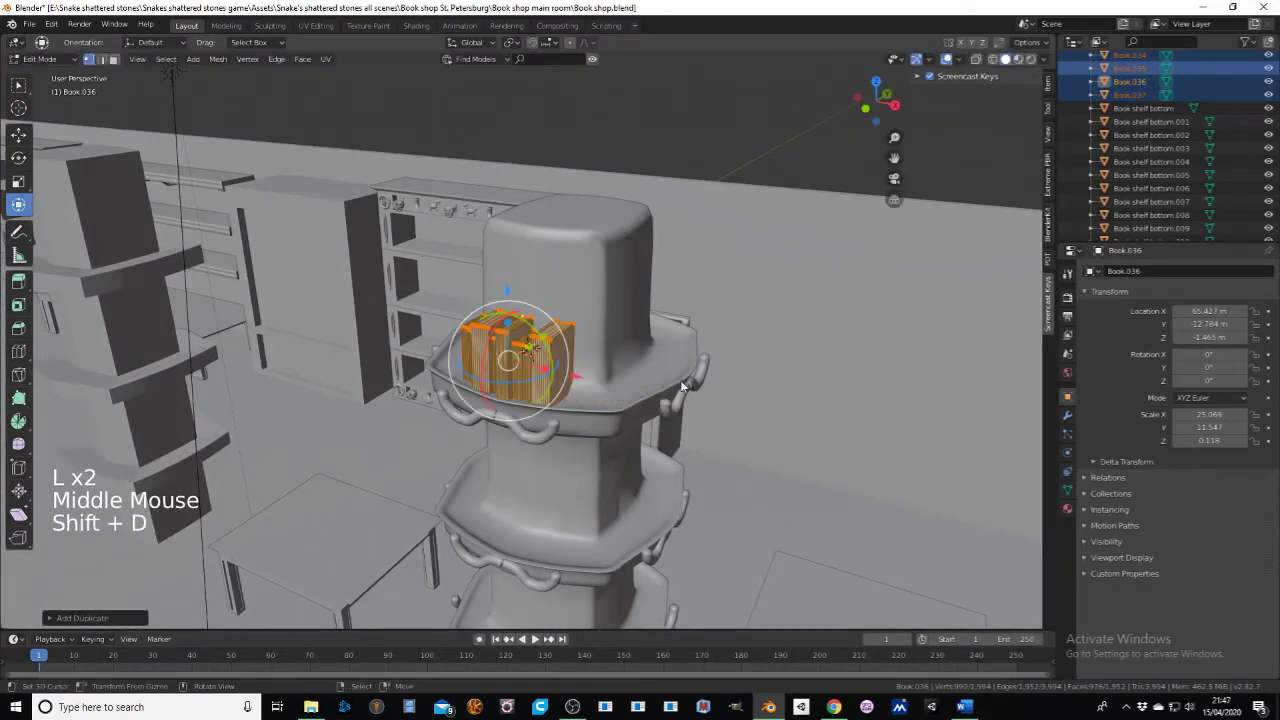
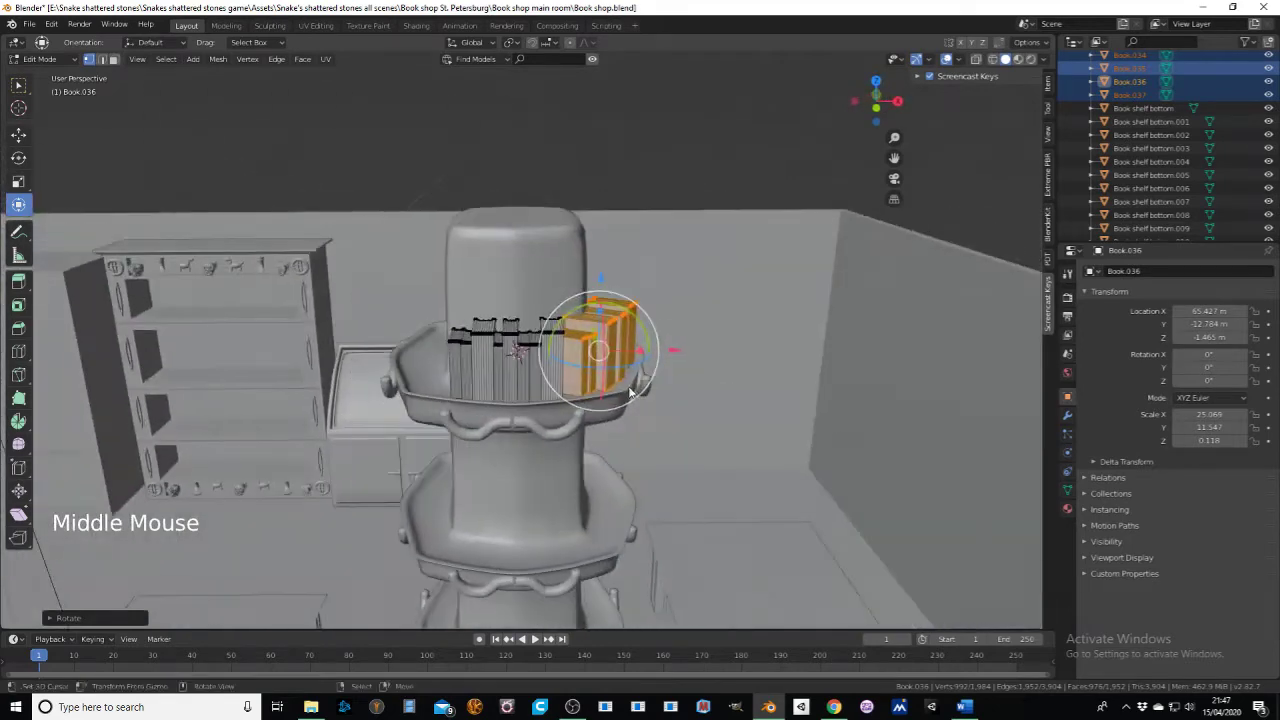
{"action": "key", "text": "shift+d"}
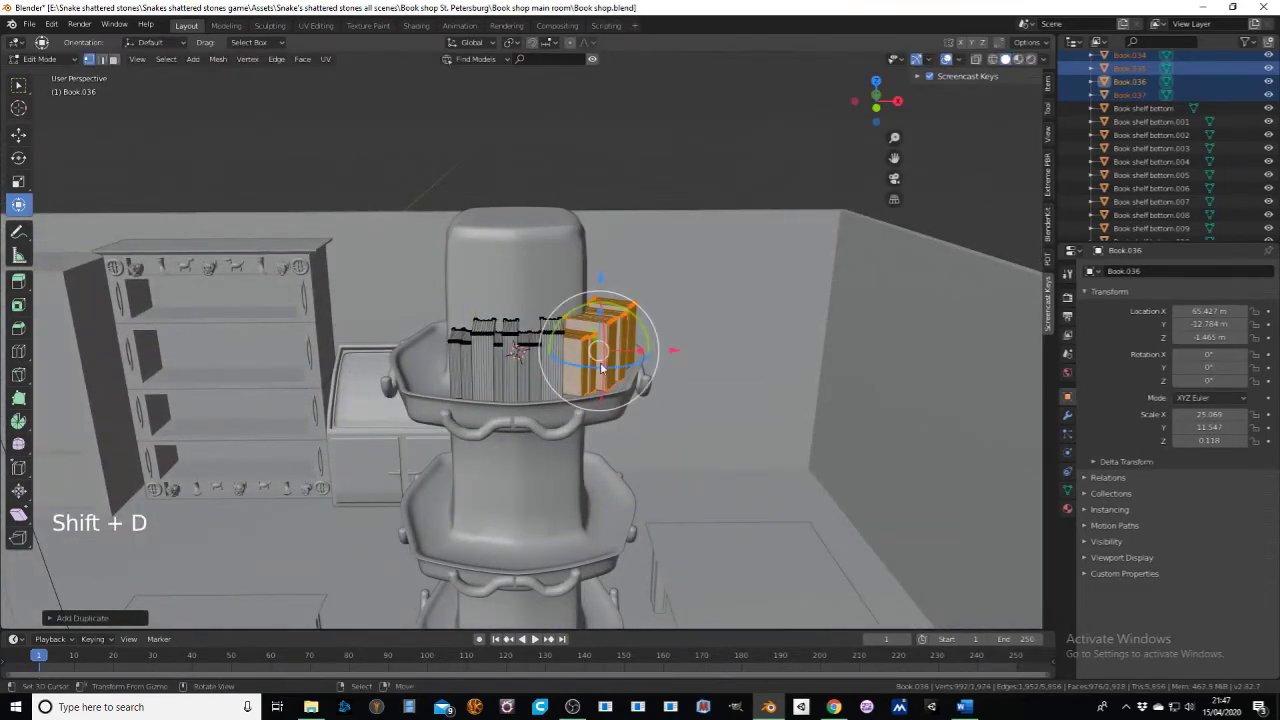
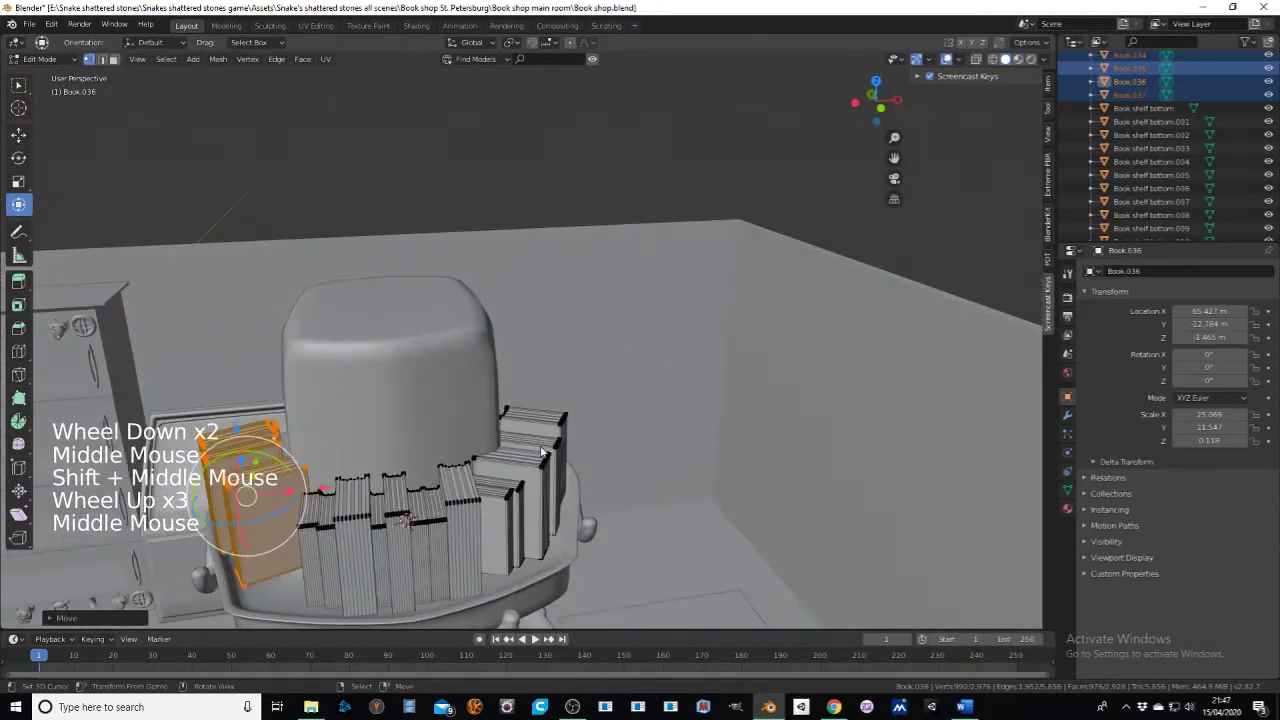
{"action": "key", "text": "l"}
{"action": "key", "text": "l"}
{"action": "key", "text": "l"}
{"action": "key", "text": "l"}
{"action": "key", "text": "l"}
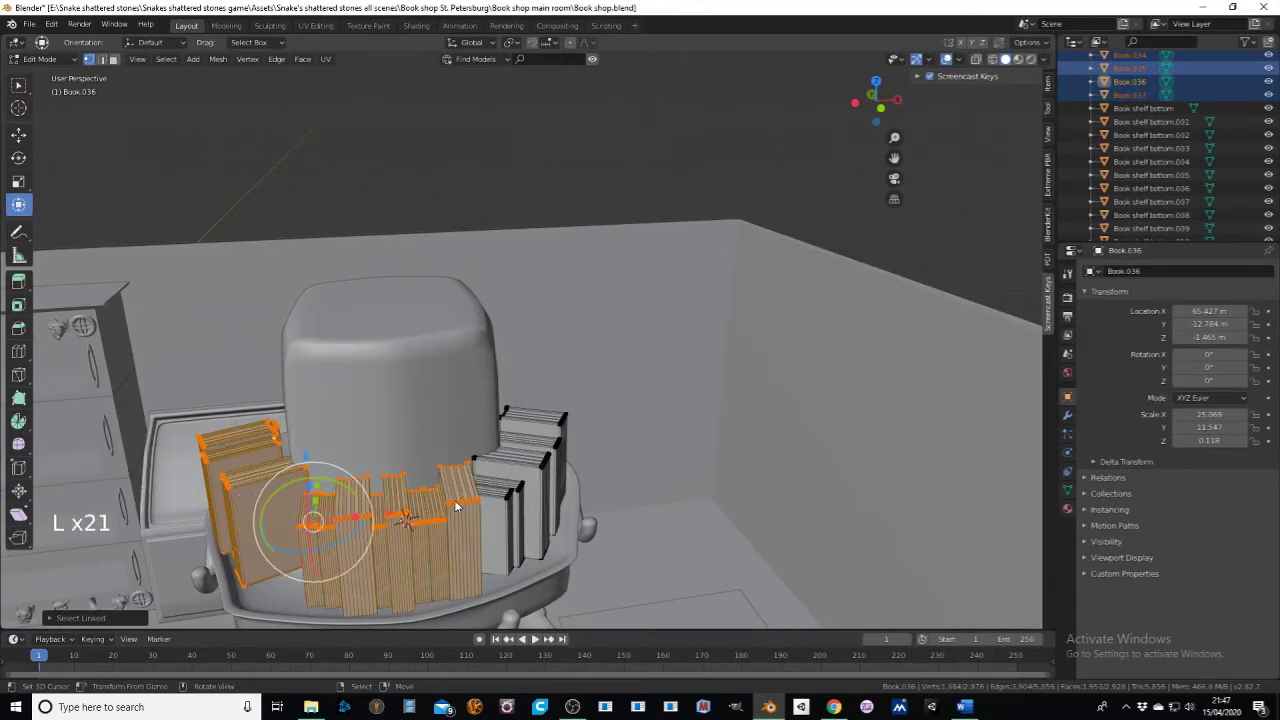
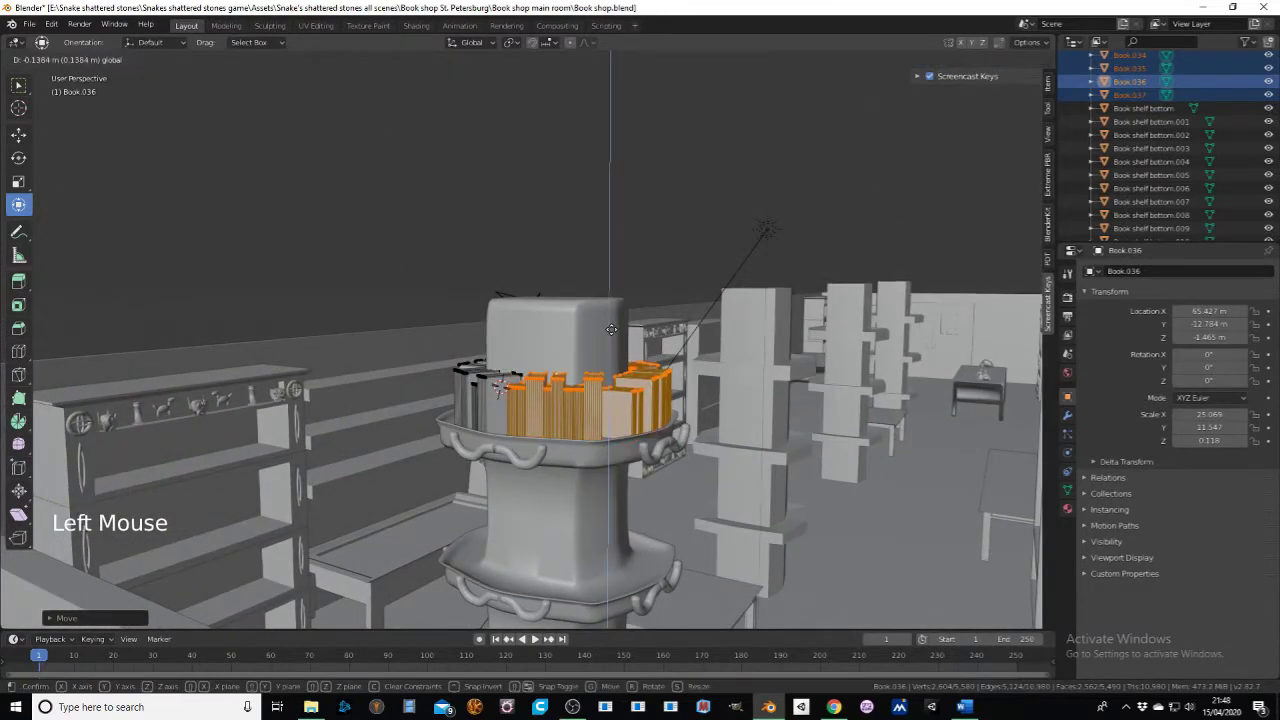
Step: Even out the ring of books around the top ledge and return to Object Mode
{"action": "middle_click", "coordinate": [658, 362]}
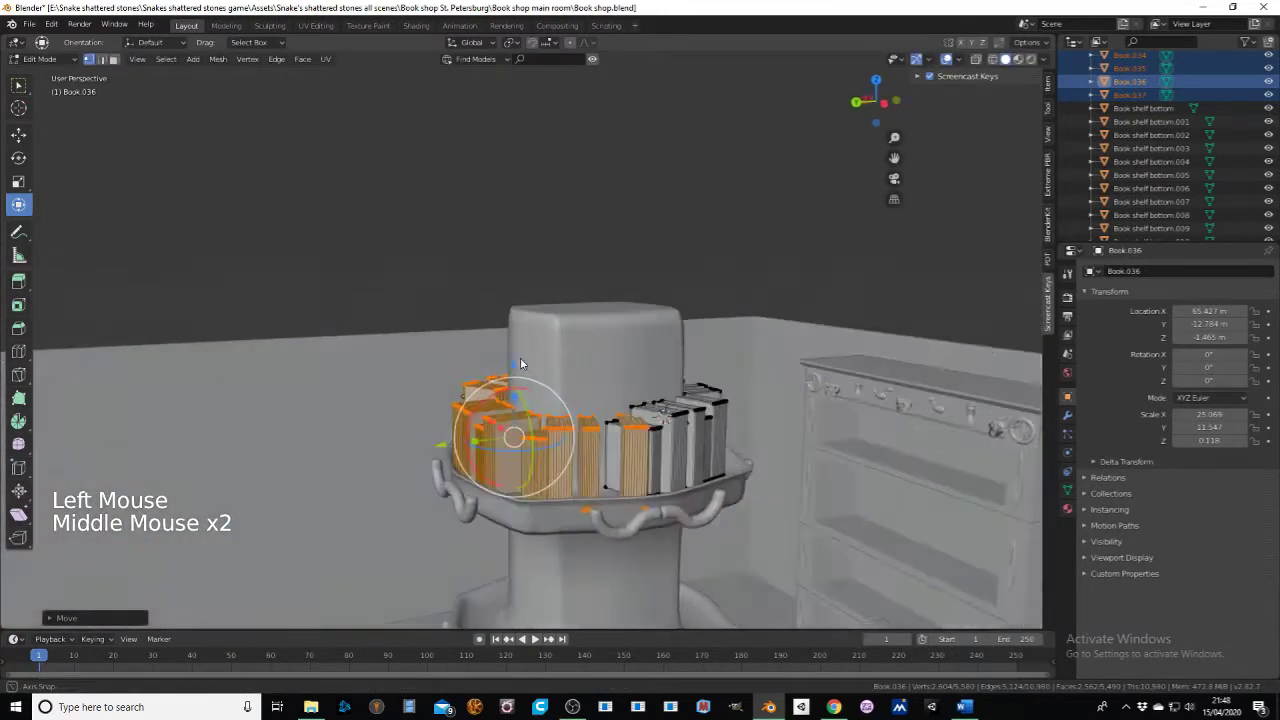
{"action": "right_click", "coordinate": [489, 493]}
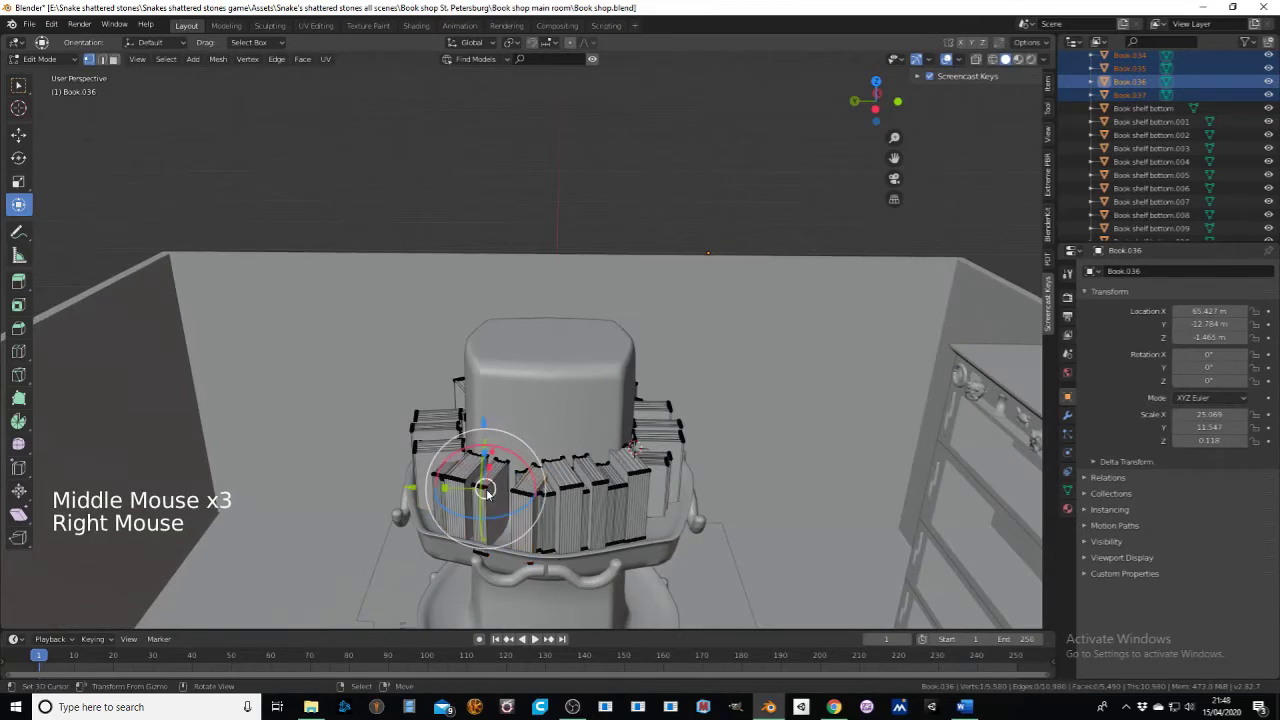
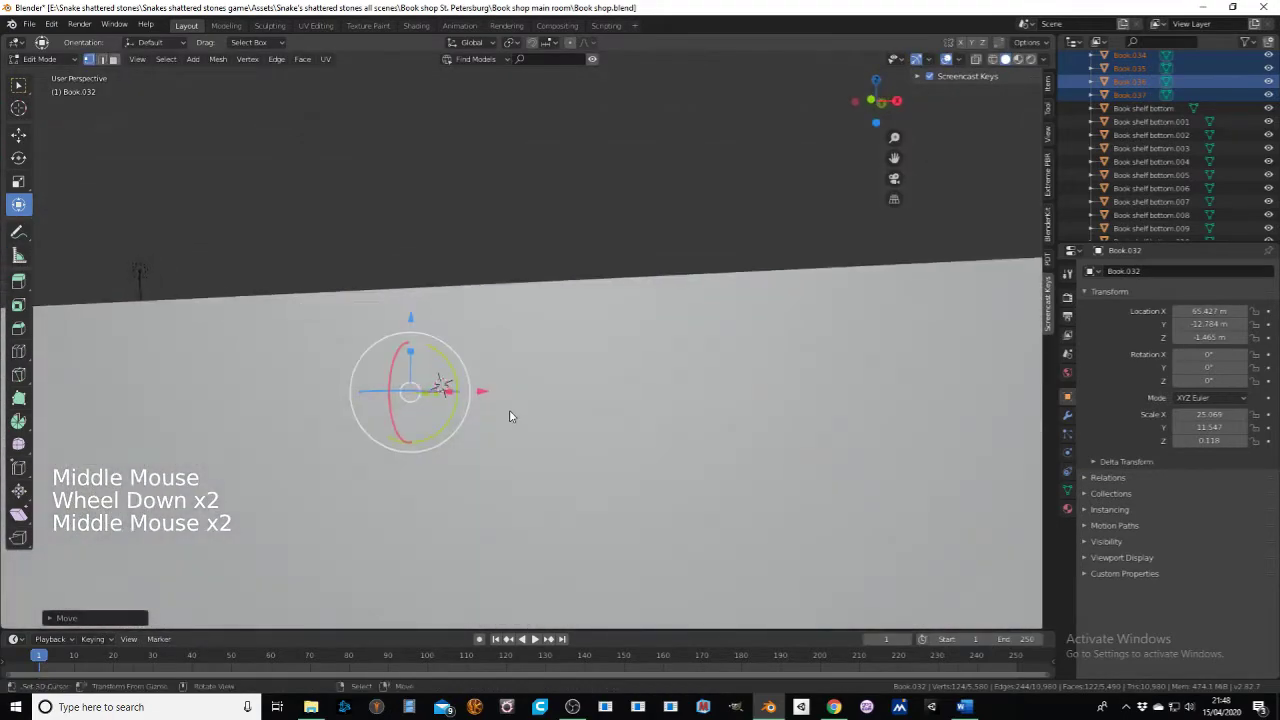
{"action": "scroll", "scroll_direction": "up", "scroll_amount": 3}
{"action": "middle_click", "coordinate": [457, 446]}
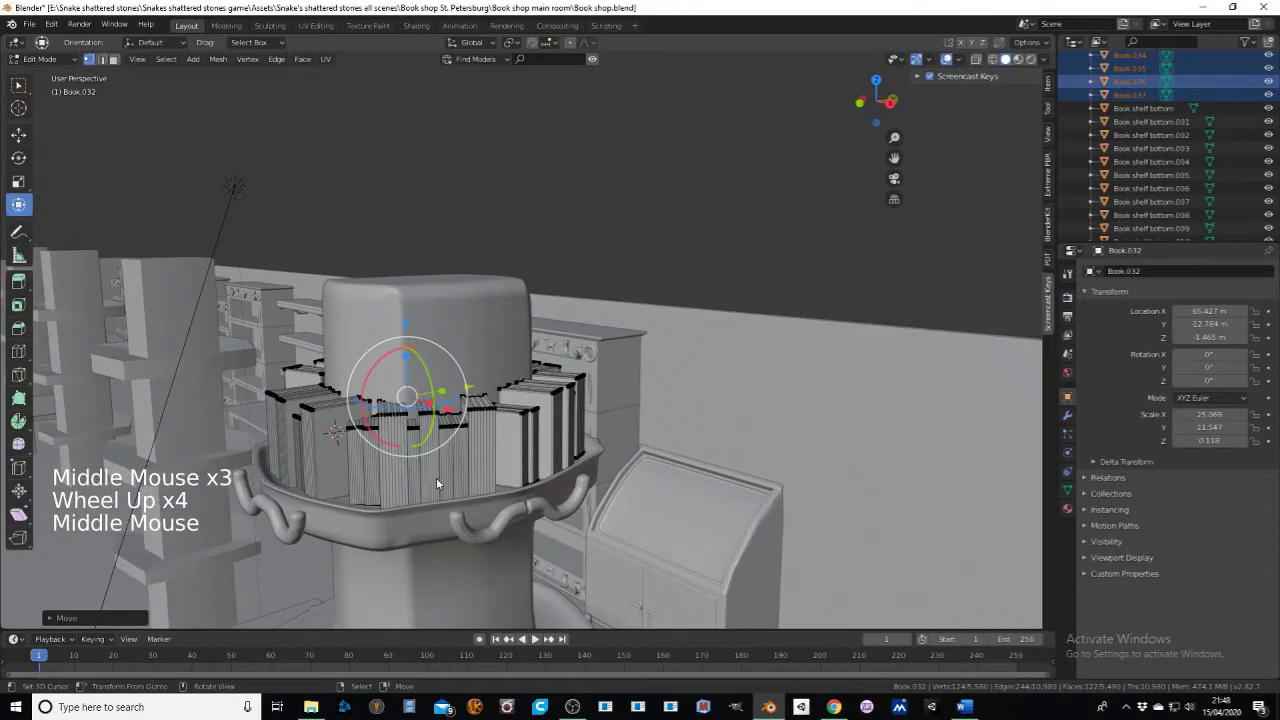
{"action": "middle_click", "coordinate": [441, 455]}
{"action": "middle_click", "coordinate": [569, 304]}
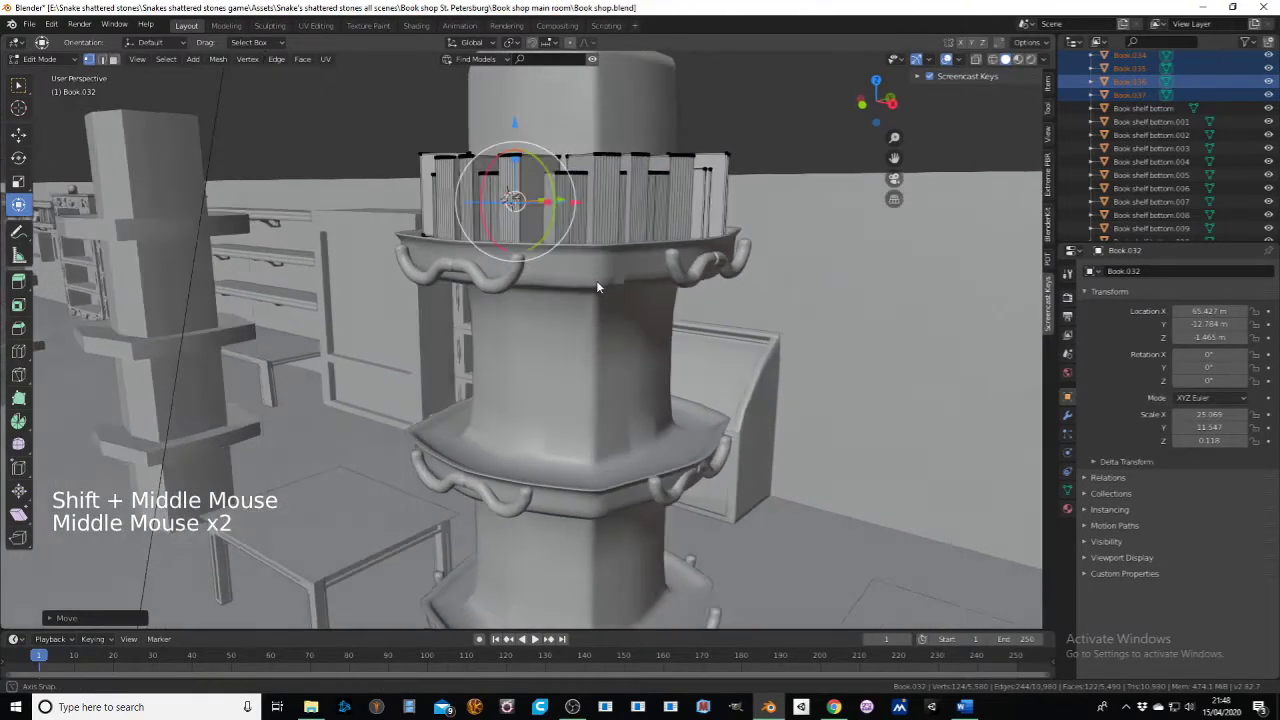
{"action": "left_click", "coordinate": [45, 60]}
{"action": "middle_click", "coordinate": [551, 211]}
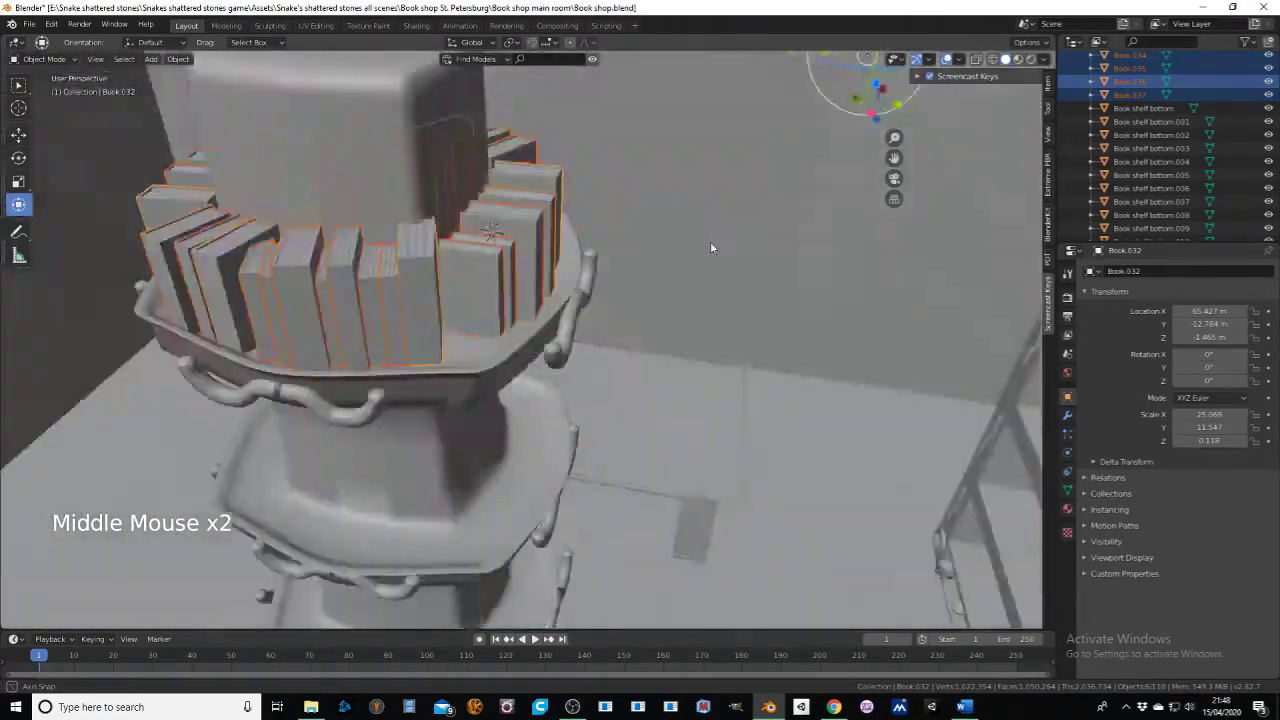
Step: Select the book objects forming the top-ledge ring
{"action": "middle_click", "coordinate": [573, 237]}
{"action": "right_click", "coordinate": [500, 280]}
{"action": "middle_click", "coordinate": [573, 297]}
{"action": "right_click", "coordinate": [547, 229]}
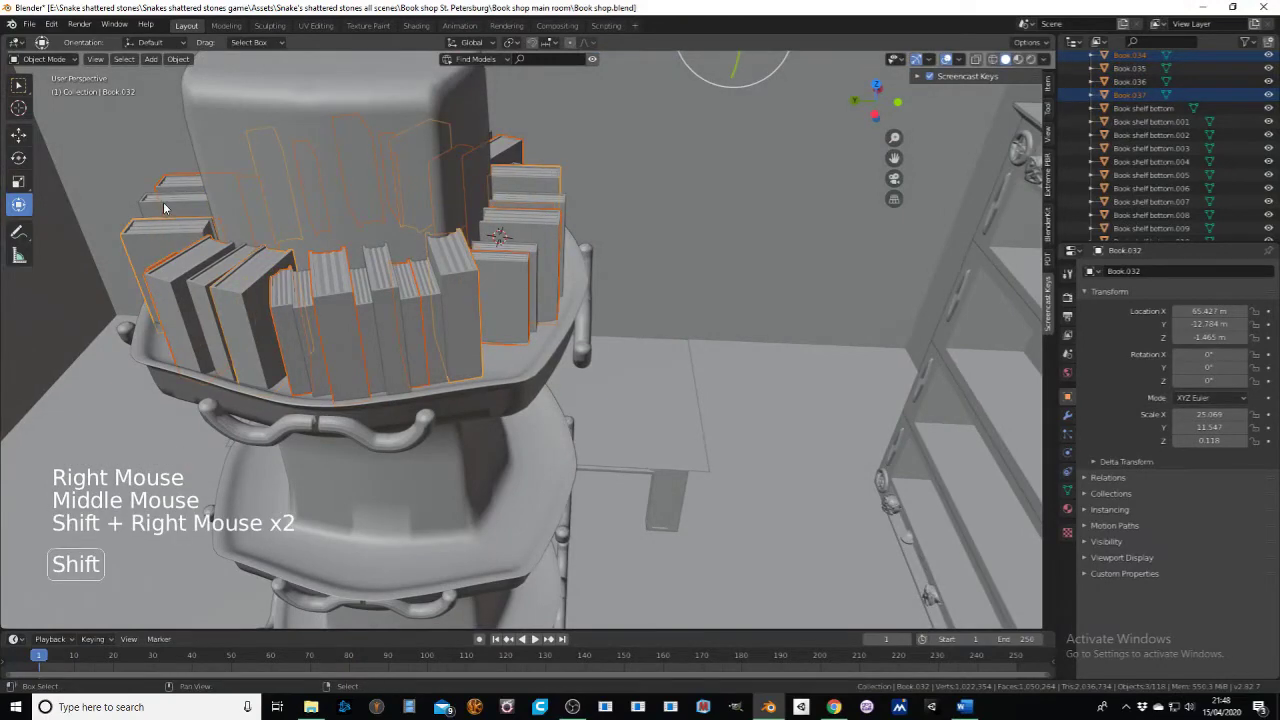
{"action": "right_click", "coordinate": [177, 219]}
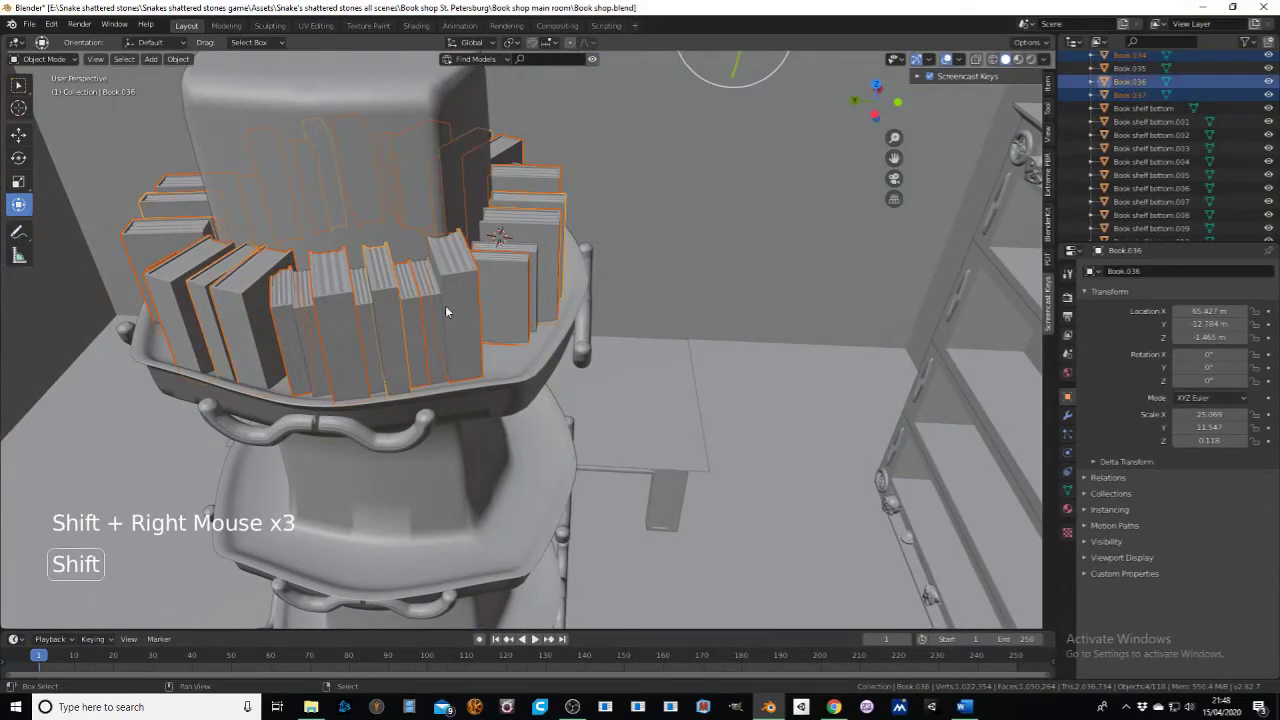
{"action": "middle_click", "coordinate": [554, 291]}
{"action": "right_click", "coordinate": [359, 305]}
{"action": "middle_click", "coordinate": [514, 273]}
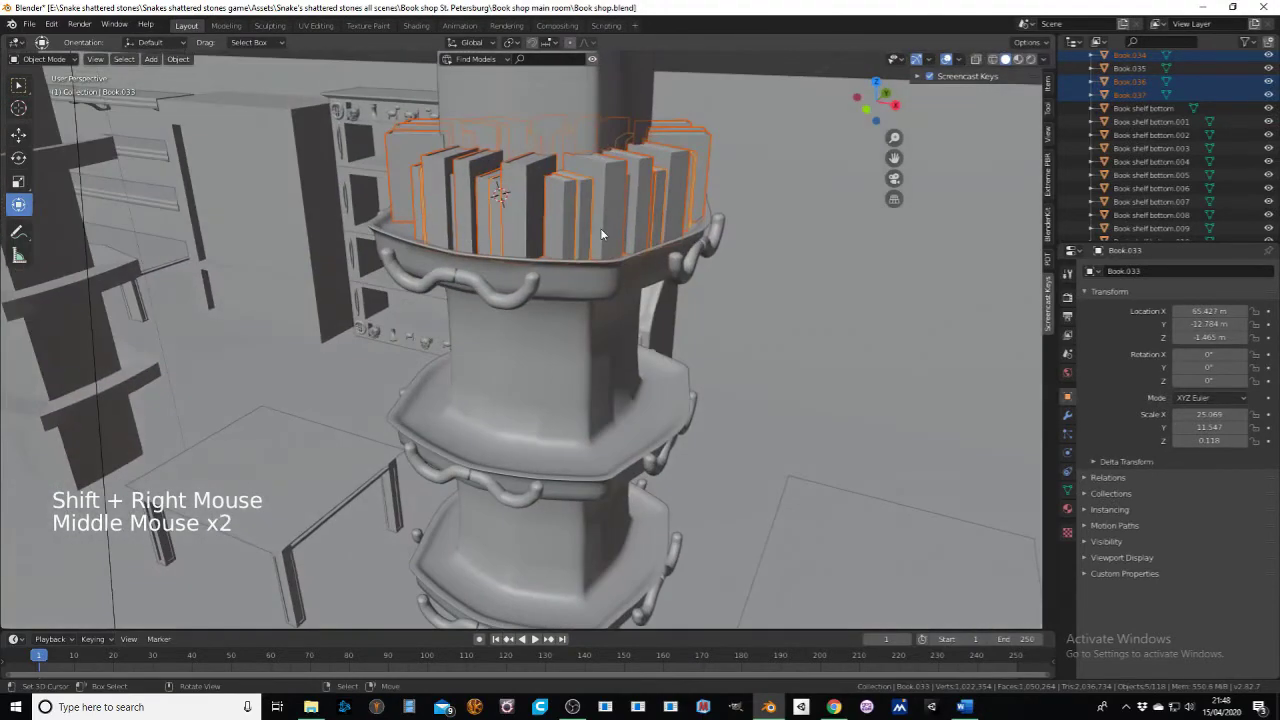
Step: Duplicate the ring with Shift+D and move the copy straight down to the second ledge
{"action": "key", "text": "shift+d"}
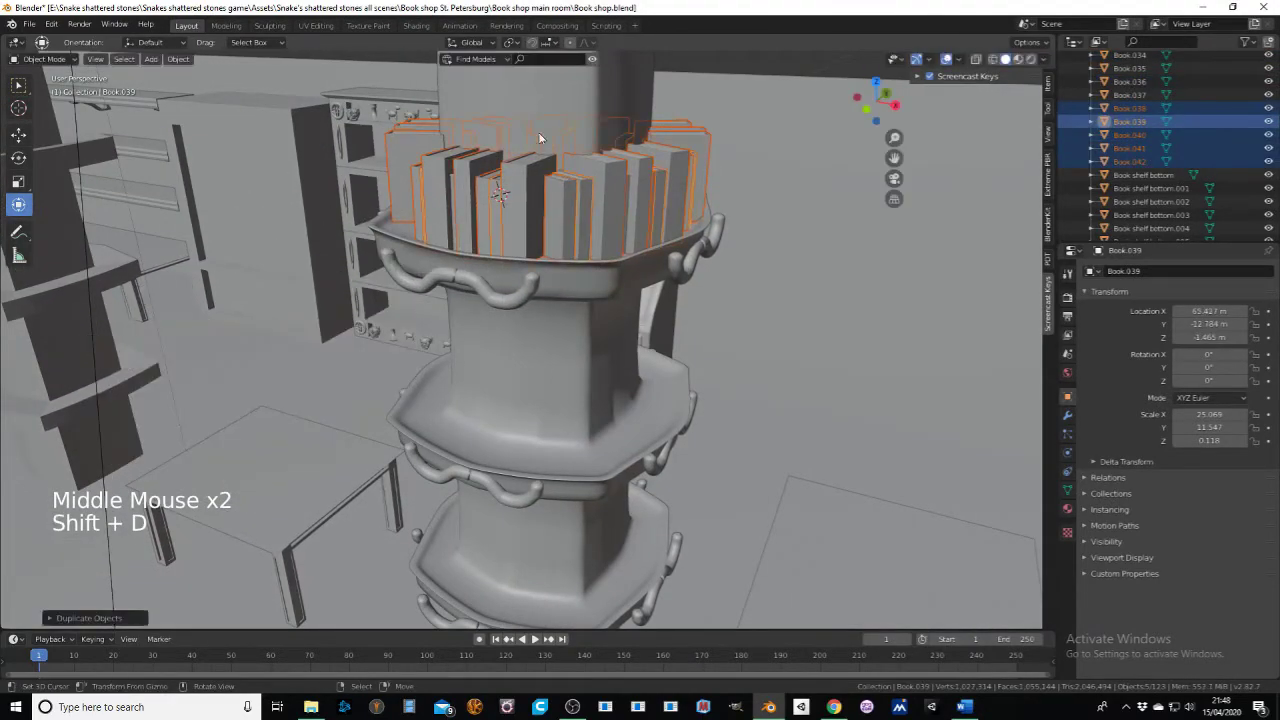
{"action": "scroll", "scroll_direction": "down", "scroll_amount": 3}
{"action": "key", "text": "g"}
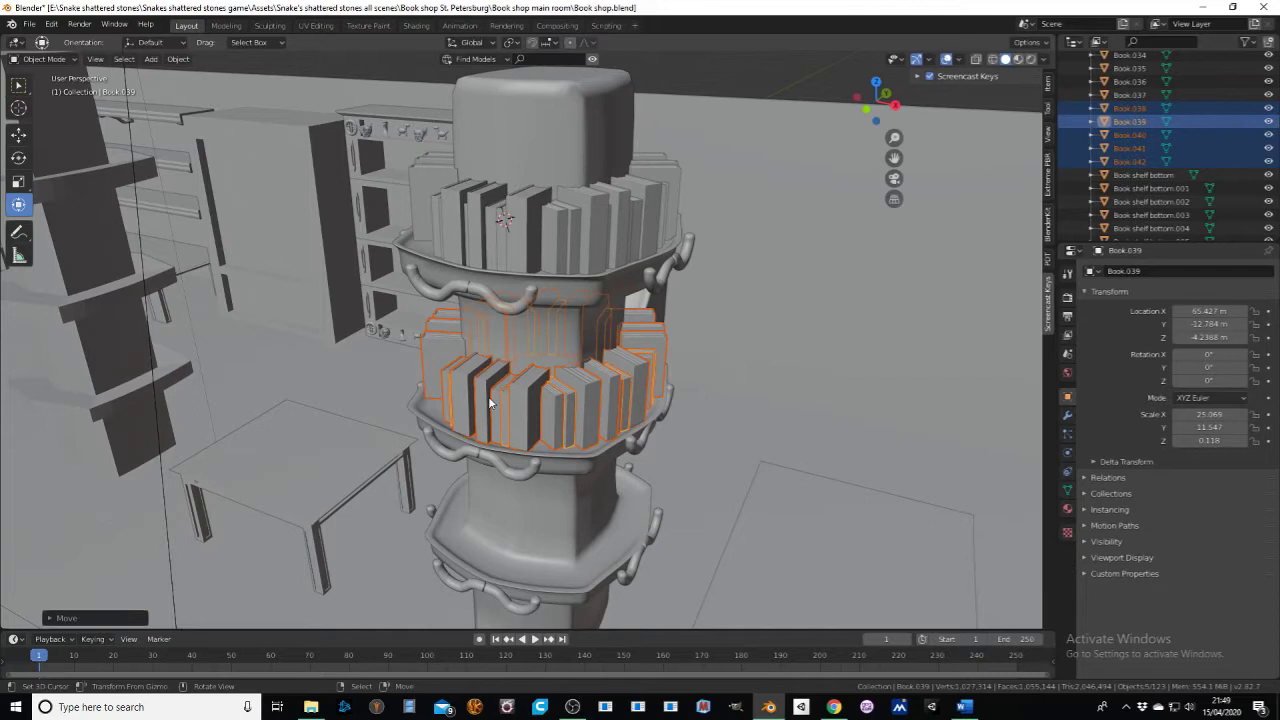
Step: In Edit Mode turn the lower book ring around the pillar and narrow it along X
{"action": "left_click", "coordinate": [39, 61]}
{"action": "key", "text": "a"}
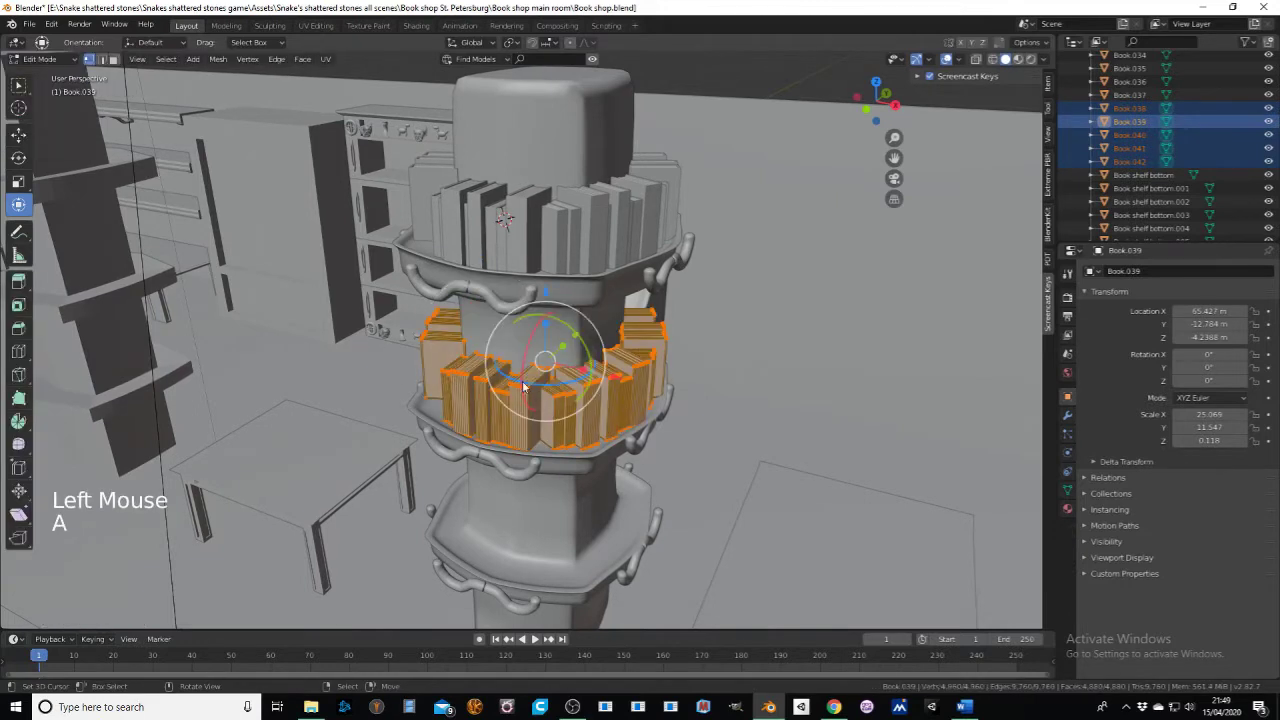
{"action": "left_click", "coordinate": [505, 379]}
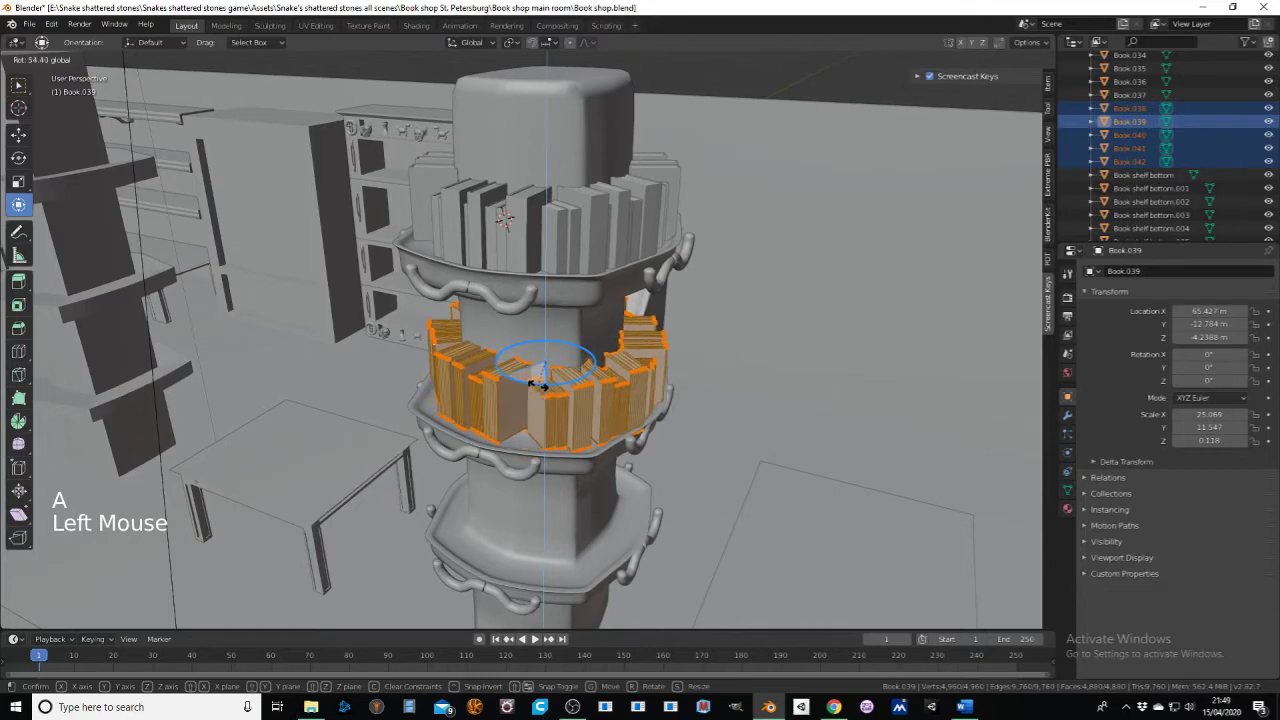
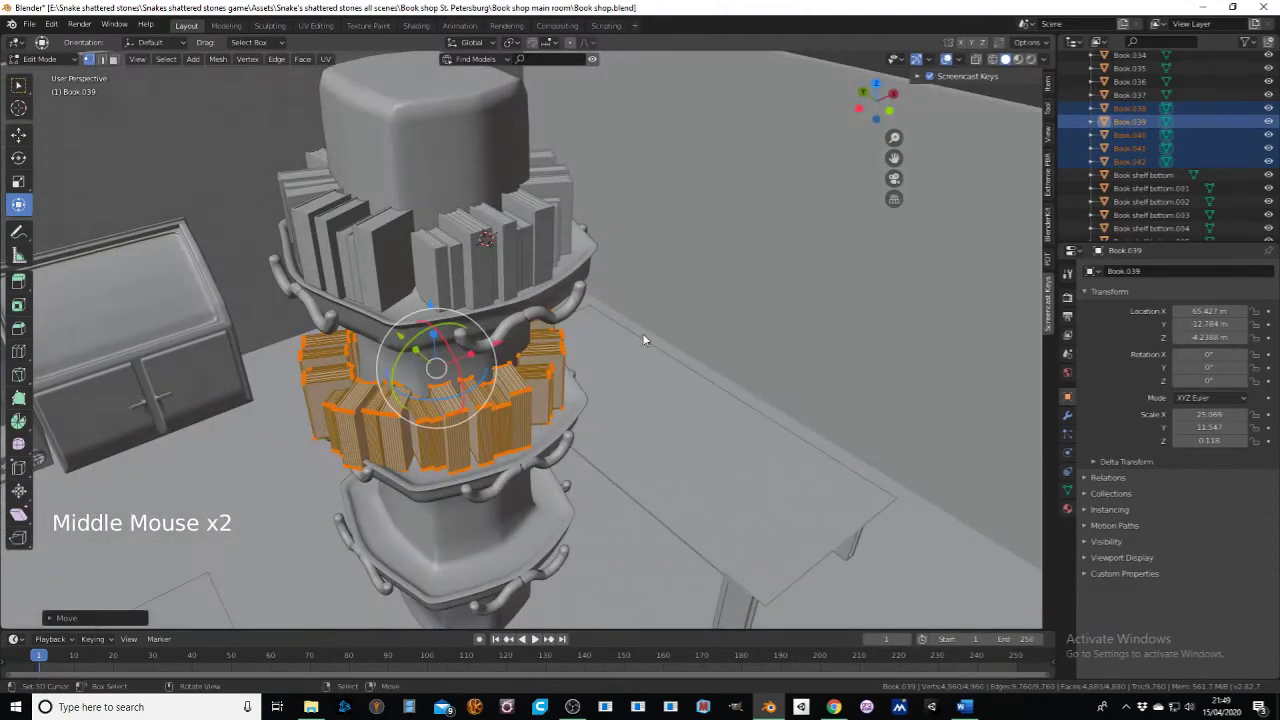
{"action": "key", "text": "s"}
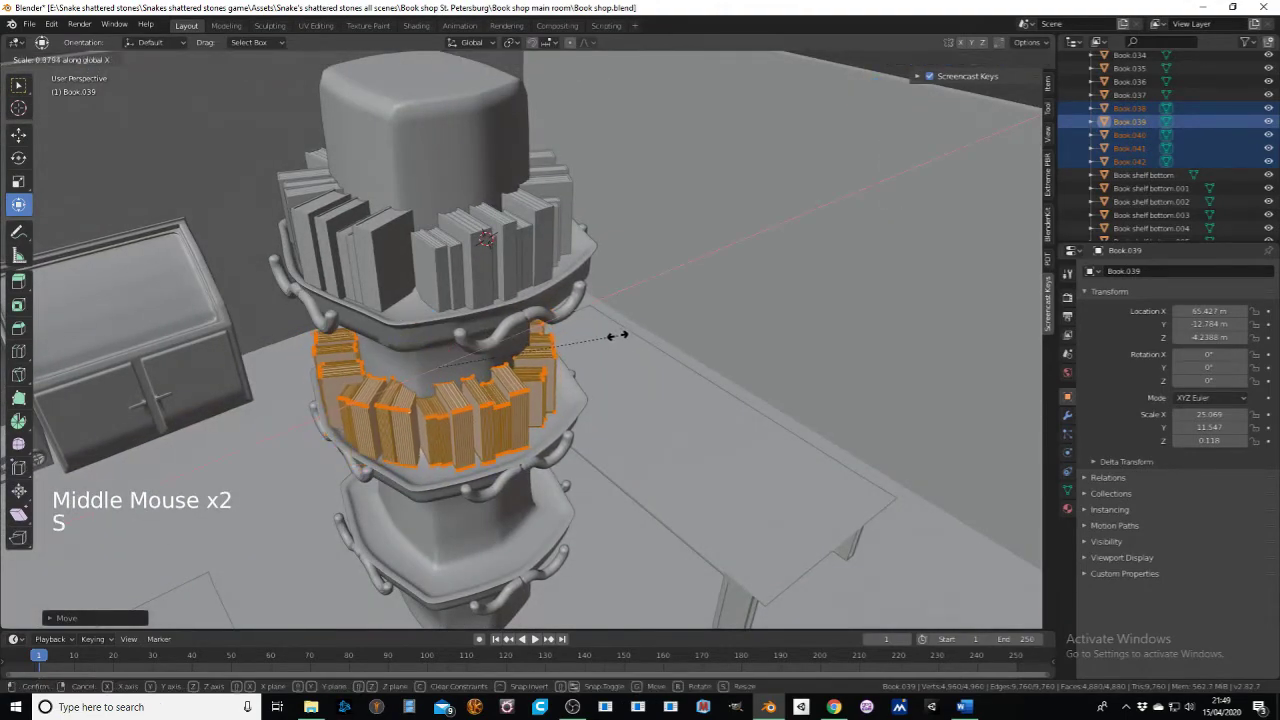
{"action": "middle_click", "coordinate": [609, 343]}
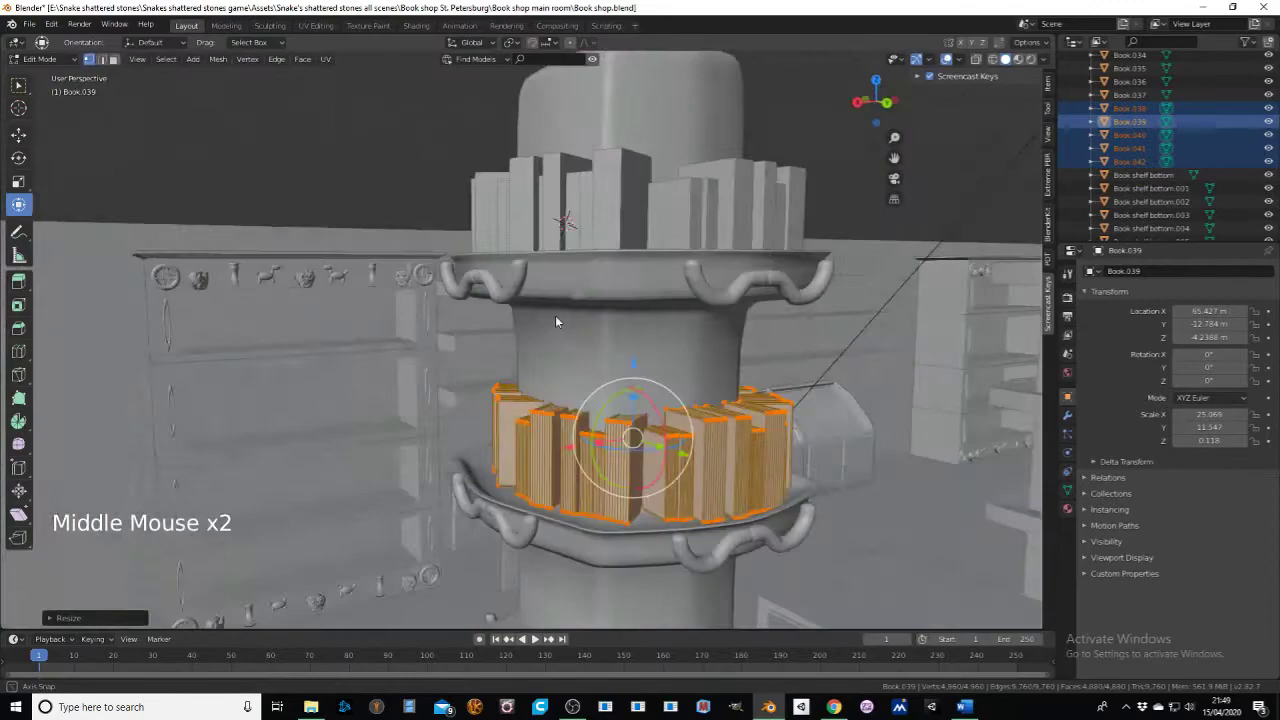
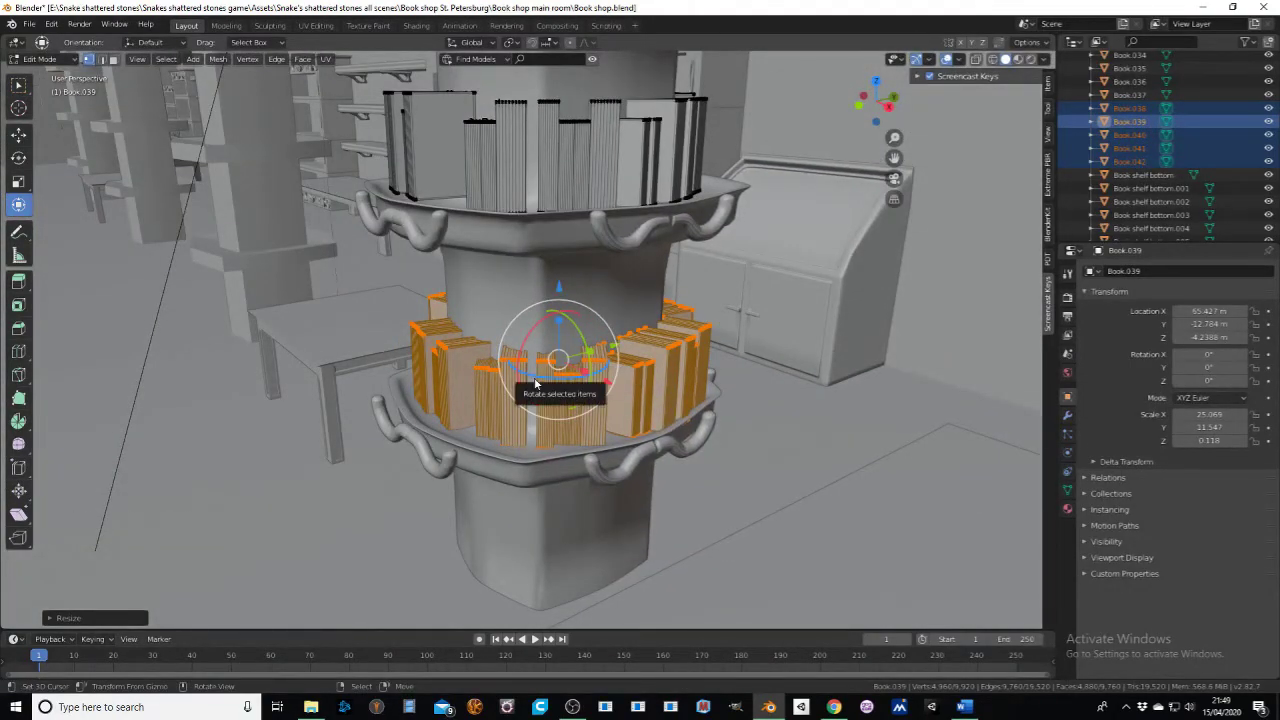
Step: Inspect the lower ring from around the pillar and switch interaction mode
{"action": "middle_click", "coordinate": [537, 382]}
{"action": "middle_click", "coordinate": [599, 398]}
{"action": "scroll", "scroll_direction": "up", "scroll_amount": 3}
{"action": "middle_click", "coordinate": [573, 399]}
{"action": "middle_click", "coordinate": [619, 405]}
{"action": "middle_click", "coordinate": [507, 249]}
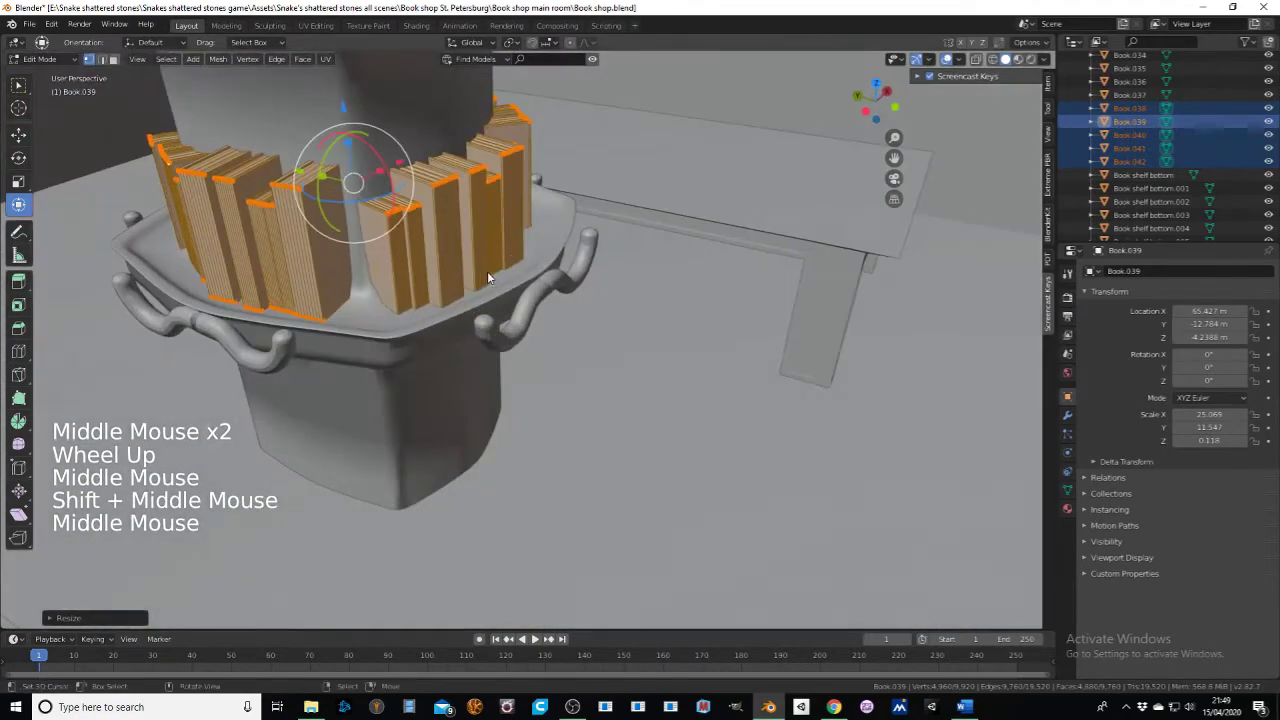
{"action": "middle_click", "coordinate": [495, 285]}
{"action": "left_click", "coordinate": [61, 60]}
{"action": "middle_click", "coordinate": [455, 311]}
Step: Select a few books on the top ledge for splitting off
{"action": "right_click", "coordinate": [531, 274]}
{"action": "middle_click", "coordinate": [545, 279]}
{"action": "right_click", "coordinate": [497, 277]}
{"action": "middle_click", "coordinate": [527, 272]}
{"action": "right_click", "coordinate": [483, 267]}
{"action": "middle_click", "coordinate": [473, 215]}
{"action": "scroll", "scroll_direction": "down", "scroll_amount": 3}
{"action": "middle_click", "coordinate": [519, 267]}
{"action": "right_click", "coordinate": [527, 369]}
{"action": "right_click", "coordinate": [571, 373]}
{"action": "right_click", "coordinate": [571, 373]}
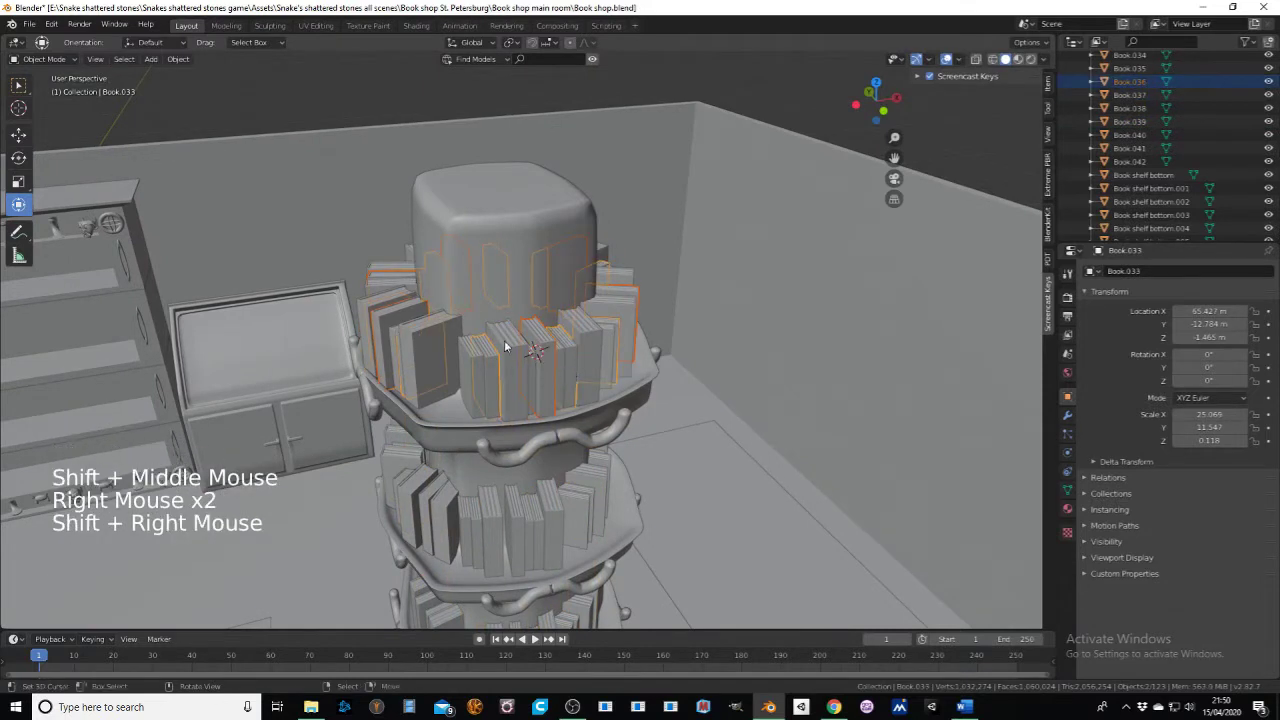
Step: Separate the chosen books into their own object with P > Selection
{"action": "left_click", "coordinate": [60, 61]}
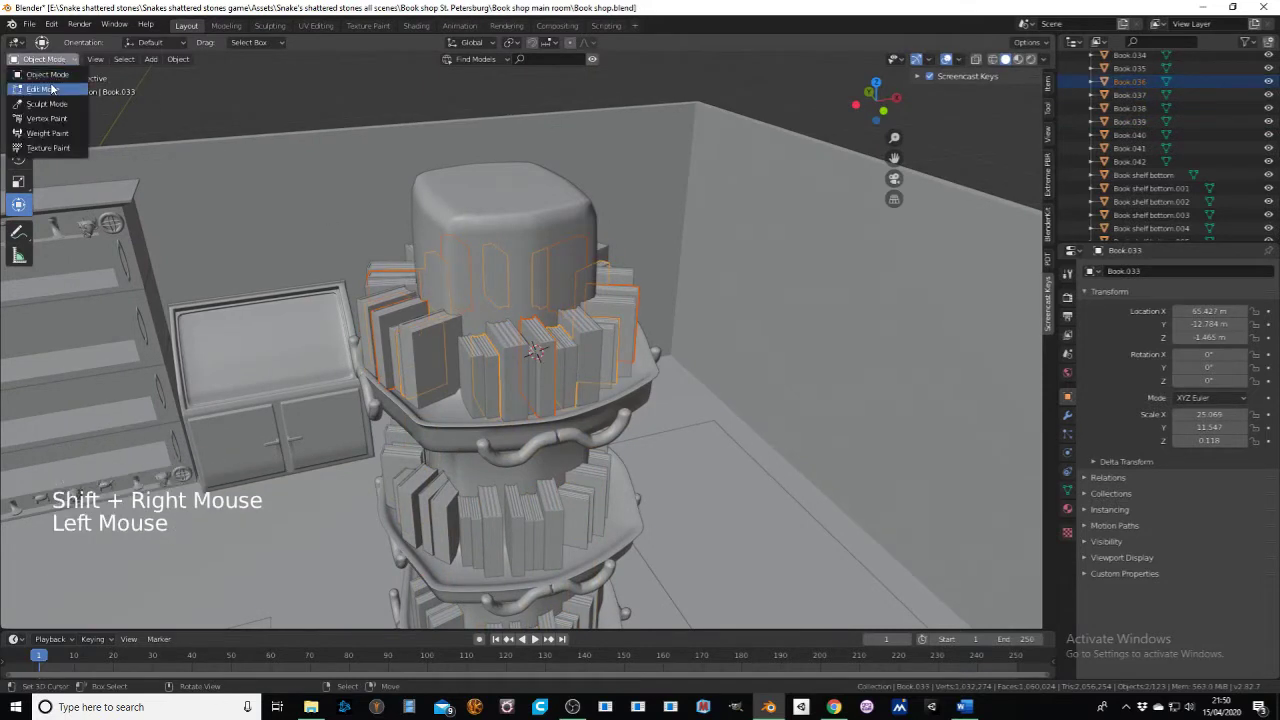
{"action": "right_click", "coordinate": [545, 341]}
{"action": "key", "text": "l"}
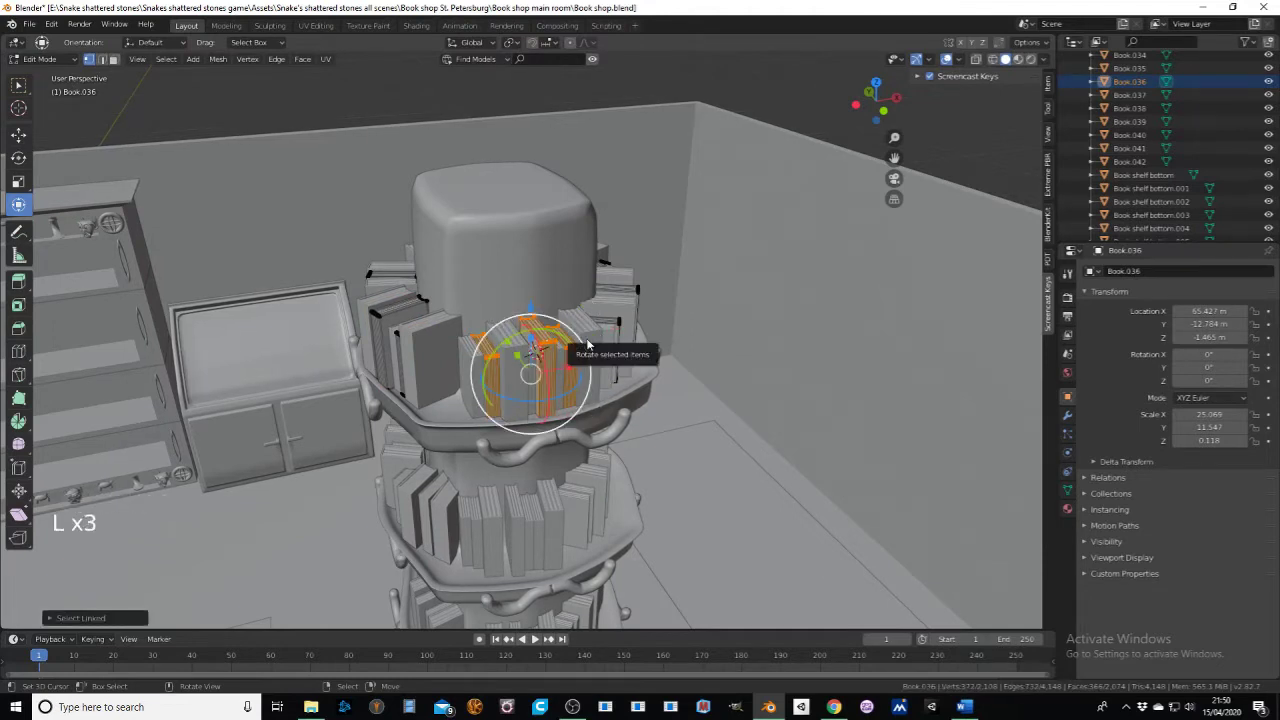
{"action": "key", "text": "shift+d"}
{"action": "key", "text": "p"}
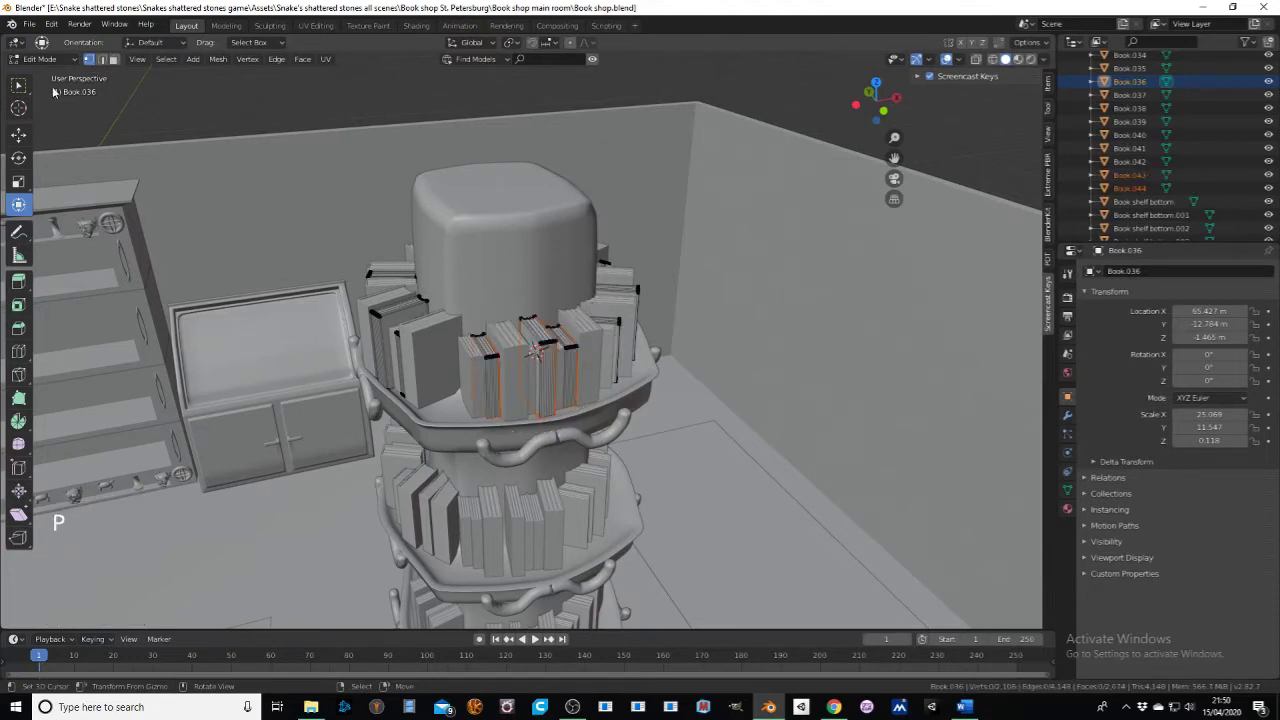
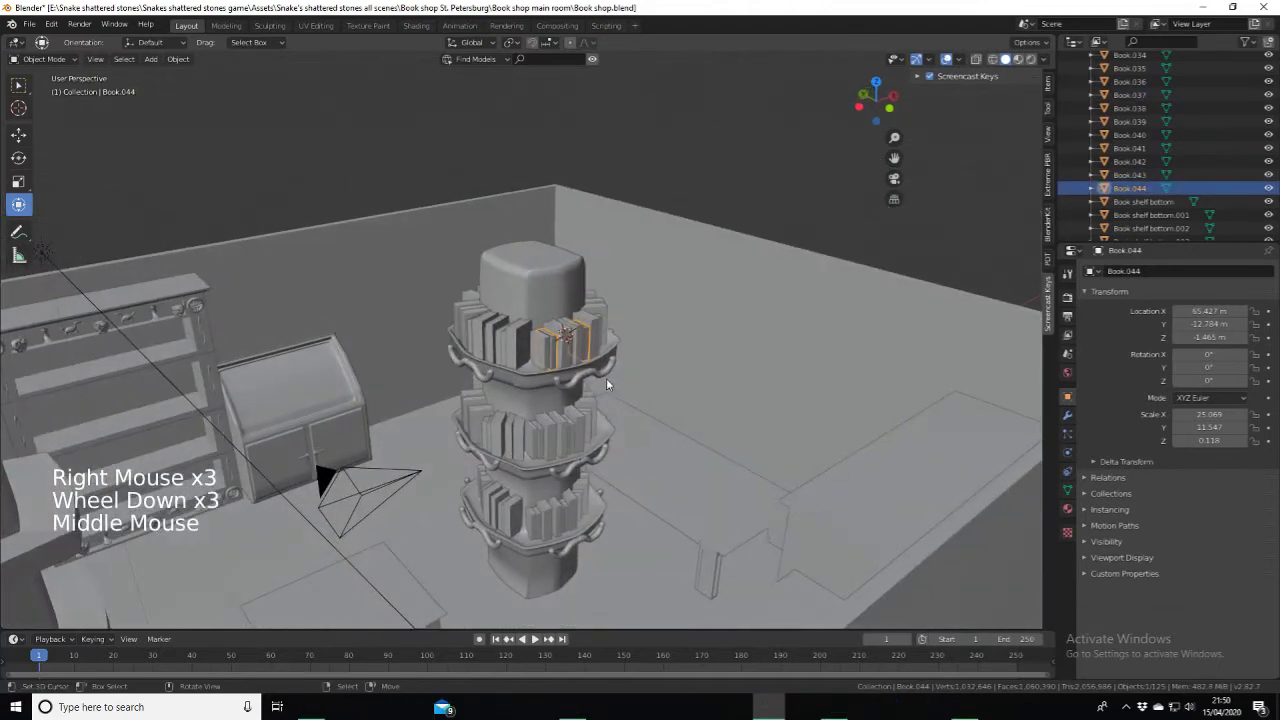
Step: Move the split-off books down to the floor at the pillar base and adjust their Z height
{"action": "key", "text": "g"}
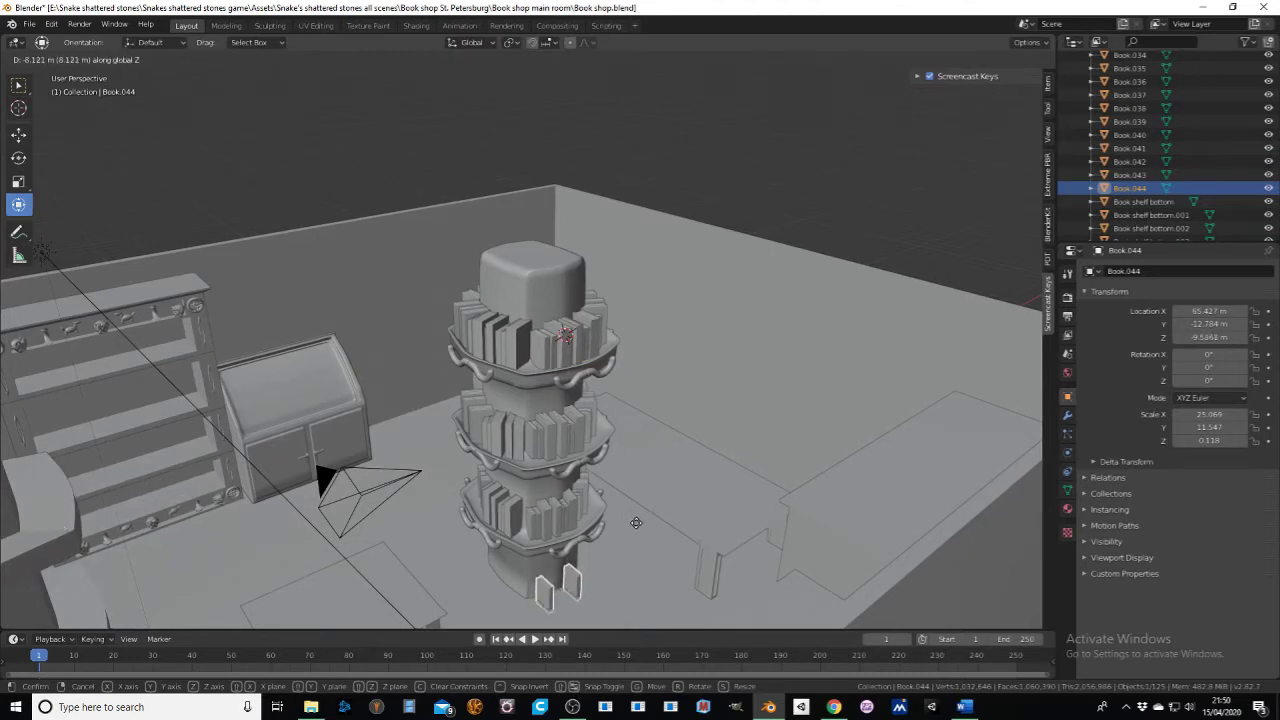
{"action": "middle_click", "coordinate": [633, 520]}
{"action": "scroll", "scroll_direction": "up", "scroll_amount": 3}
{"action": "middle_click", "coordinate": [575, 385]}
{"action": "middle_click", "coordinate": [605, 404]}
{"action": "scroll", "scroll_direction": "up", "scroll_amount": 3}
{"action": "middle_click", "coordinate": [471, 343]}
{"action": "scroll", "scroll_direction": "down", "scroll_amount": 3}
{"action": "key", "text": "g"}
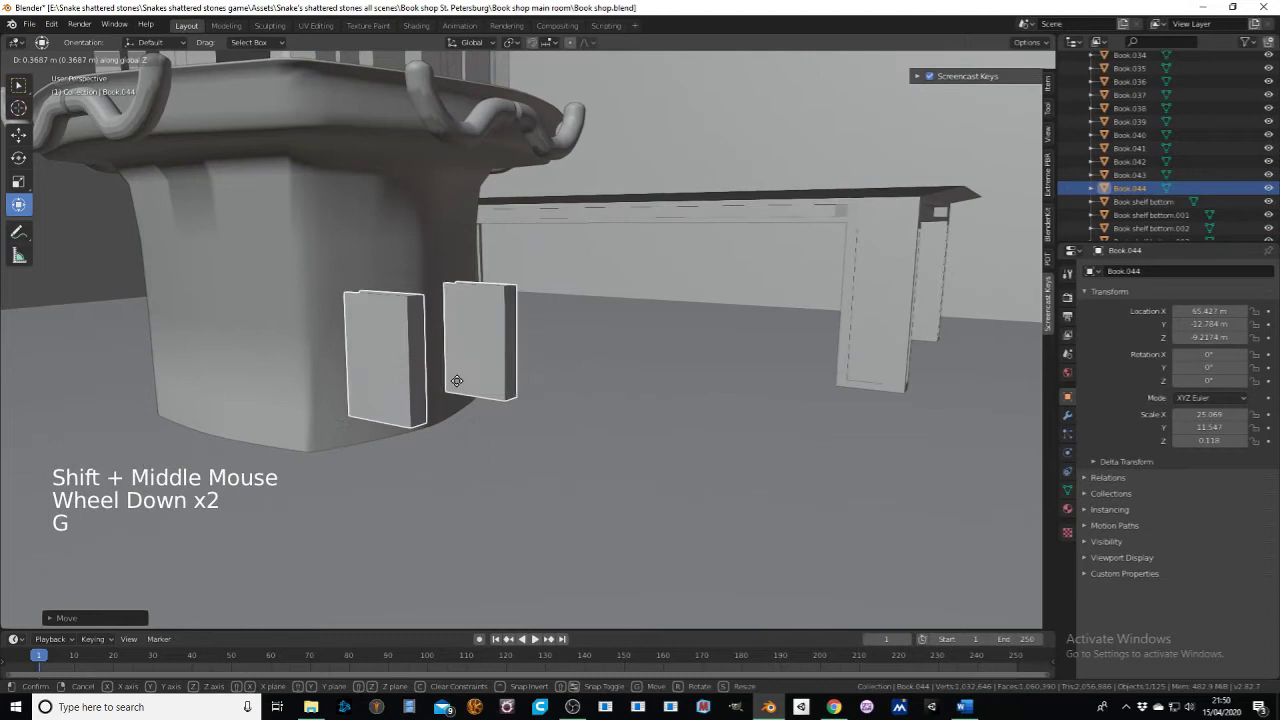
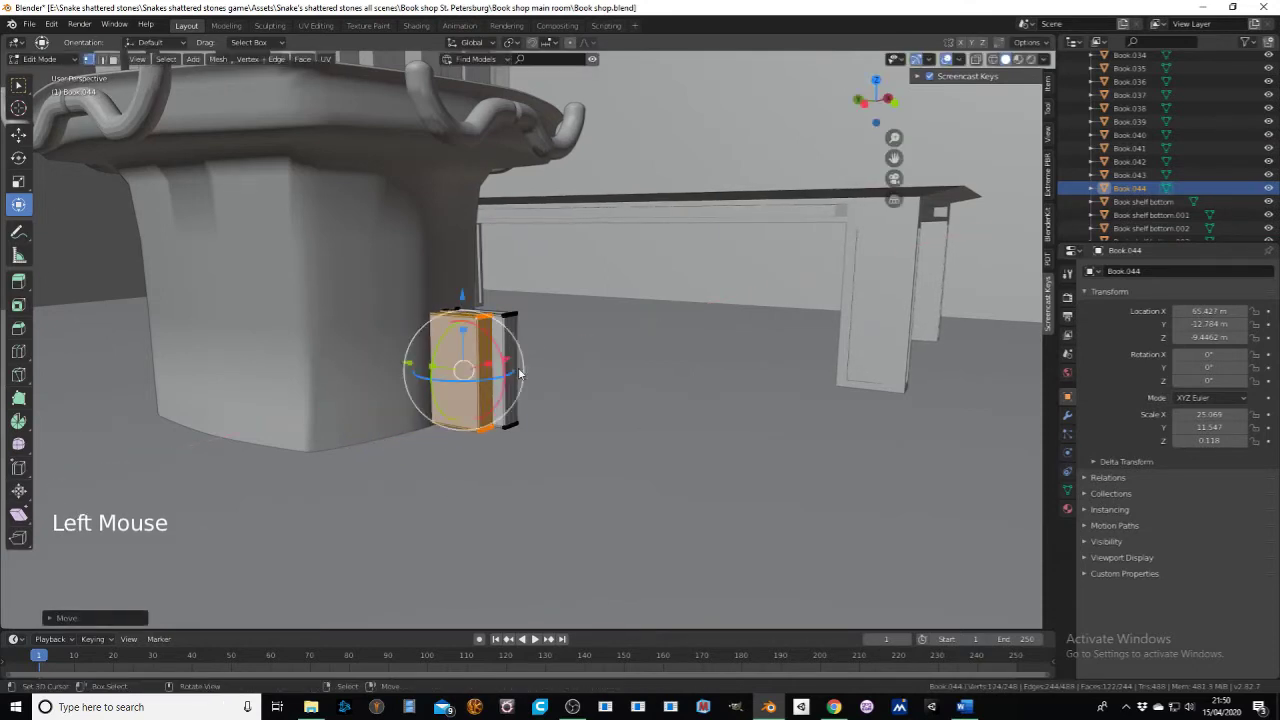
Step: Select one book, shift it aside and tilt it so it leans over
{"action": "middle_click", "coordinate": [535, 349]}
{"action": "right_click", "coordinate": [503, 316]}
{"action": "key", "text": "l"}
{"action": "key", "text": "shift+d"}
{"action": "scroll", "scroll_direction": "down", "scroll_amount": 3}
{"action": "left_click", "coordinate": [569, 355]}
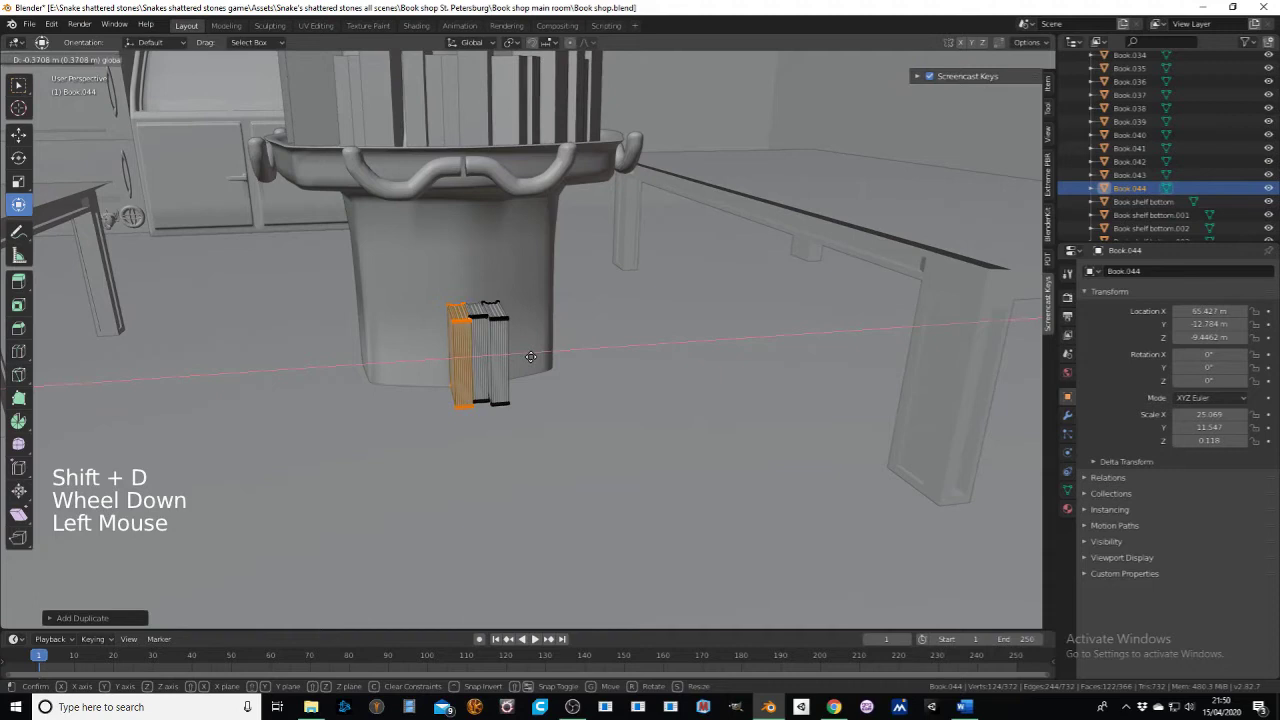
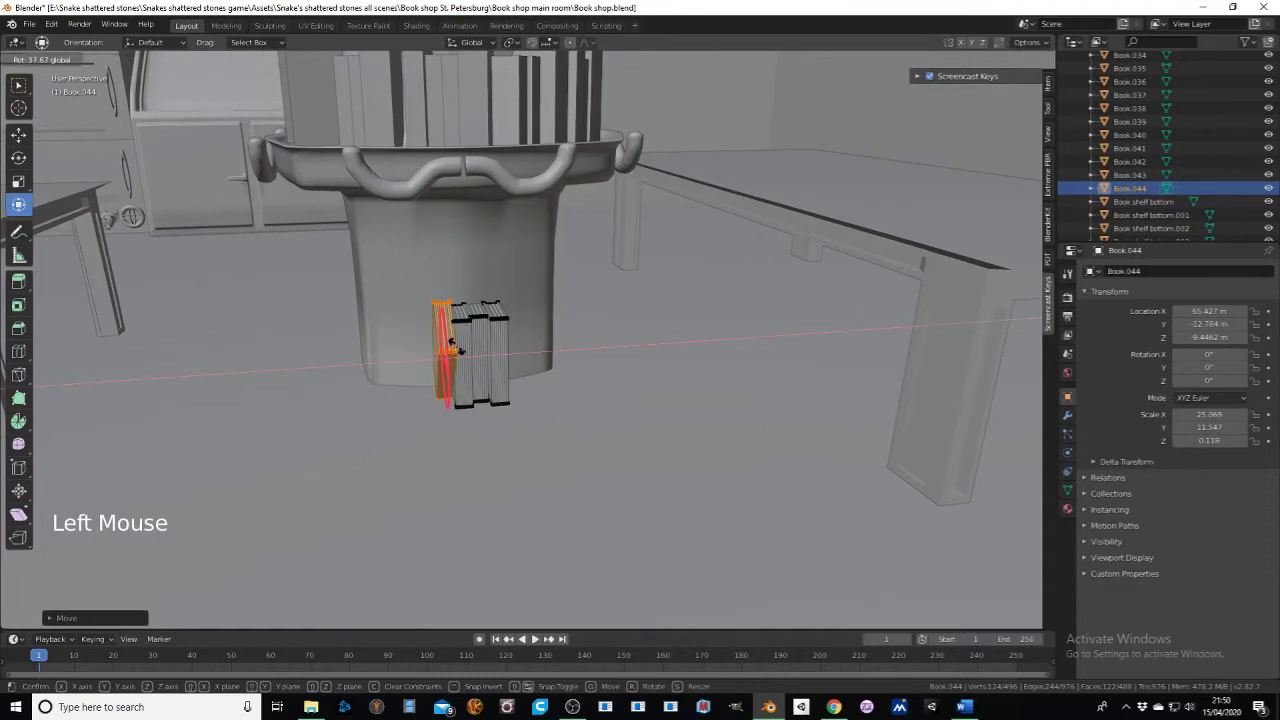
{"action": "key", "text": "shift+d"}
{"action": "left_click", "coordinate": [519, 356]}
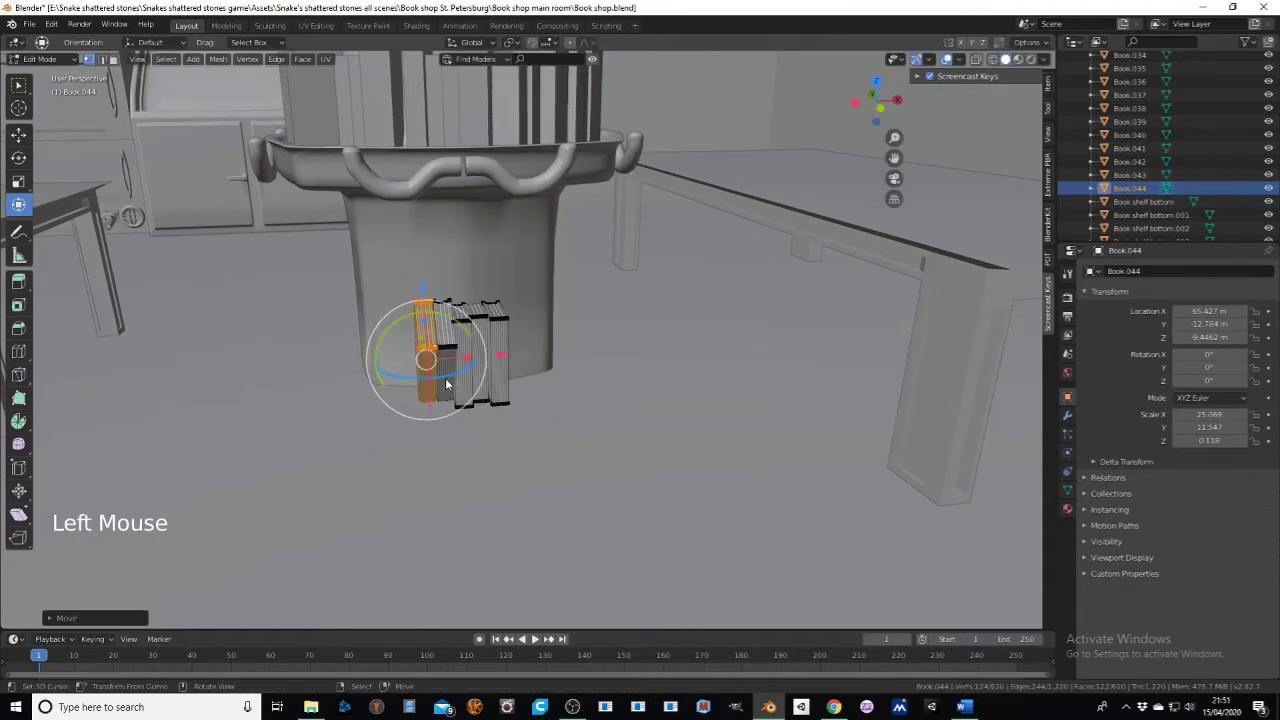
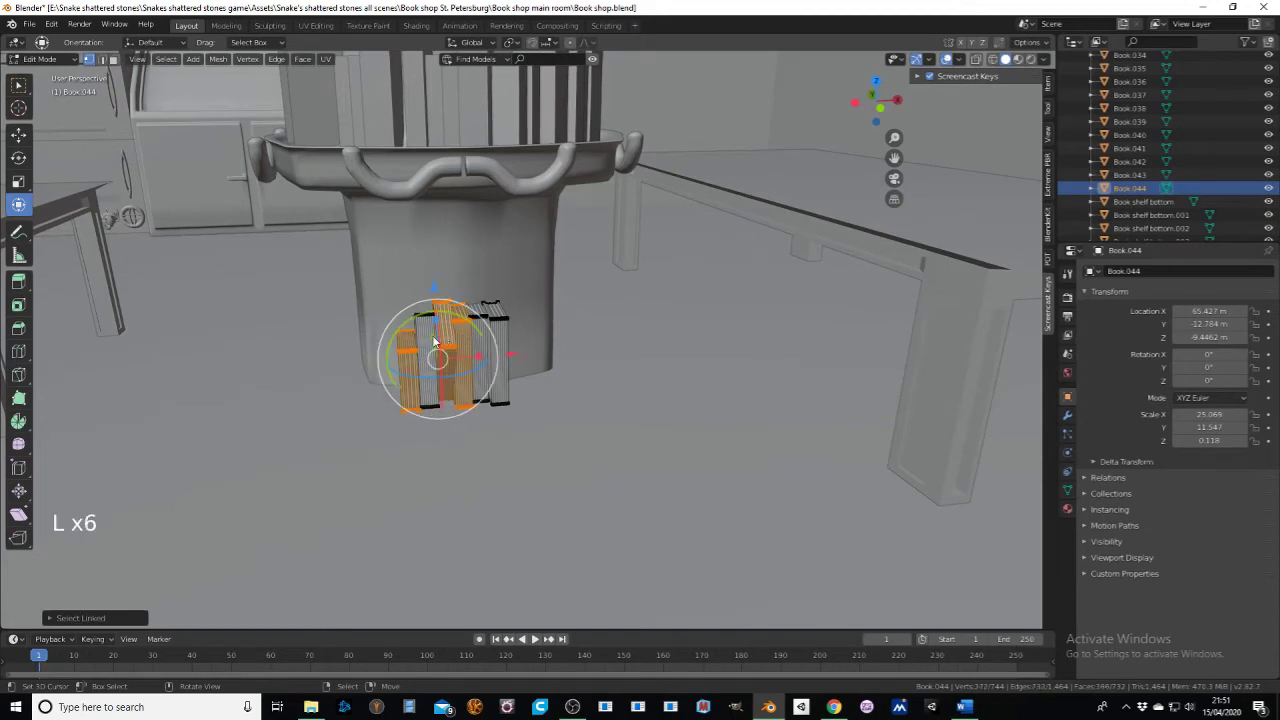
Step: Select the stacked book pieces and tilt them on one axis to form an offset pile
{"action": "key", "text": "l"}
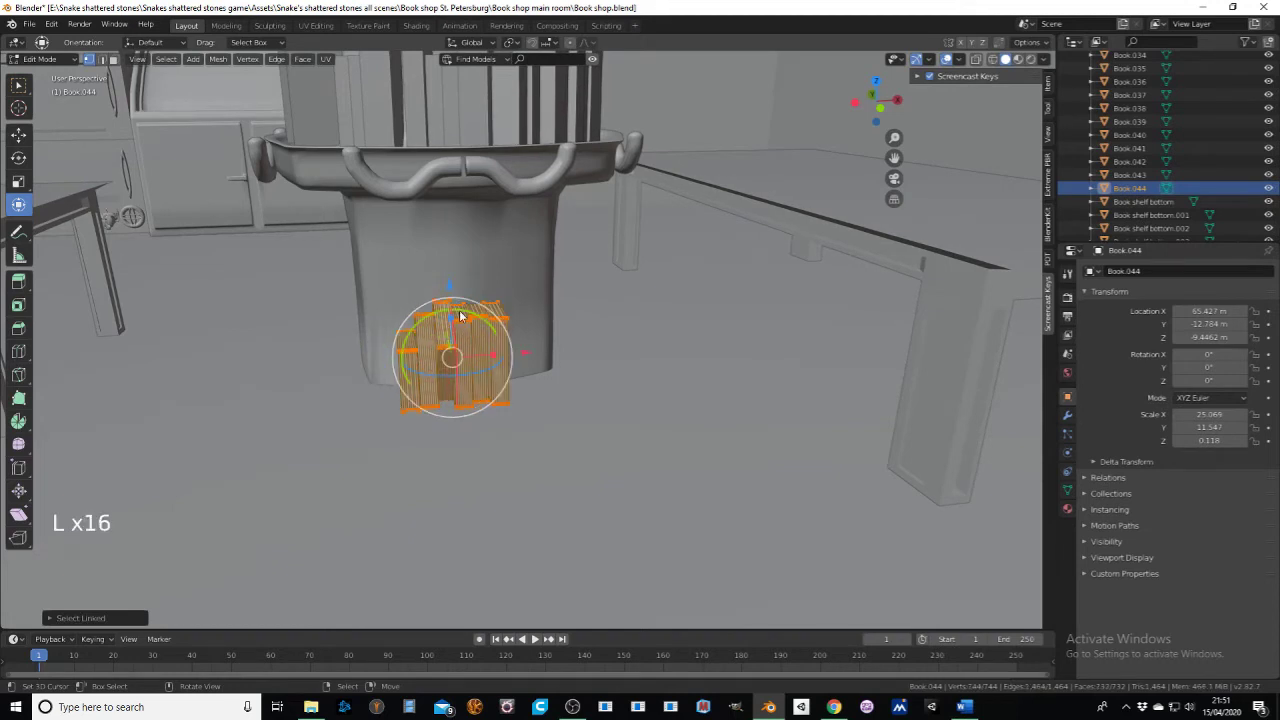
{"action": "middle_click", "coordinate": [474, 306]}
{"action": "left_click", "coordinate": [471, 314]}
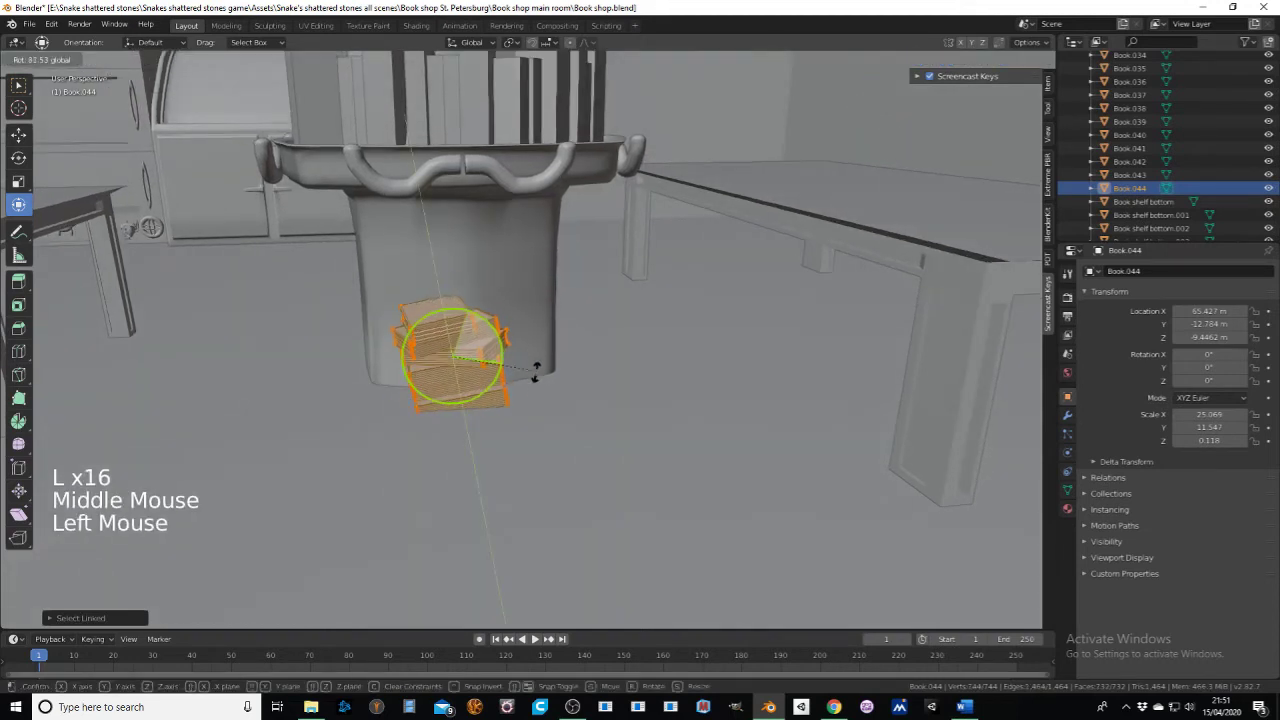
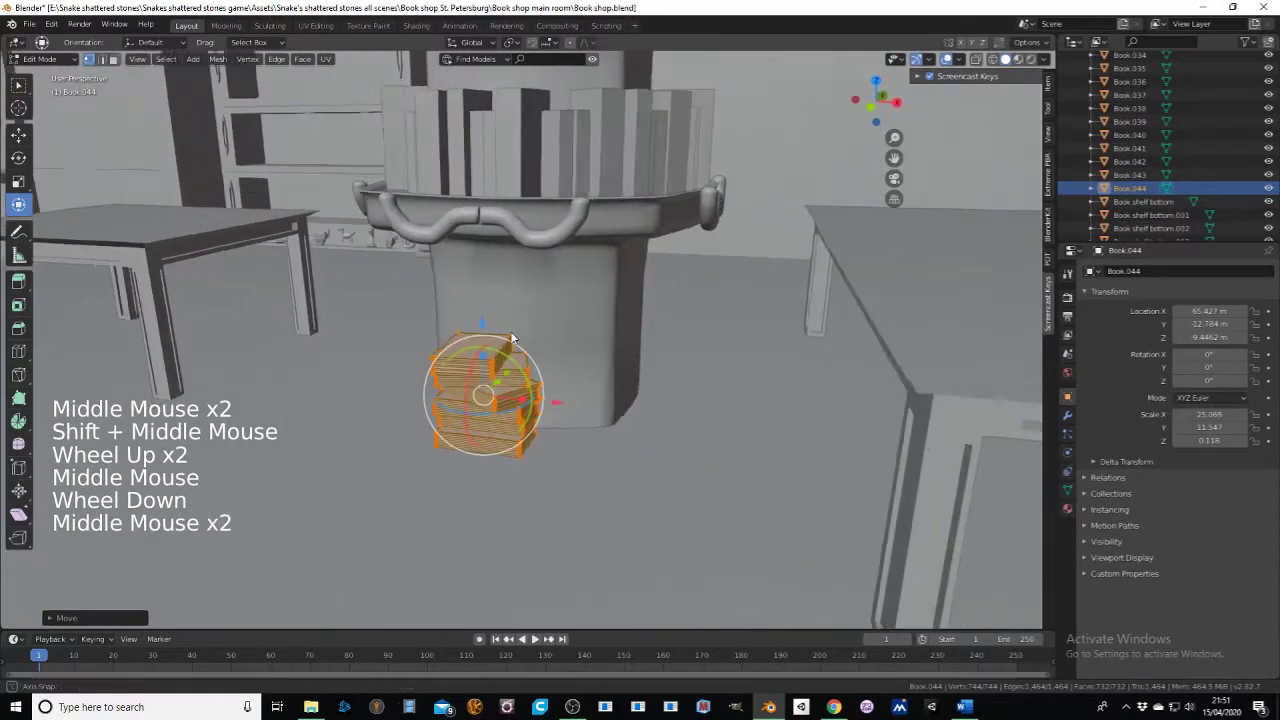
{"action": "left_click", "coordinate": [555, 341]}
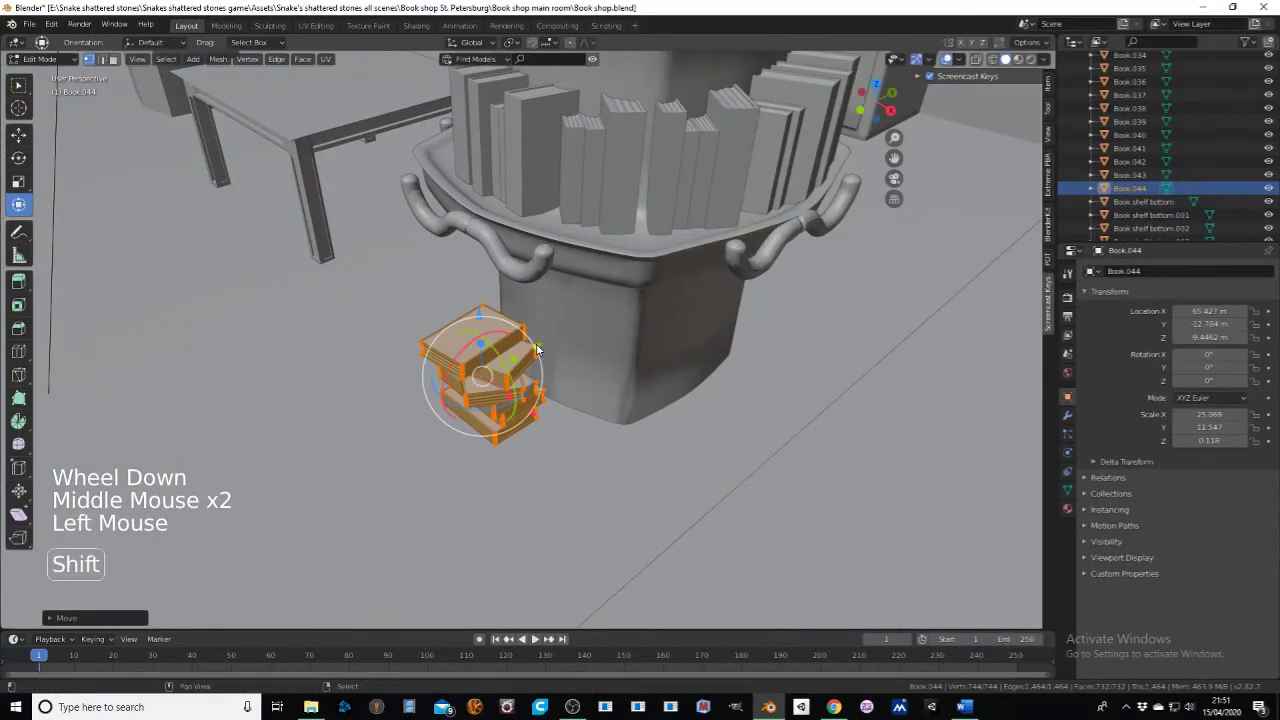
{"action": "key", "text": "shift+d"}
{"action": "middle_click", "coordinate": [575, 366]}
{"action": "left_click", "coordinate": [557, 401]}
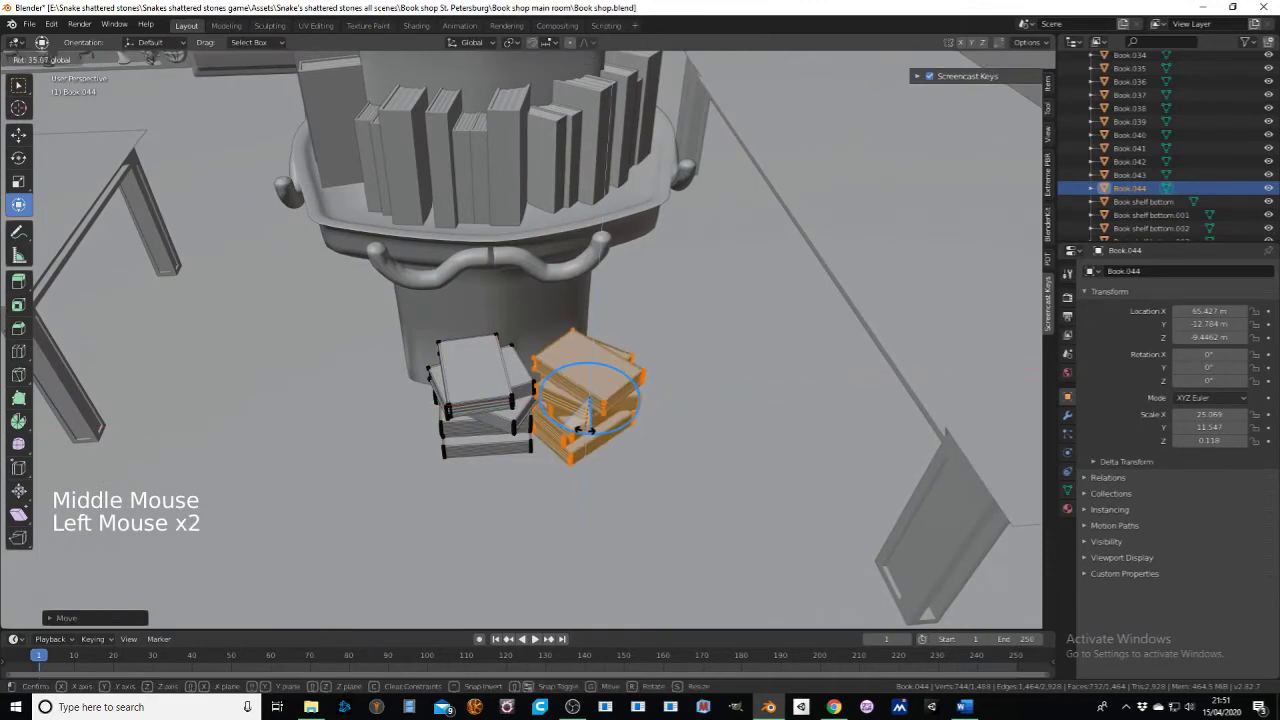
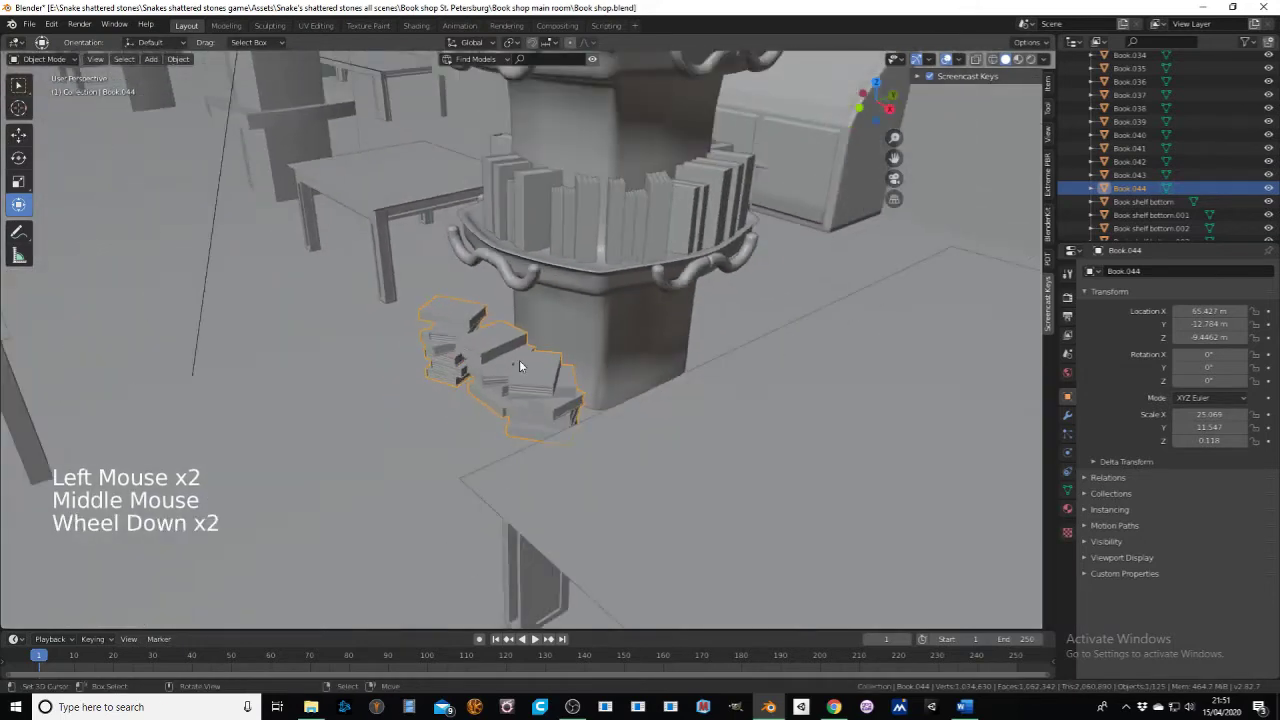
Step: Duplicate the base book pile with Shift+D and slide the copy along the Y axis
{"action": "middle_click", "coordinate": [552, 377]}
{"action": "scroll", "scroll_direction": "down", "scroll_amount": 3}
{"action": "right_click", "coordinate": [503, 355]}
{"action": "key", "text": "shift+d"}
{"action": "key", "text": "g"}
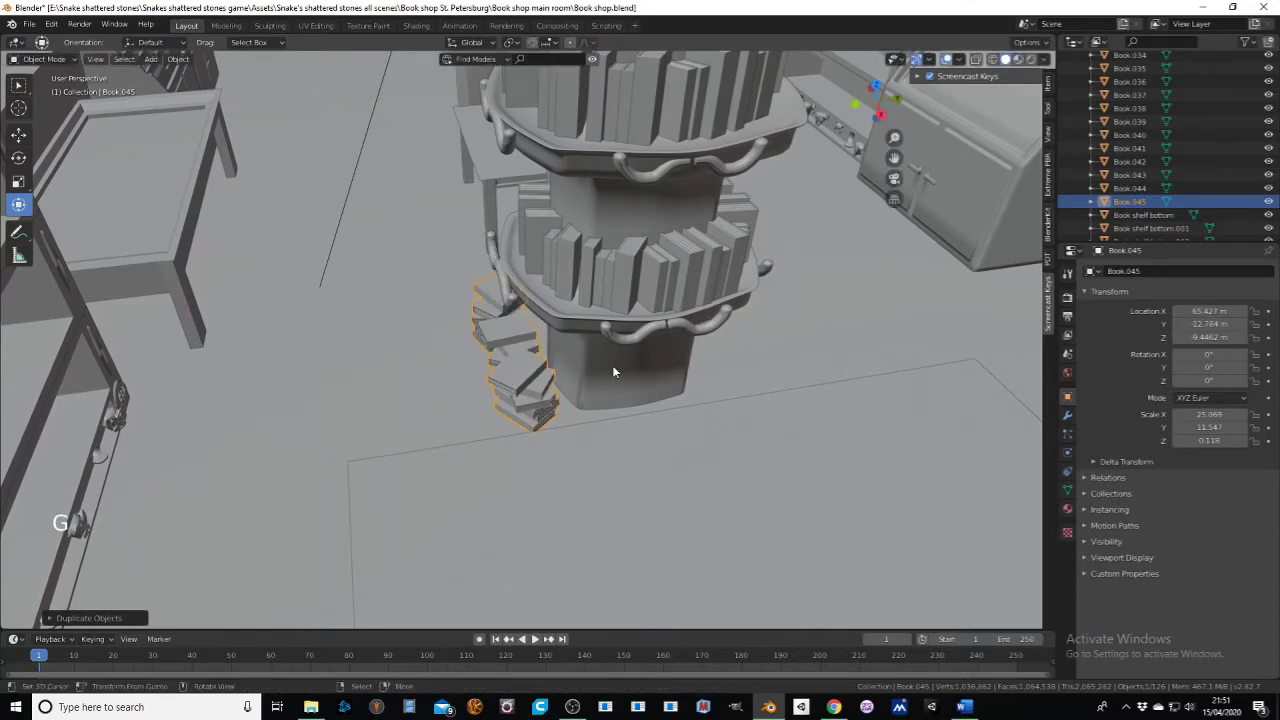
{"action": "key", "text": "y"}
{"action": "key", "text": "g"}
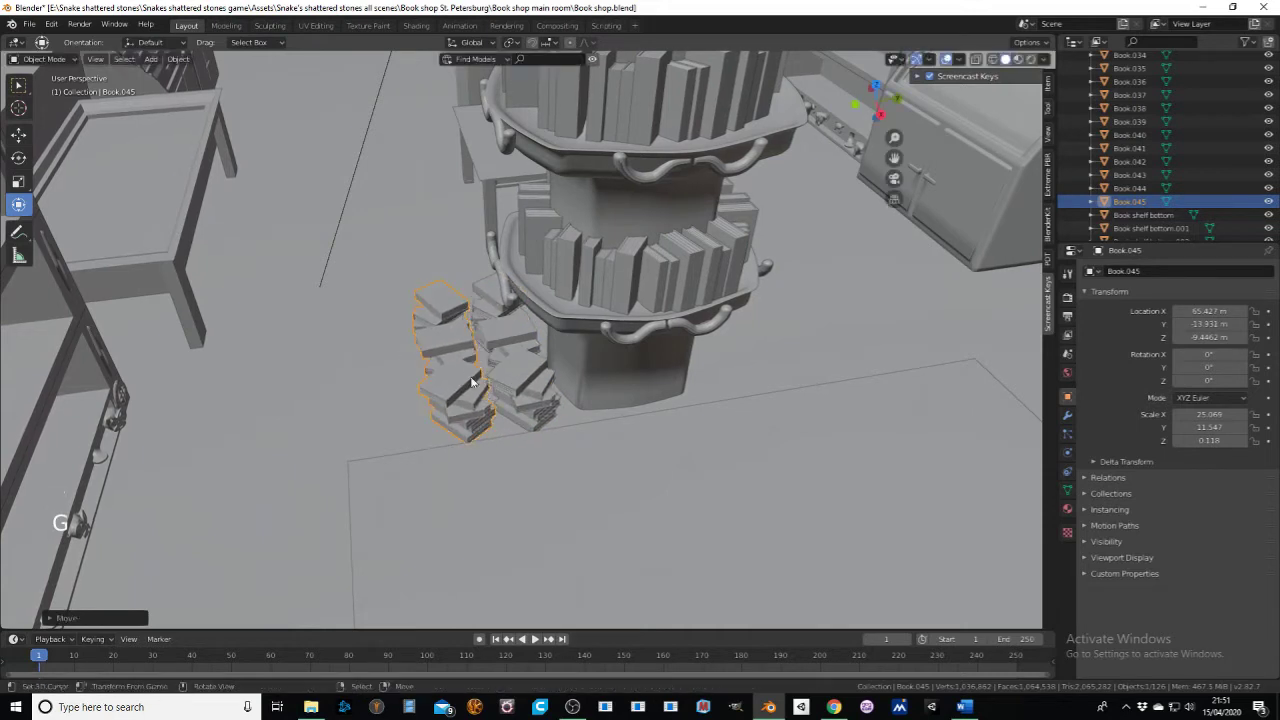
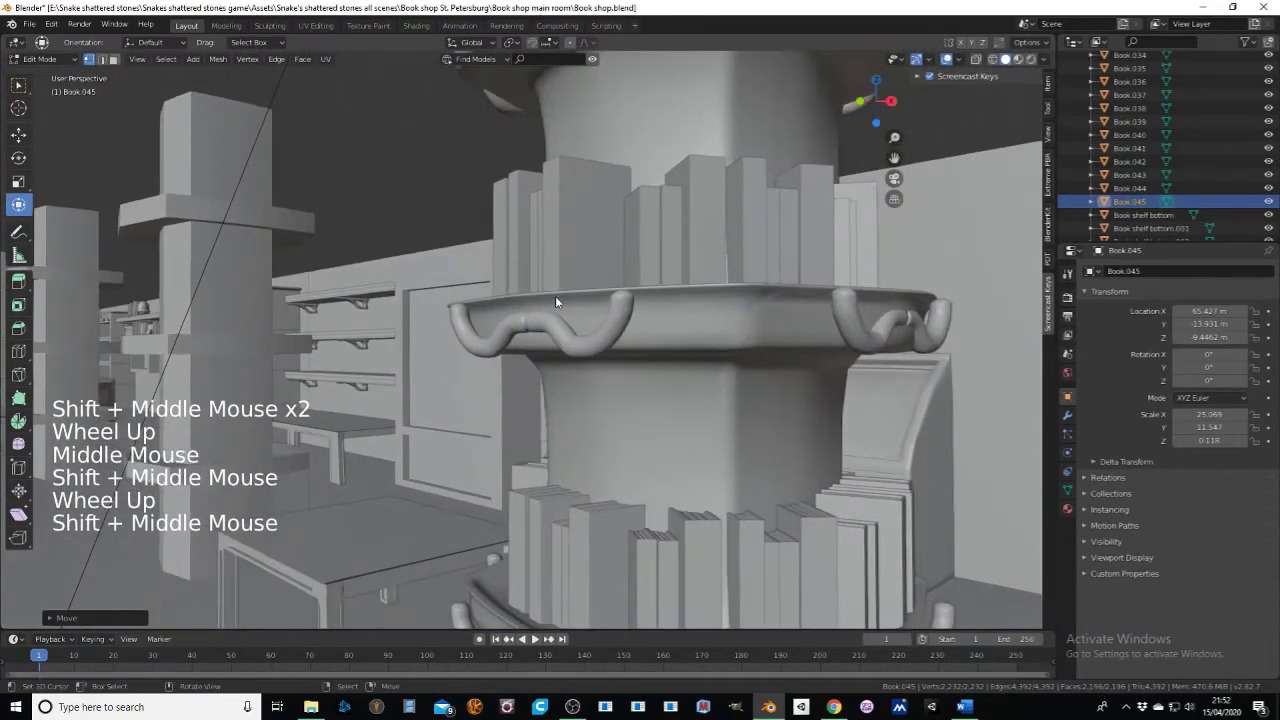
Step: Leave Edit Mode back to object mode and inspect the books lining the pillar's ledges
{"action": "middle_click", "coordinate": [566, 311]}
{"action": "right_click", "coordinate": [622, 285]}
{"action": "middle_click", "coordinate": [538, 312]}
{"action": "scroll", "scroll_direction": "down", "scroll_amount": 3}
{"action": "middle_click", "coordinate": [558, 376]}
{"action": "scroll", "scroll_direction": "down", "scroll_amount": 3}
{"action": "middle_click", "coordinate": [535, 335]}
{"action": "left_click", "coordinate": [37, 57]}
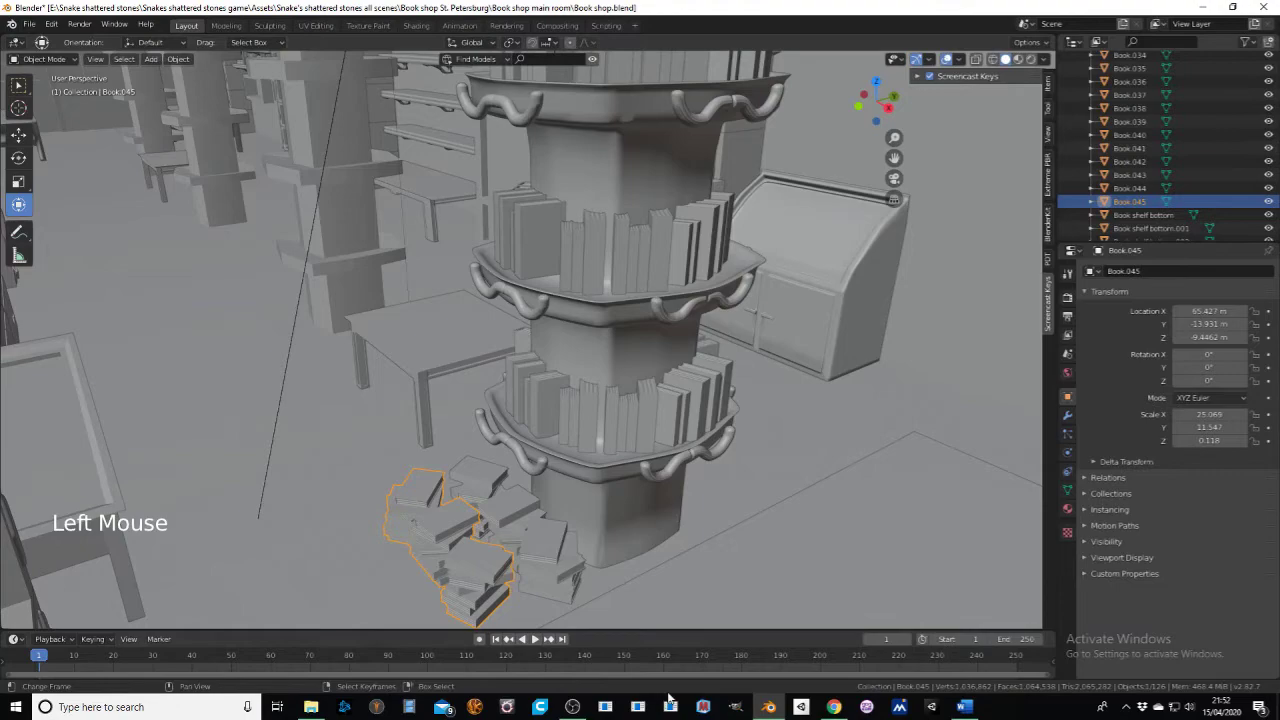
{"action": "middle_click", "coordinate": [534, 637]}
{"action": "scroll", "scroll_direction": "up", "scroll_amount": 3}
{"action": "middle_click", "coordinate": [534, 637]}
{"action": "middle_click", "coordinate": [534, 637]}
{"action": "middle_click", "coordinate": [534, 637]}
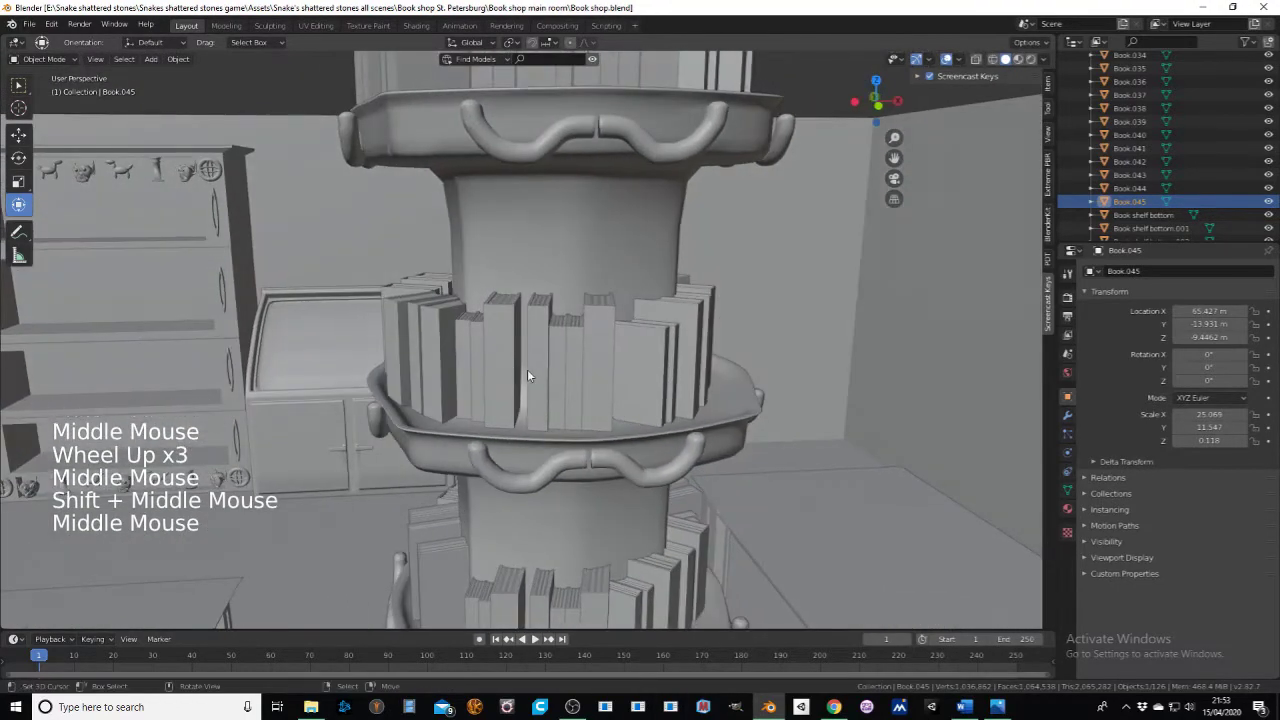
Step: Select the book rings on the upper ledge (Book.038–Book.041) together
{"action": "right_click", "coordinate": [534, 637]}
{"action": "left_click", "coordinate": [534, 637]}
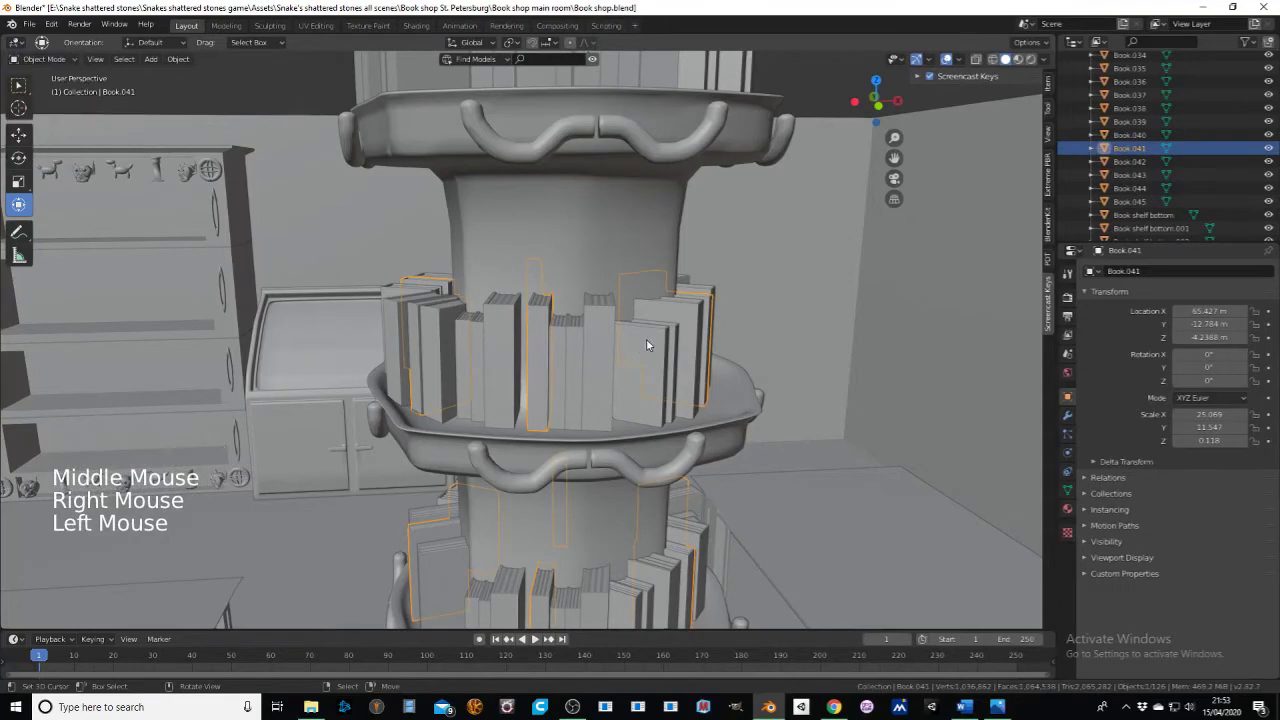
{"action": "right_click", "coordinate": [534, 637]}
{"action": "right_click", "coordinate": [534, 637]}
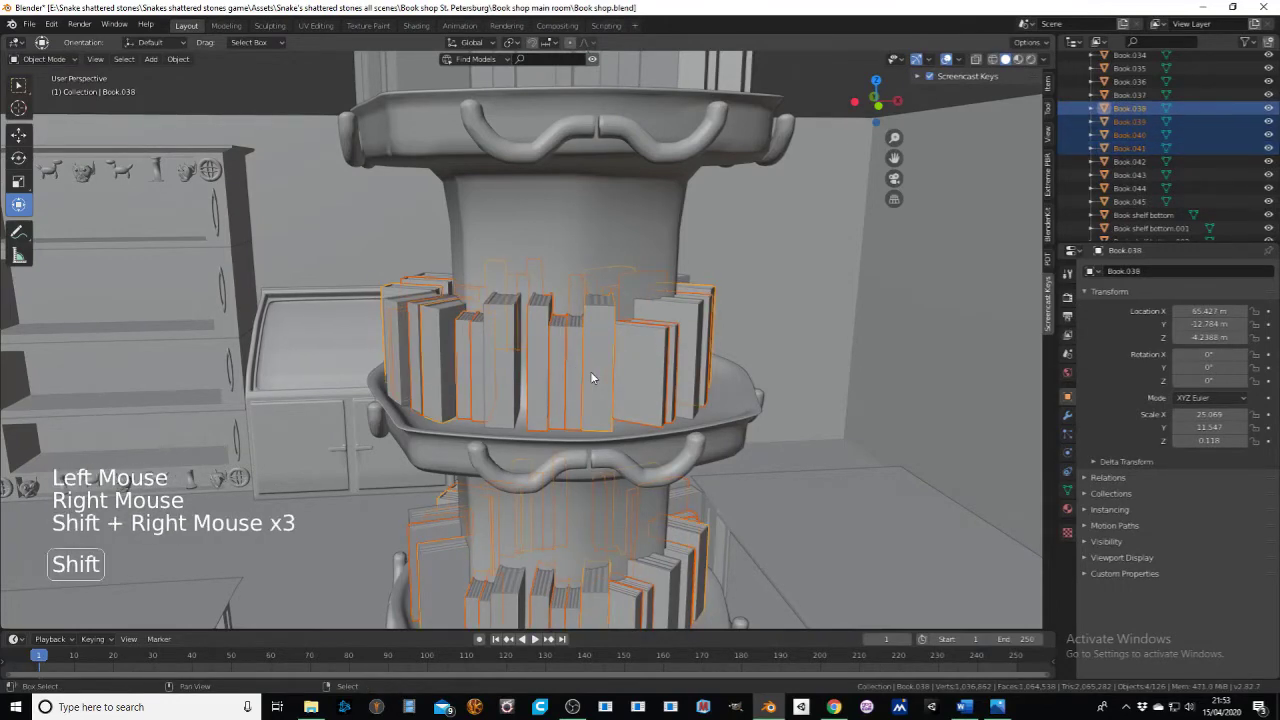
{"action": "left_click", "coordinate": [534, 637]}
{"action": "middle_click", "coordinate": [534, 637]}
{"action": "right_click", "coordinate": [534, 637]}
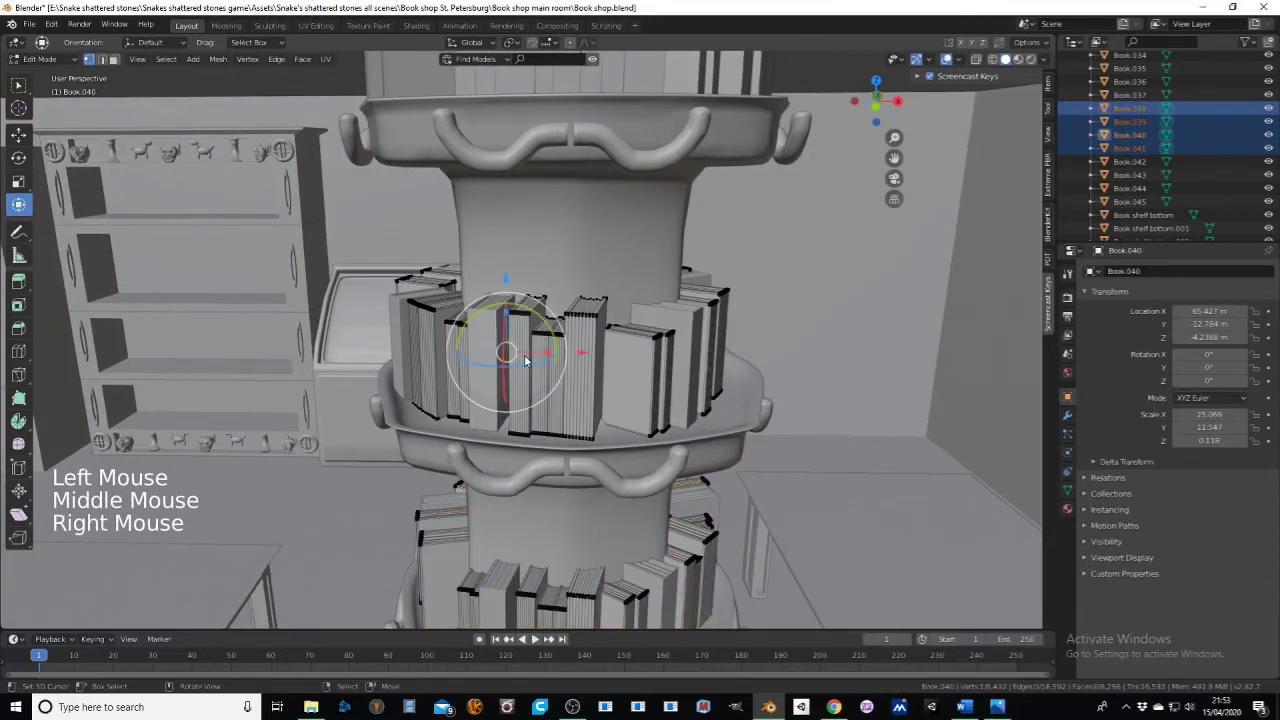
Step: In Edit Mode pick several linked books with L and delete their vertices, leaving a gap in the ring
{"action": "key", "text": "l"}
{"action": "key", "text": "l"}
{"action": "key", "text": "l"}
{"action": "key", "text": "l"}
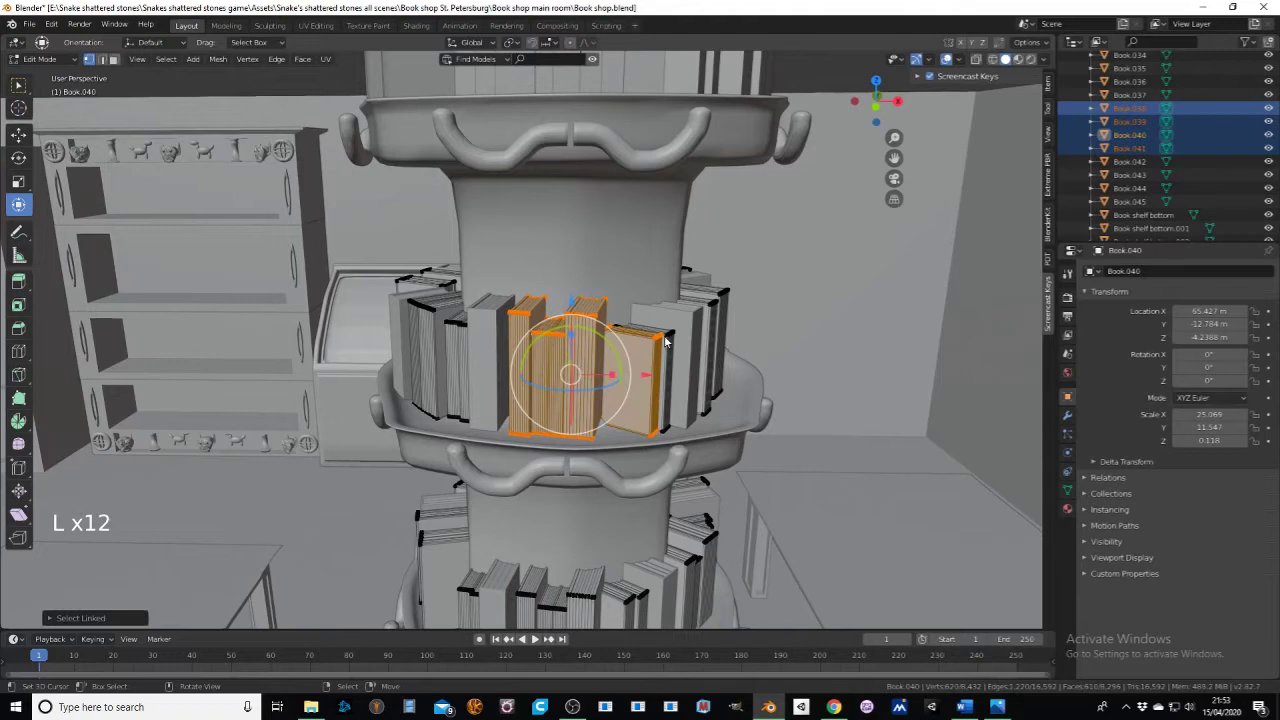
{"action": "key", "text": "x"}
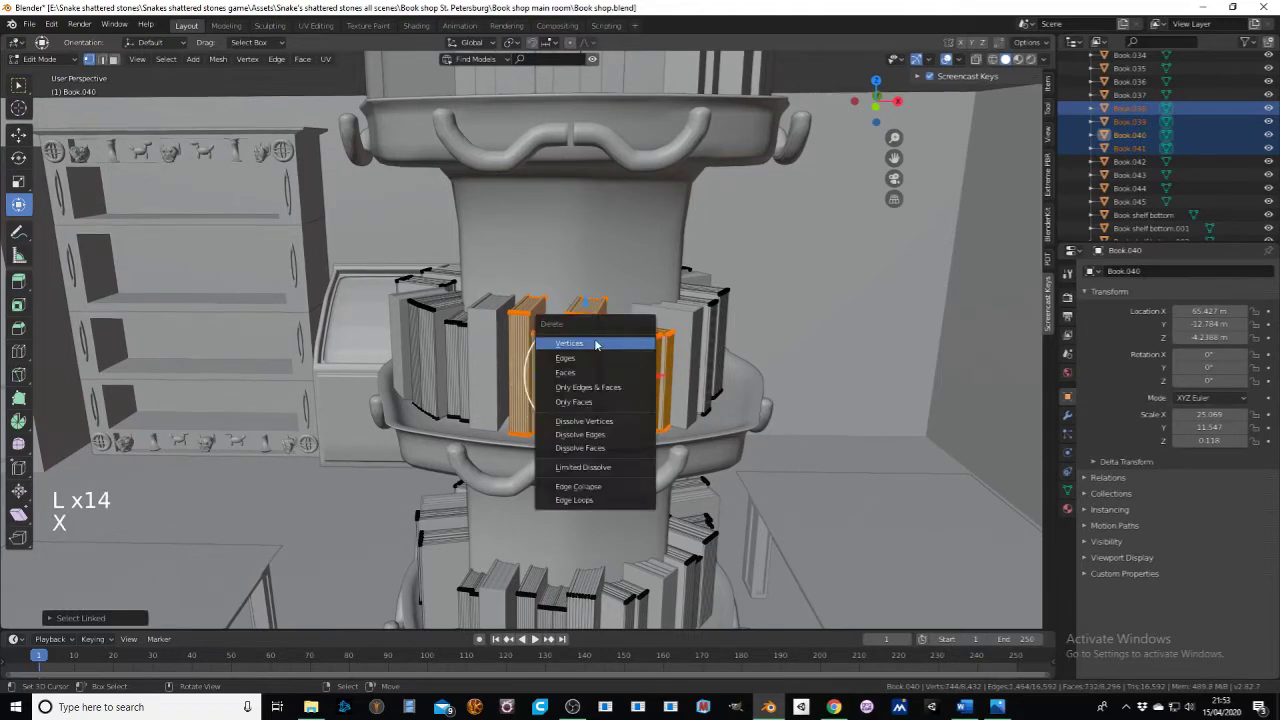
{"action": "left_click", "coordinate": [534, 637]}
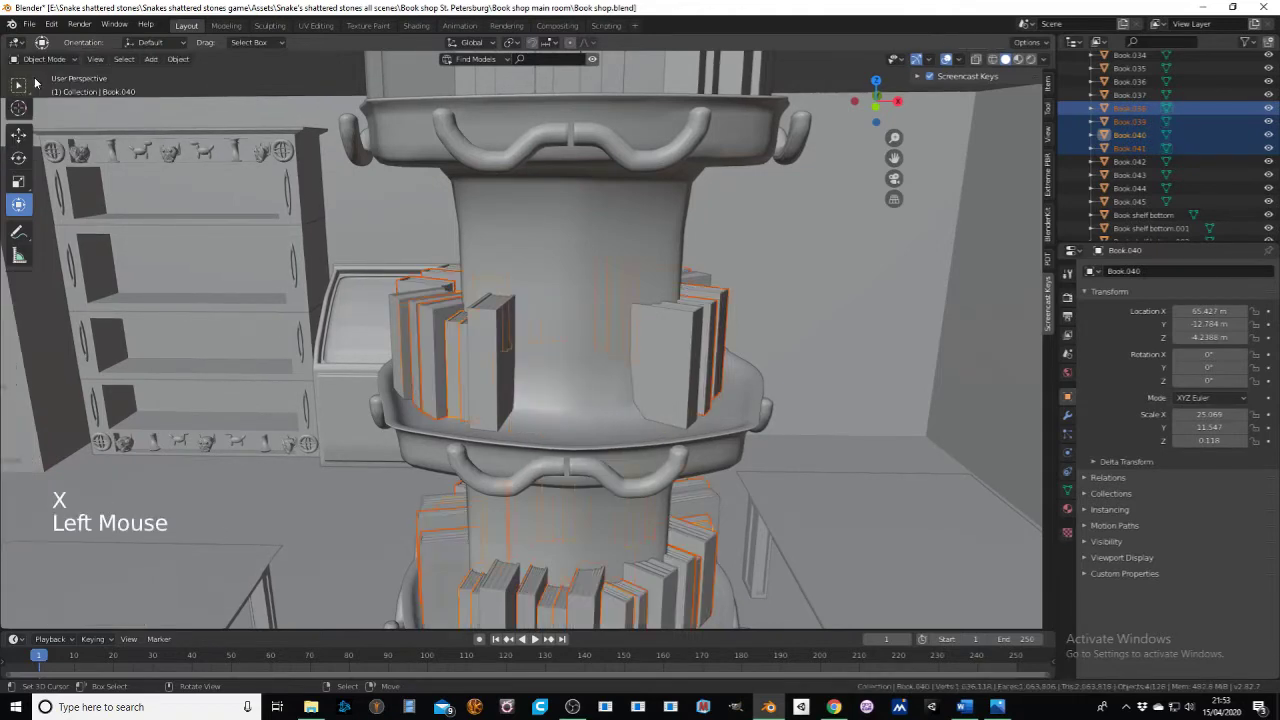
{"action": "middle_click", "coordinate": [534, 637]}
{"action": "left_click", "coordinate": [534, 637]}
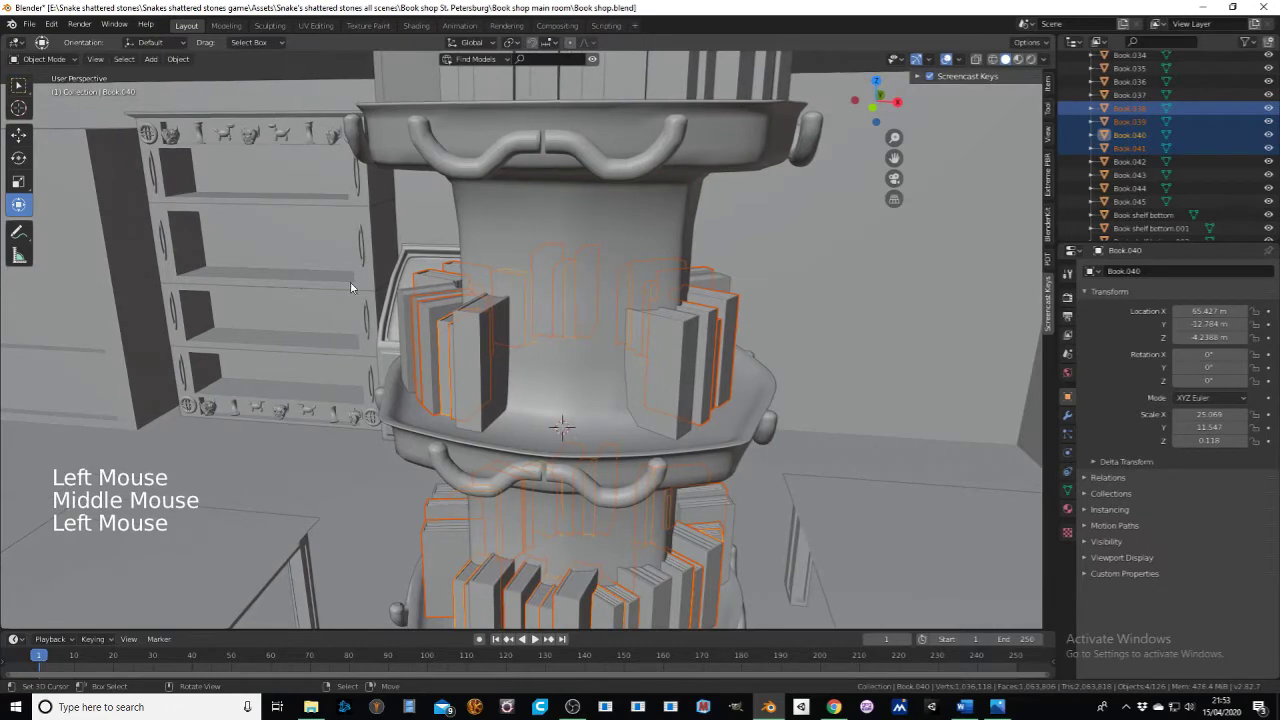
Step: Add a Monkey mesh, scale it down and move it into the gap on the ledge
{"action": "left_click", "coordinate": [534, 637]}
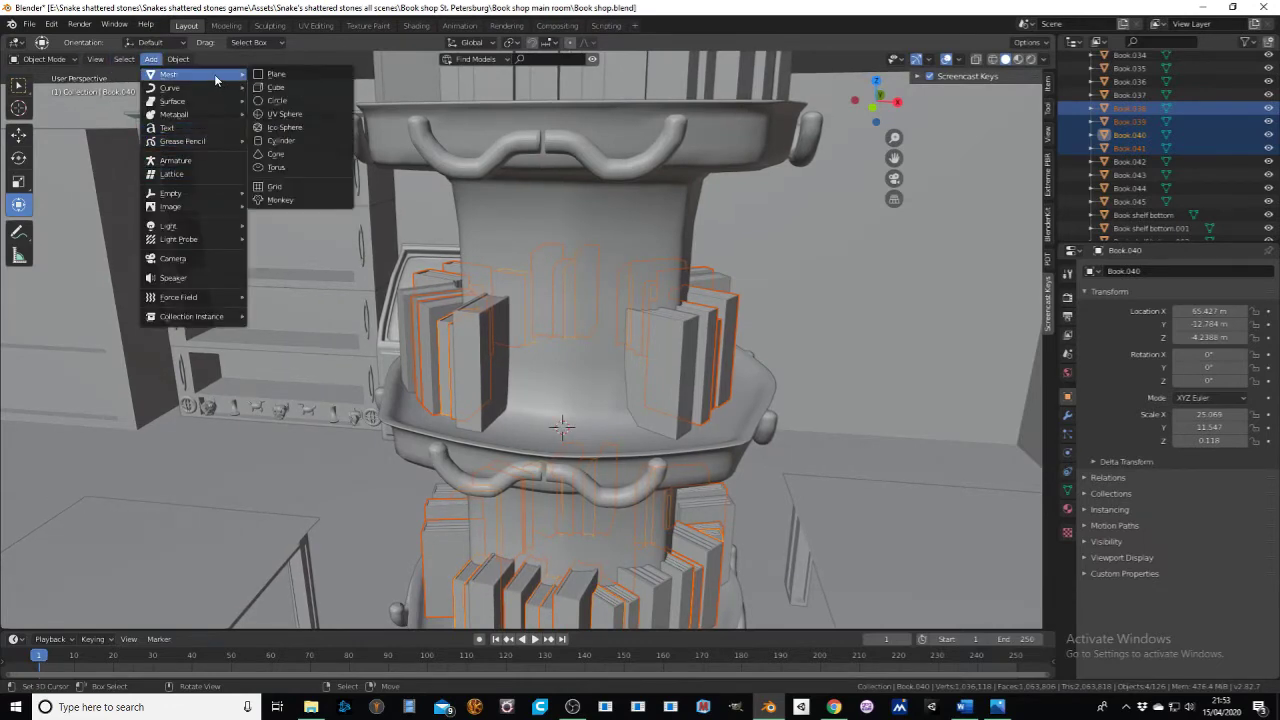
{"action": "middle_click", "coordinate": [534, 637]}
{"action": "key", "text": "s"}
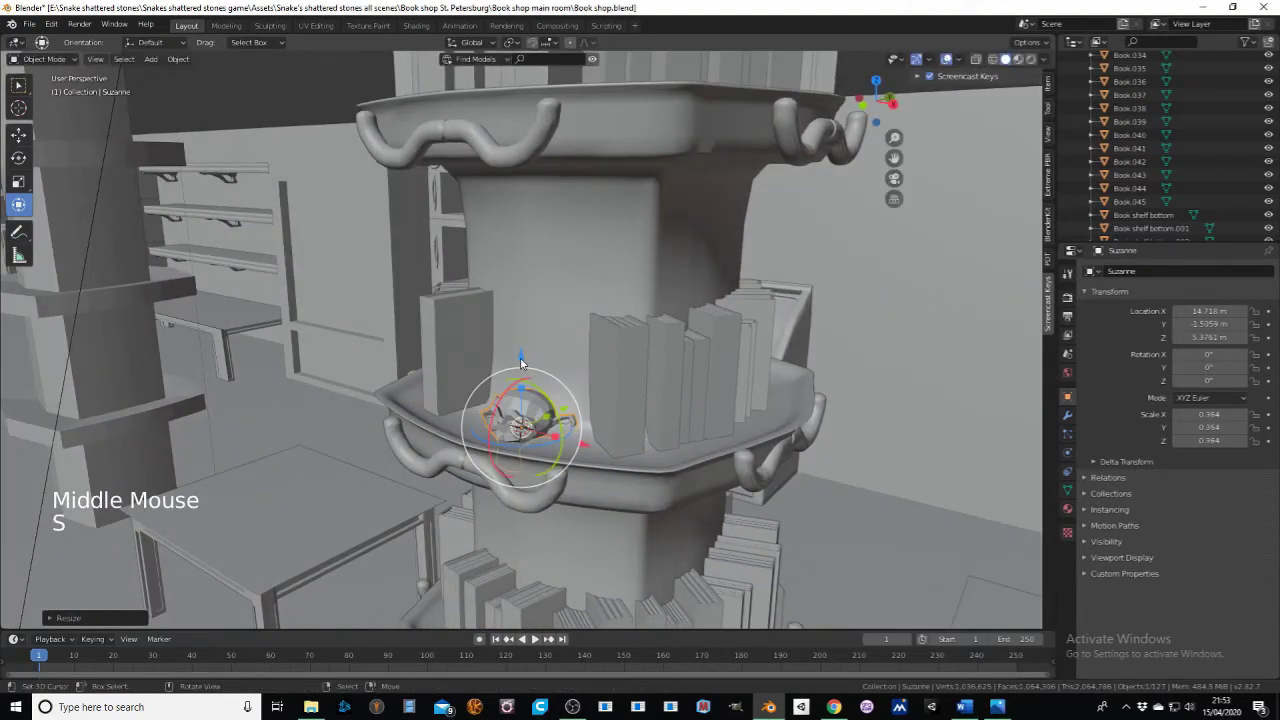
{"action": "left_click", "coordinate": [534, 637]}
{"action": "middle_click", "coordinate": [534, 637]}
{"action": "scroll", "scroll_direction": "up", "scroll_amount": 3}
{"action": "middle_click", "coordinate": [503, 349]}
{"action": "scroll", "scroll_direction": "down", "scroll_amount": 3}
Step: Stretch the monkey head taller along Z (about 0.728) and check it from several angles
{"action": "key", "text": "s"}
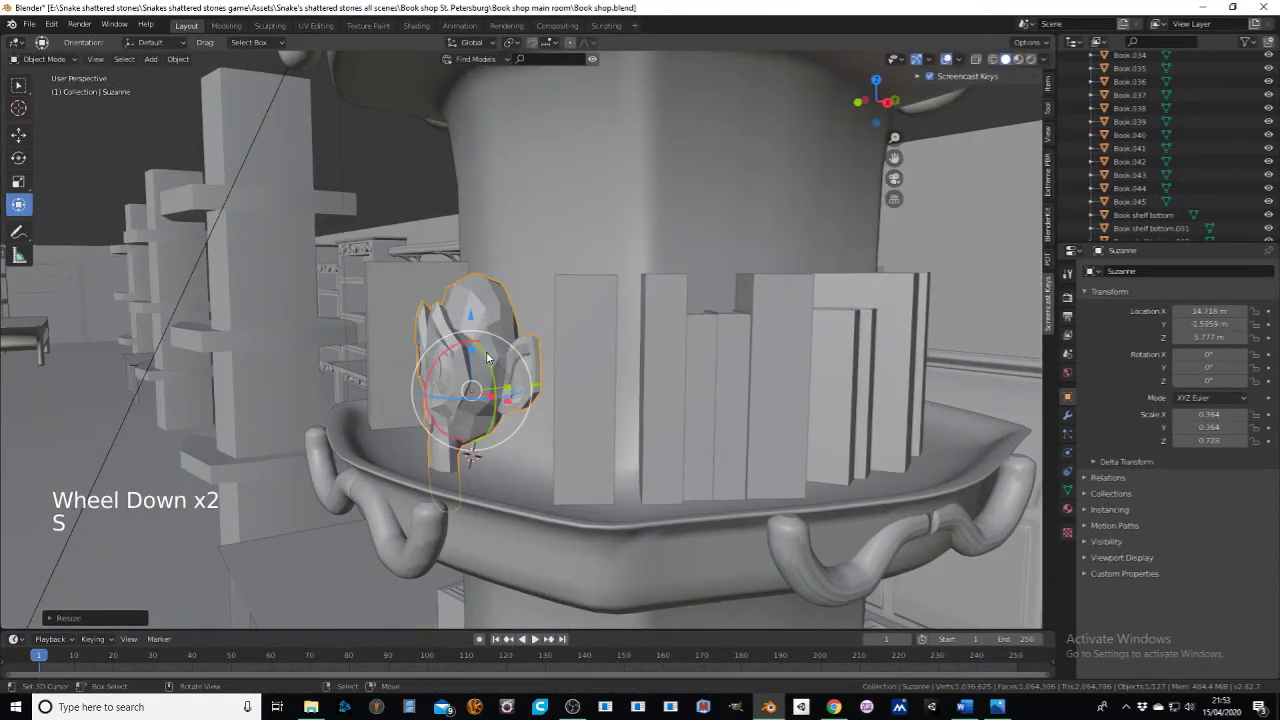
{"action": "left_click", "coordinate": [534, 637]}
{"action": "middle_click", "coordinate": [534, 305]}
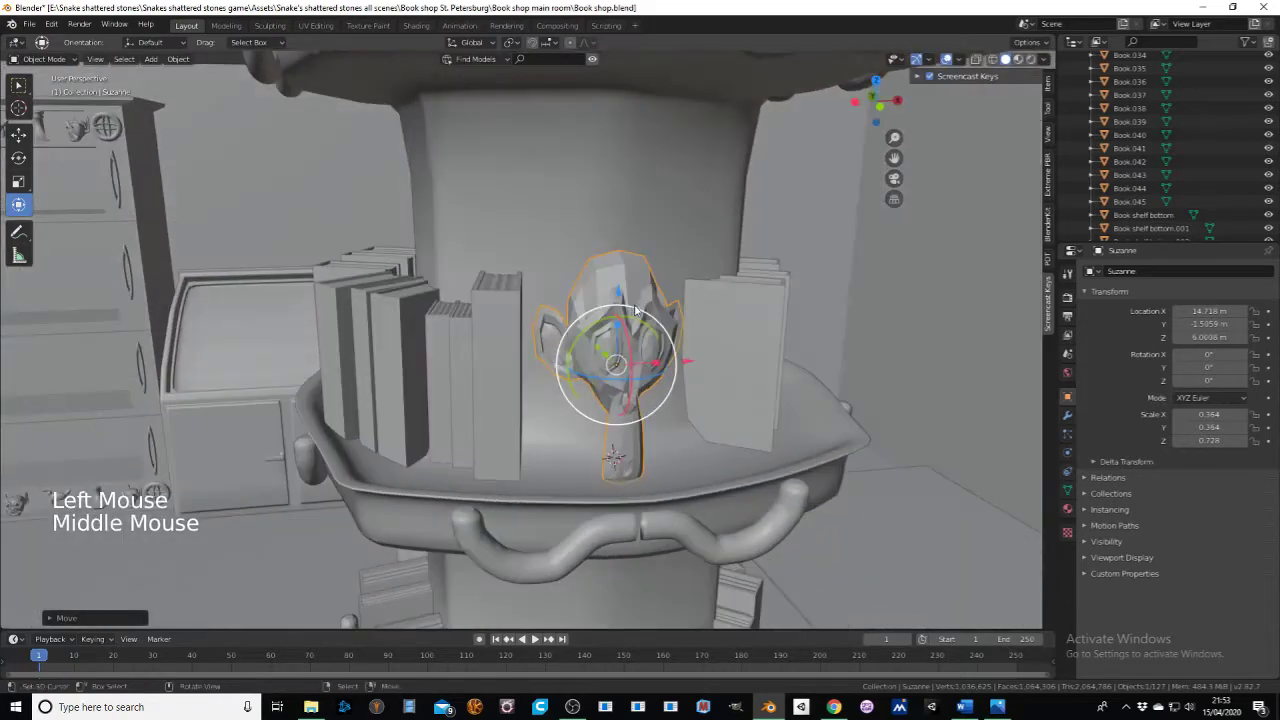
{"action": "middle_click", "coordinate": [621, 311]}
{"action": "scroll", "scroll_direction": "up", "scroll_amount": 3}
{"action": "middle_click", "coordinate": [534, 637]}
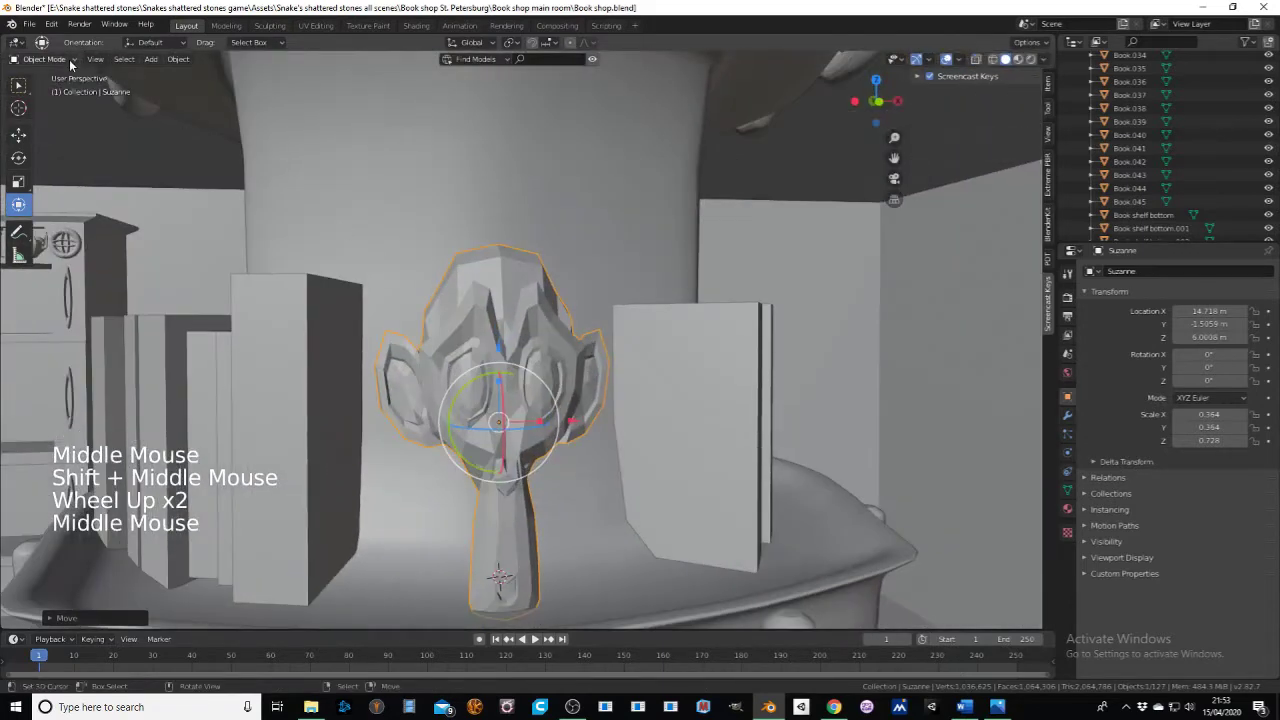
Step: Slim the monkey head's geometry along its normals with shrink/fatten scaling in Edit Mode
{"action": "left_click", "coordinate": [67, 65]}
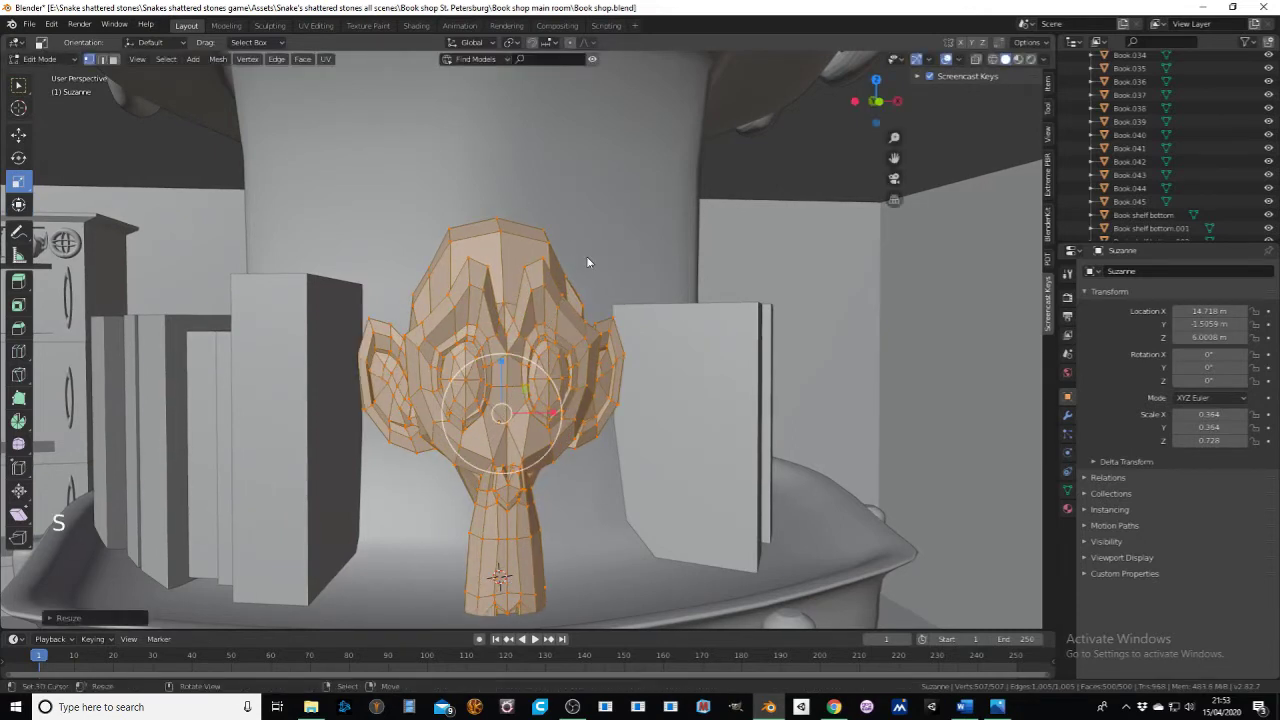
{"action": "key", "text": "s"}
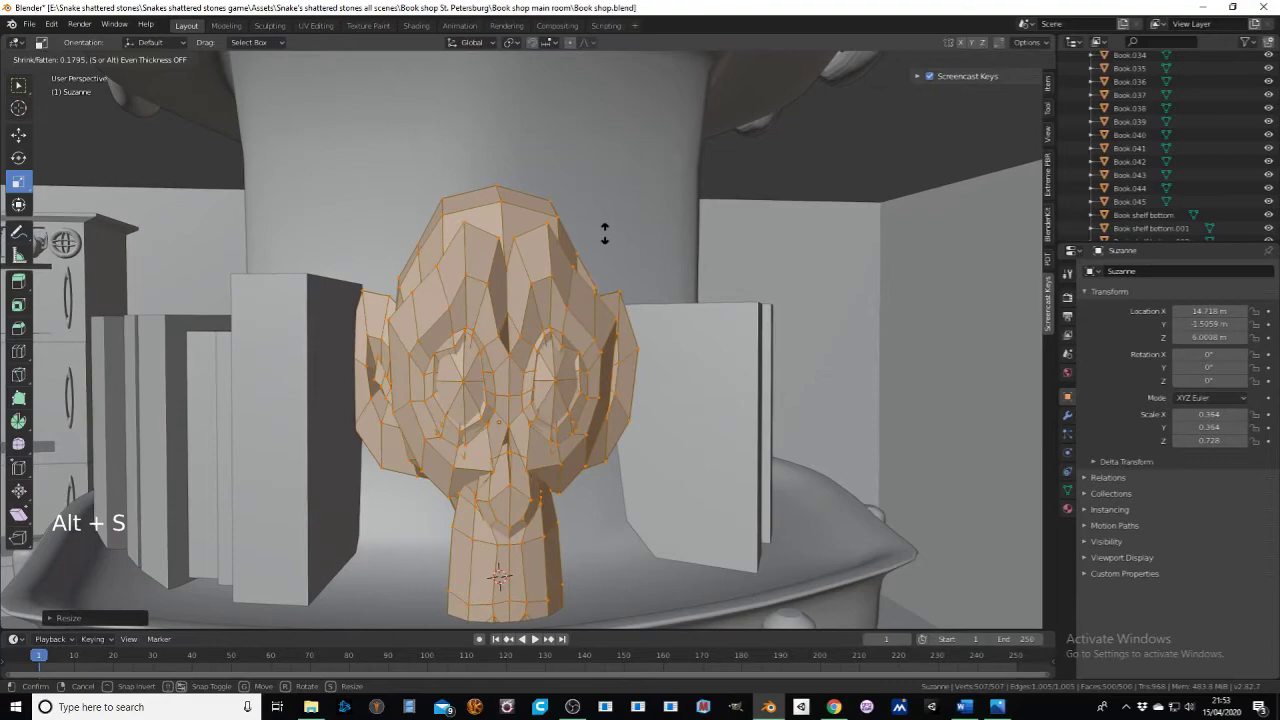
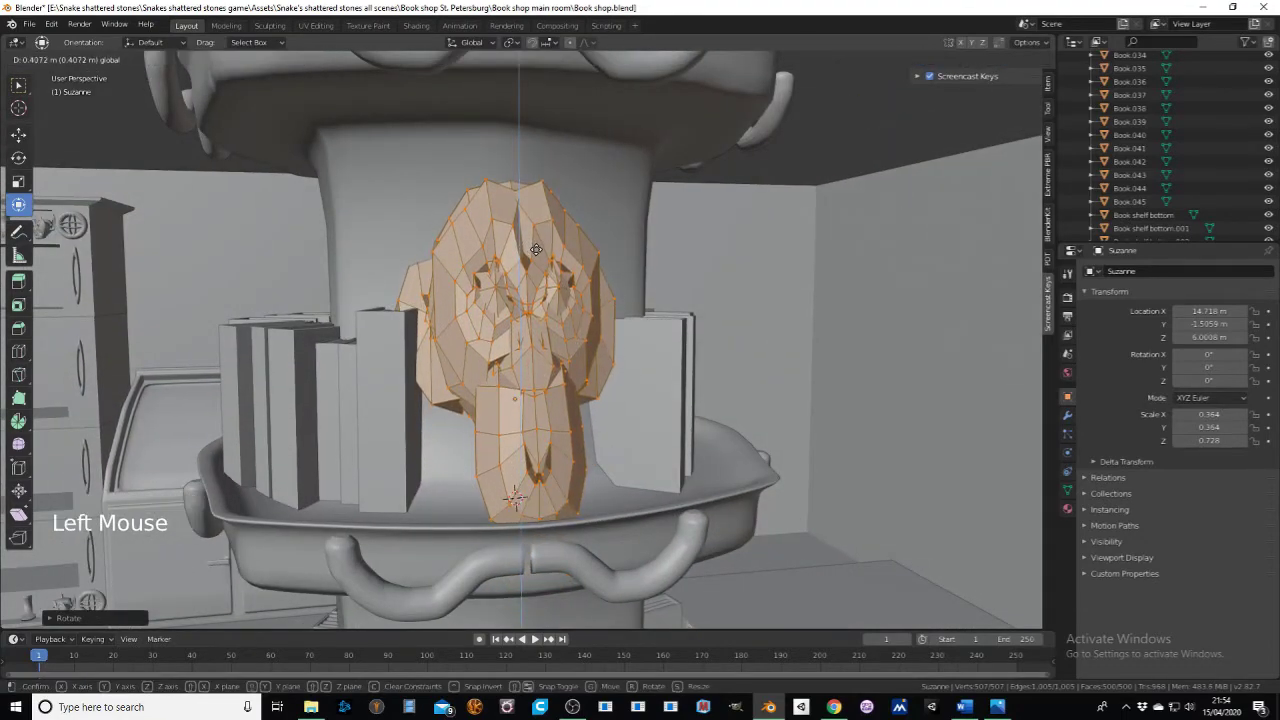
{"action": "middle_click", "coordinate": [618, 319]}
{"action": "scroll", "scroll_direction": "up", "scroll_amount": 3}
{"action": "middle_click", "coordinate": [396, 399]}
{"action": "middle_click", "coordinate": [578, 349]}
{"action": "scroll", "scroll_direction": "up", "scroll_amount": 3}
{"action": "middle_click", "coordinate": [686, 347]}
{"action": "scroll", "scroll_direction": "up", "scroll_amount": 3}
{"action": "scroll", "scroll_direction": "down", "scroll_amount": 3}
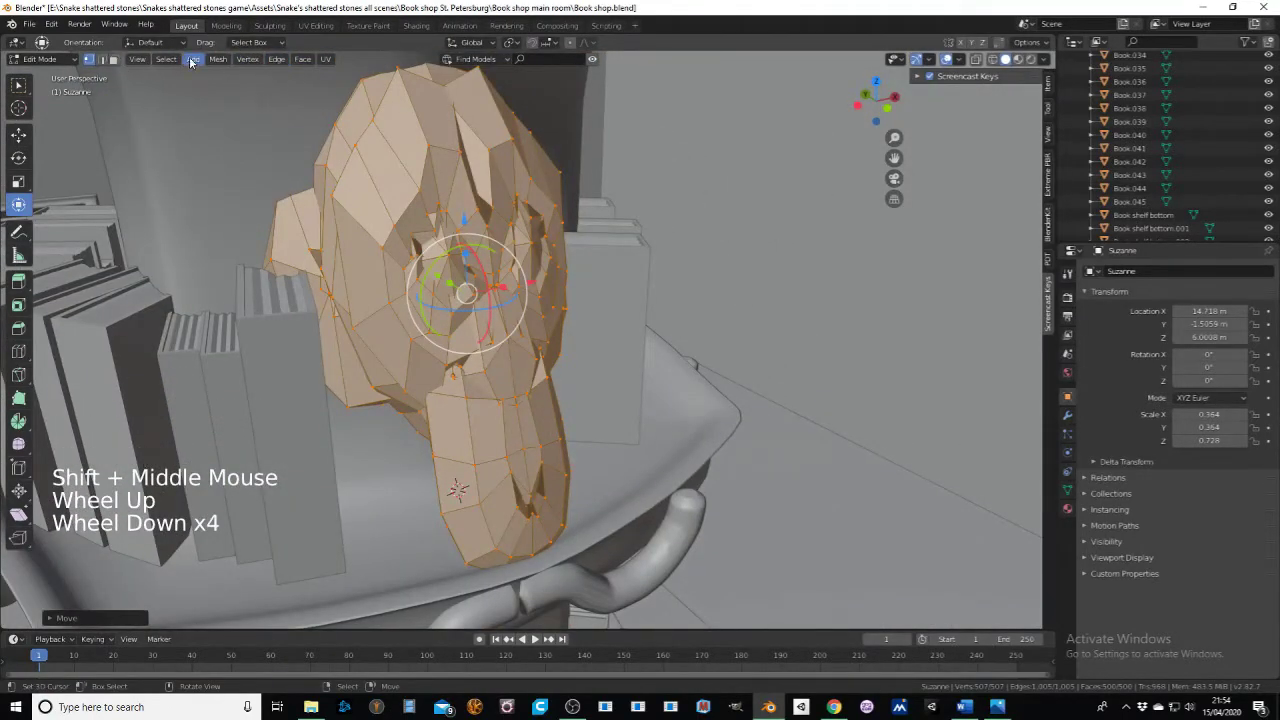
Step: Apply Face > Shade Smooth to the monkey head mesh
{"action": "left_click", "coordinate": [311, 63]}
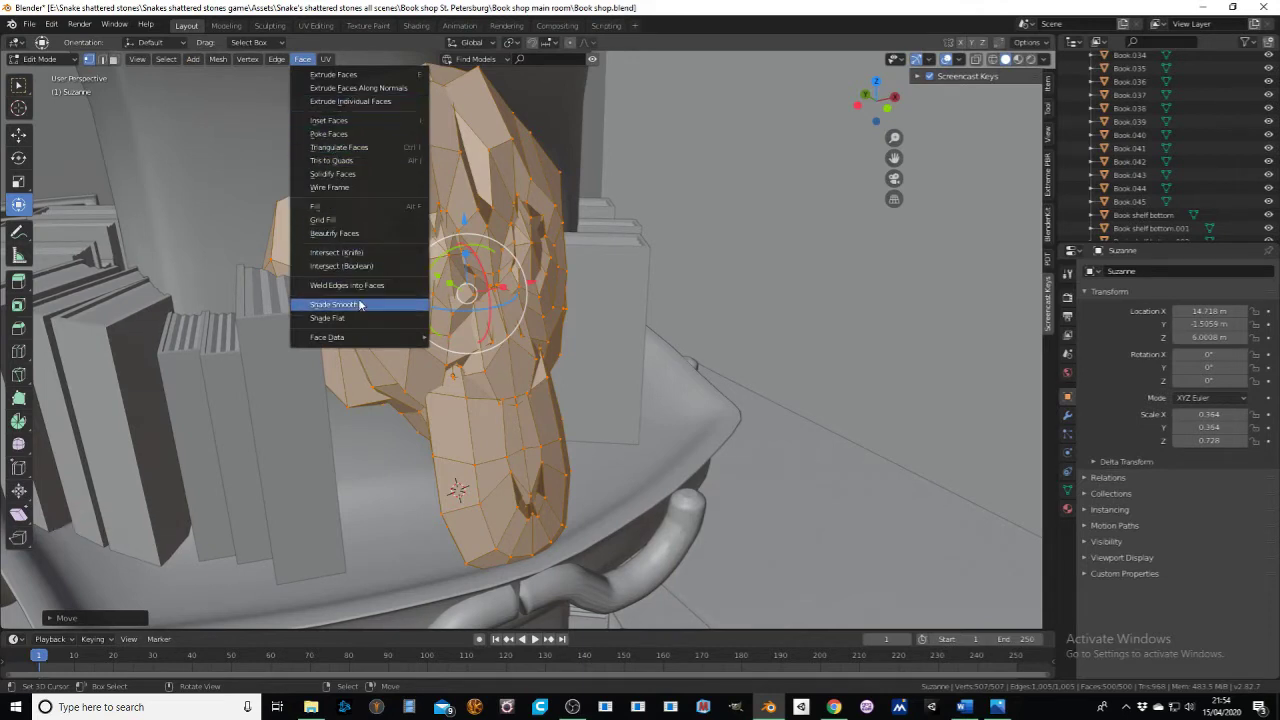
{"action": "left_click", "coordinate": [308, 59]}
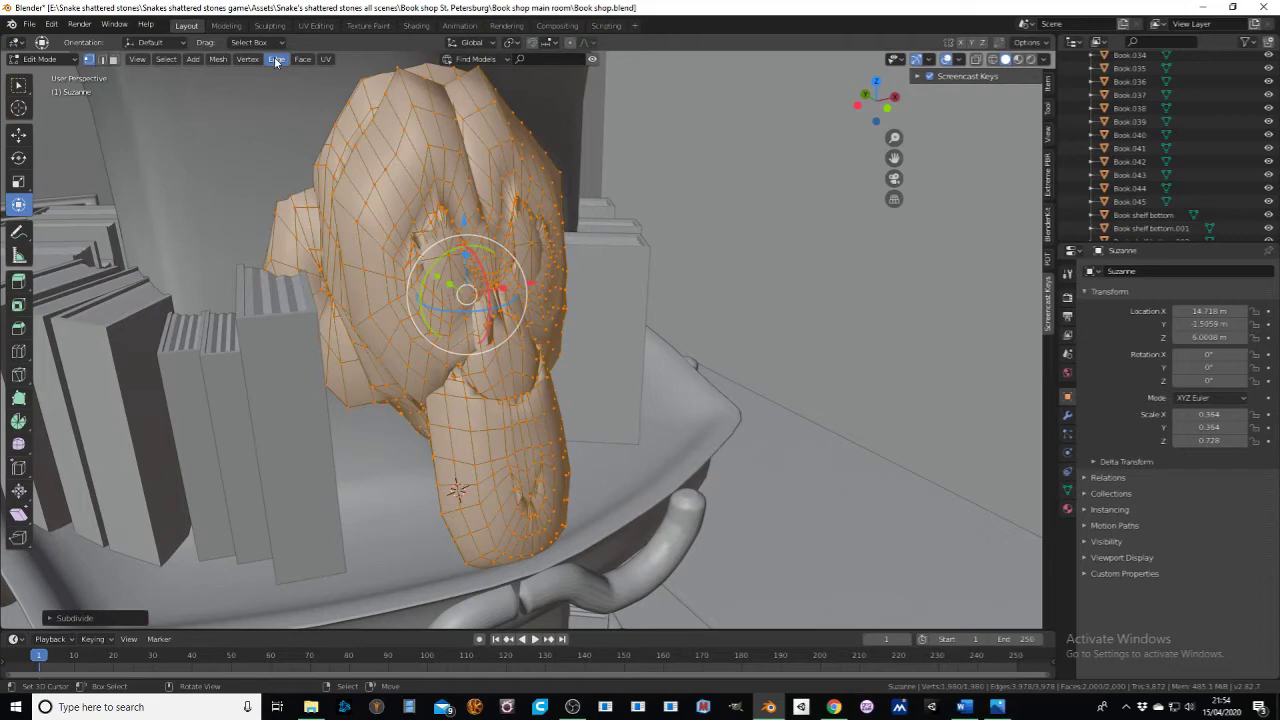
Step: Sculpt lumpy strokes onto the statue face, then return to the Layout workspace and look it over
{"action": "left_click", "coordinate": [273, 61]}
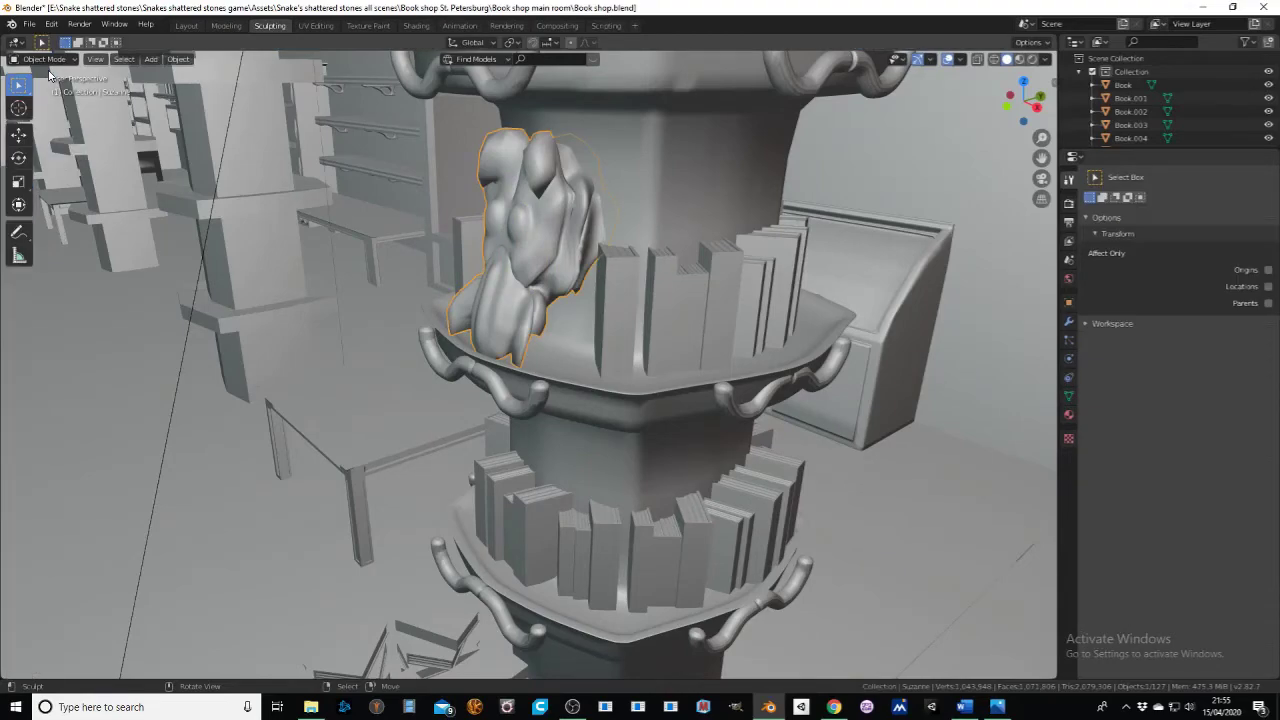
{"action": "left_click", "coordinate": [198, 28]}
{"action": "middle_click", "coordinate": [449, 263]}
{"action": "scroll", "scroll_direction": "down", "scroll_amount": 3}
{"action": "middle_click", "coordinate": [614, 308]}
{"action": "scroll", "scroll_direction": "down", "scroll_amount": 3}
{"action": "middle_click", "coordinate": [565, 329]}
{"action": "scroll", "scroll_direction": "up", "scroll_amount": 3}
{"action": "middle_click", "coordinate": [616, 339]}
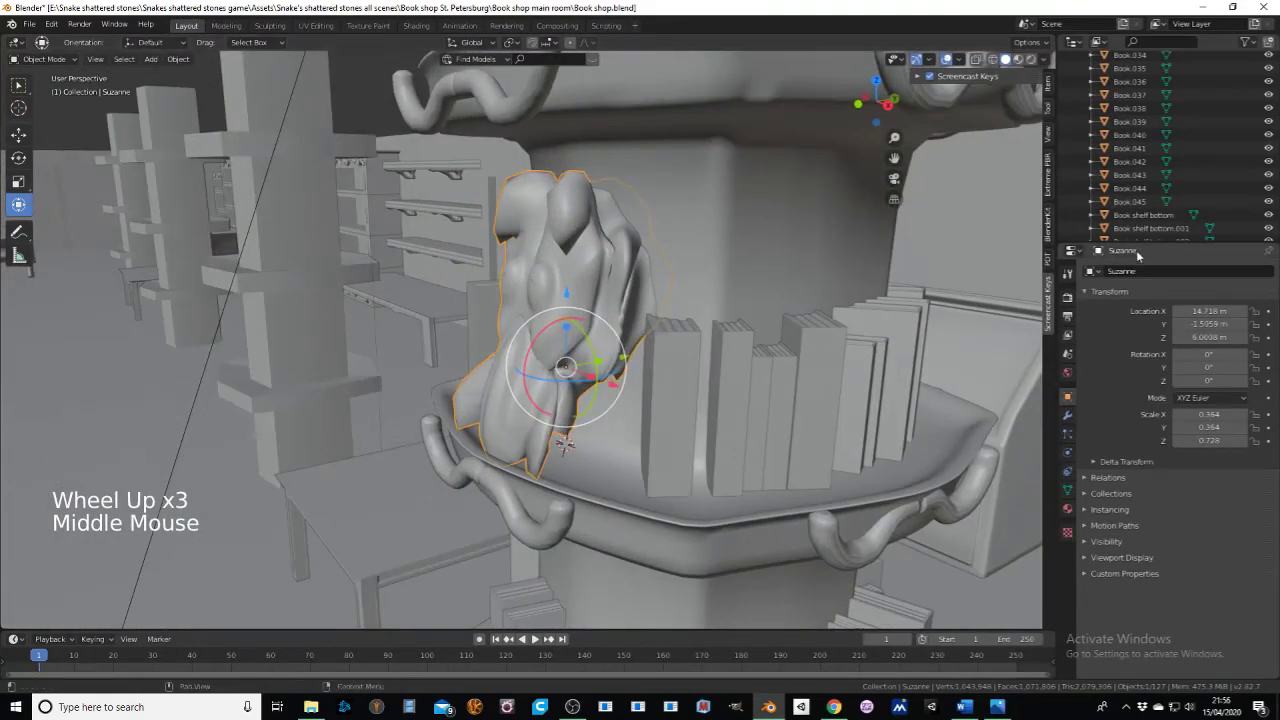
Step: Rename the statue object to 'hell mask' in Object Properties and move the view down to the lower ledge
{"action": "left_click", "coordinate": [1157, 277]}
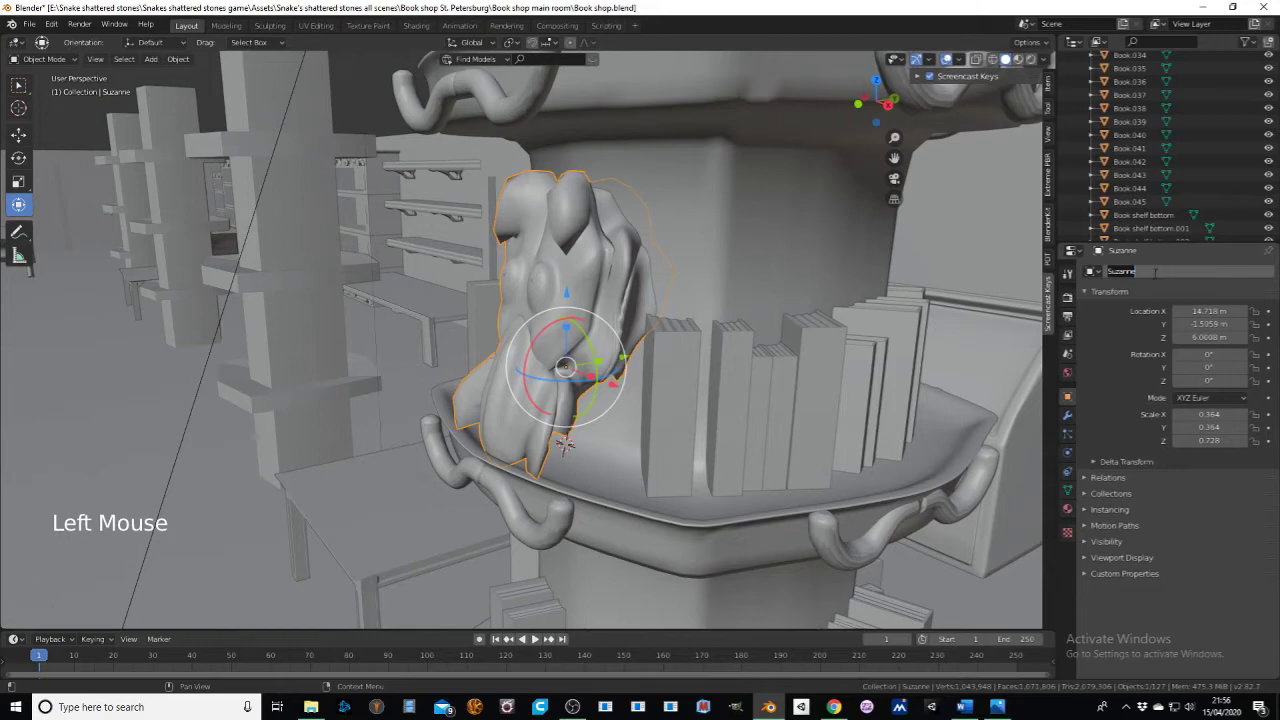
{"action": "key", "text": "l"}
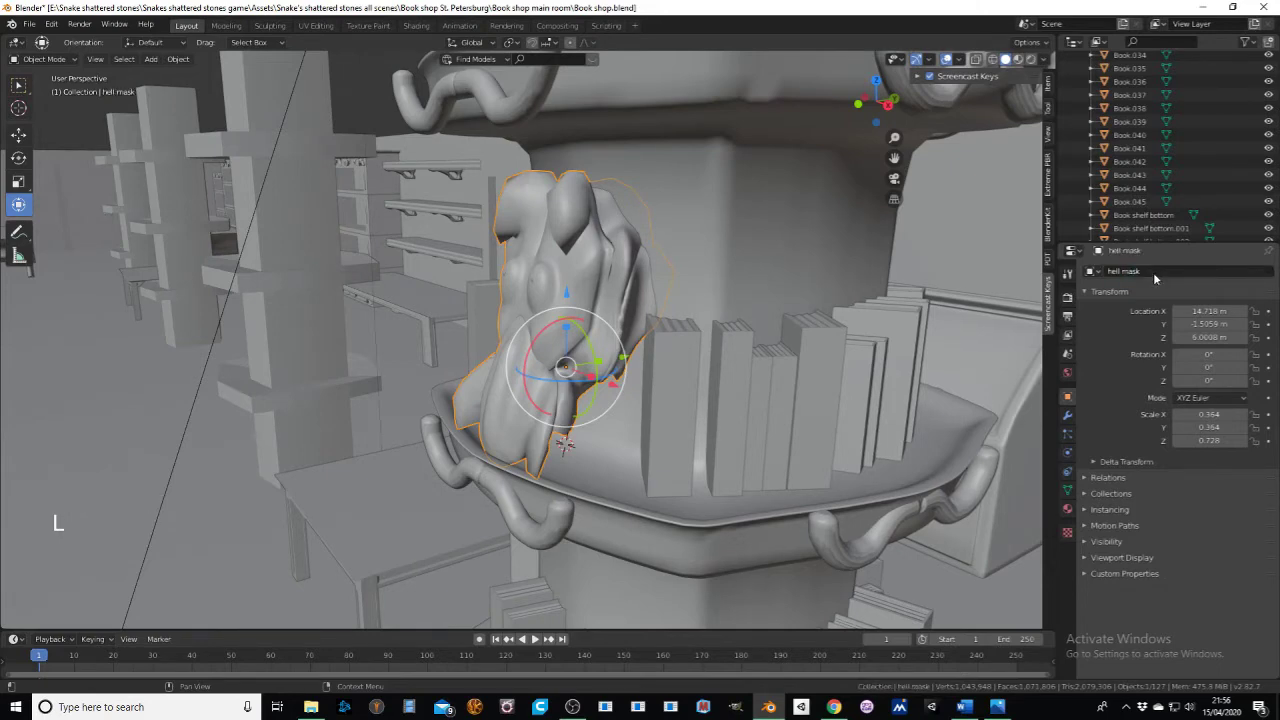
{"action": "scroll", "scroll_direction": "down", "scroll_amount": 3}
{"action": "middle_click", "coordinate": [732, 383]}
{"action": "middle_click", "coordinate": [626, 383]}
{"action": "scroll", "scroll_direction": "up", "scroll_amount": 3}
{"action": "middle_click", "coordinate": [635, 282]}
{"action": "middle_click", "coordinate": [627, 261]}
{"action": "middle_click", "coordinate": [427, 375]}
{"action": "middle_click", "coordinate": [415, 331]}
{"action": "middle_click", "coordinate": [494, 308]}
{"action": "scroll", "scroll_direction": "down", "scroll_amount": 3}
{"action": "middle_click", "coordinate": [586, 287]}
{"action": "scroll", "scroll_direction": "up", "scroll_amount": 3}
{"action": "middle_click", "coordinate": [636, 295]}
Step: Select the front books on the lower ledge, Book.039–Book.042
{"action": "right_click", "coordinate": [535, 303]}
{"action": "middle_click", "coordinate": [592, 314]}
{"action": "middle_click", "coordinate": [420, 335]}
{"action": "middle_click", "coordinate": [689, 315]}
{"action": "middle_click", "coordinate": [696, 406]}
{"action": "scroll", "scroll_direction": "down", "scroll_amount": 3}
{"action": "middle_click", "coordinate": [499, 421]}
{"action": "middle_click", "coordinate": [506, 390]}
{"action": "scroll", "scroll_direction": "up", "scroll_amount": 3}
{"action": "scroll", "scroll_direction": "up", "scroll_amount": 3}
{"action": "right_click", "coordinate": [485, 479]}
{"action": "right_click", "coordinate": [516, 476]}
{"action": "right_click", "coordinate": [553, 477]}
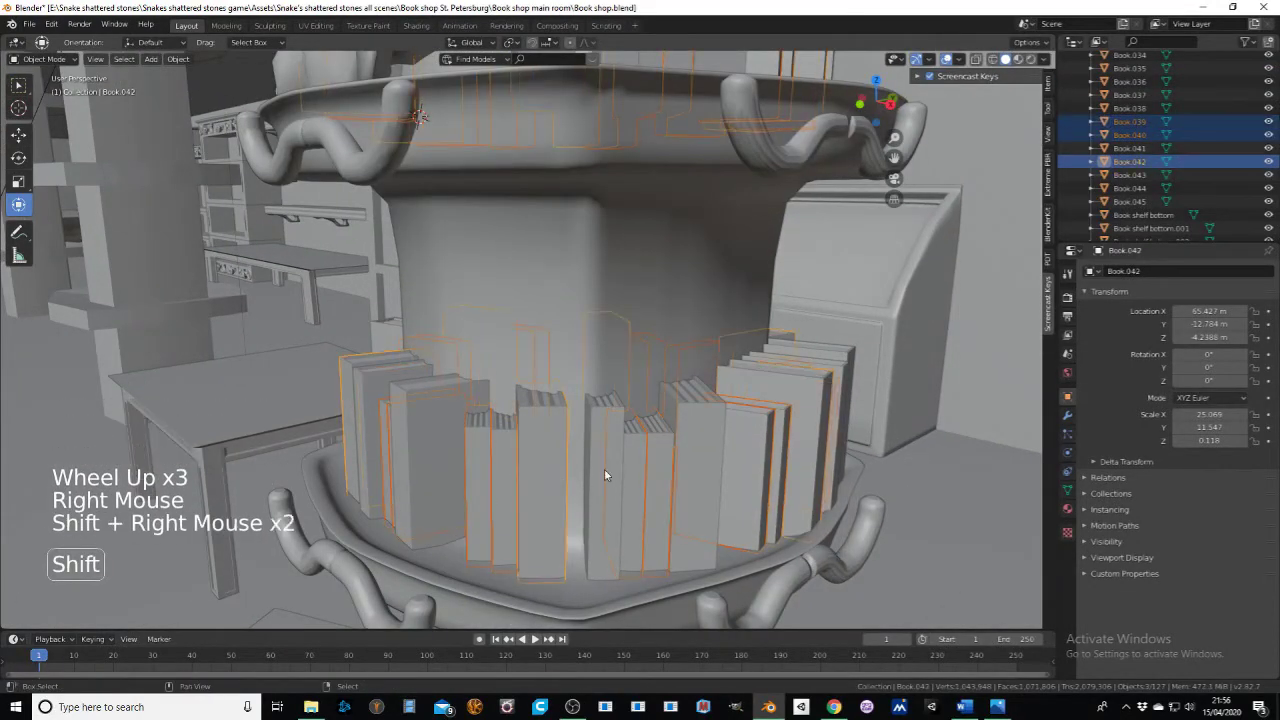
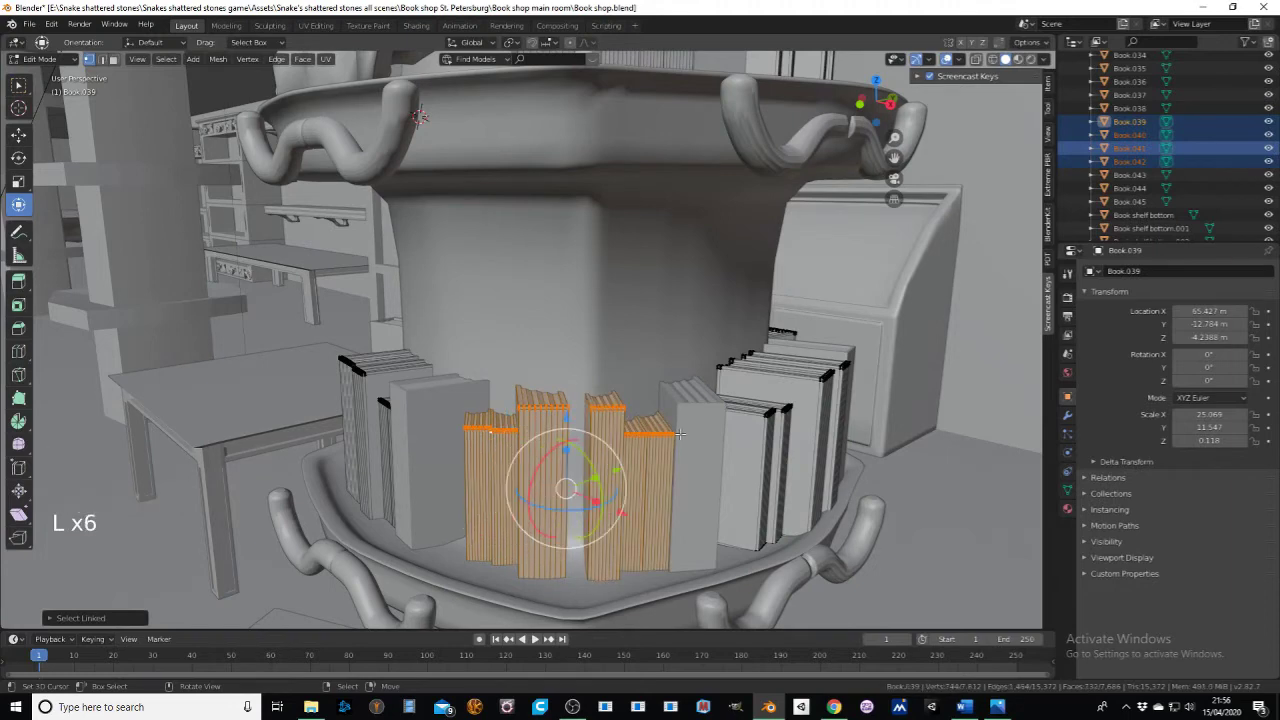
Step: Delete the selected front books from the lower ledge in Edit Mode
{"action": "key", "text": "x"}
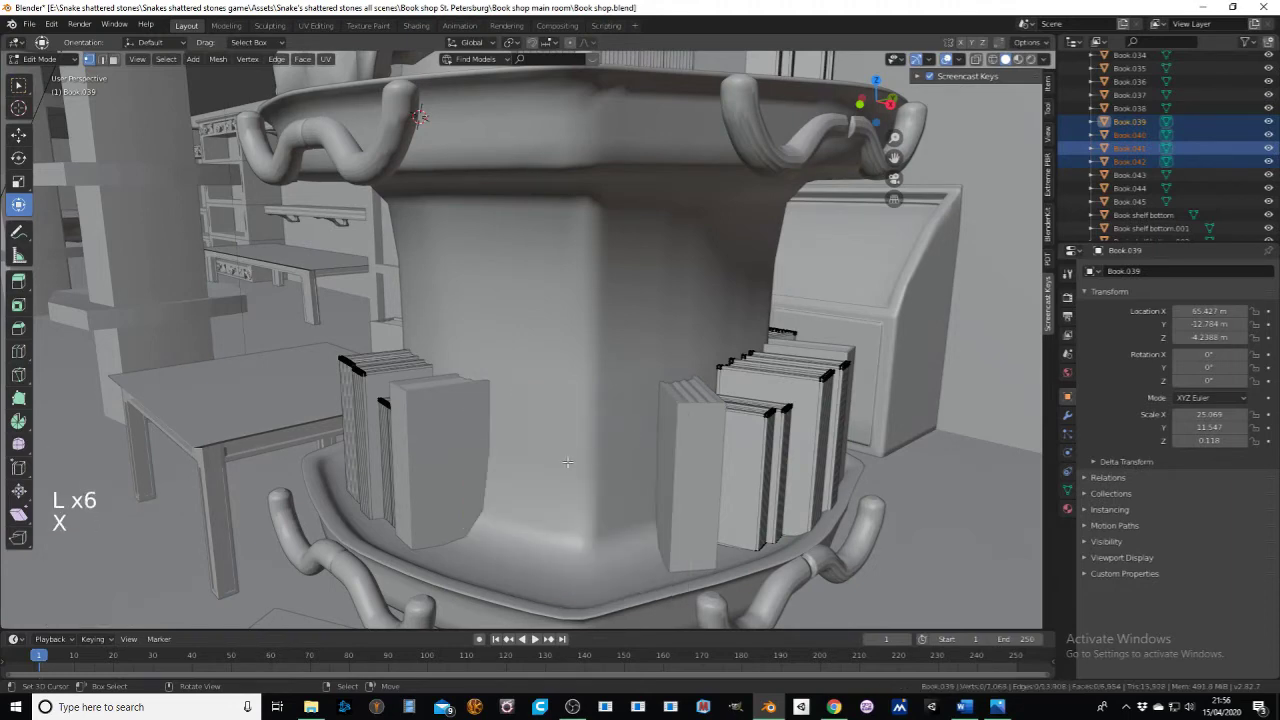
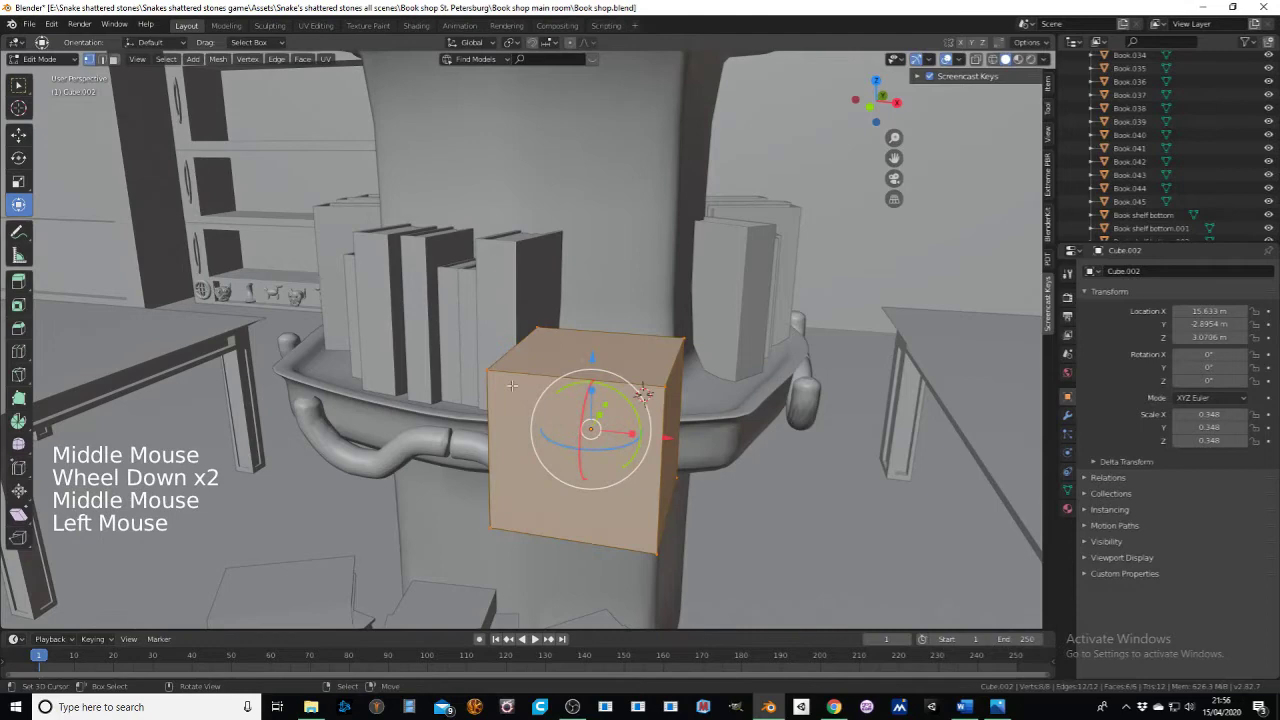
Step: Loop-cut the cube, scale its top section along X and Y into an overhanging lid, and add another body loop
{"action": "key", "text": "ctrl+r"}
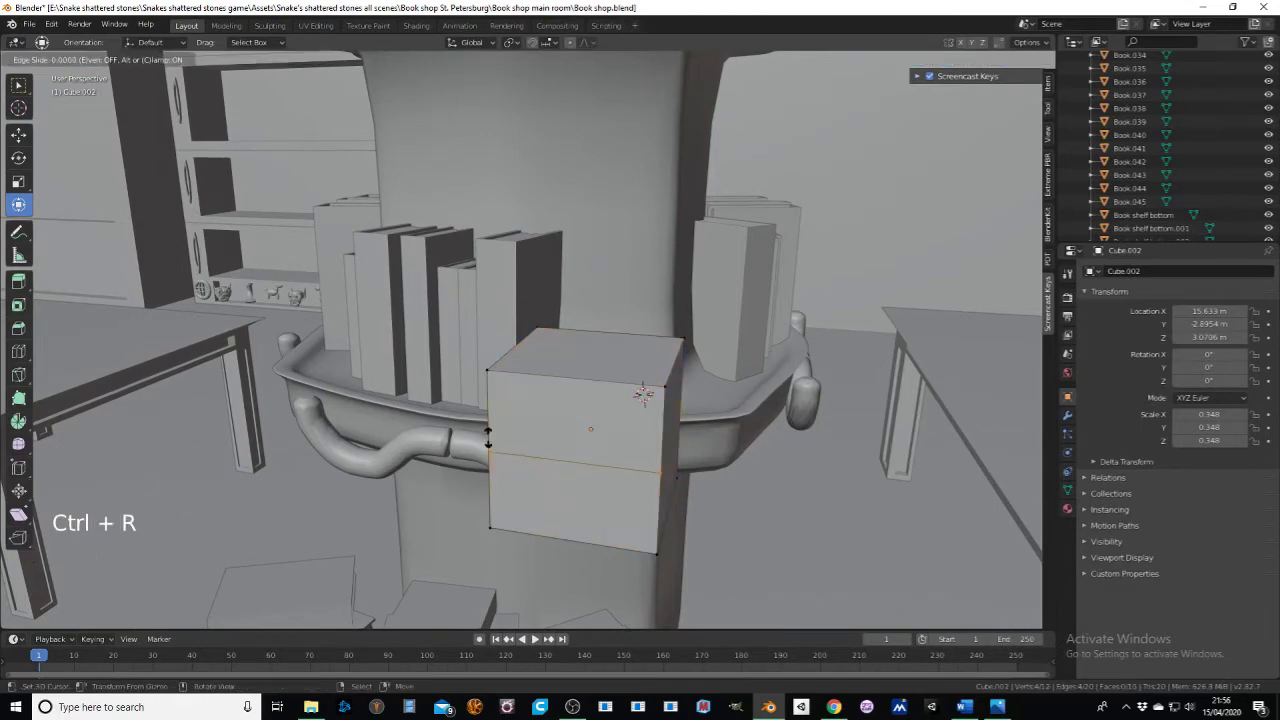
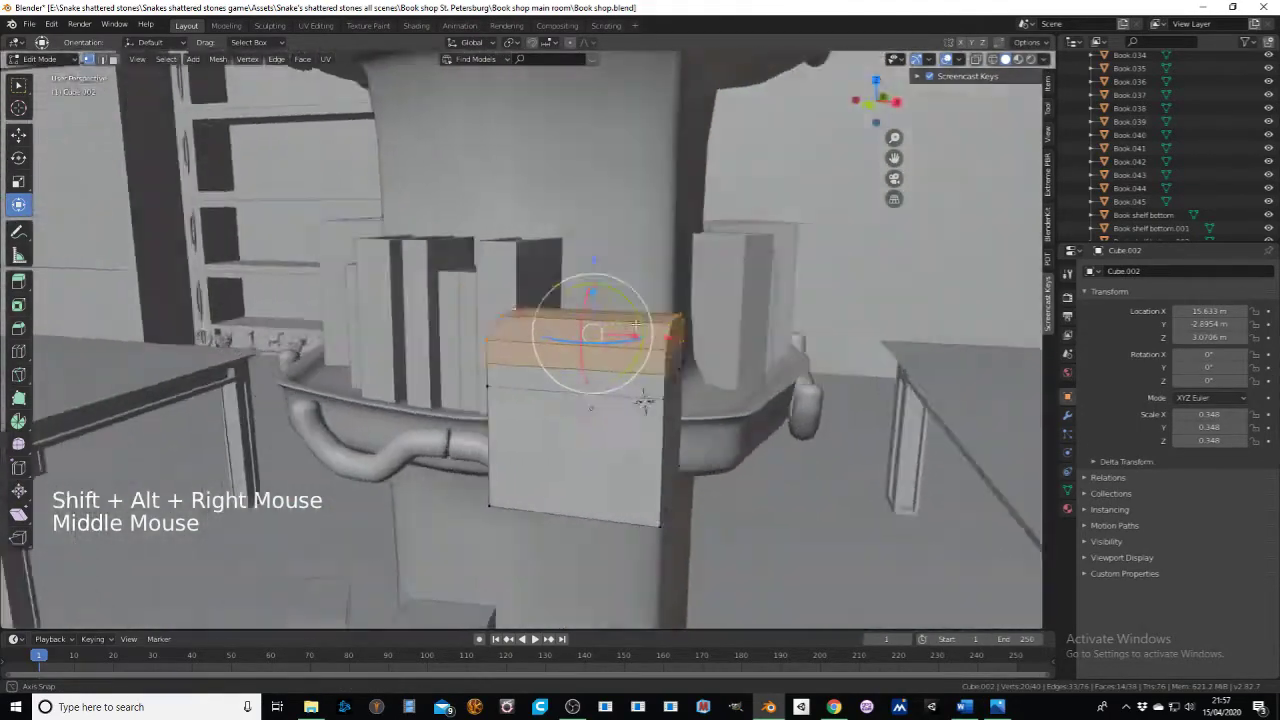
{"action": "key", "text": "e"}
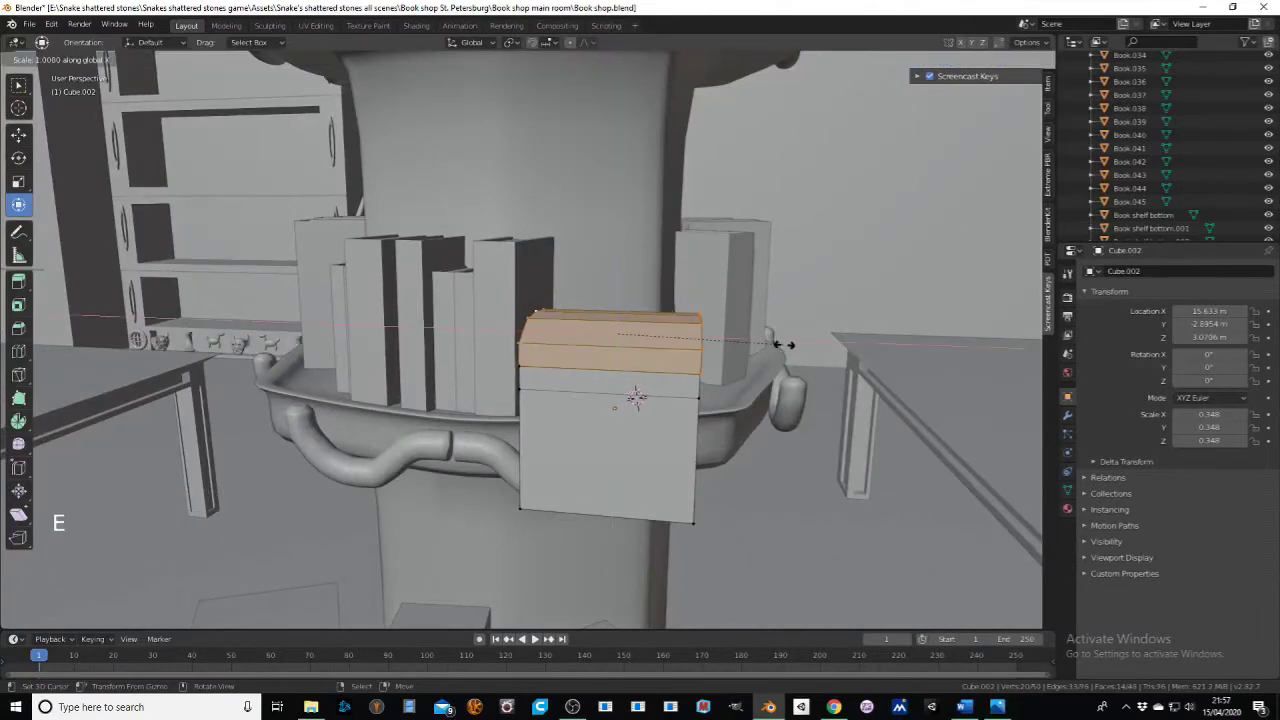
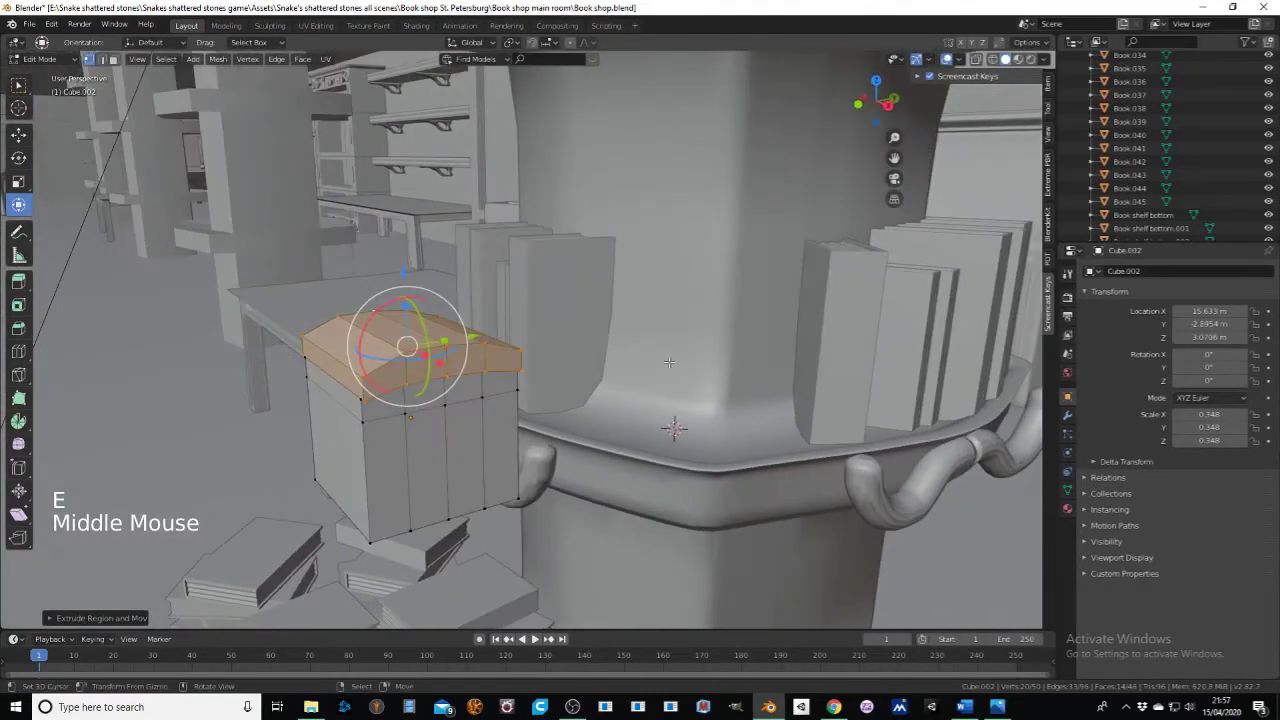
{"action": "key", "text": "e"}
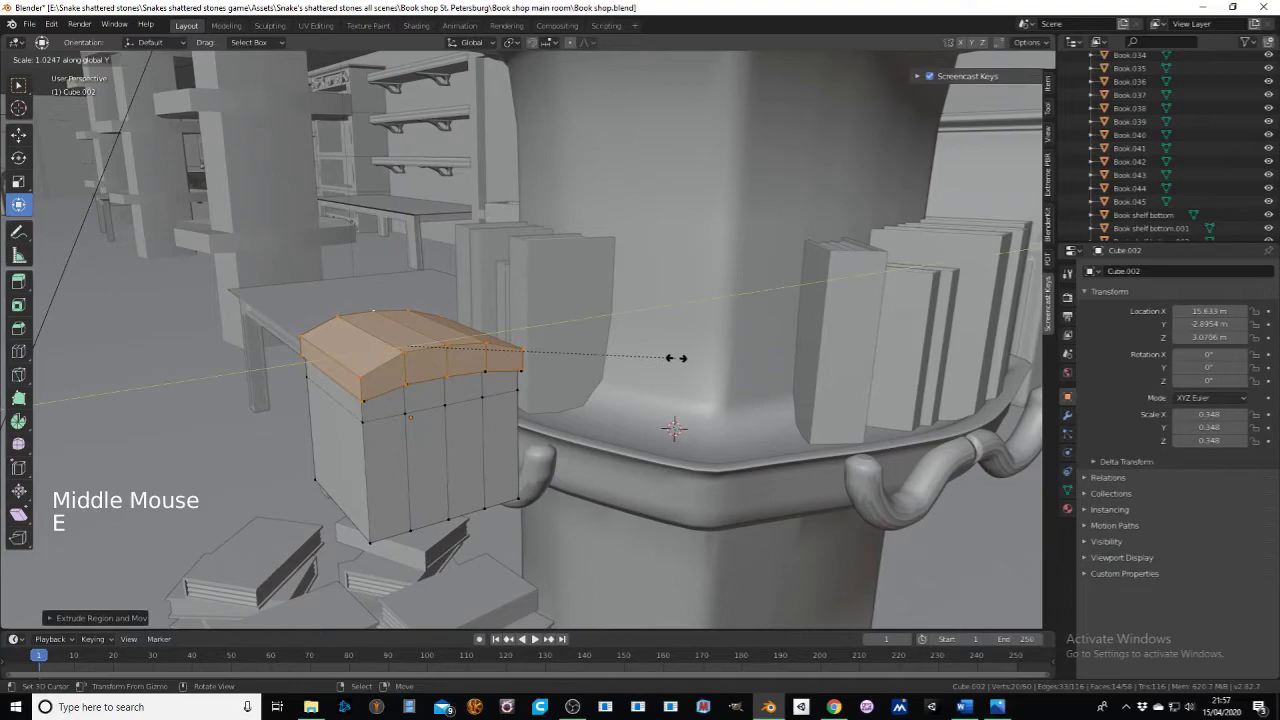
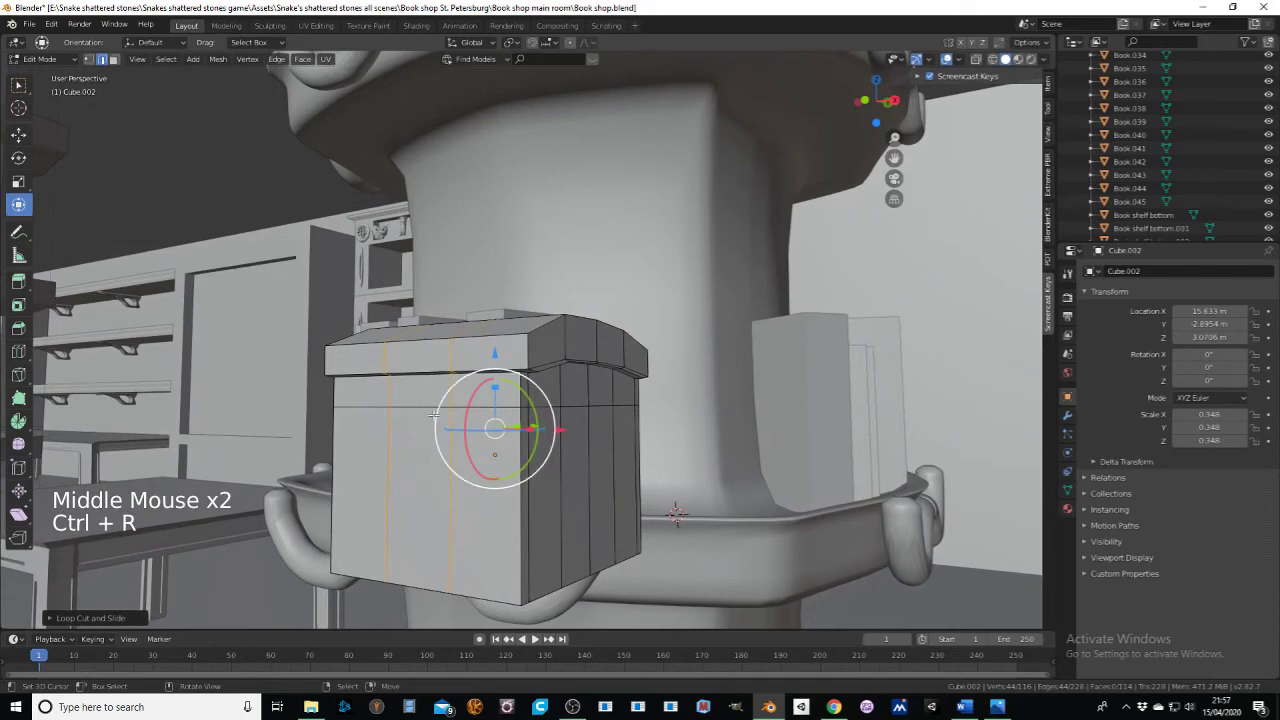
{"action": "key", "text": "ctrl+r"}
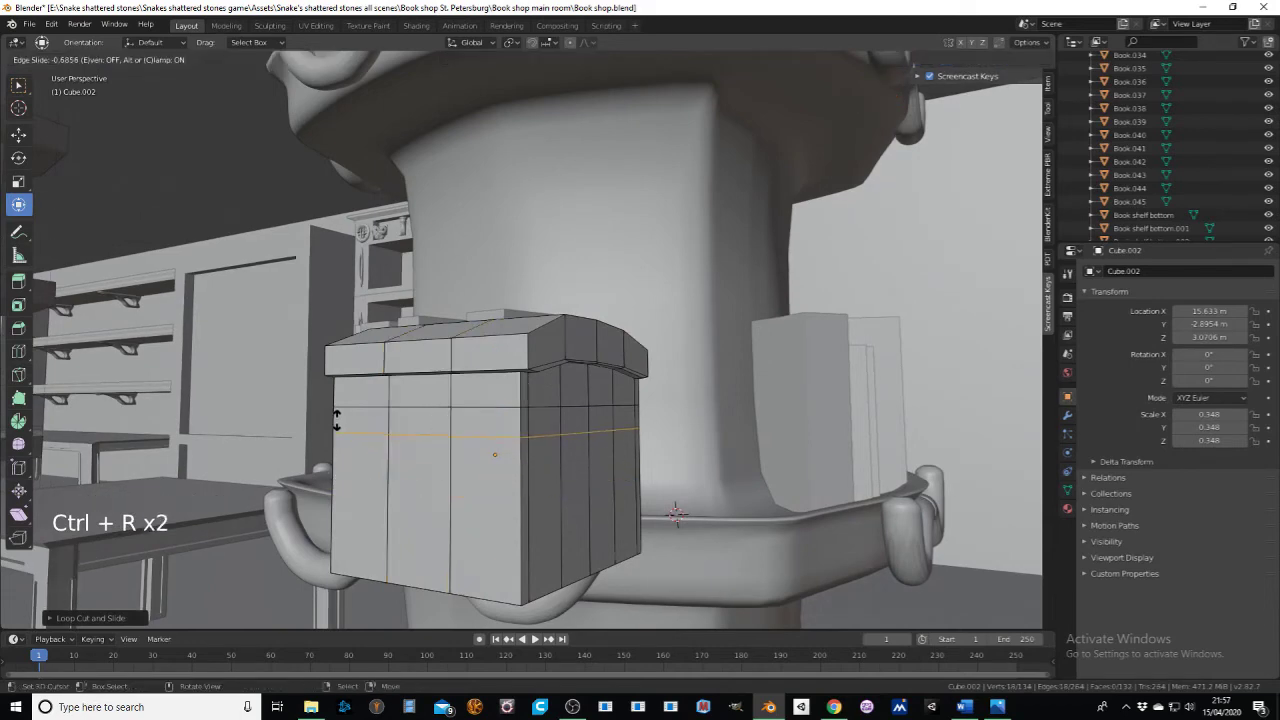
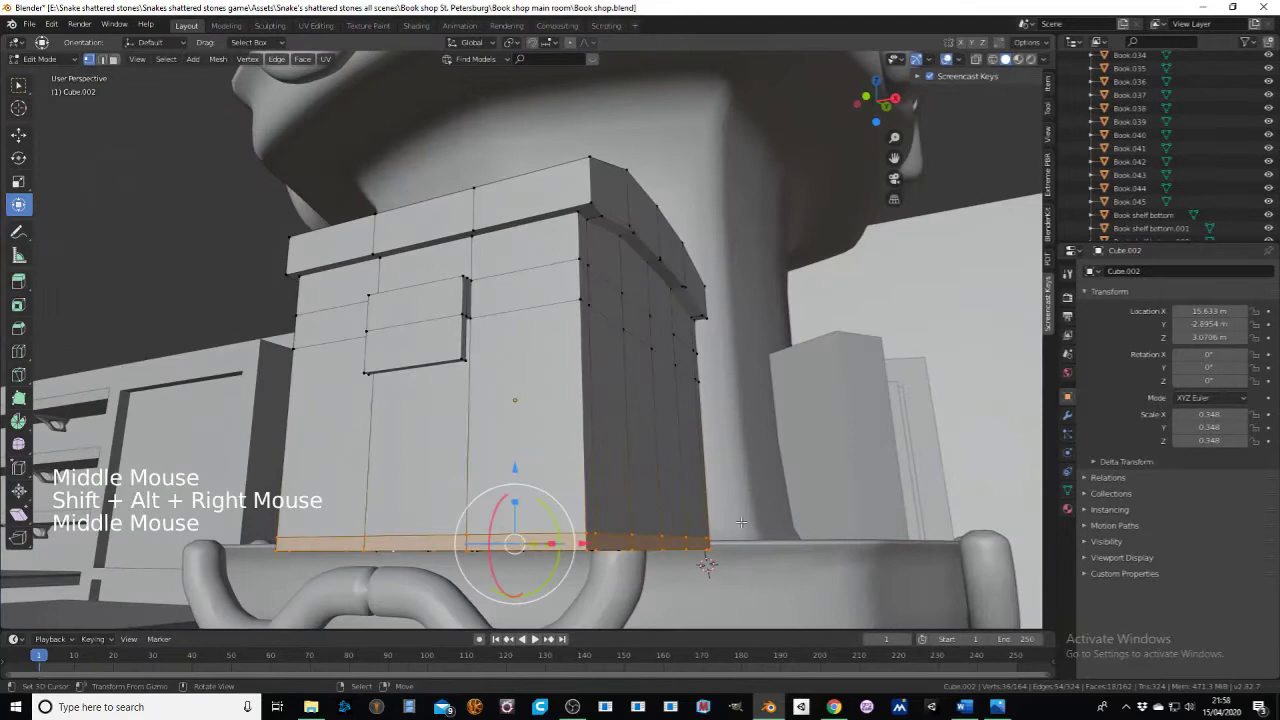
Step: Push the chest's bottom face band and vertical corner strips outward with Alt+S as raised trim
{"action": "key", "text": "e"}
{"action": "key", "text": "alt+s"}
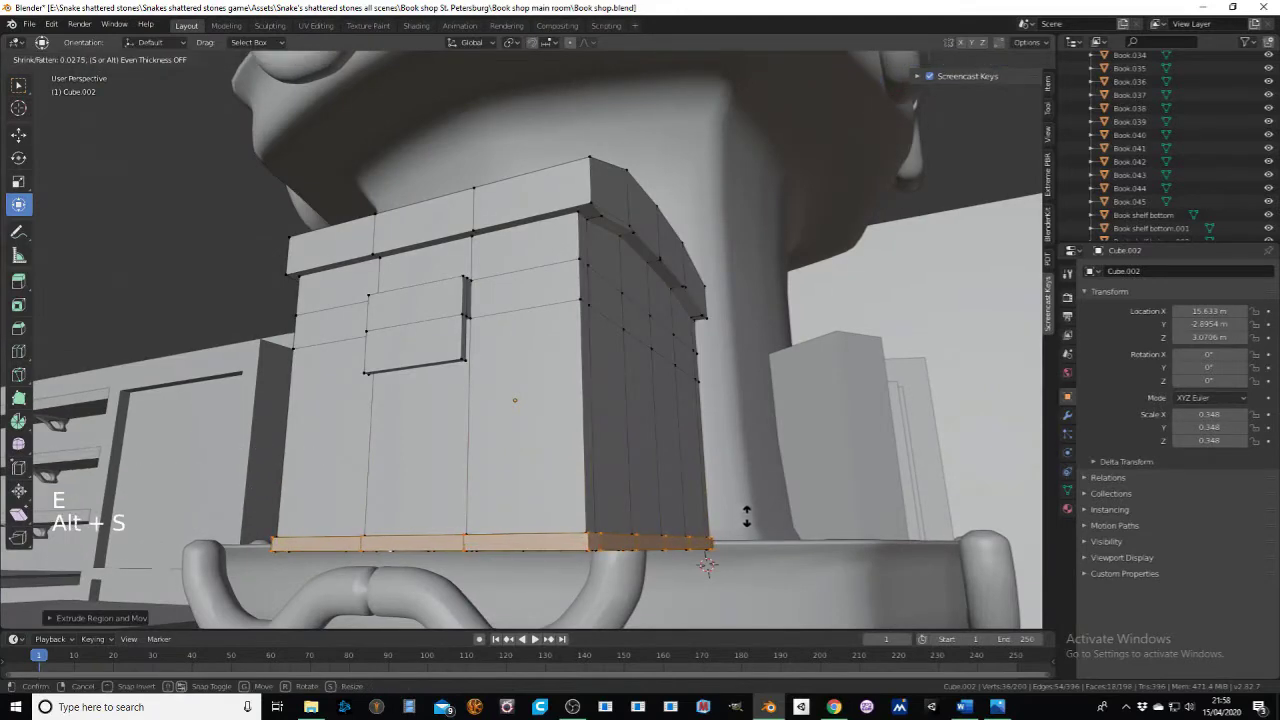
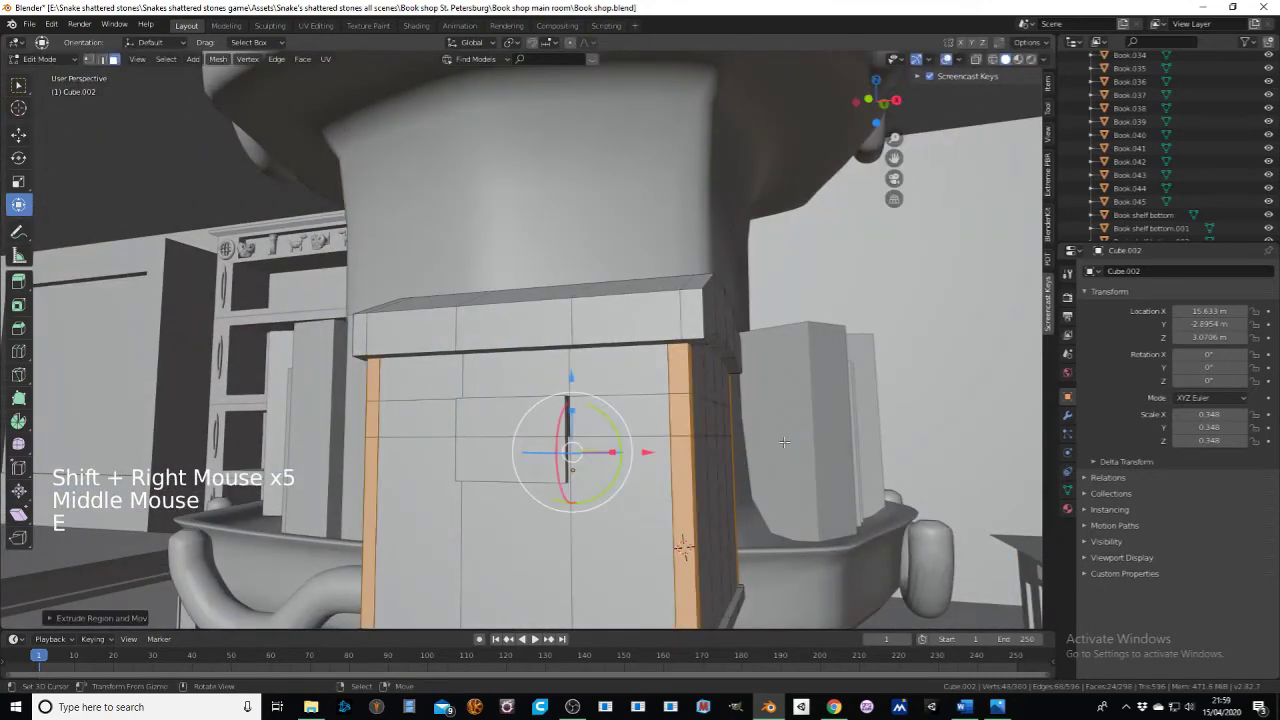
{"action": "key", "text": "alt+s"}
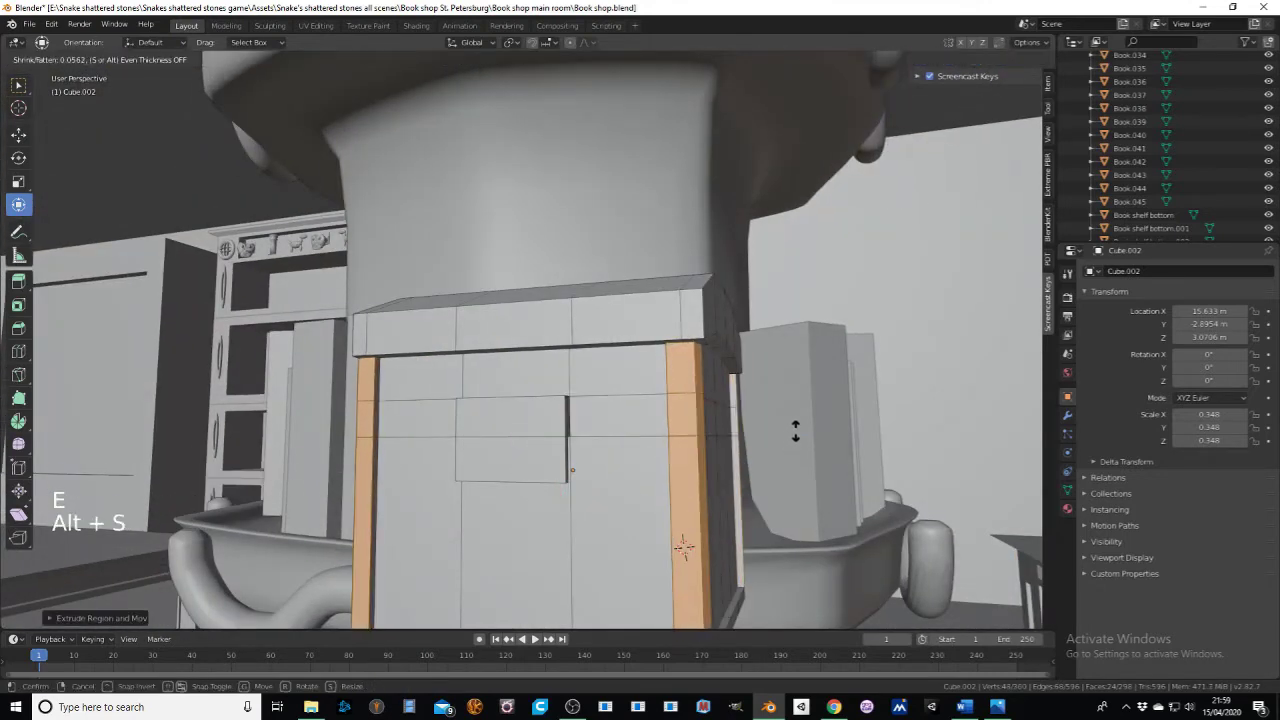
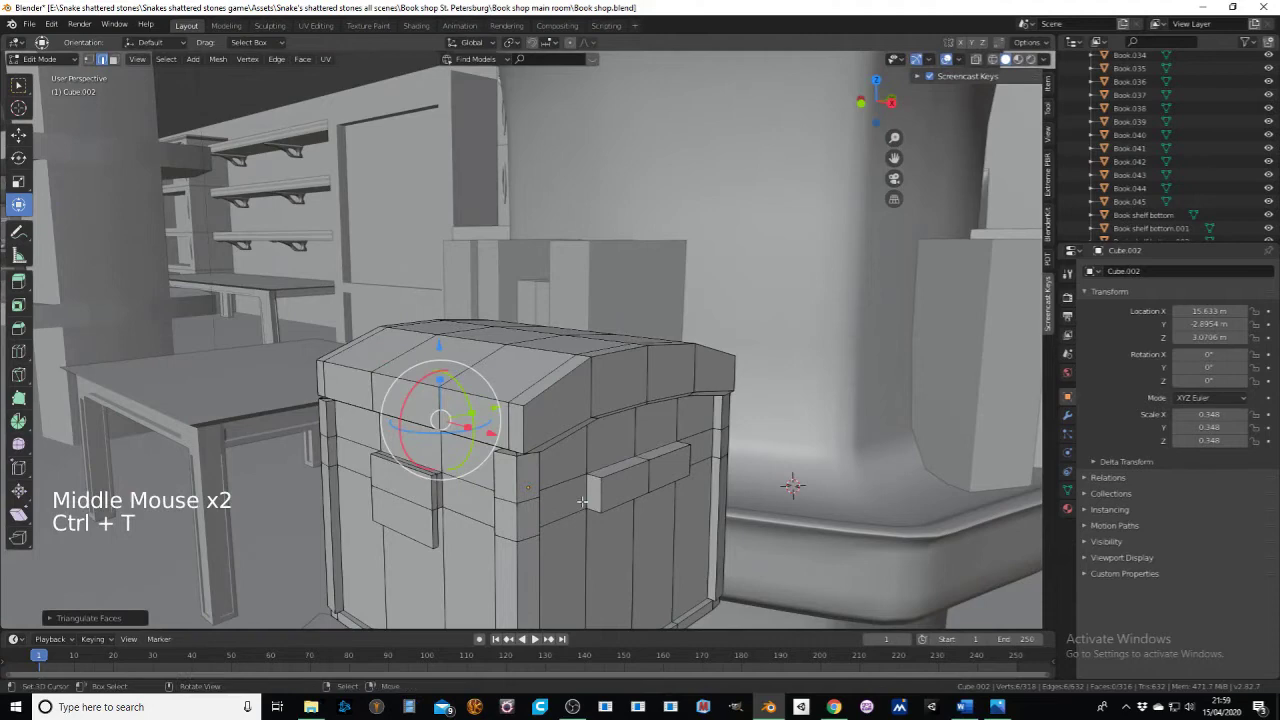
Step: Loop-cut the front clasp and lid, shorten the lid's top edge and select the edge path over the lid
{"action": "key", "text": "ctrl+r"}
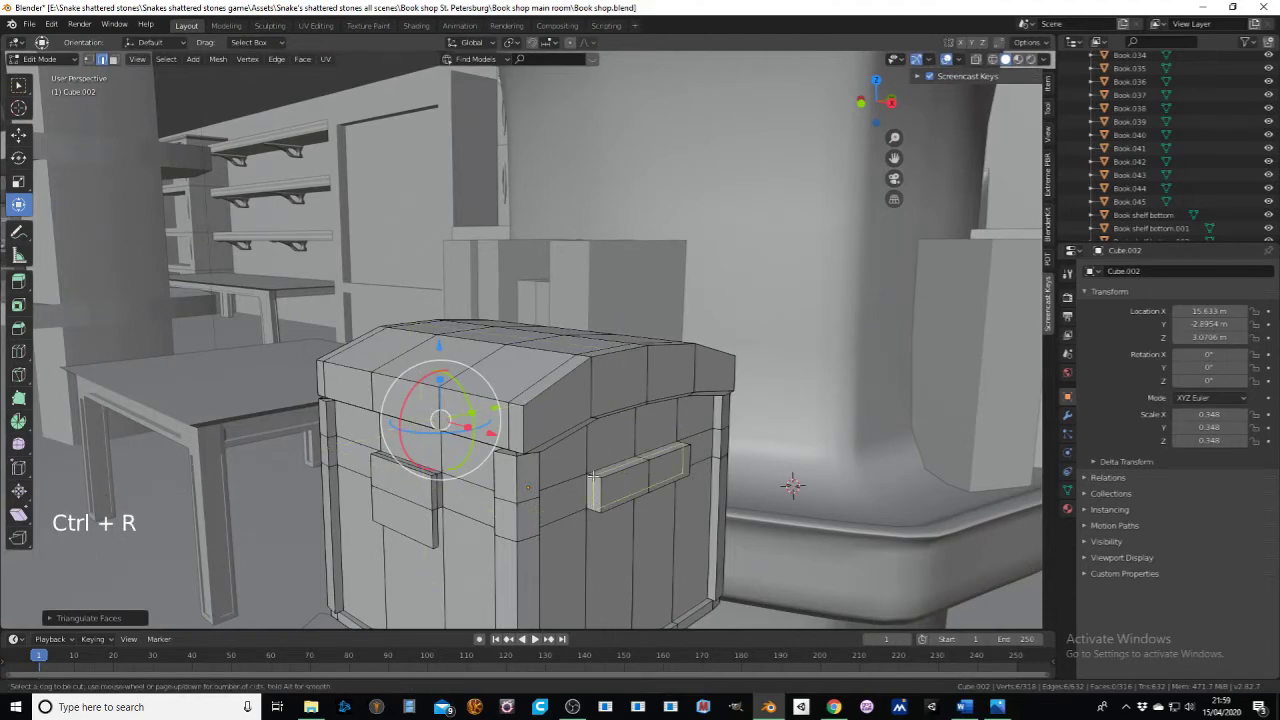
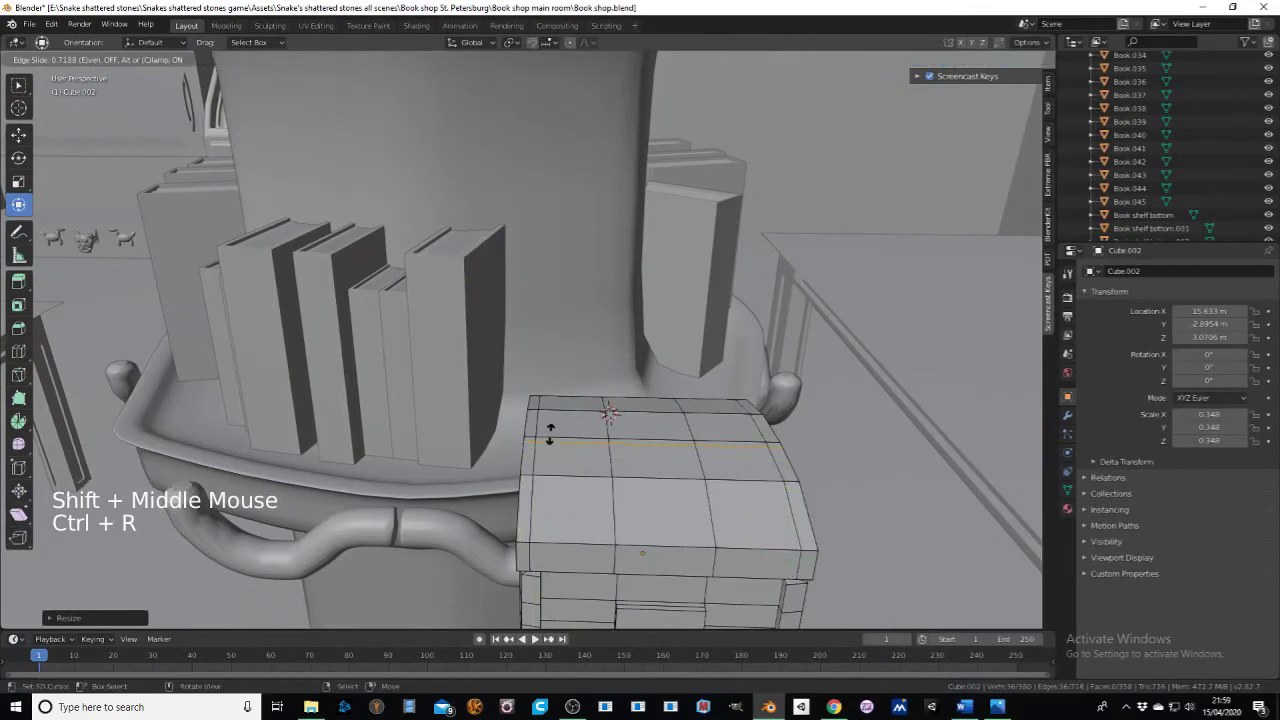
{"action": "key", "text": "ctrl+r"}
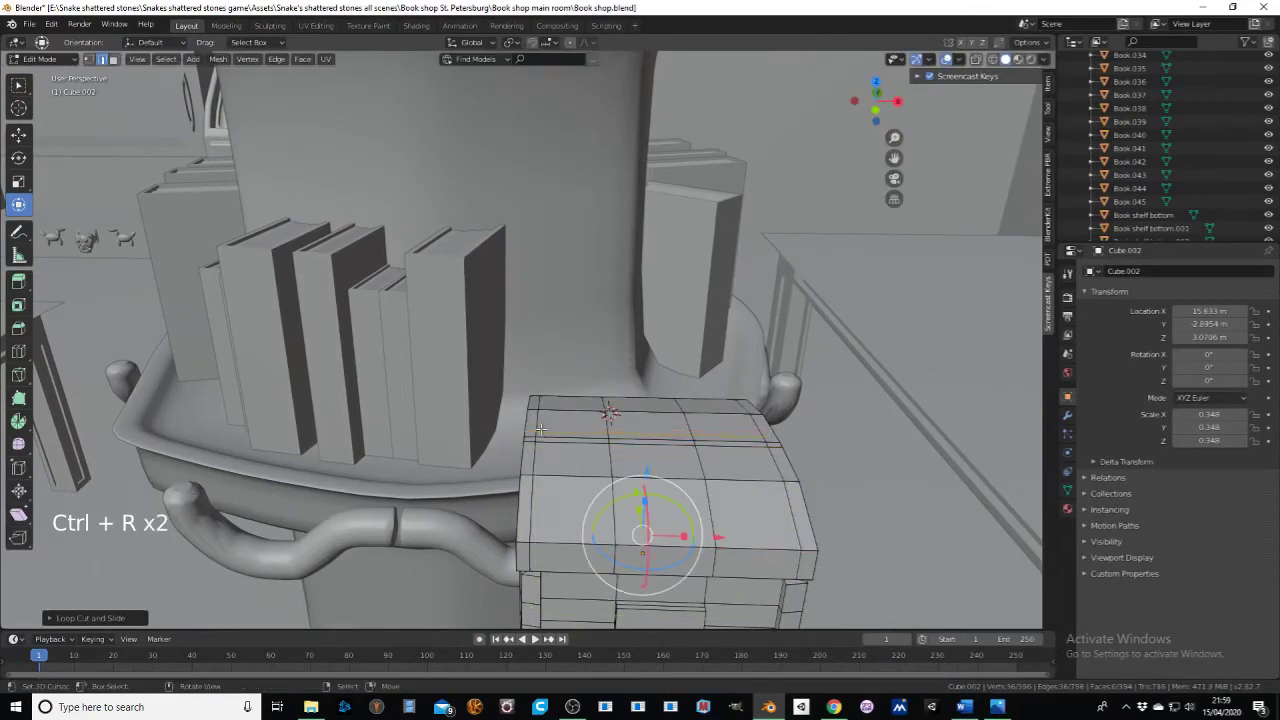
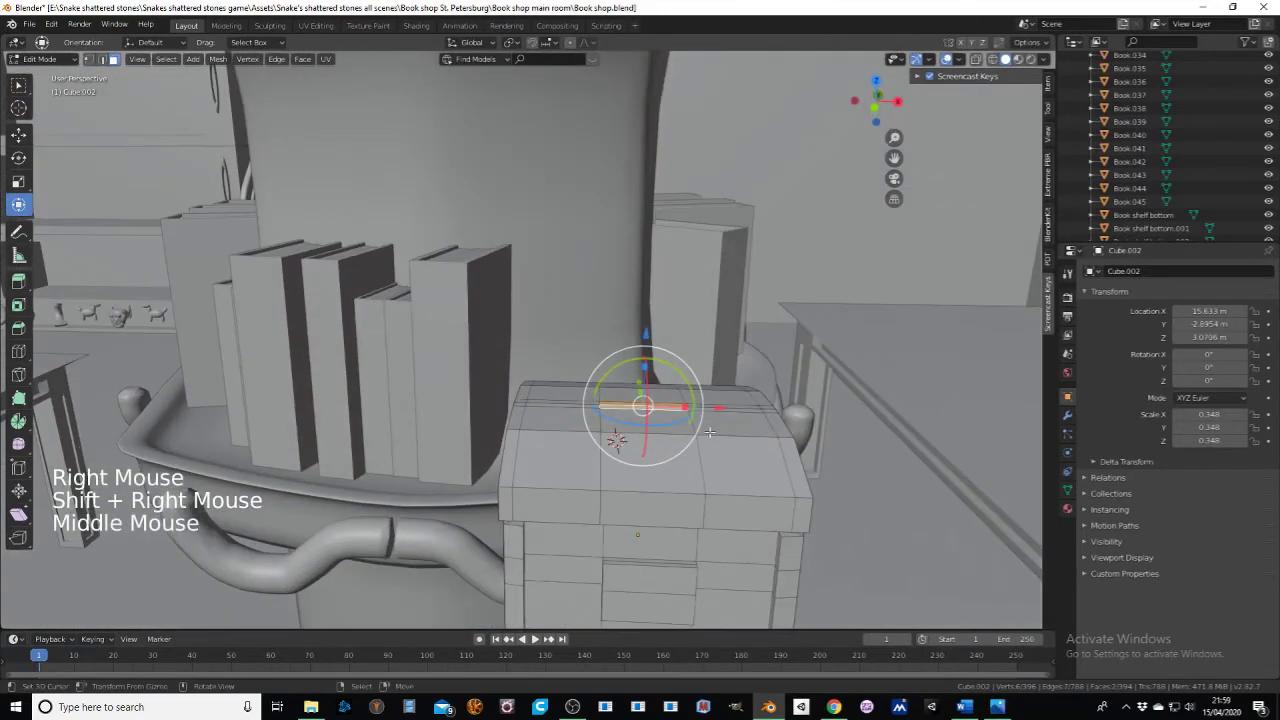
{"action": "key", "text": "e"}
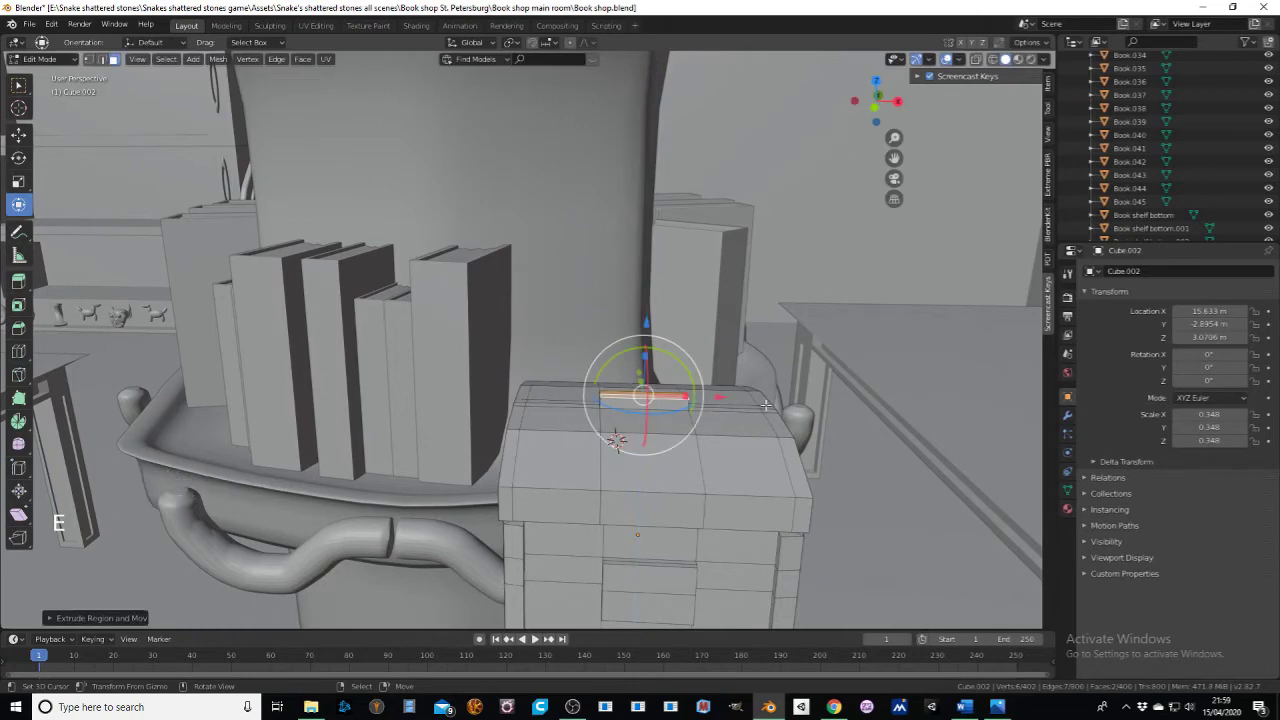
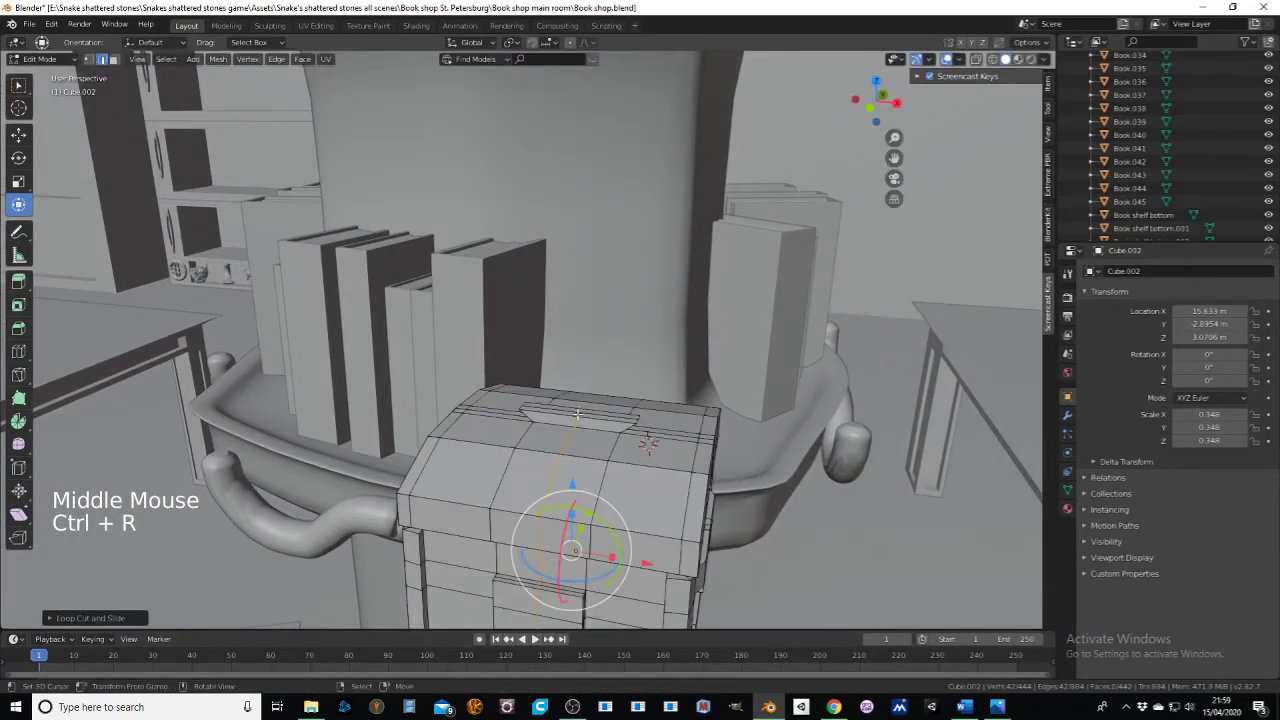
{"action": "left_click", "coordinate": [97, 60]}
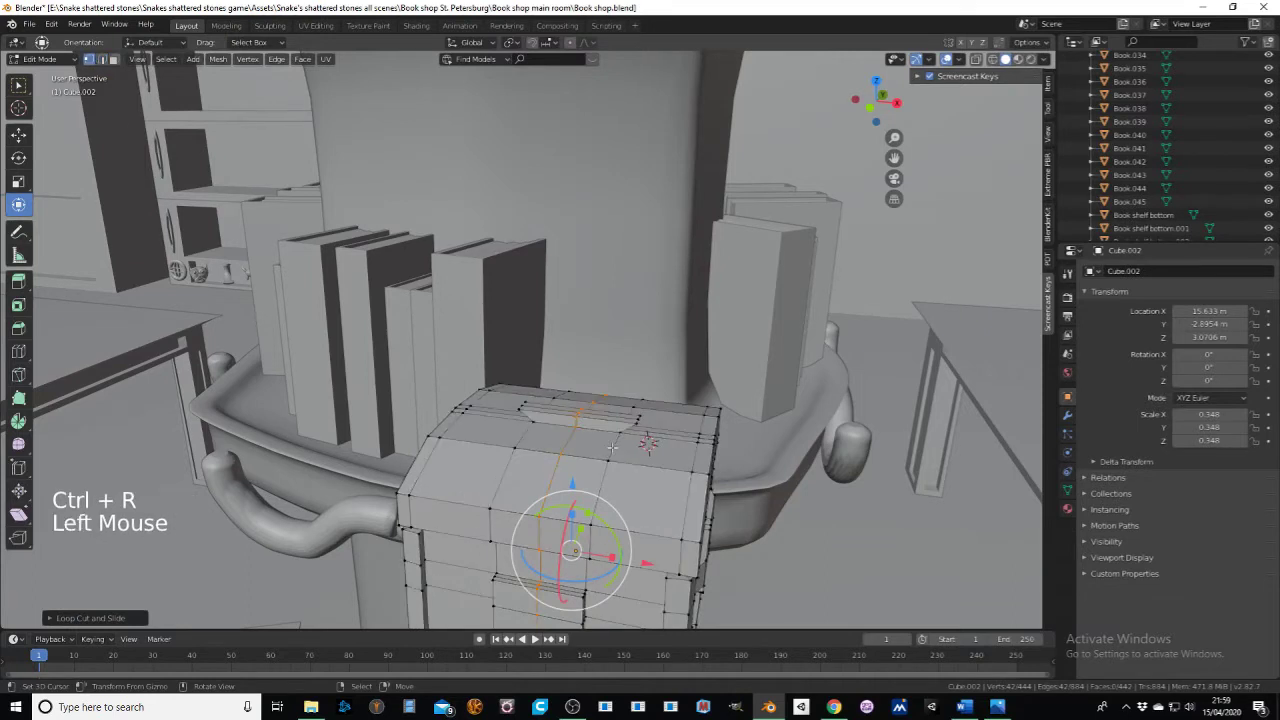
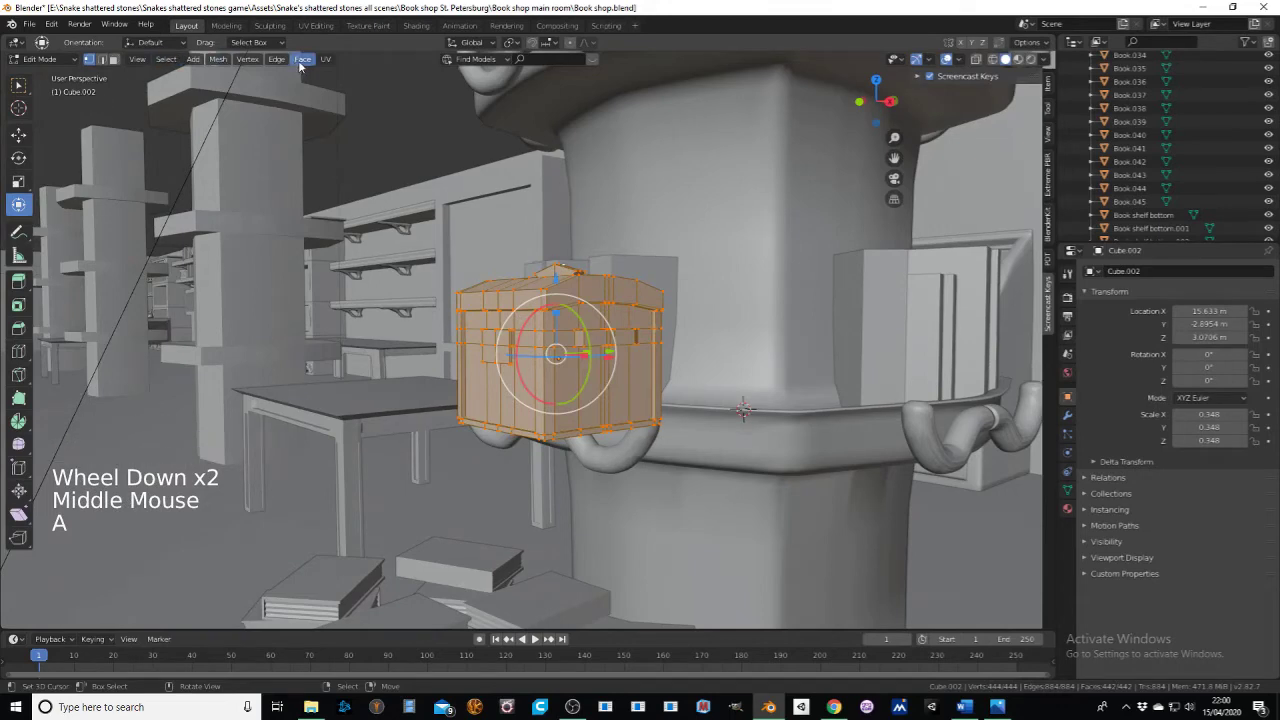
Step: Back in Object Mode, move the chest onto the lower ledge and rotate it about 31.6° around Z
{"action": "left_click", "coordinate": [290, 60]}
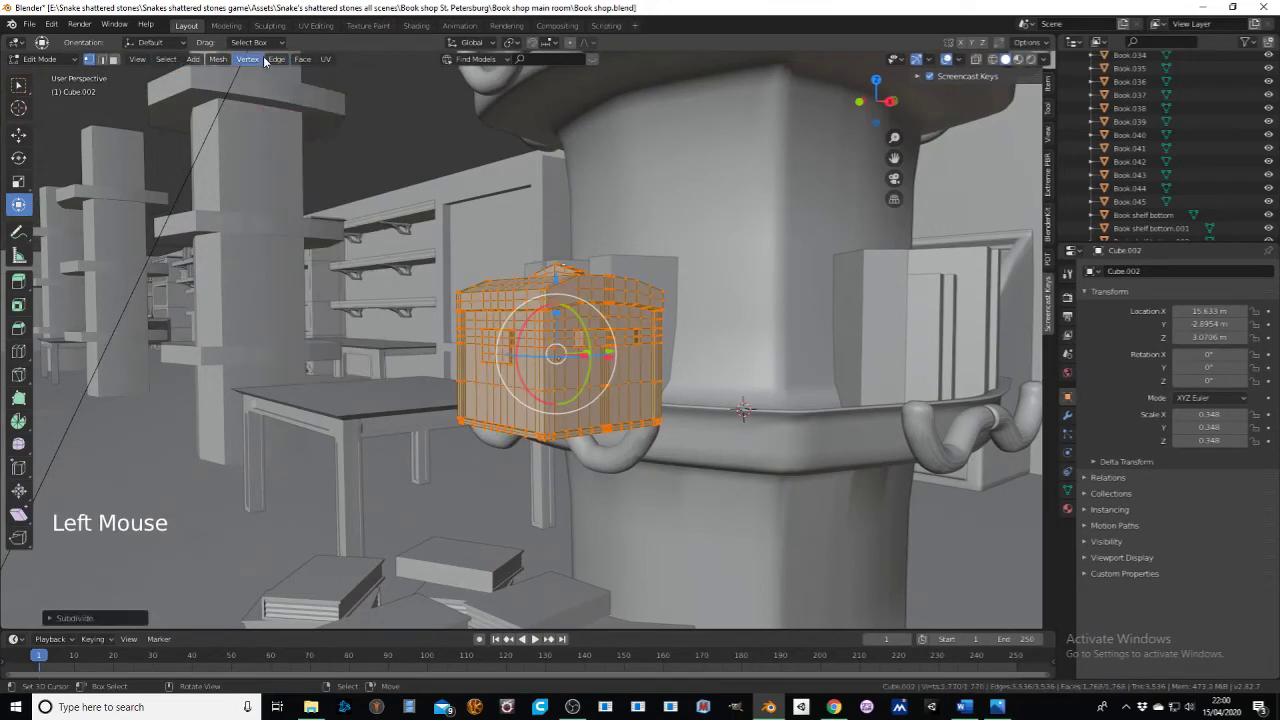
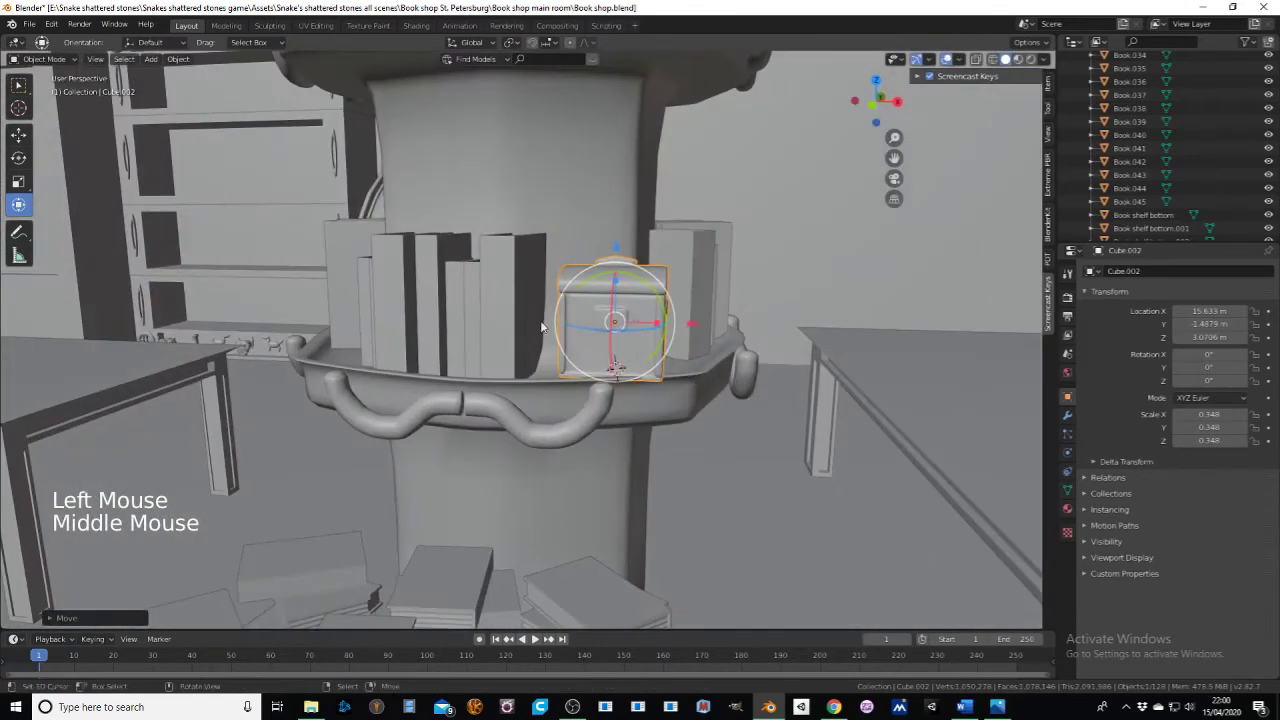
{"action": "middle_click", "coordinate": [564, 325]}
{"action": "left_click", "coordinate": [407, 375]}
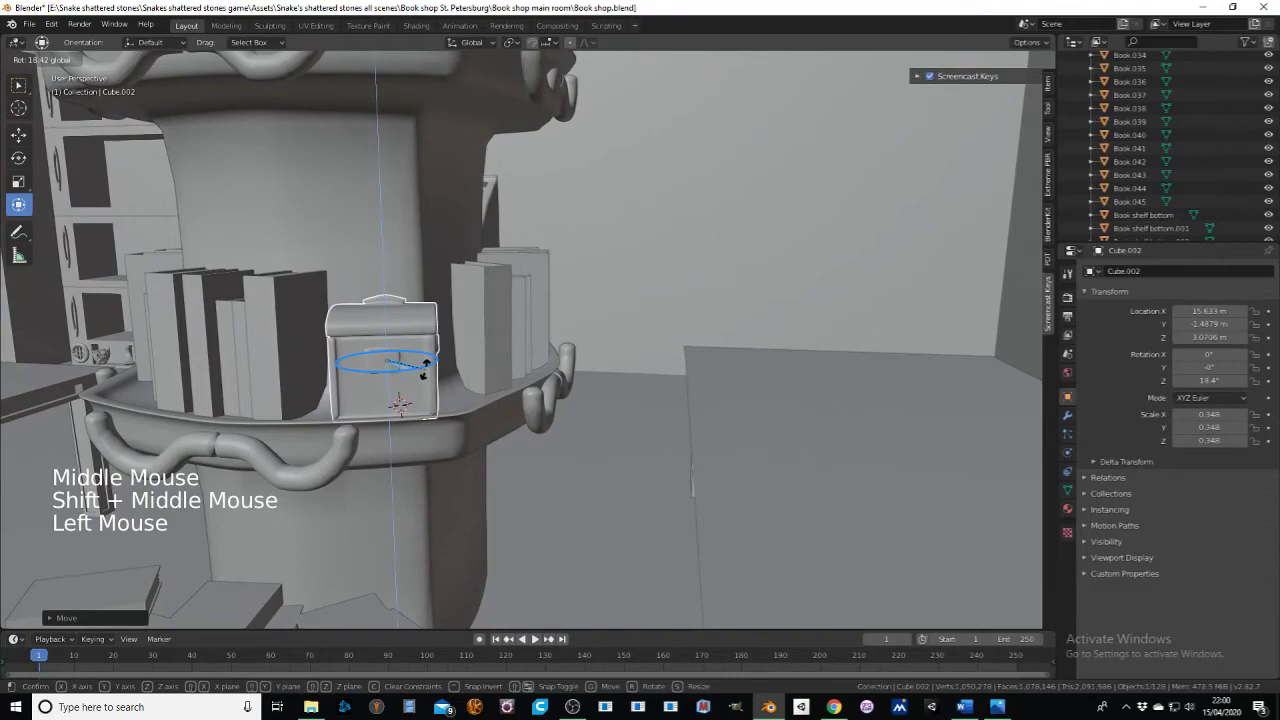
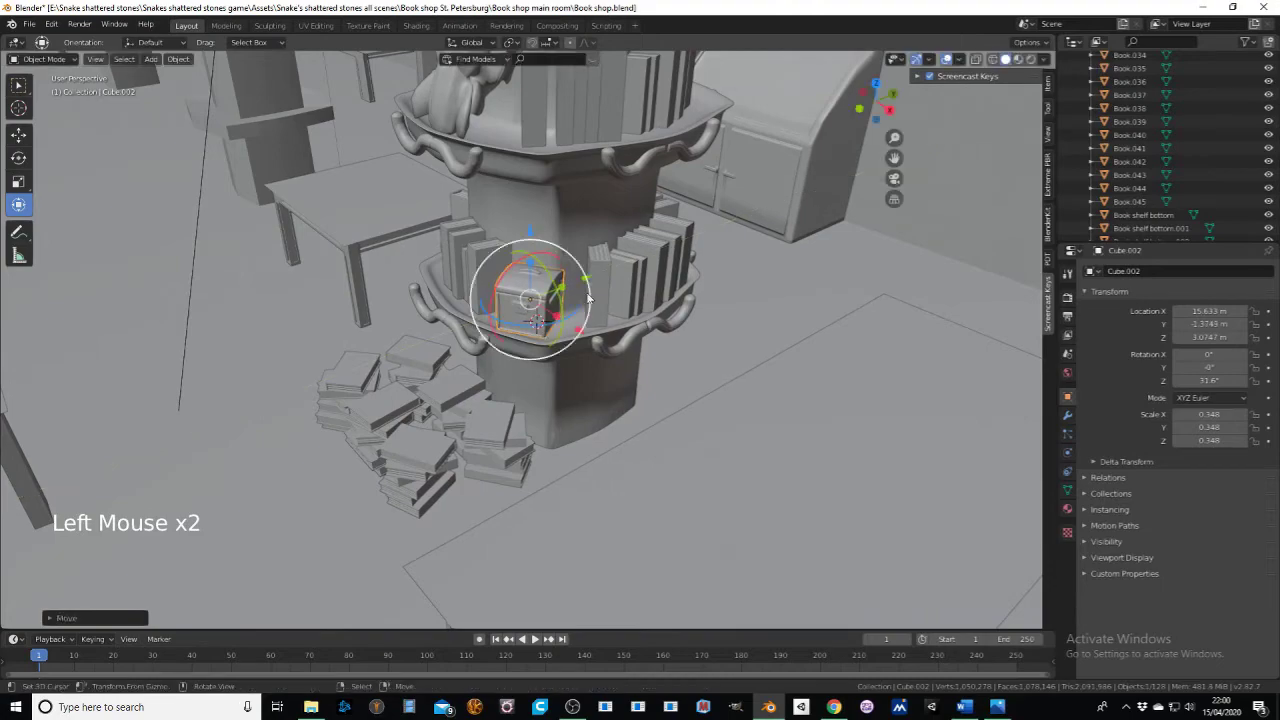
Step: Confirm the chest placement and orbit around it among the lower-ledge books
{"action": "left_click", "coordinate": [591, 334]}
{"action": "middle_click", "coordinate": [591, 334]}
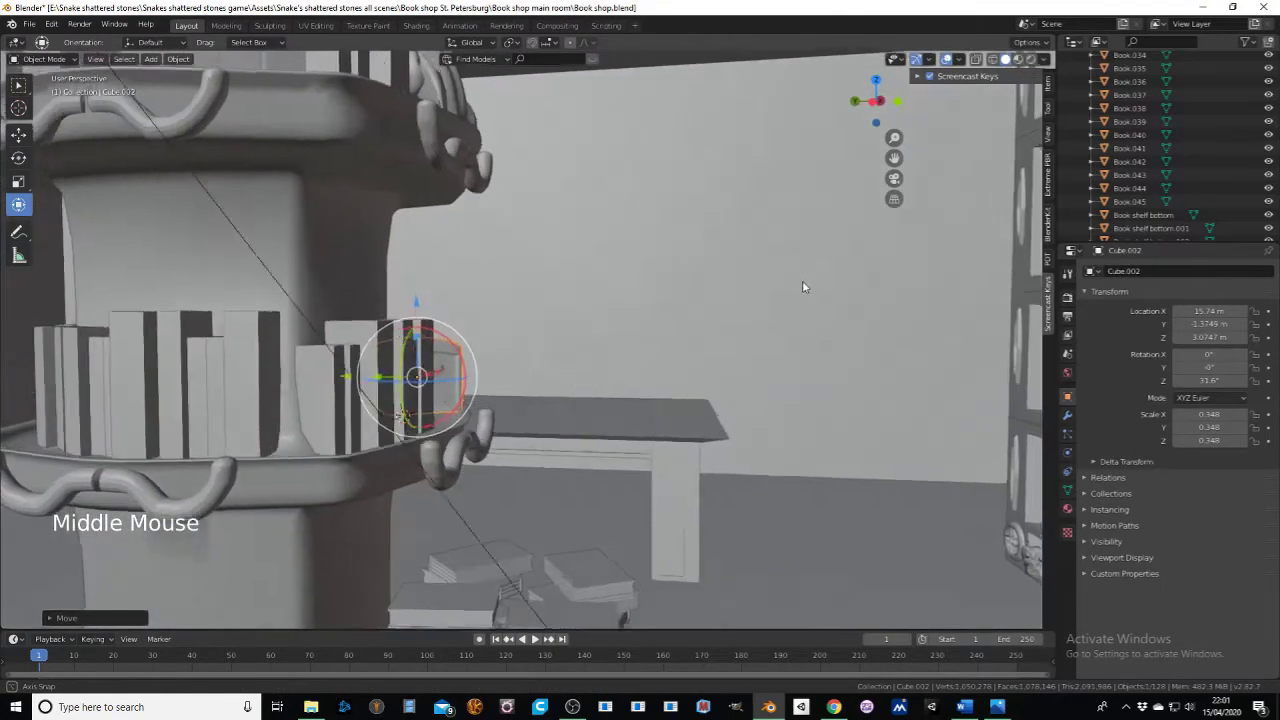
{"action": "scroll", "scroll_direction": "down", "scroll_amount": 3}
{"action": "middle_click", "coordinate": [582, 293]}
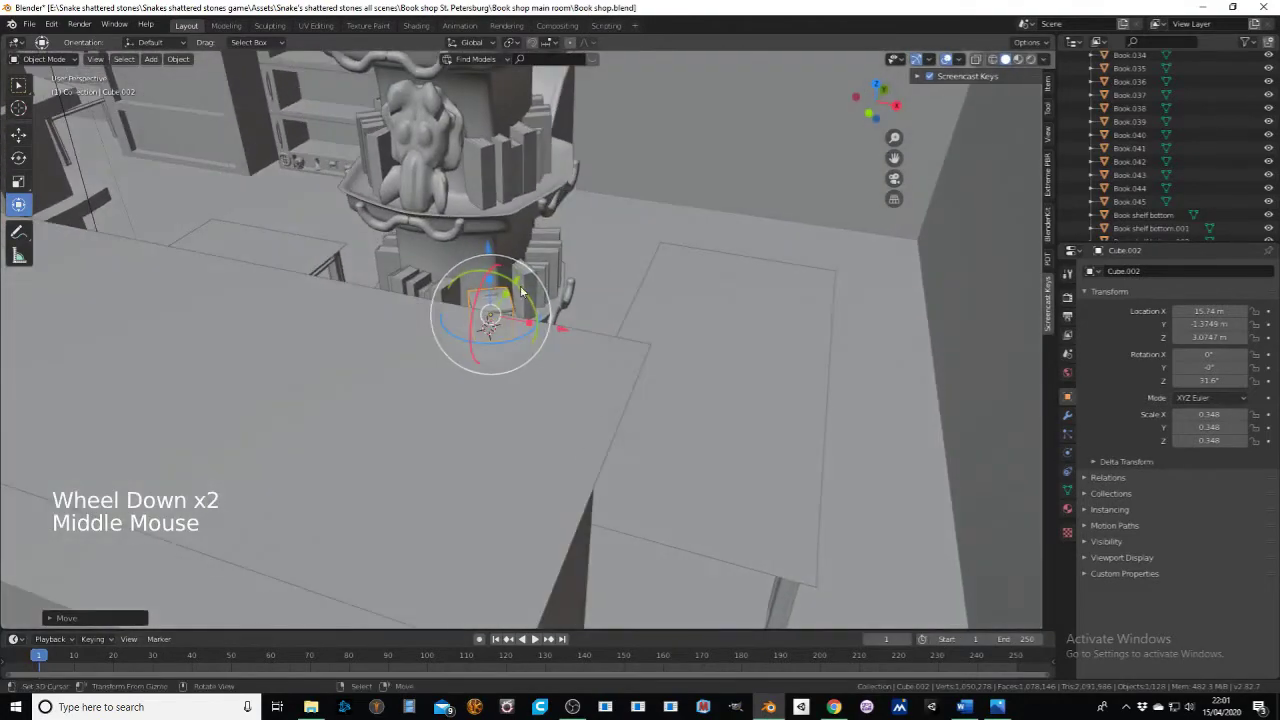
{"action": "middle_click", "coordinate": [539, 269]}
{"action": "middle_click", "coordinate": [537, 285]}
{"action": "middle_click", "coordinate": [542, 344]}
{"action": "middle_click", "coordinate": [523, 402]}
{"action": "middle_click", "coordinate": [516, 373]}
{"action": "scroll", "scroll_direction": "up", "scroll_amount": 3}
{"action": "middle_click", "coordinate": [541, 297]}
{"action": "middle_click", "coordinate": [527, 323]}
{"action": "middle_click", "coordinate": [496, 293]}
{"action": "middle_click", "coordinate": [521, 317]}
{"action": "middle_click", "coordinate": [475, 344]}
{"action": "middle_click", "coordinate": [483, 348]}
{"action": "middle_click", "coordinate": [411, 383]}
{"action": "middle_click", "coordinate": [492, 371]}
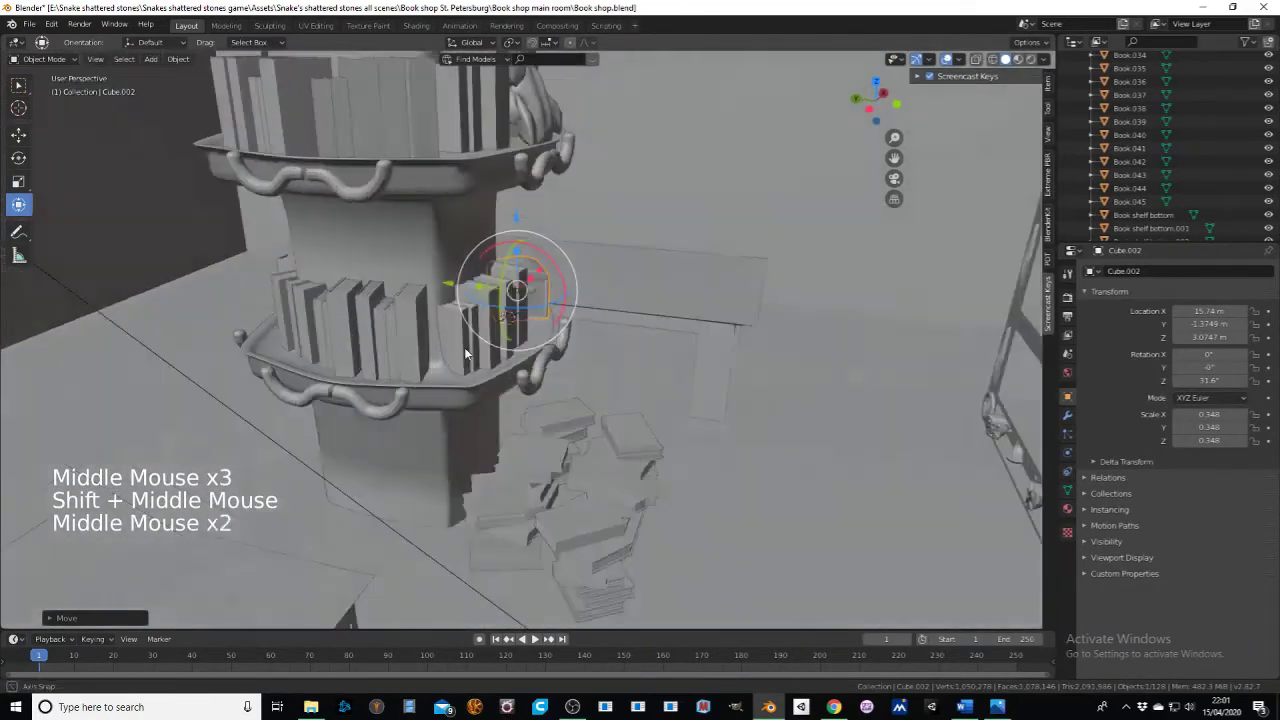
{"action": "middle_click", "coordinate": [396, 333]}
{"action": "middle_click", "coordinate": [383, 441]}
{"action": "middle_click", "coordinate": [407, 462]}
{"action": "middle_click", "coordinate": [534, 335]}
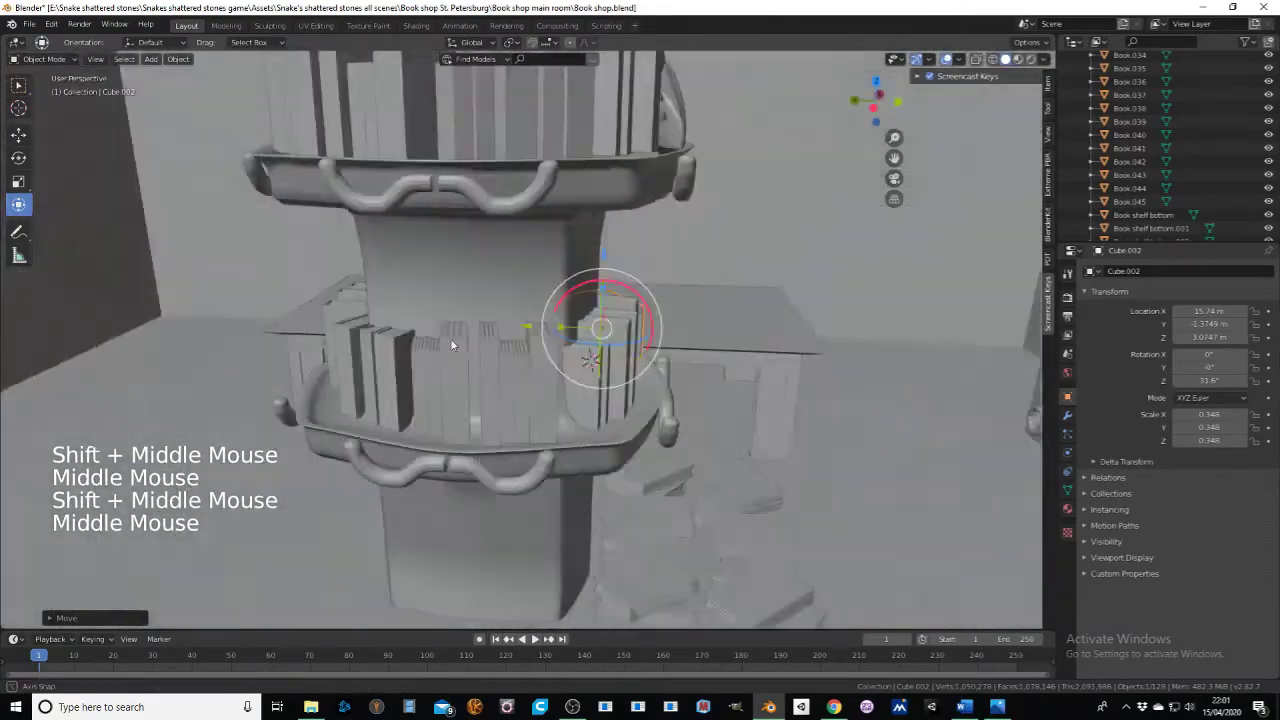
Step: Orbit out to view the pillar from the room with both book ledges visible
{"action": "scroll", "scroll_direction": "down", "scroll_amount": 3}
{"action": "middle_click", "coordinate": [552, 313]}
{"action": "scroll", "scroll_direction": "up", "scroll_amount": 3}
{"action": "middle_click", "coordinate": [475, 405]}
{"action": "middle_click", "coordinate": [514, 389]}
{"action": "middle_click", "coordinate": [511, 391]}
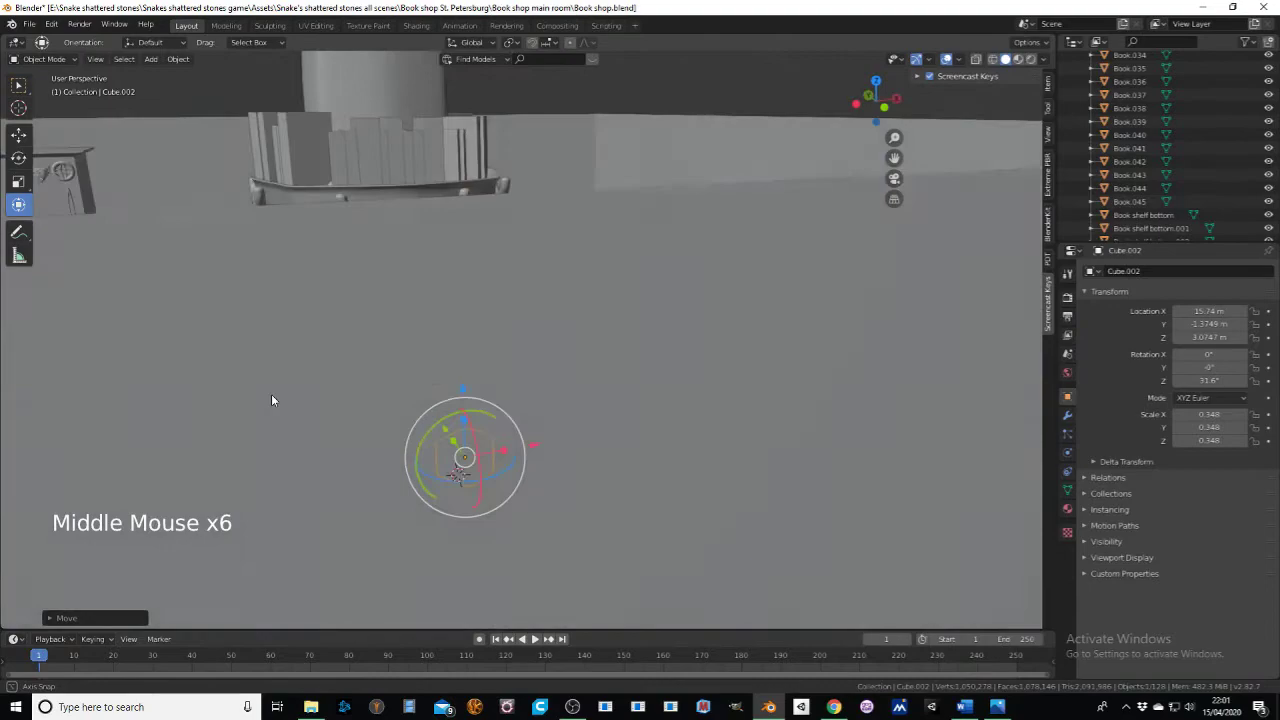
{"action": "middle_click", "coordinate": [388, 372]}
{"action": "middle_click", "coordinate": [445, 385]}
{"action": "middle_click", "coordinate": [528, 421]}
{"action": "middle_click", "coordinate": [447, 411]}
{"action": "scroll", "scroll_direction": "up", "scroll_amount": 3}
{"action": "middle_click", "coordinate": [485, 306]}
{"action": "middle_click", "coordinate": [465, 358]}
{"action": "scroll", "scroll_direction": "down", "scroll_amount": 3}
{"action": "middle_click", "coordinate": [611, 262]}
{"action": "middle_click", "coordinate": [731, 269]}
{"action": "middle_click", "coordinate": [732, 277]}
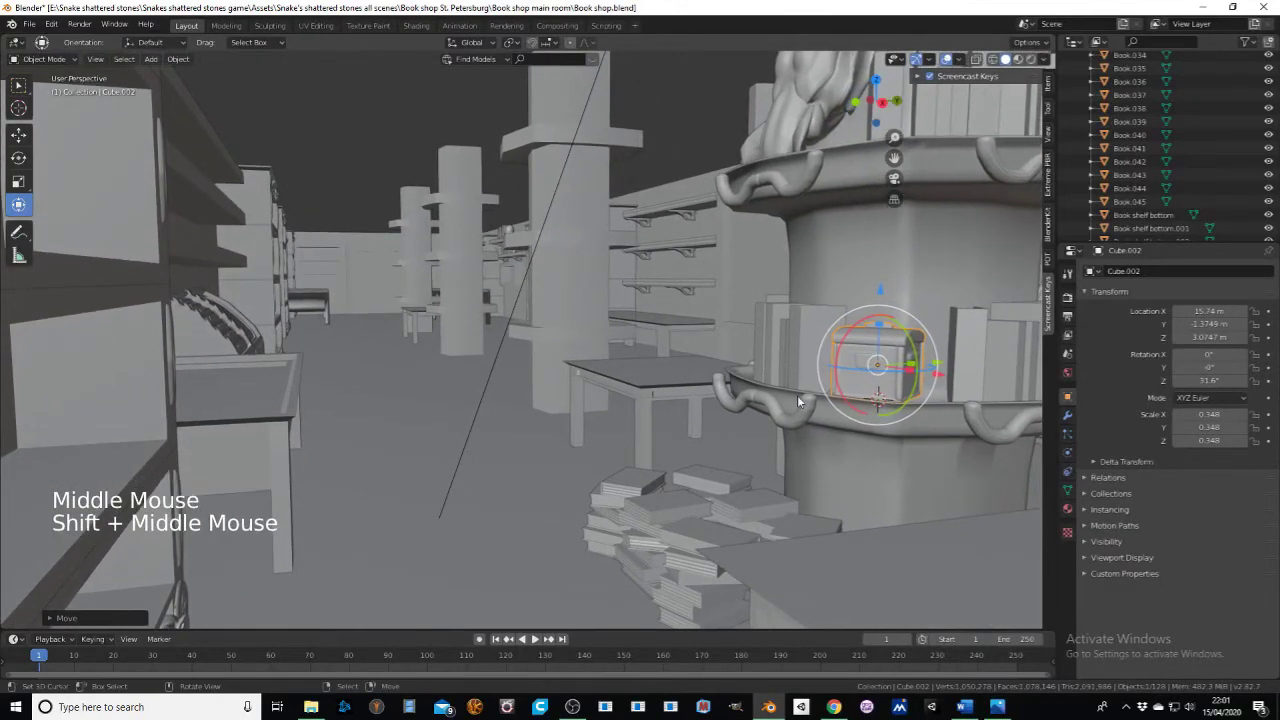
{"action": "middle_click", "coordinate": [817, 390]}
{"action": "middle_click", "coordinate": [809, 389]}
{"action": "middle_click", "coordinate": [786, 427]}
{"action": "middle_click", "coordinate": [771, 429]}
{"action": "middle_click", "coordinate": [759, 366]}
{"action": "middle_click", "coordinate": [756, 347]}
{"action": "middle_click", "coordinate": [754, 349]}
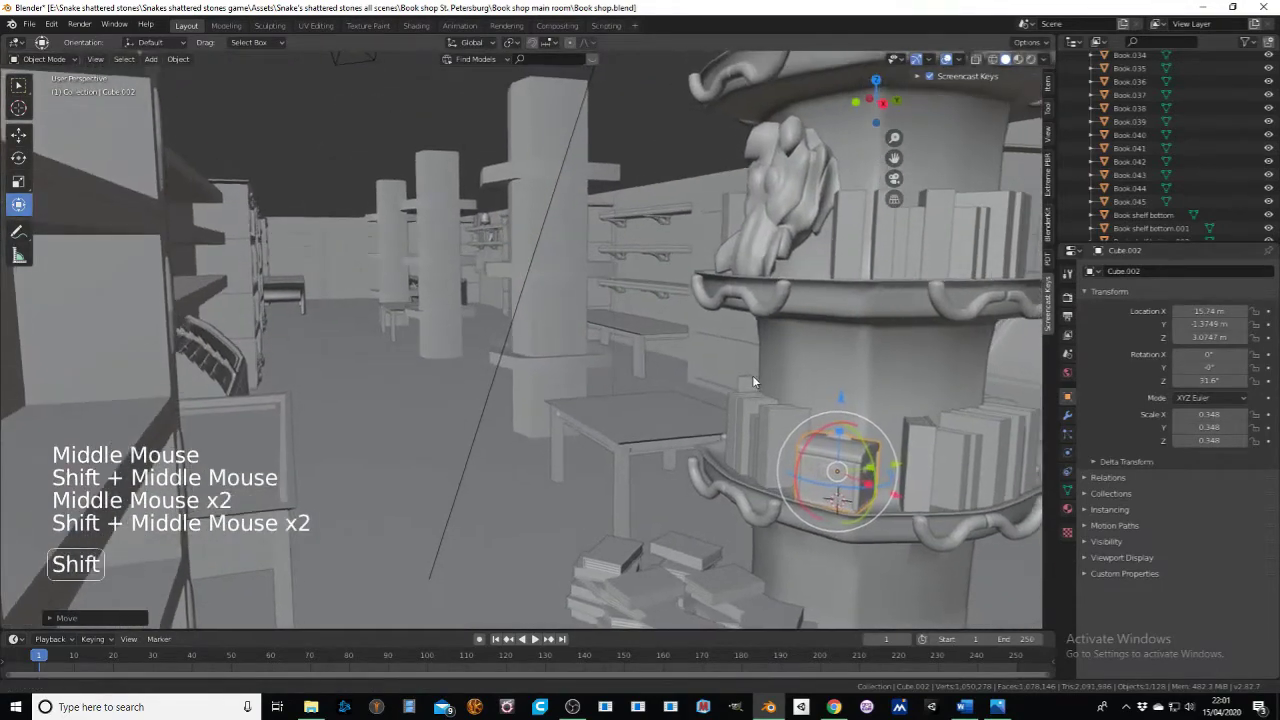
{"action": "scroll", "scroll_direction": "down", "scroll_amount": 3}
{"action": "middle_click", "coordinate": [745, 378]}
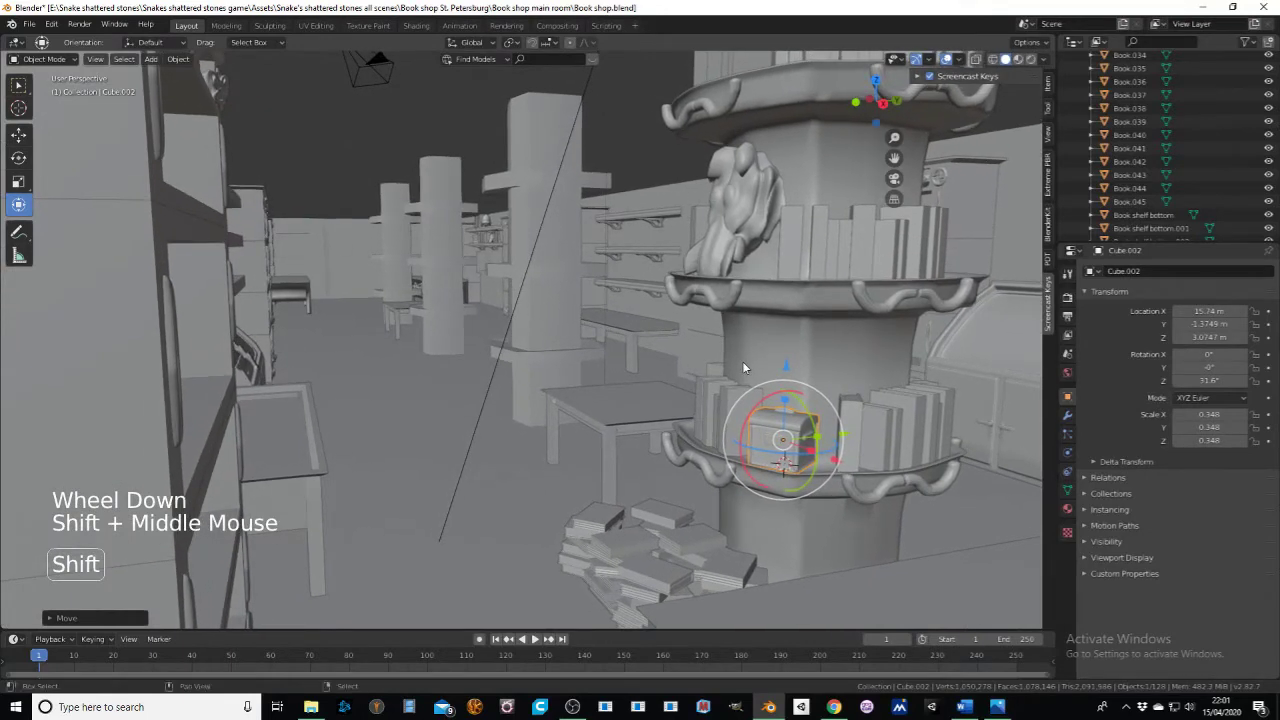
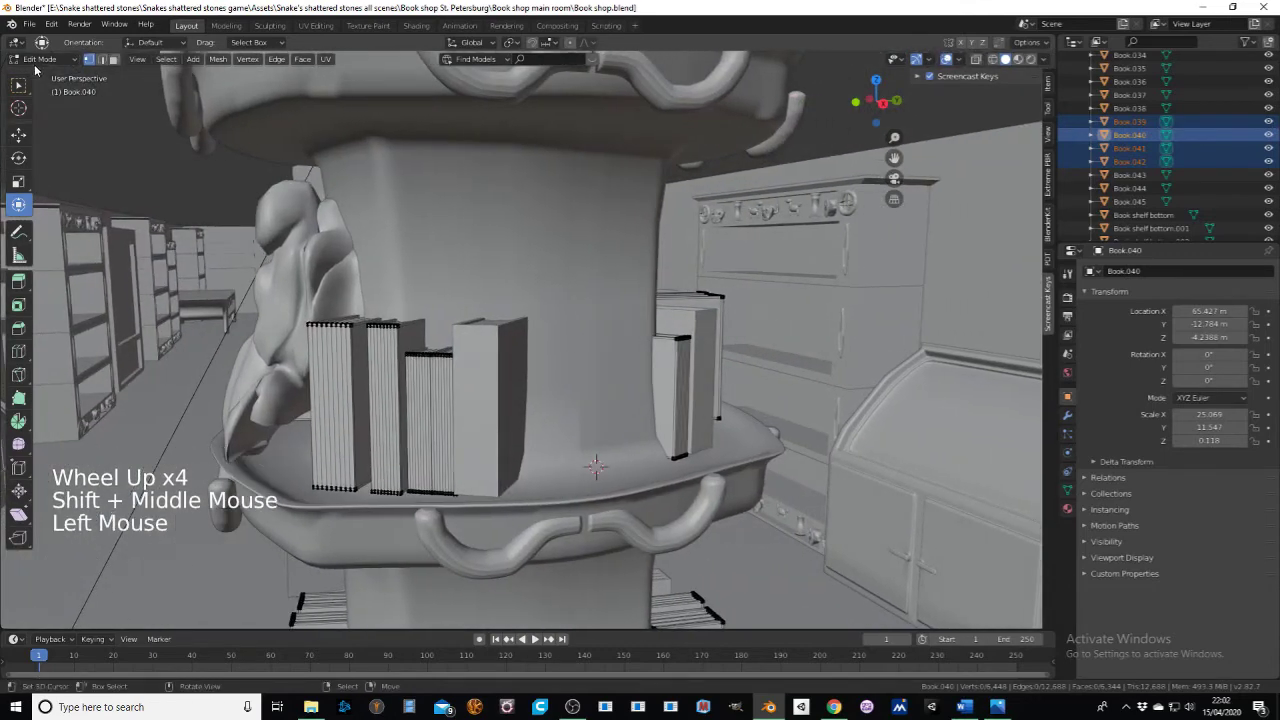
Step: Leave book editing and add a small UV sphere in the upper-ledge gap, tilted about -27.7° on X
{"action": "left_click", "coordinate": [43, 76]}
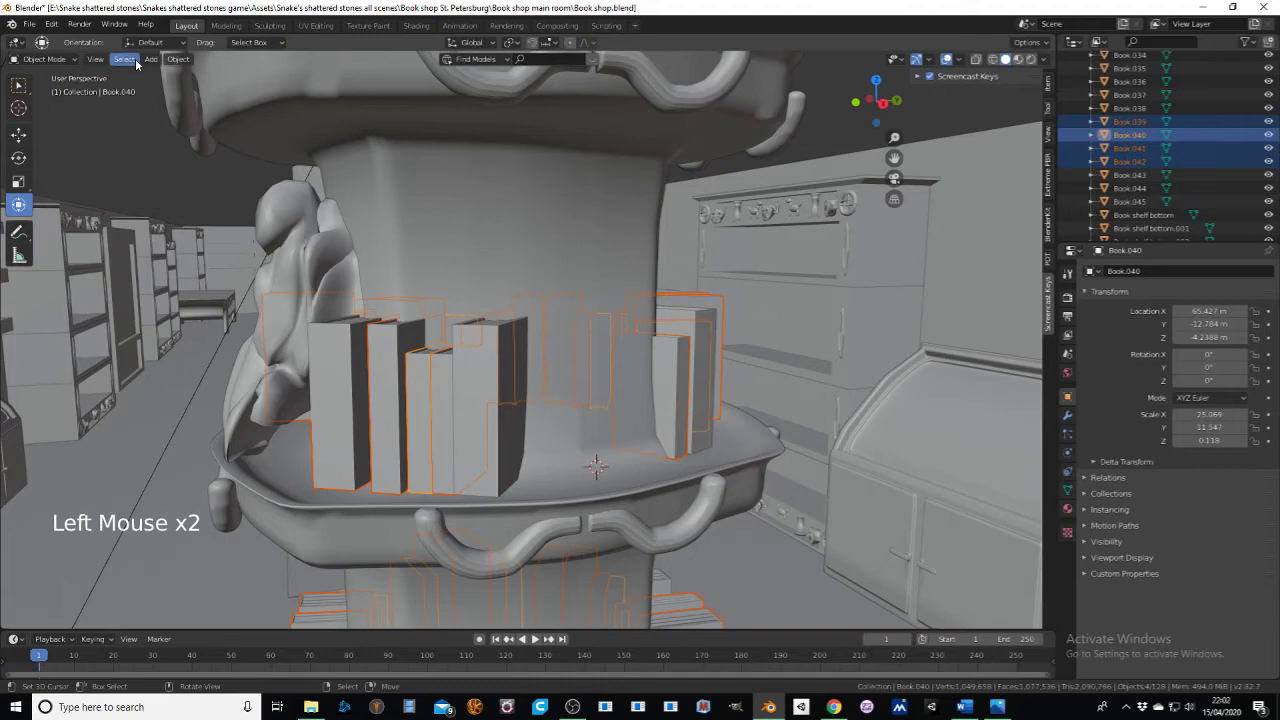
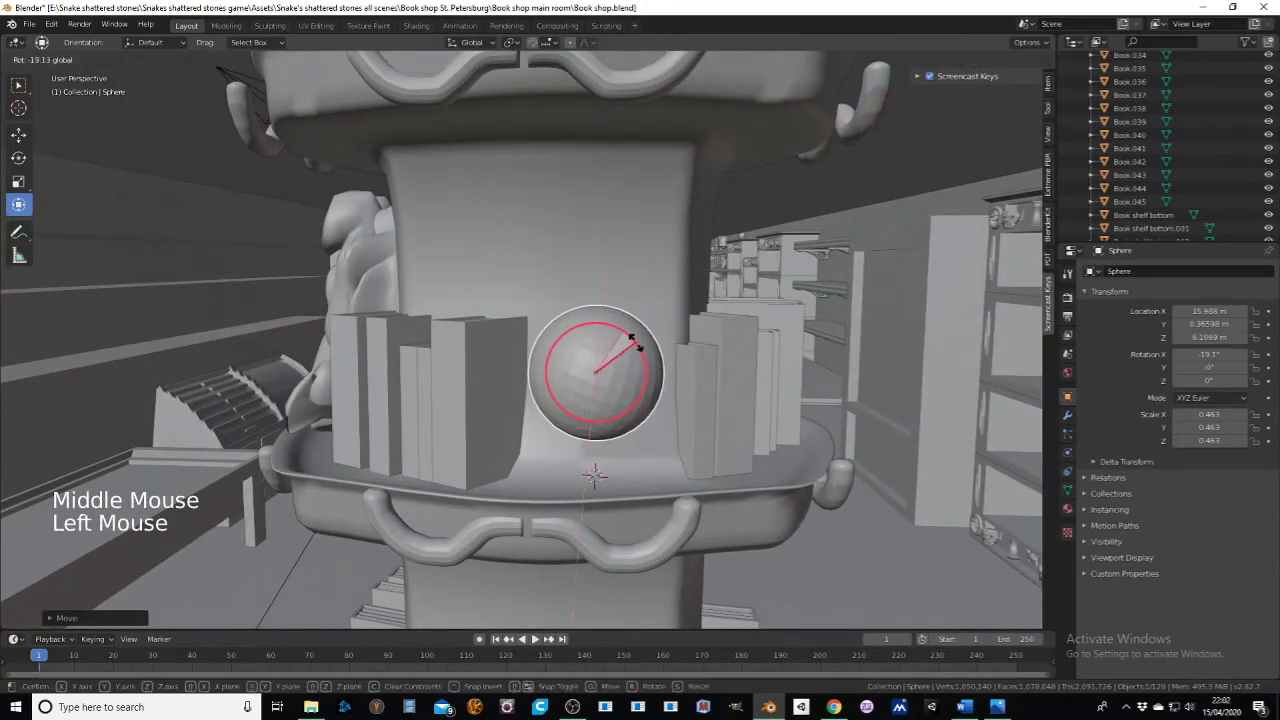
{"action": "middle_click", "coordinate": [643, 330]}
{"action": "scroll", "scroll_direction": "up", "scroll_amount": 3}
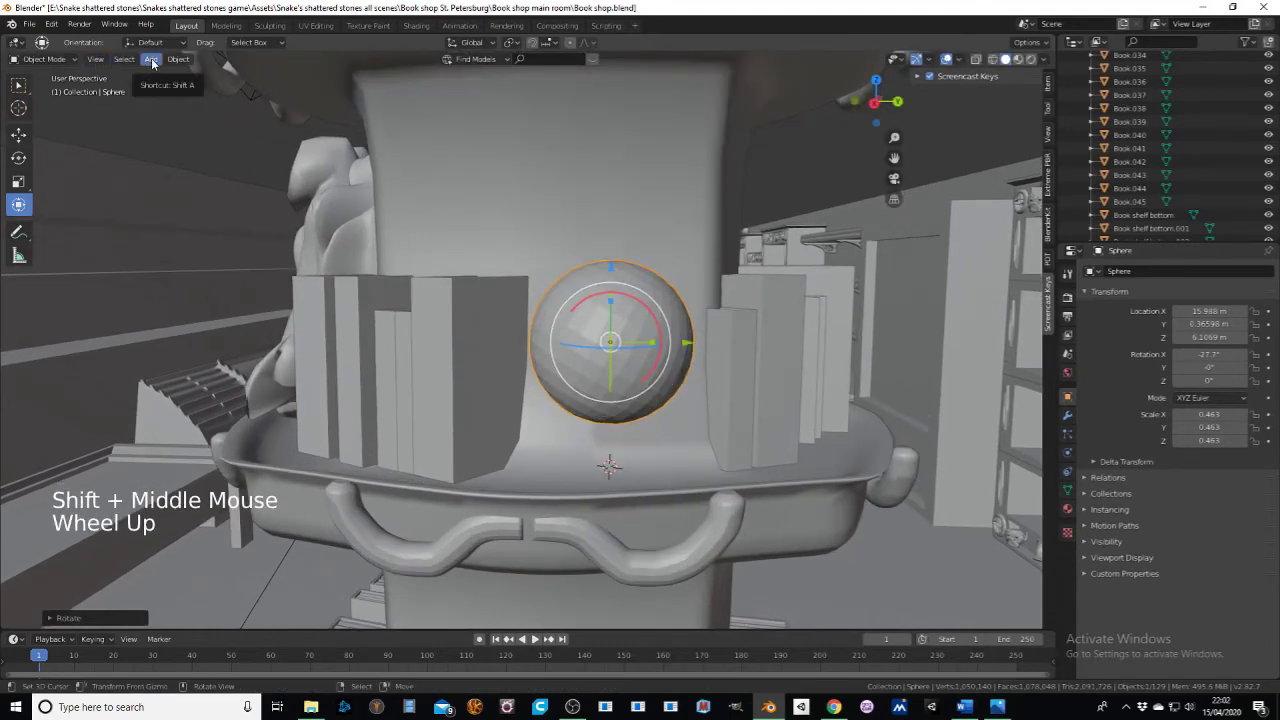
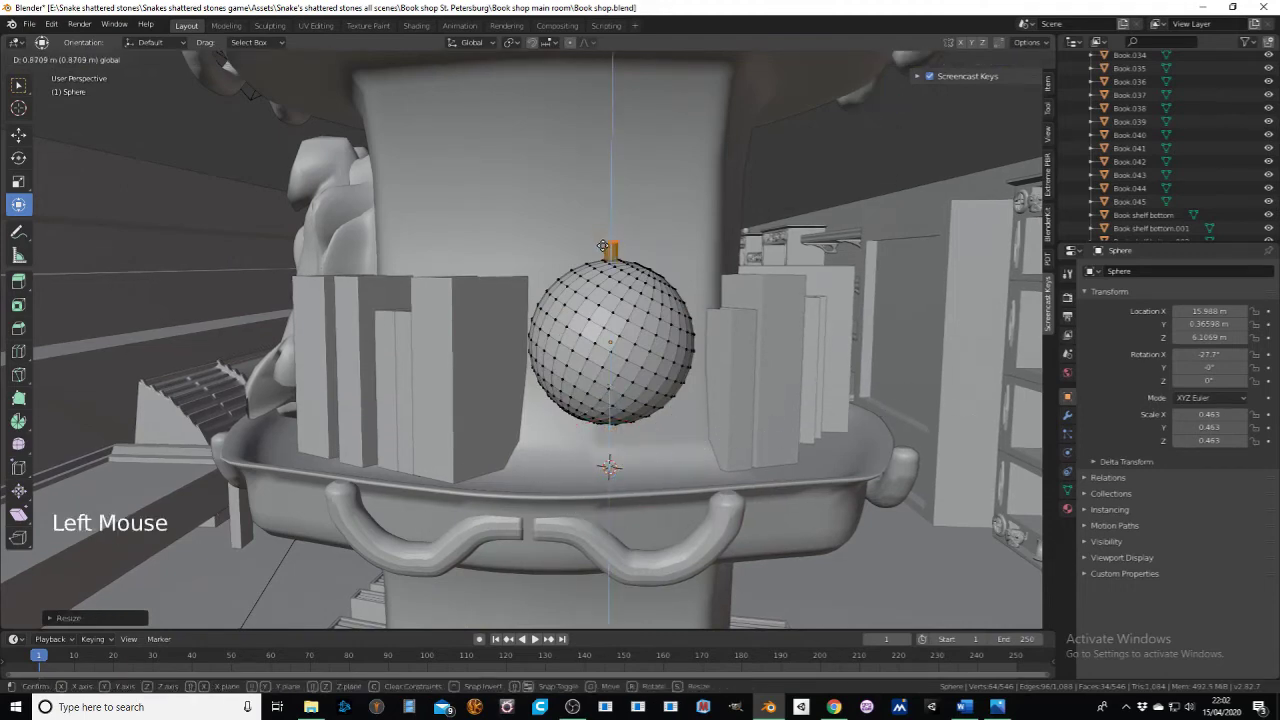
Step: Stretch the pin through the sphere on Z and thin a torus into a flat meridian ring around it
{"action": "key", "text": "s"}
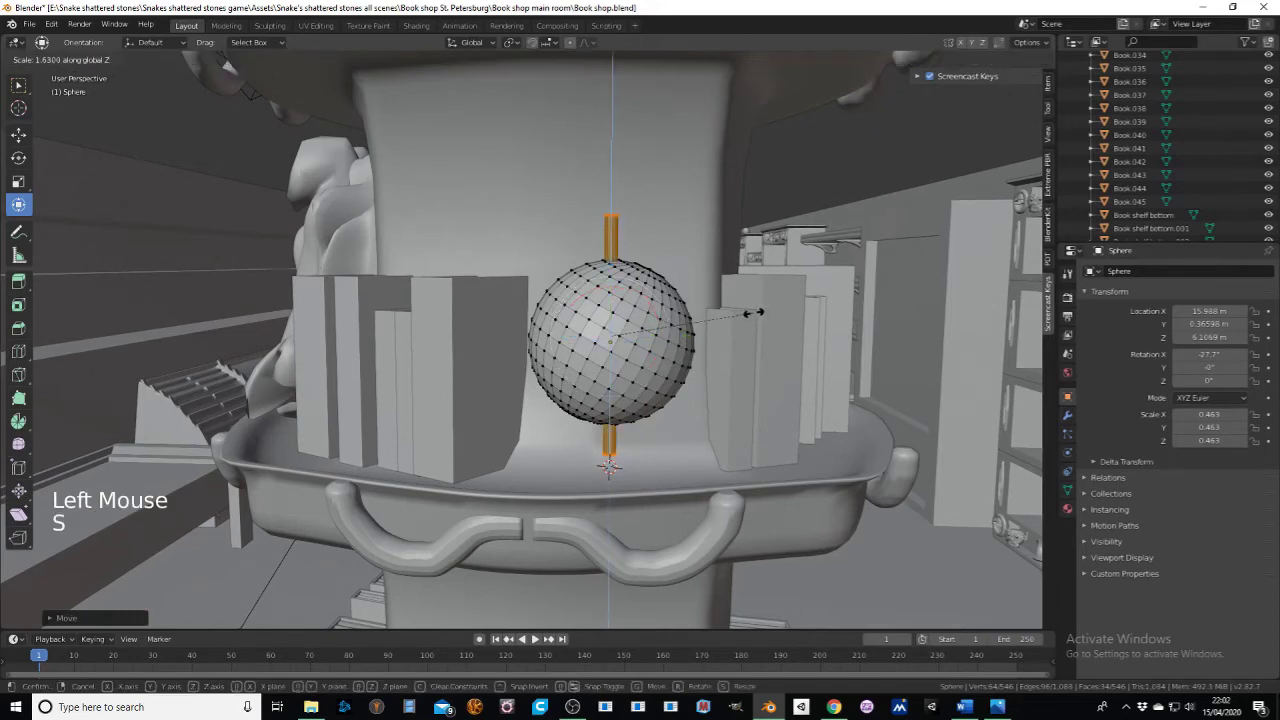
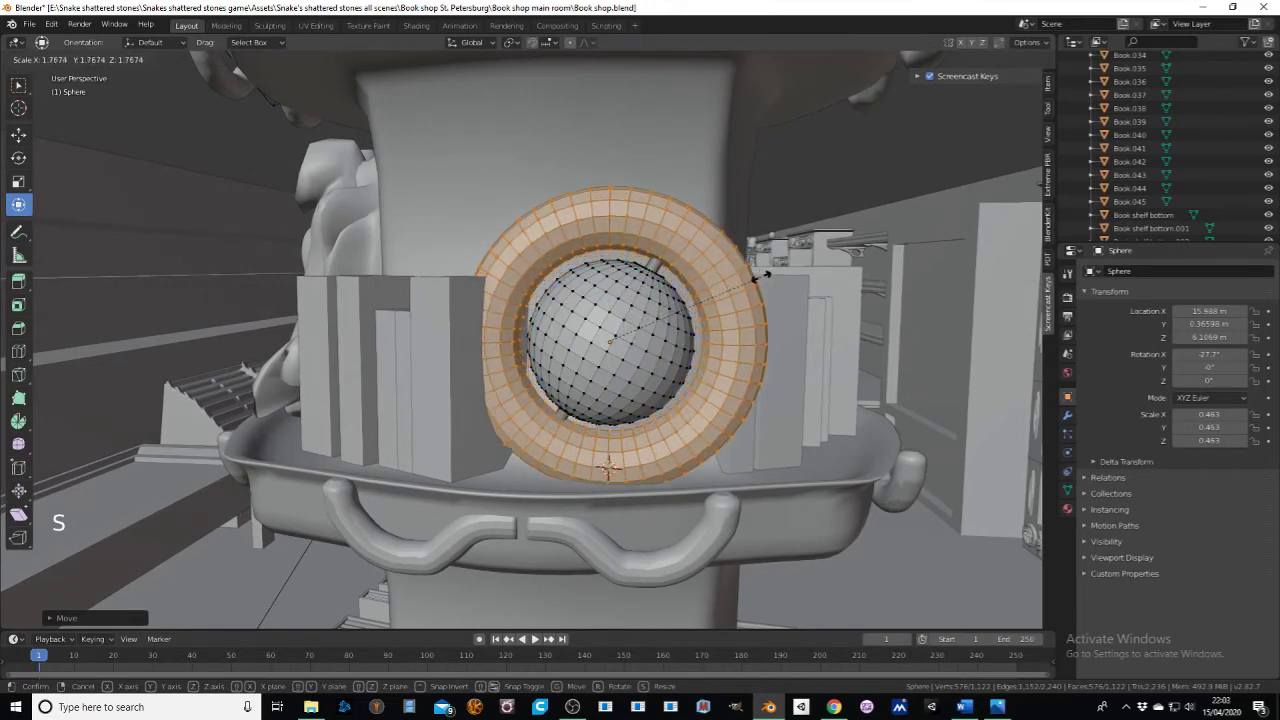
{"action": "key", "text": "alt+s"}
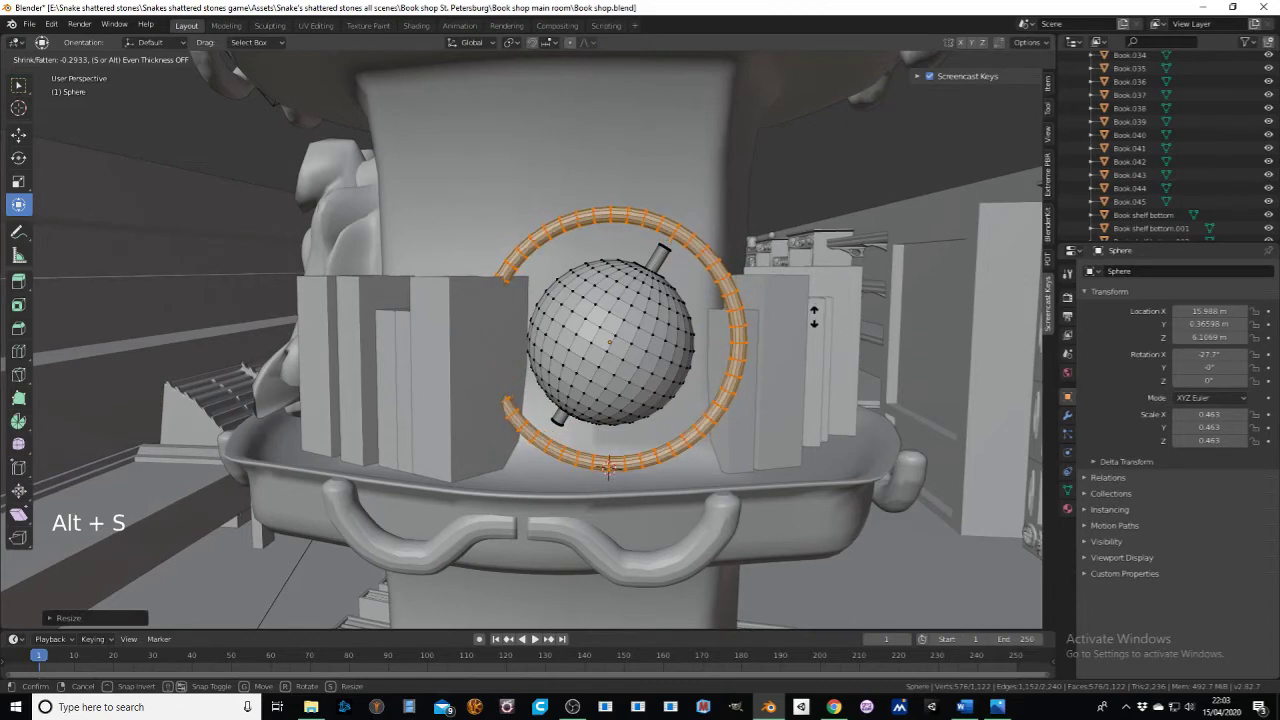
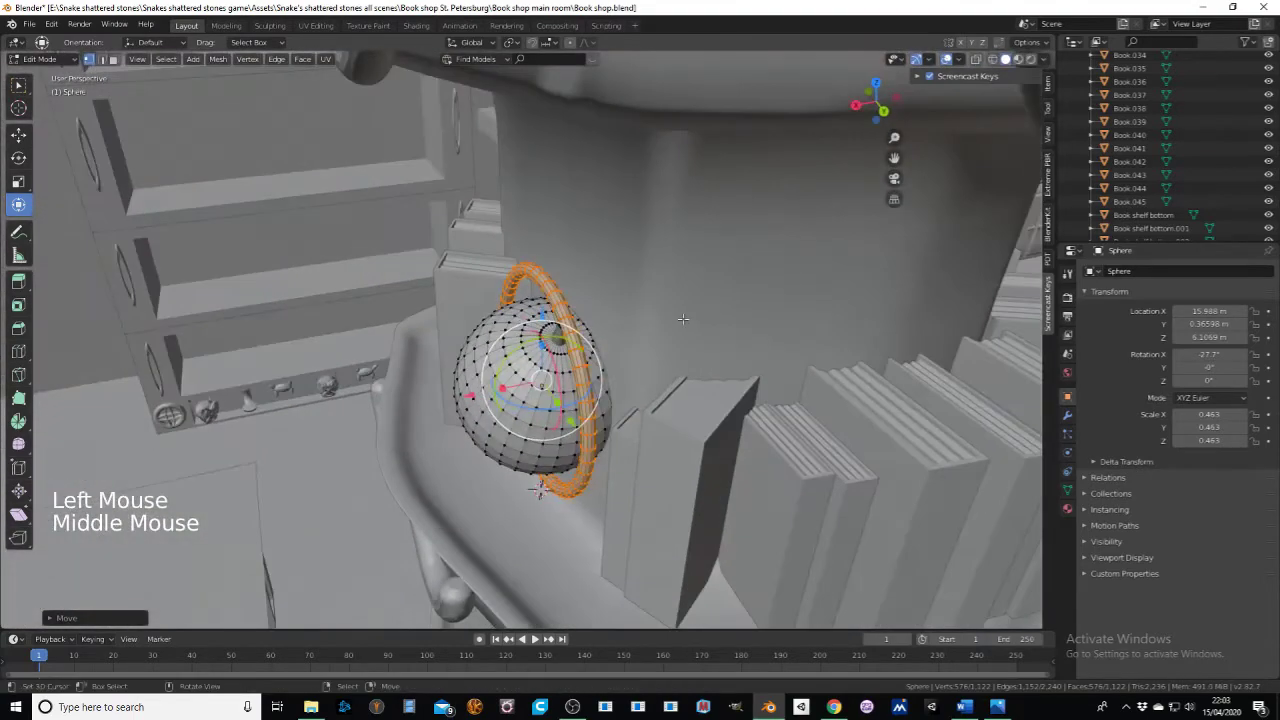
{"action": "key", "text": "s"}
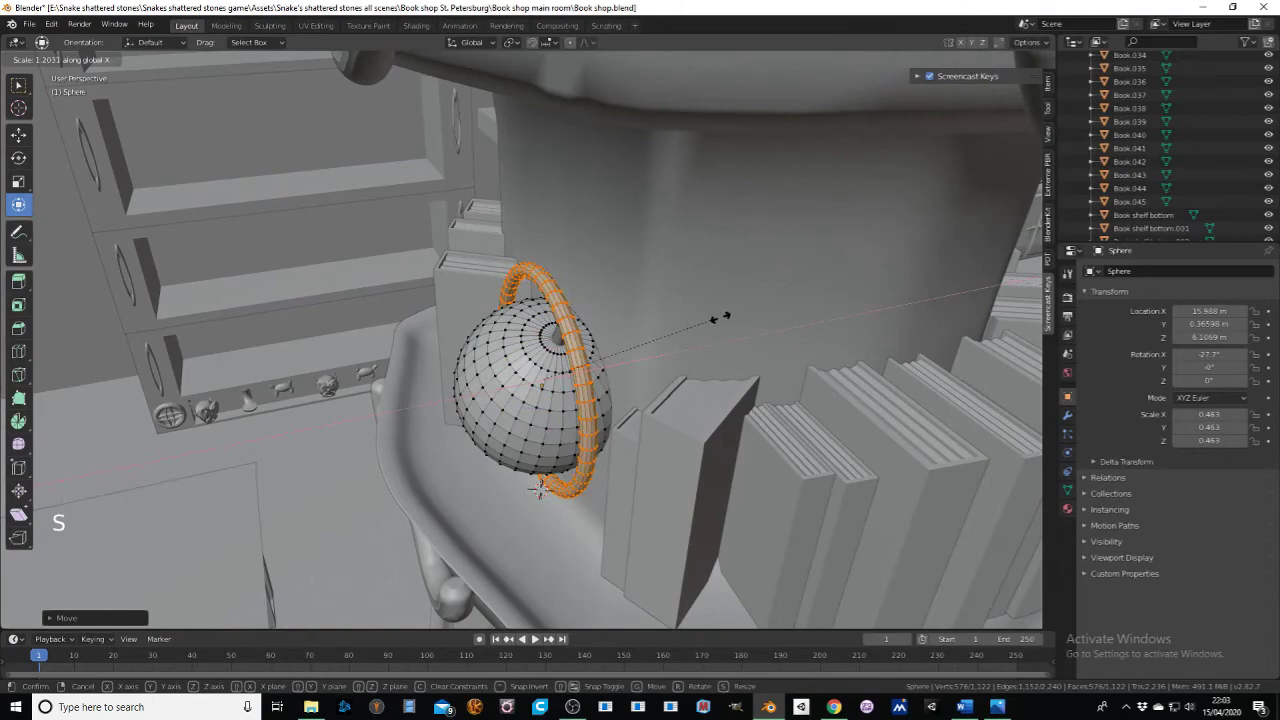
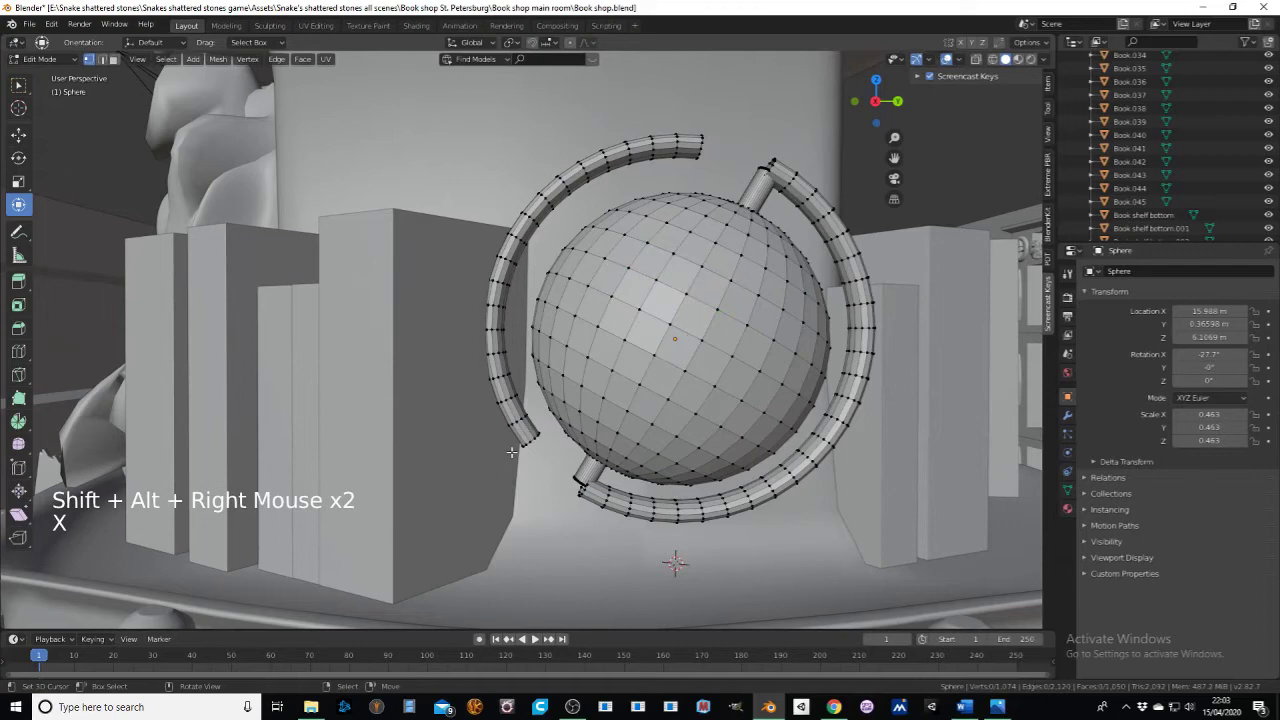
Step: Delete the unneeded half of the ring's vertices, leaving one arc holding the axis ends
{"action": "key", "text": "ctrl+z"}
{"action": "key", "text": "x"}
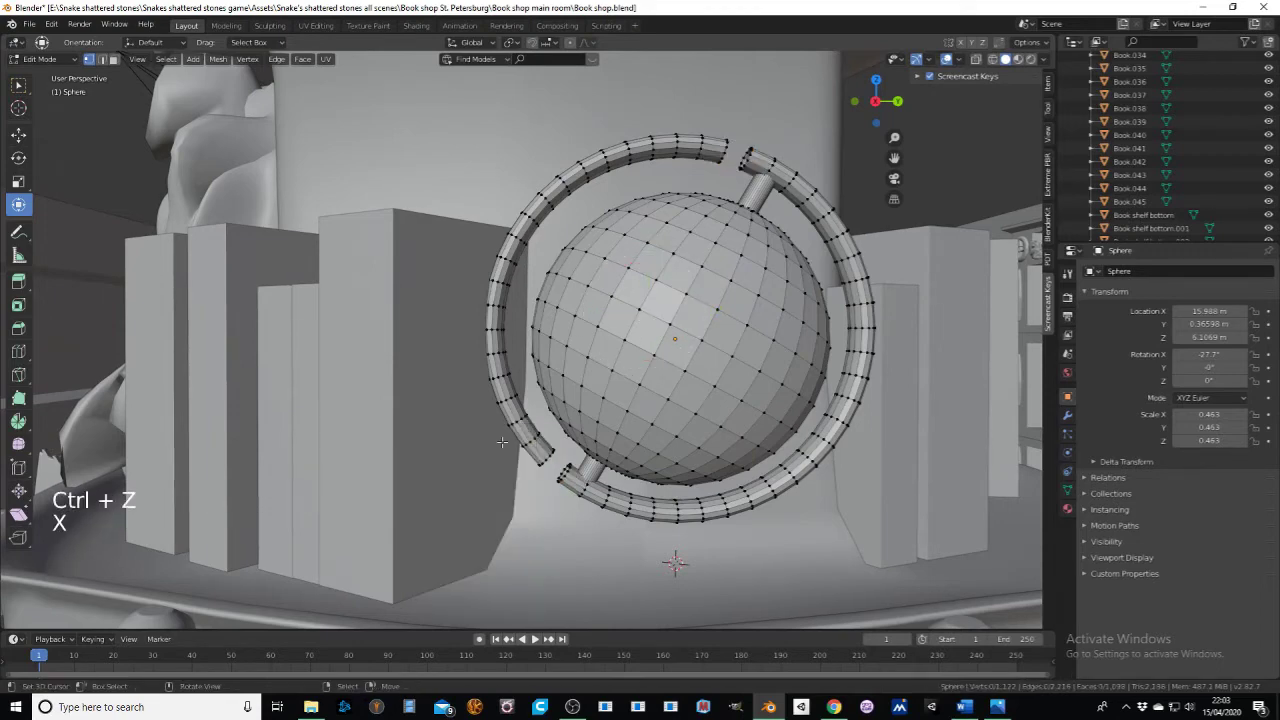
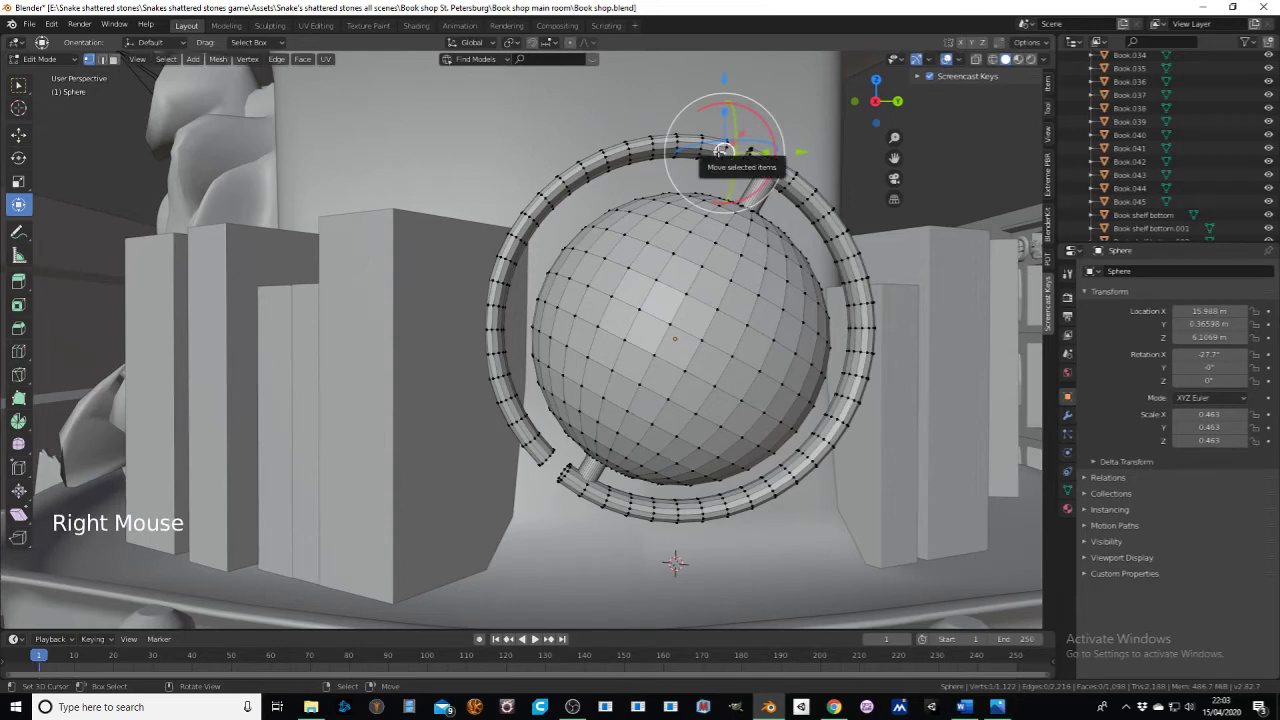
{"action": "key", "text": "l"}
{"action": "key", "text": "x"}
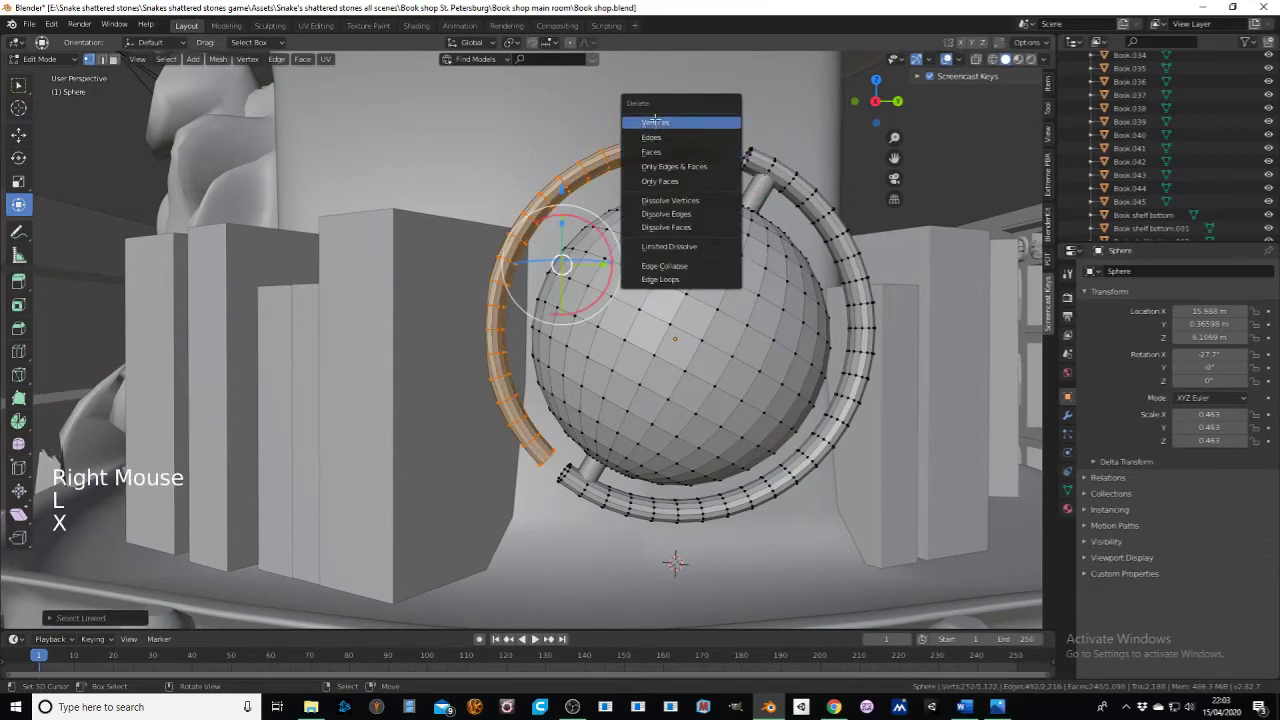
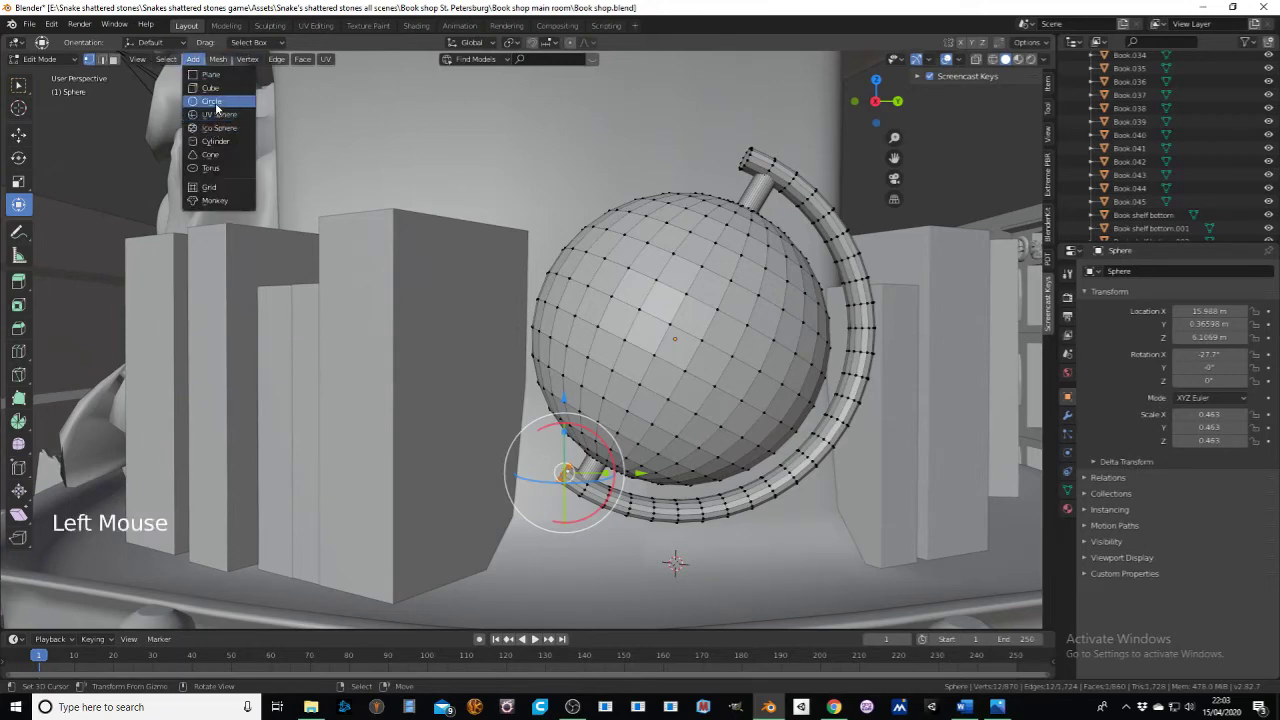
Step: Scale a cylinder into a short stem and flatten a disc into a round base beneath the arc
{"action": "key", "text": "s"}
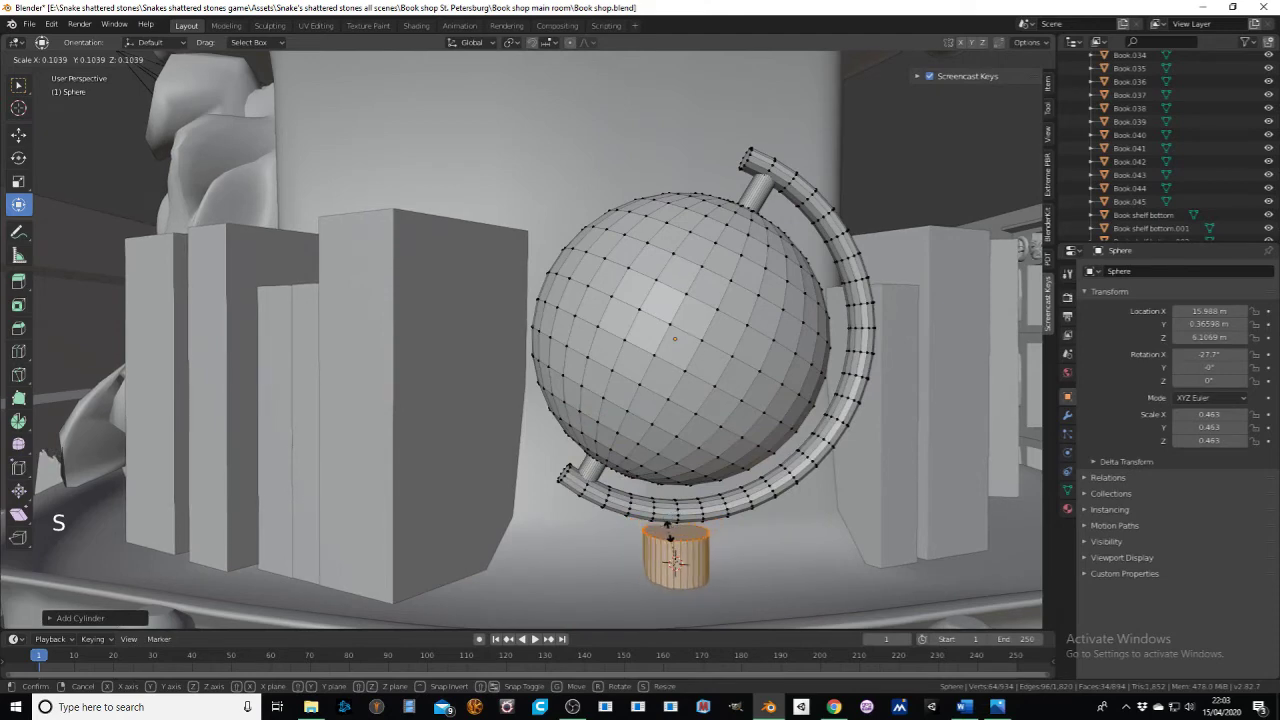
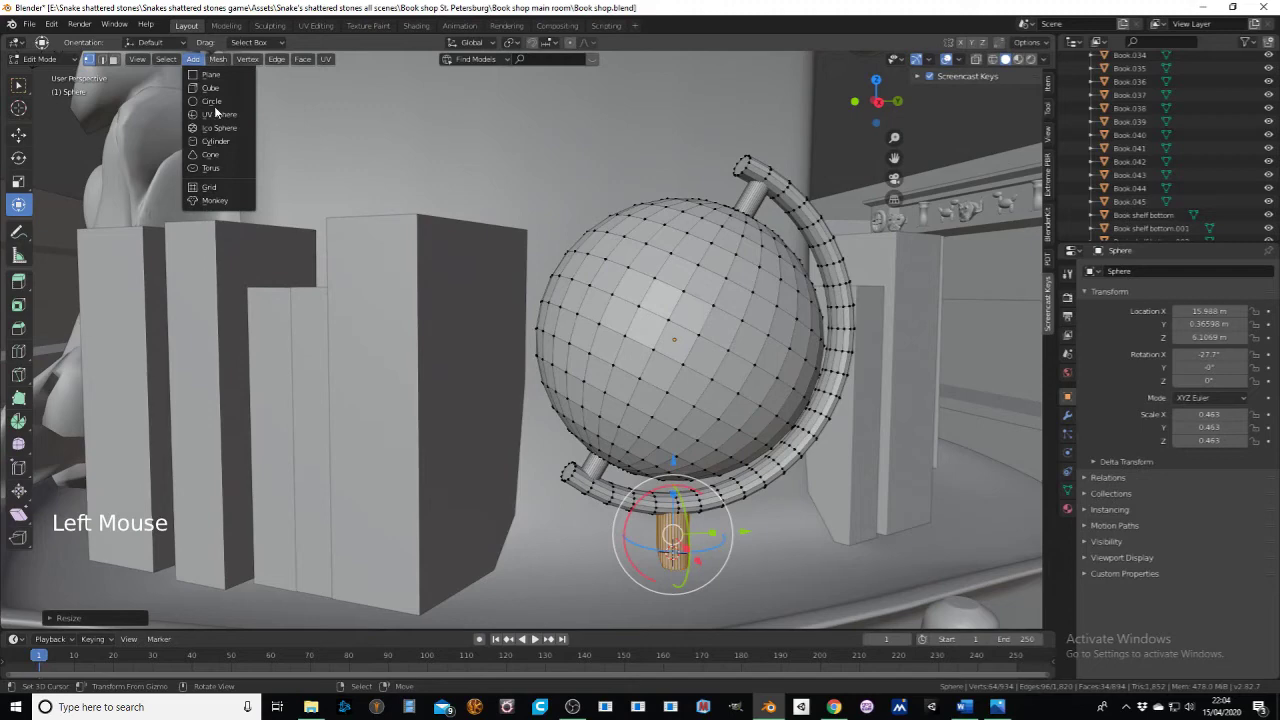
{"action": "key", "text": "s"}
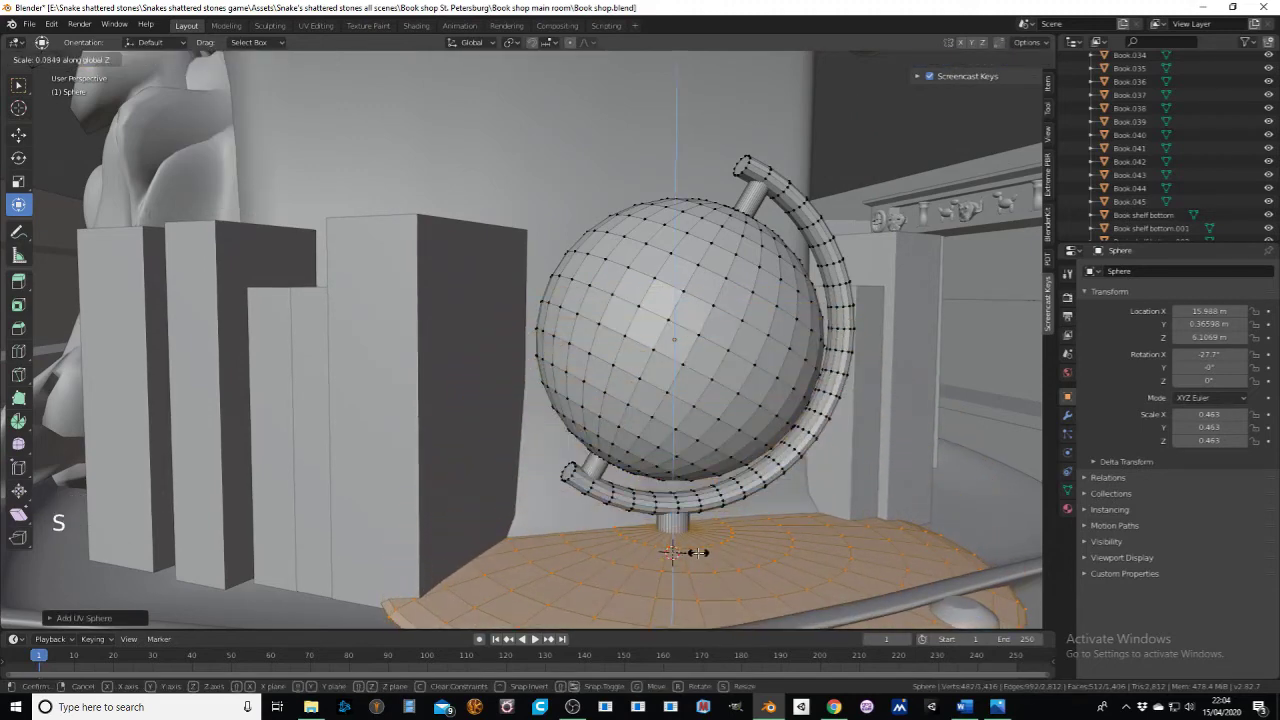
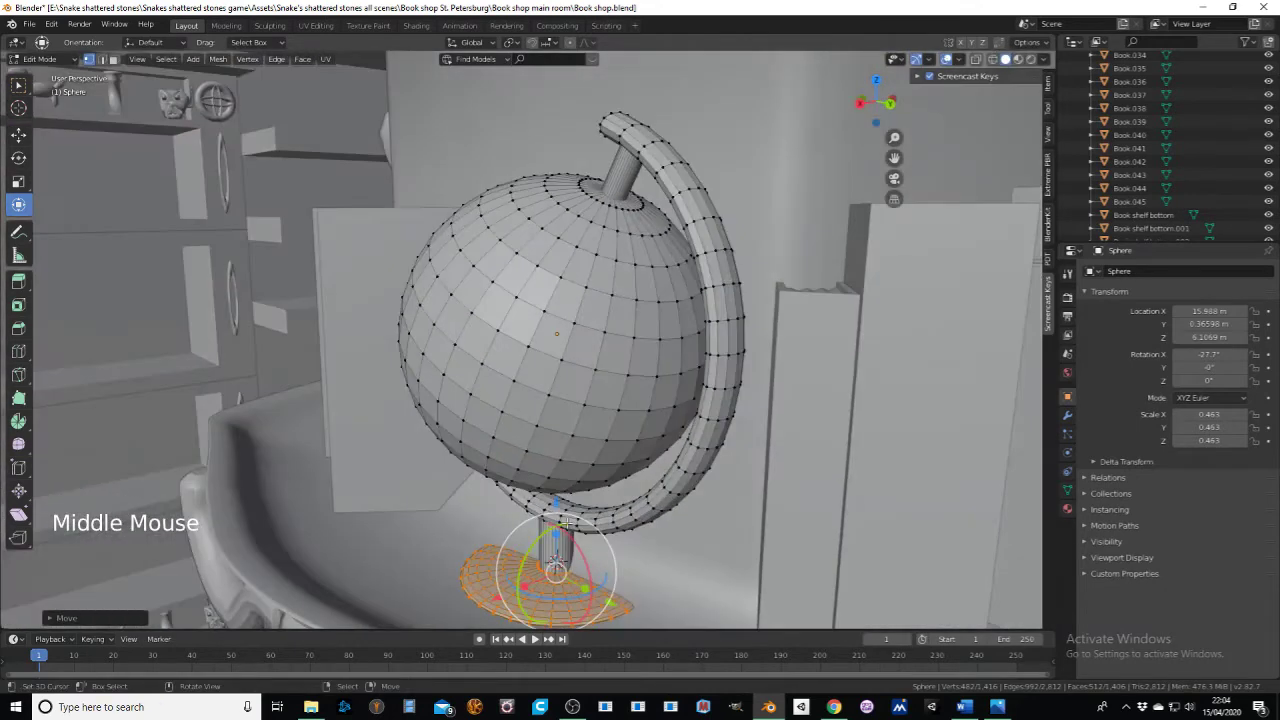
{"action": "key", "text": "l"}
{"action": "key", "text": "l"}
{"action": "key", "text": "l"}
Step: Select all linked parts of the globe — sphere, pin, arc, stem and base
{"action": "left_click", "coordinate": [977, 65]}
{"action": "key", "text": "l"}
{"action": "left_click", "coordinate": [975, 66]}
{"action": "scroll", "scroll_direction": "down", "scroll_amount": 3}
{"action": "scroll", "scroll_direction": "down", "scroll_amount": 3}
{"action": "scroll", "scroll_direction": "up", "scroll_amount": 3}
{"action": "key", "text": "l"}
{"action": "key", "text": "l"}
{"action": "key", "text": "l"}
{"action": "key", "text": "l"}
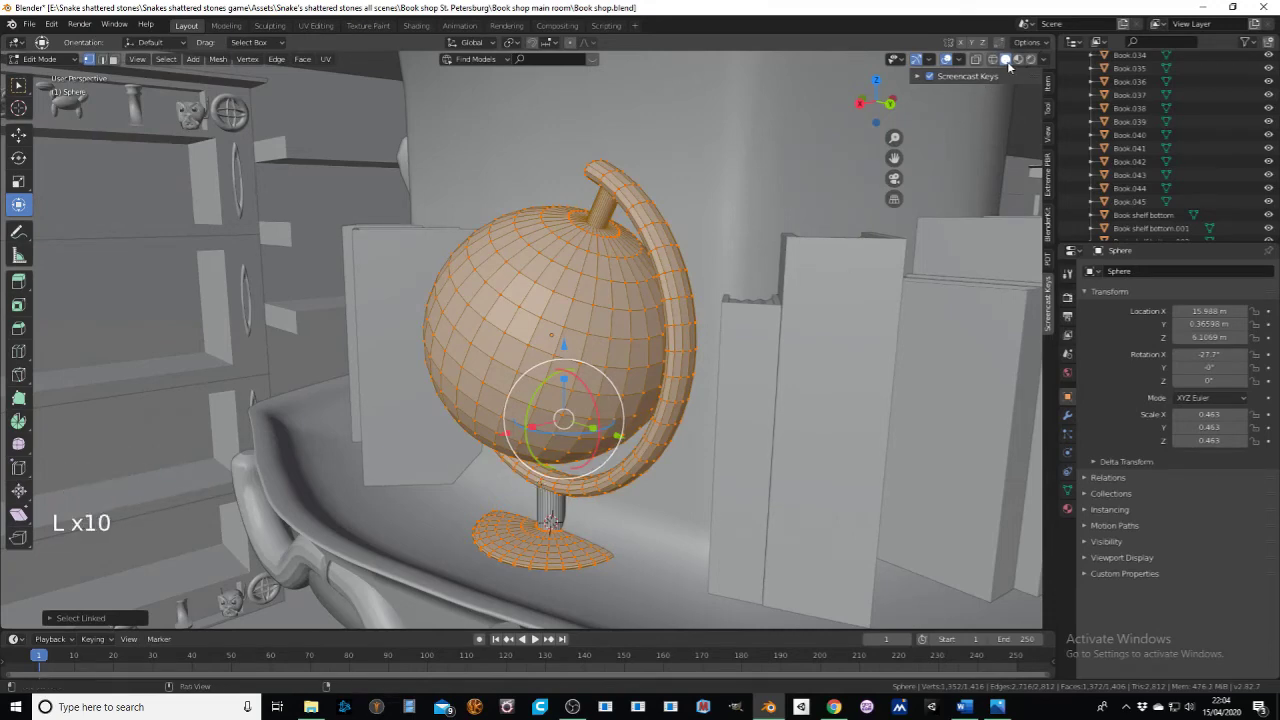
Step: Check the globe in wireframe, return to solid shading and smooth-shade it via the Face menu
{"action": "left_click", "coordinate": [975, 60]}
{"action": "key", "text": "l"}
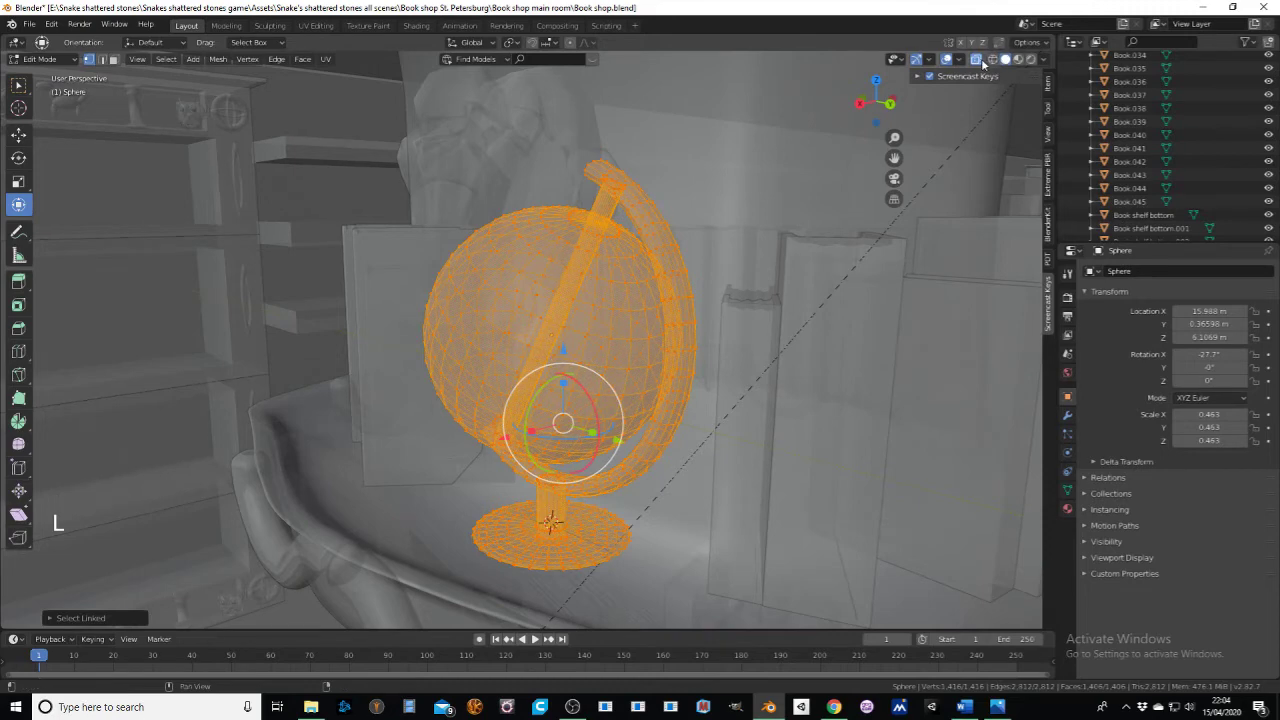
{"action": "left_click", "coordinate": [983, 60]}
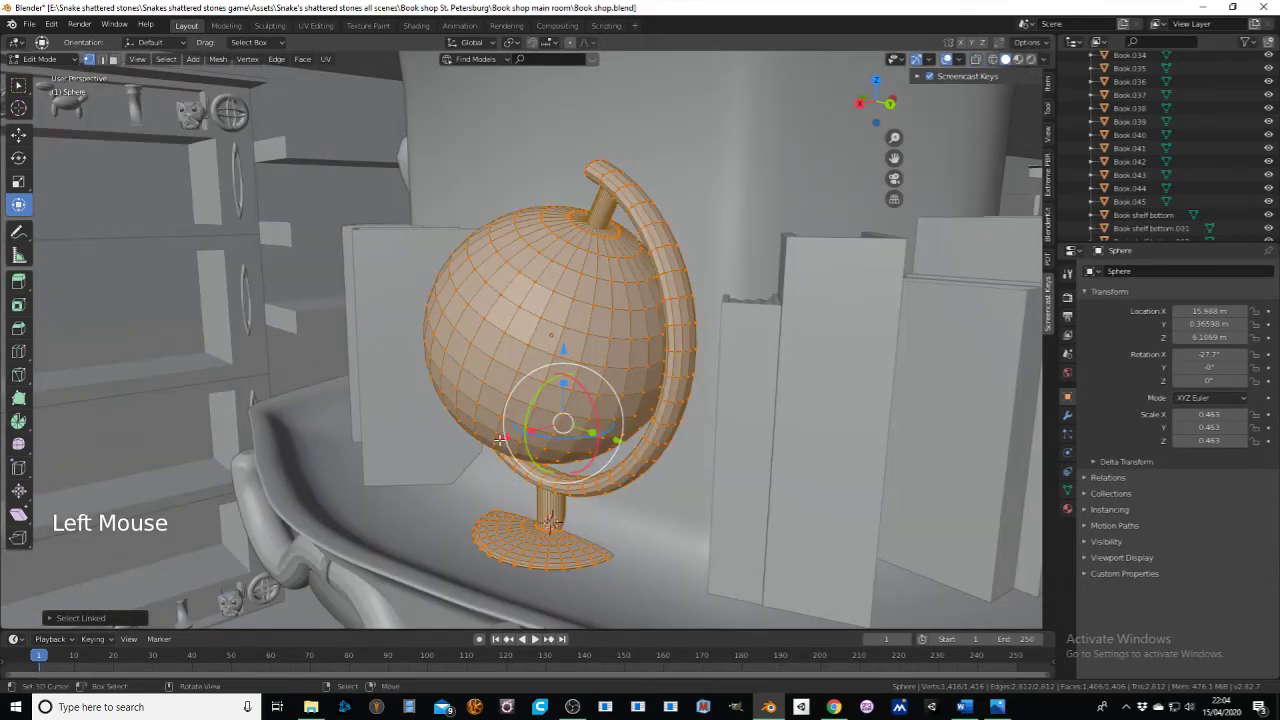
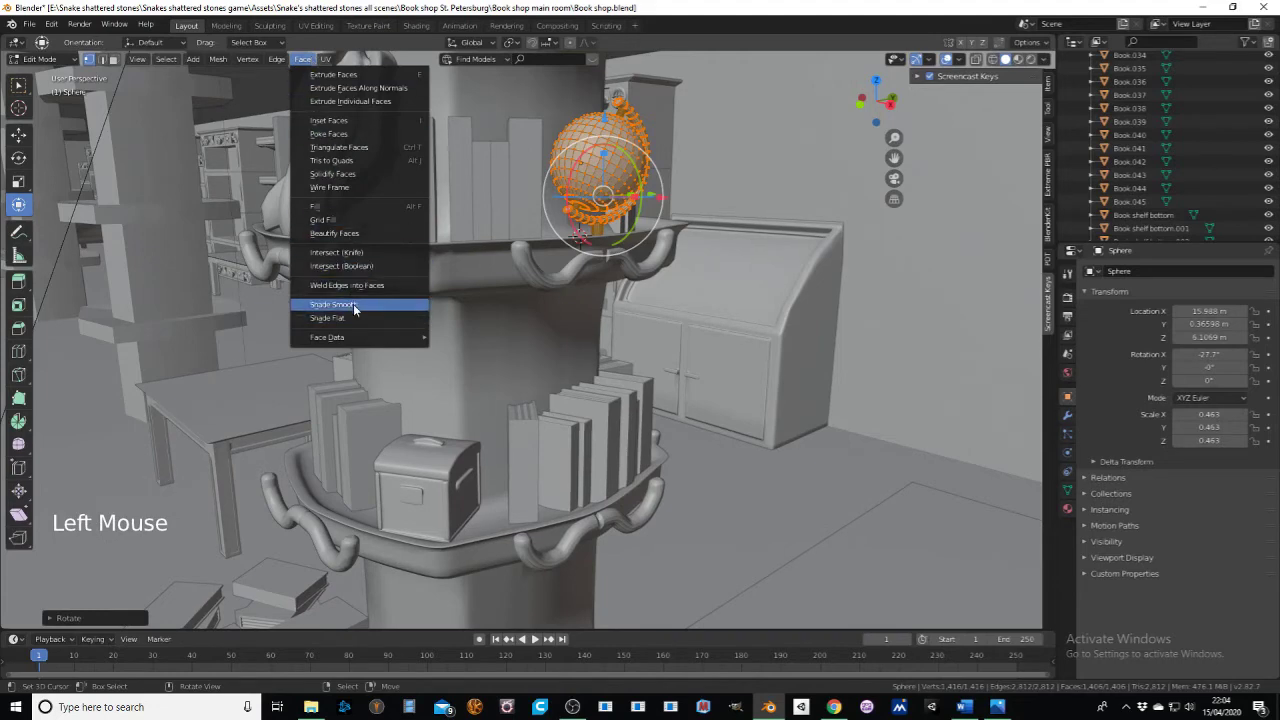
{"action": "left_click", "coordinate": [39, 61]}
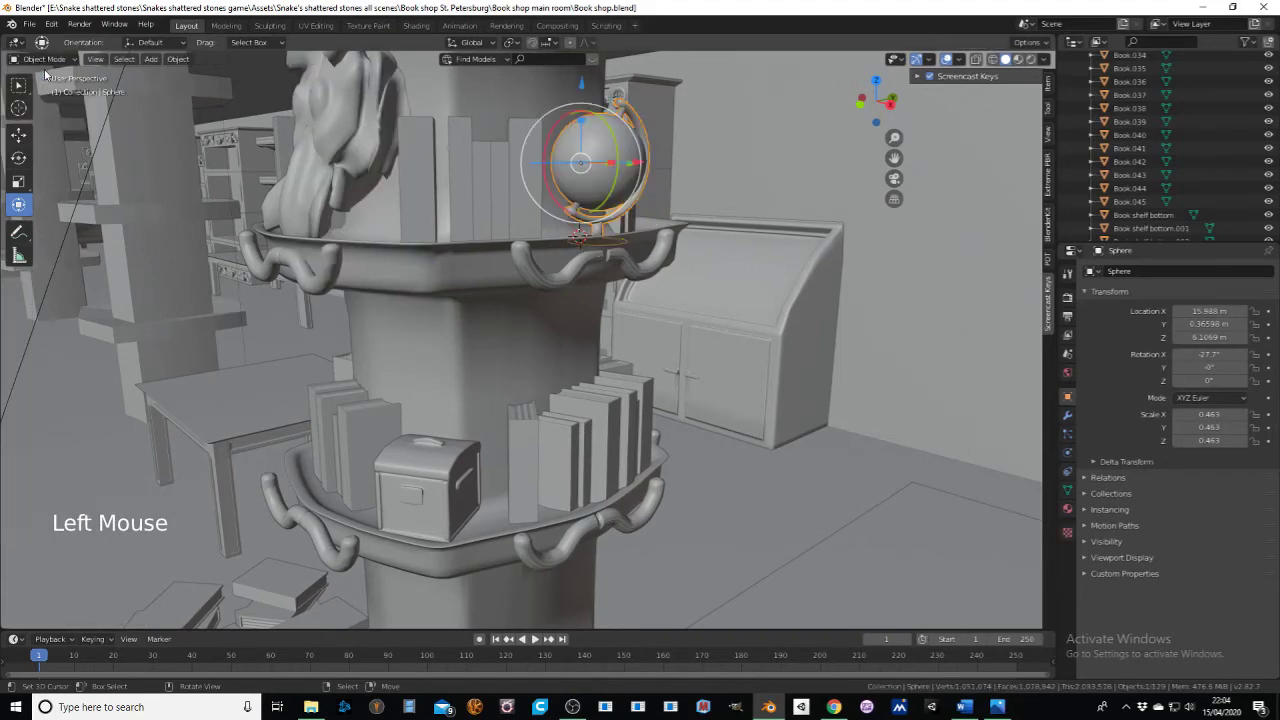
Step: Orbit around the finished globe and back toward the pillar
{"action": "middle_click", "coordinate": [483, 296]}
{"action": "scroll", "scroll_direction": "down", "scroll_amount": 3}
{"action": "middle_click", "coordinate": [455, 295]}
{"action": "scroll", "scroll_direction": "up", "scroll_amount": 3}
{"action": "middle_click", "coordinate": [474, 311]}
{"action": "scroll", "scroll_direction": "down", "scroll_amount": 3}
{"action": "middle_click", "coordinate": [471, 305]}
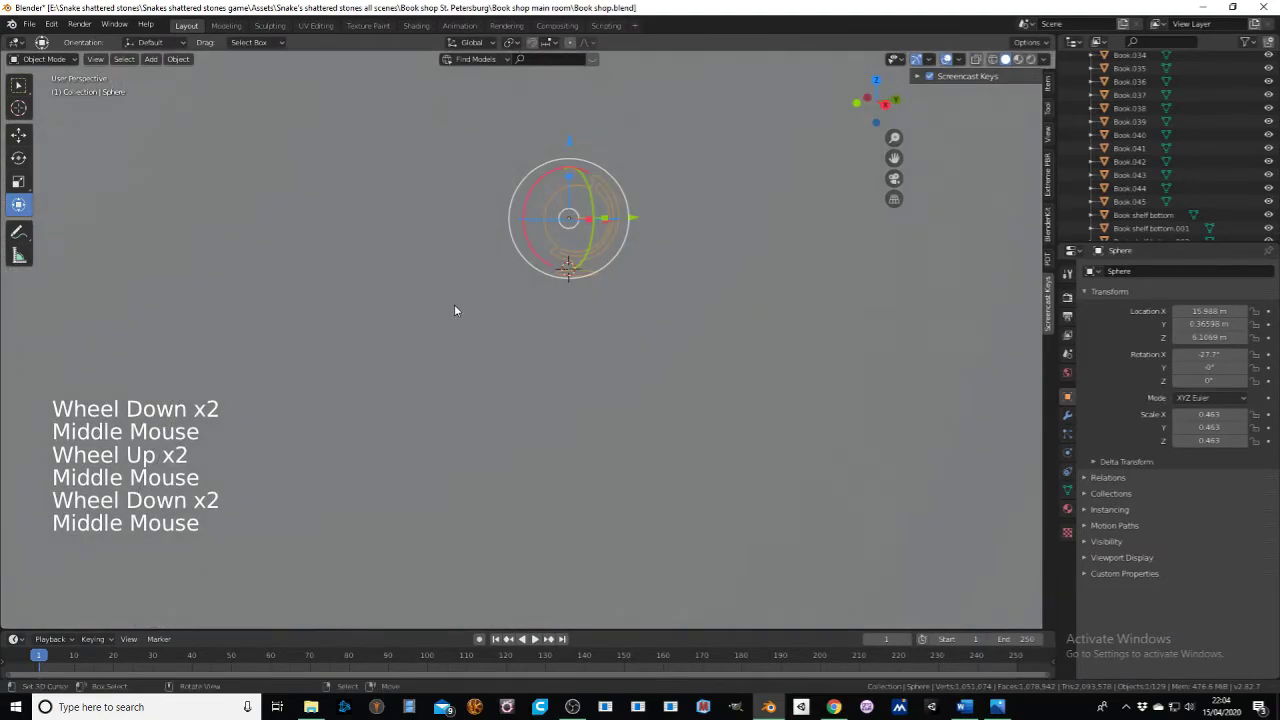
{"action": "middle_click", "coordinate": [474, 318]}
{"action": "middle_click", "coordinate": [481, 307]}
{"action": "middle_click", "coordinate": [712, 364]}
{"action": "middle_click", "coordinate": [674, 362]}
{"action": "middle_click", "coordinate": [646, 340]}
{"action": "scroll", "scroll_direction": "down", "scroll_amount": 3}
{"action": "middle_click", "coordinate": [587, 312]}
{"action": "scroll", "scroll_direction": "up", "scroll_amount": 3}
{"action": "middle_click", "coordinate": [606, 295]}
{"action": "middle_click", "coordinate": [603, 333]}
Step: Zoom out and frame both pillar ledges with their books and chest
{"action": "scroll", "scroll_direction": "down", "scroll_amount": 3}
{"action": "scroll", "scroll_direction": "down", "scroll_amount": 3}
{"action": "middle_click", "coordinate": [623, 221]}
{"action": "middle_click", "coordinate": [668, 321]}
{"action": "middle_click", "coordinate": [659, 309]}
{"action": "middle_click", "coordinate": [677, 260]}
{"action": "middle_click", "coordinate": [666, 288]}
{"action": "middle_click", "coordinate": [665, 293]}
{"action": "middle_click", "coordinate": [664, 319]}
{"action": "middle_click", "coordinate": [661, 315]}
{"action": "middle_click", "coordinate": [665, 348]}
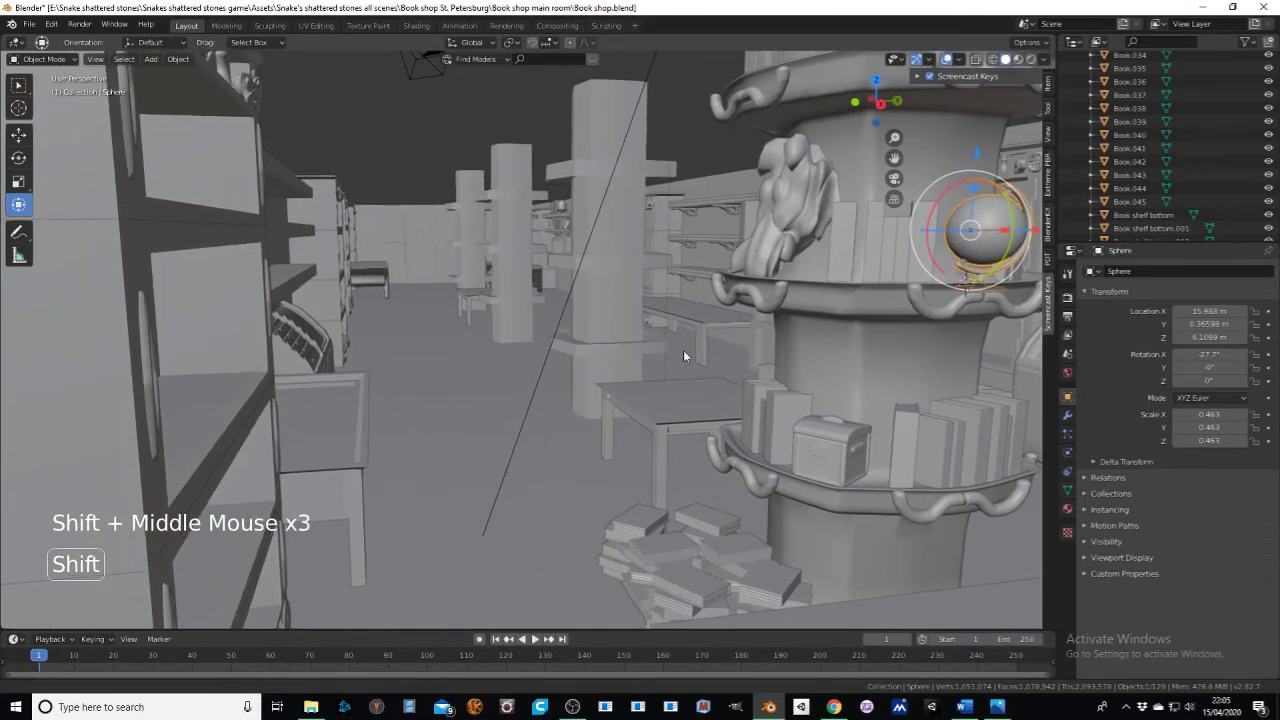
{"action": "middle_click", "coordinate": [686, 355]}
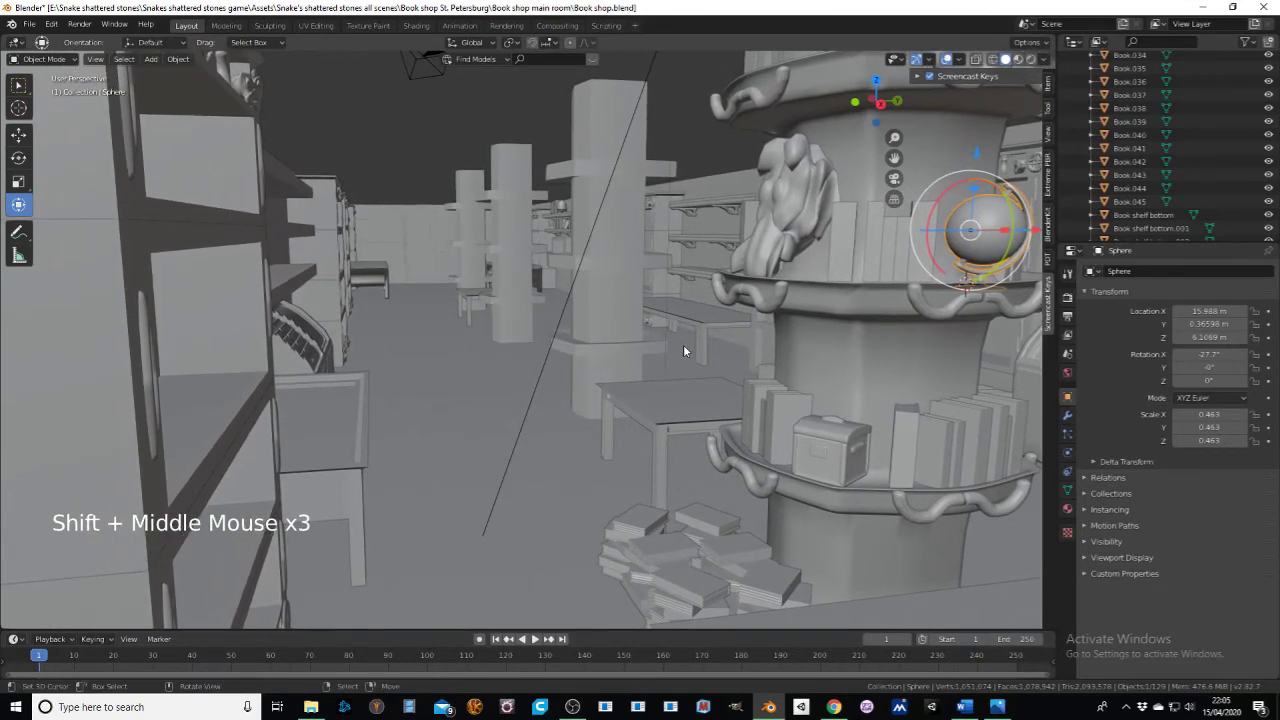
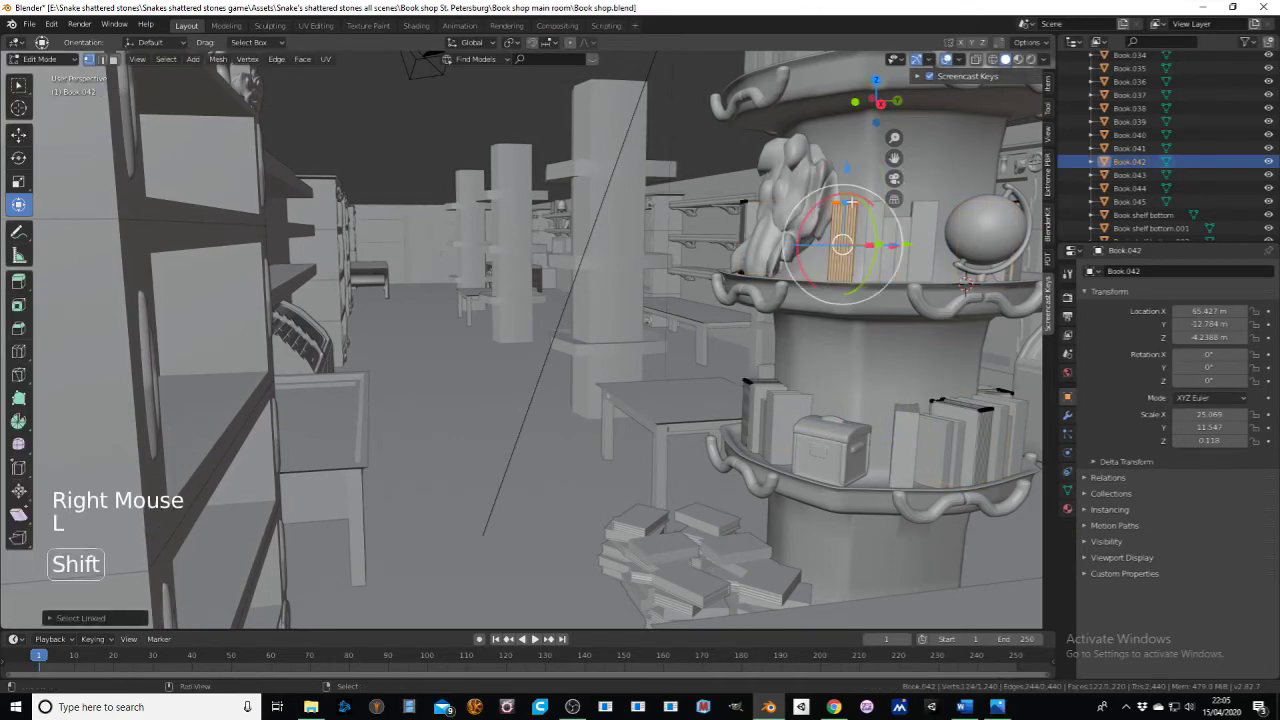
Step: Scale the selected book meshes such as Book.038 to fit among the others, then return to Object Mode
{"action": "key", "text": "shift+d"}
{"action": "key", "text": "s"}
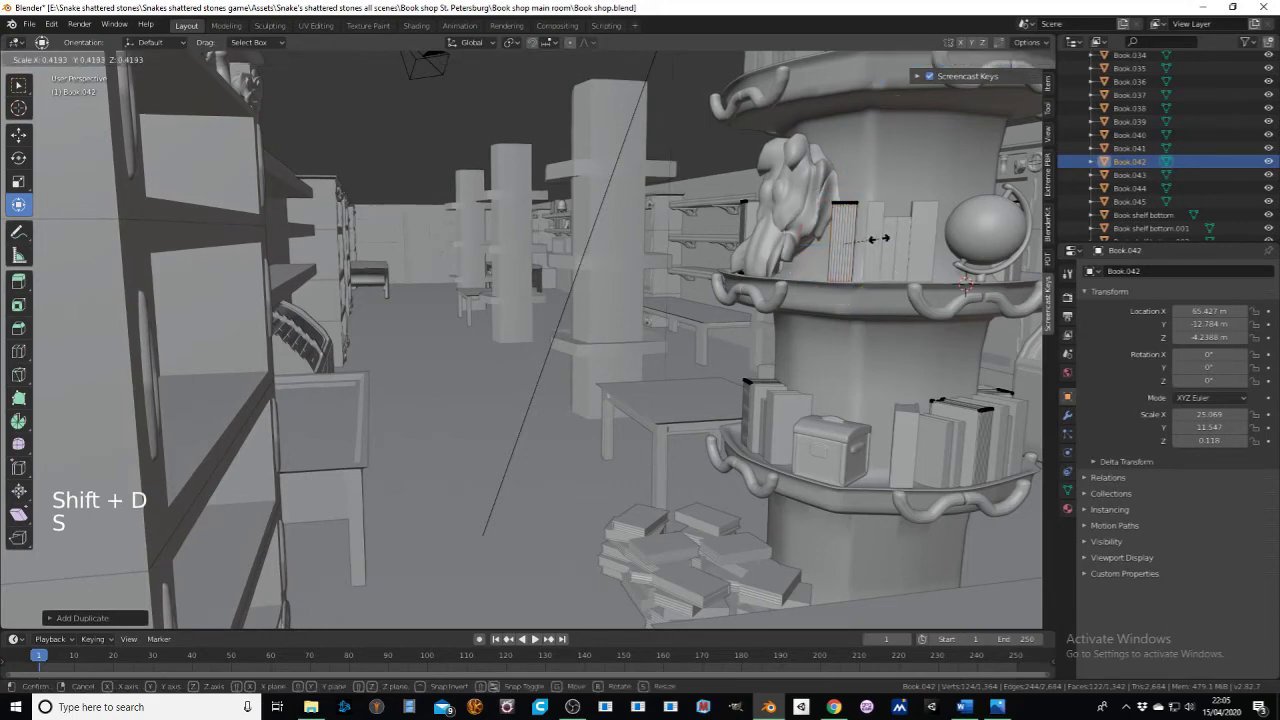
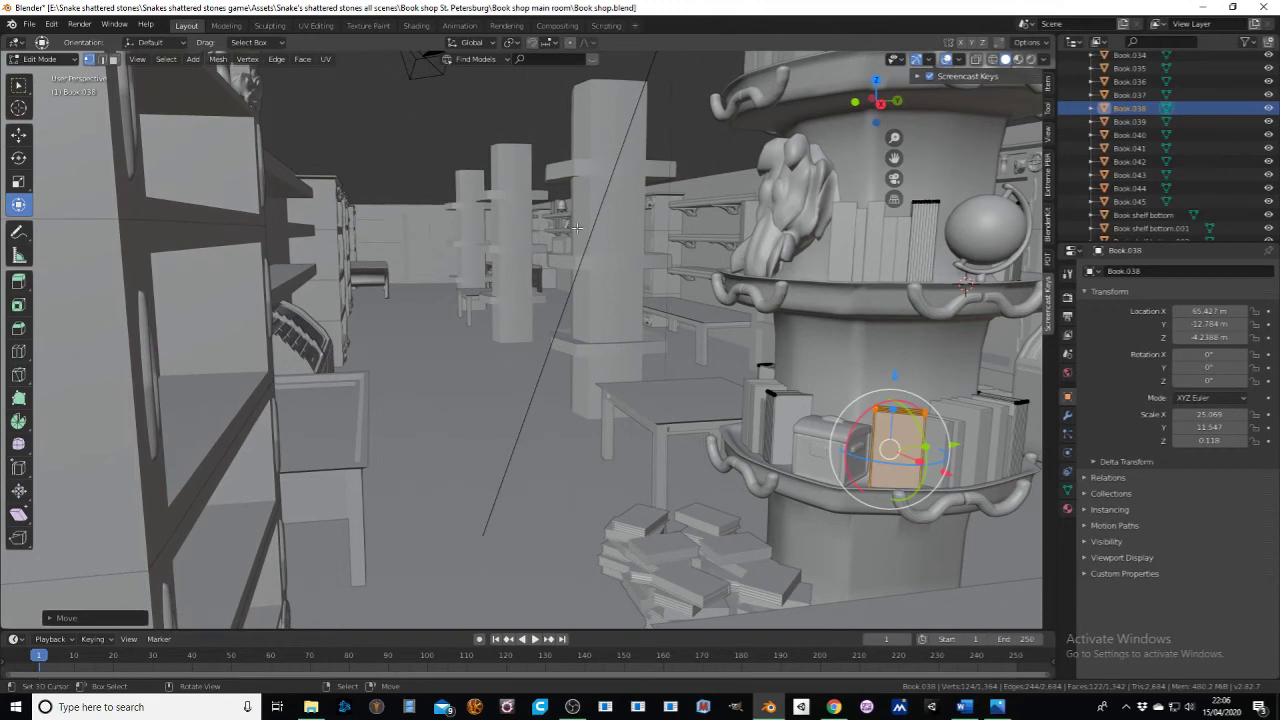
{"action": "left_click", "coordinate": [48, 57]}
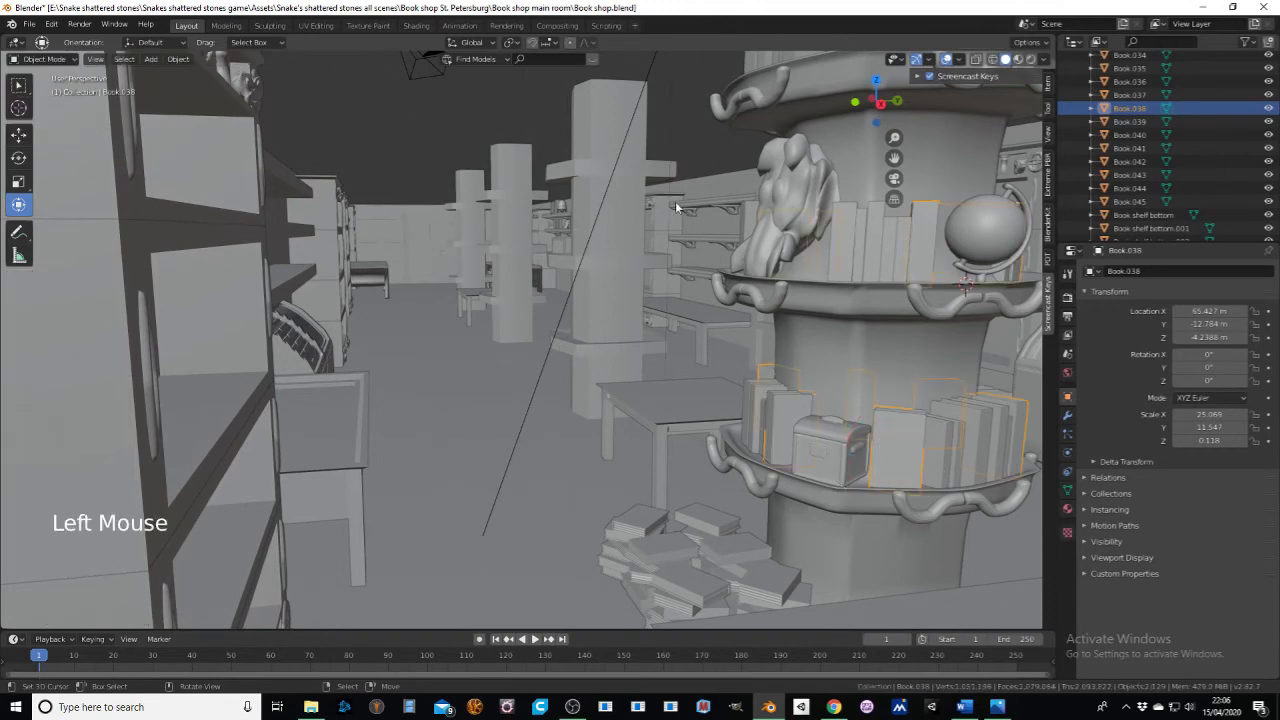
Step: Select the pillar's central column Cube.001 and give it a meaningful name in Object Properties
{"action": "middle_click", "coordinate": [677, 251]}
{"action": "right_click", "coordinate": [713, 399]}
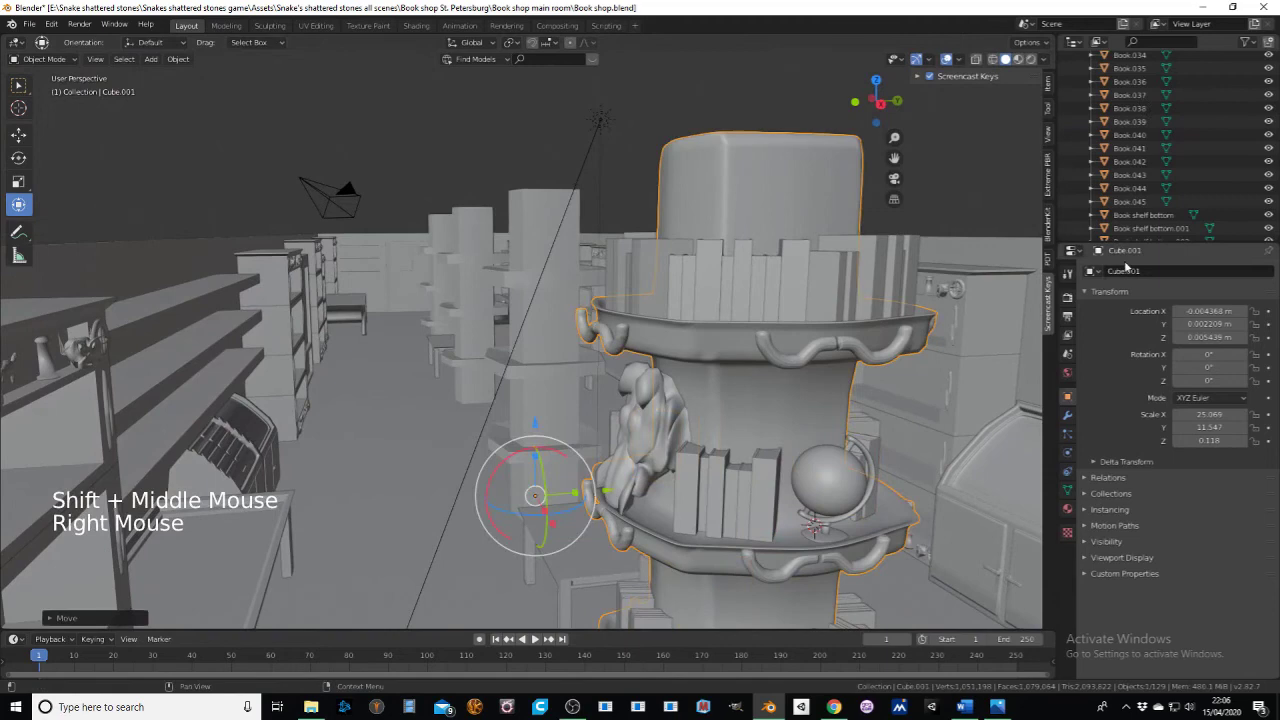
{"action": "left_click", "coordinate": [1140, 274]}
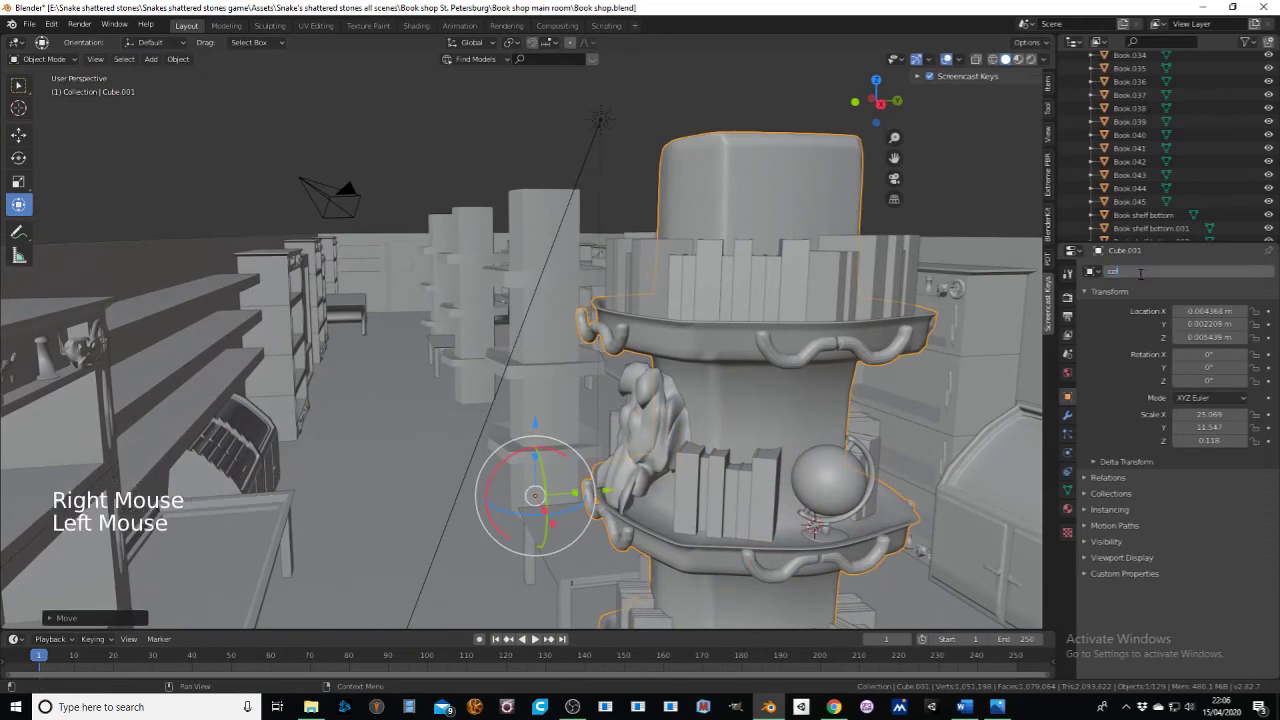
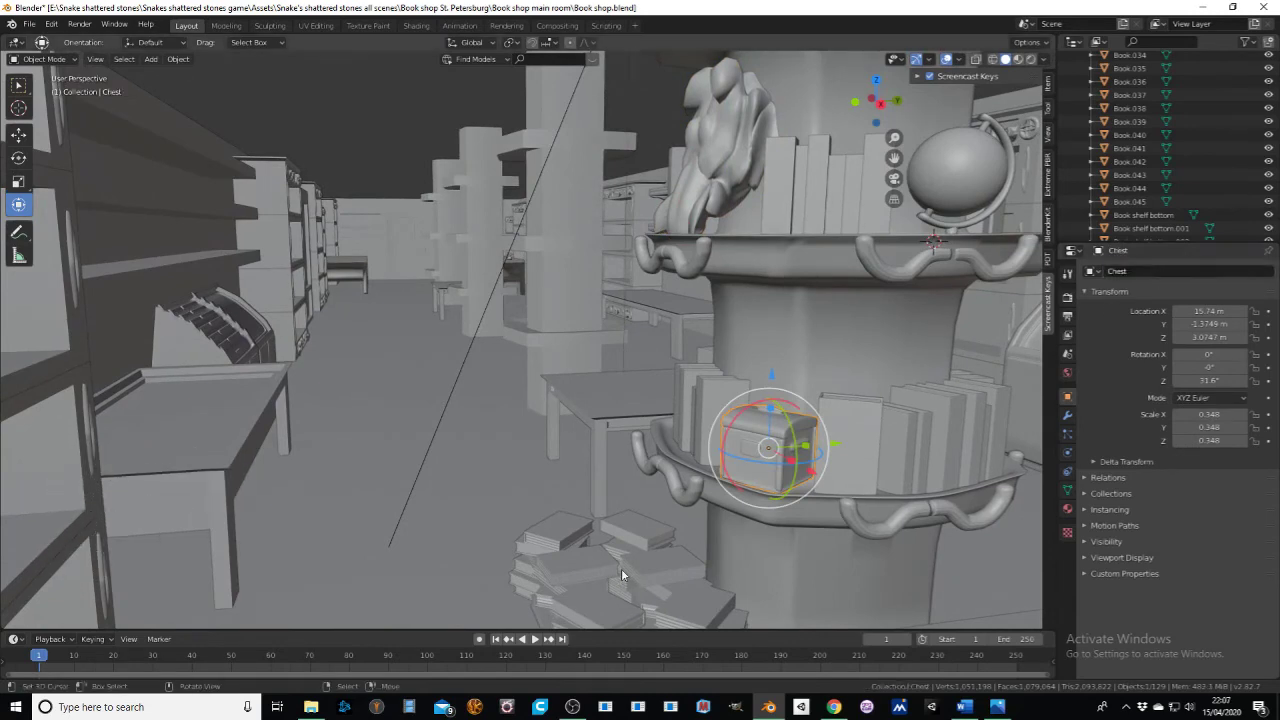
Step: Pull the view back to see the whole pillar
{"action": "scroll", "scroll_direction": "down", "scroll_amount": 3}
{"action": "middle_click", "coordinate": [623, 268]}
{"action": "scroll", "scroll_direction": "down", "scroll_amount": 3}
{"action": "middle_click", "coordinate": [629, 283]}
{"action": "middle_click", "coordinate": [597, 427]}
{"action": "scroll", "scroll_direction": "down", "scroll_amount": 3}
{"action": "middle_click", "coordinate": [595, 385]}
{"action": "middle_click", "coordinate": [597, 341]}
{"action": "middle_click", "coordinate": [577, 373]}
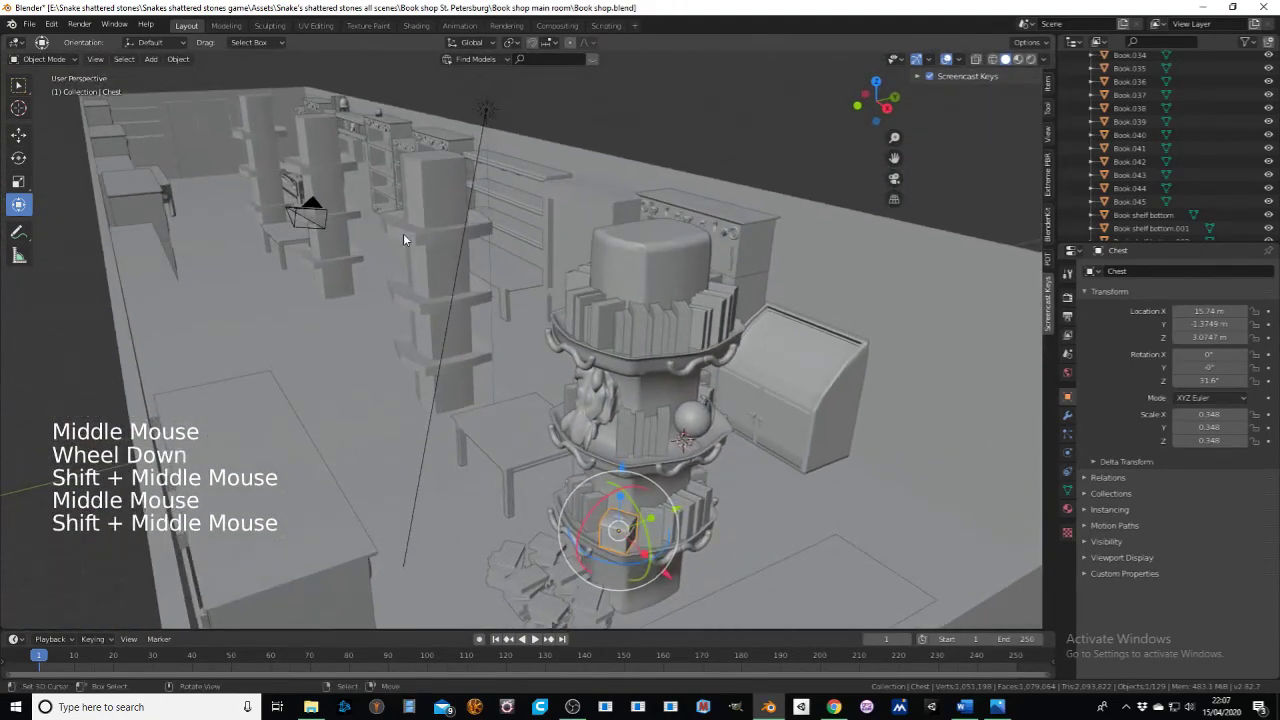
Step: Circle-select over the pillar and add its ledges, floor book piles and ledge books to the selection
{"action": "right_click", "coordinate": [406, 238]}
{"action": "left_click", "coordinate": [43, 65]}
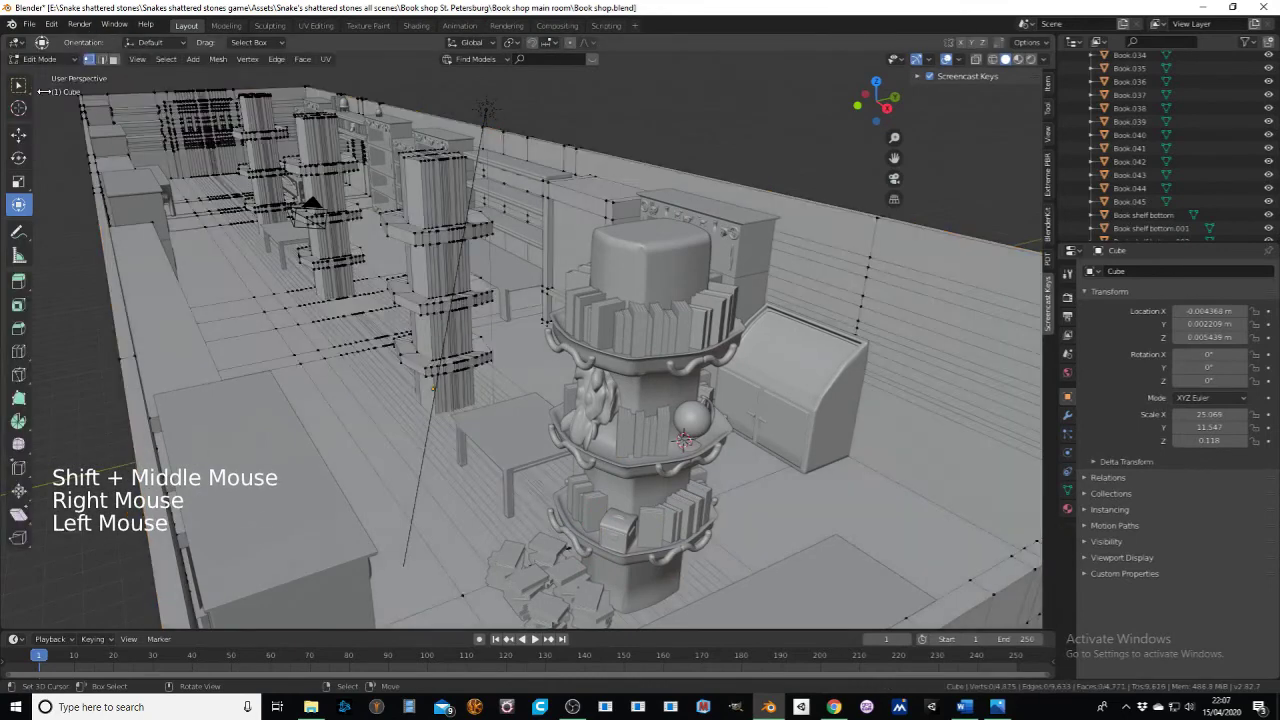
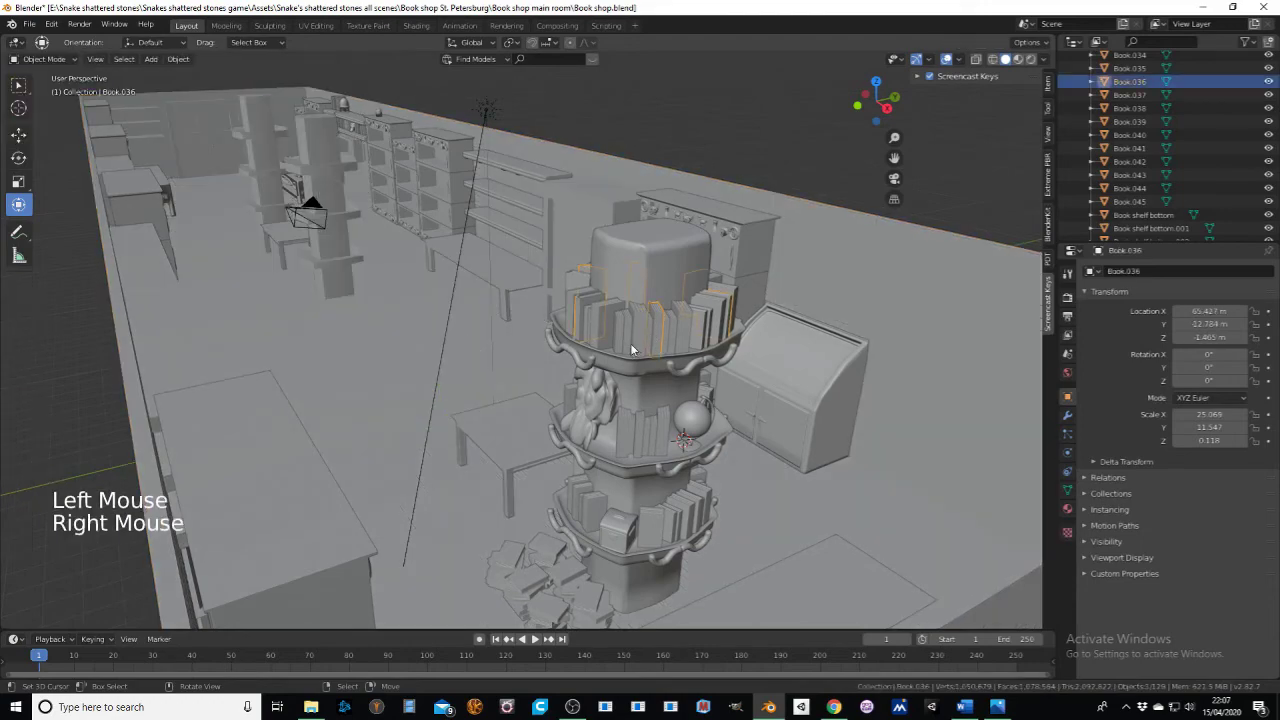
{"action": "middle_click", "coordinate": [629, 359]}
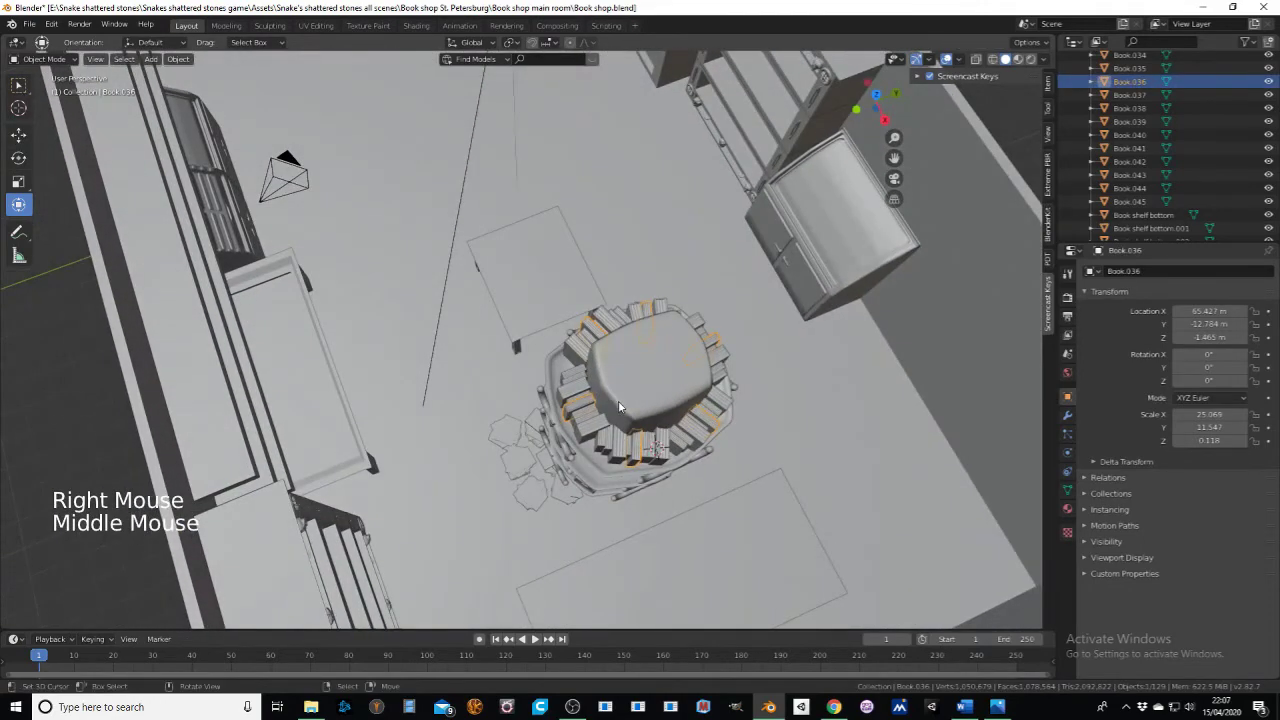
{"action": "key", "text": "c"}
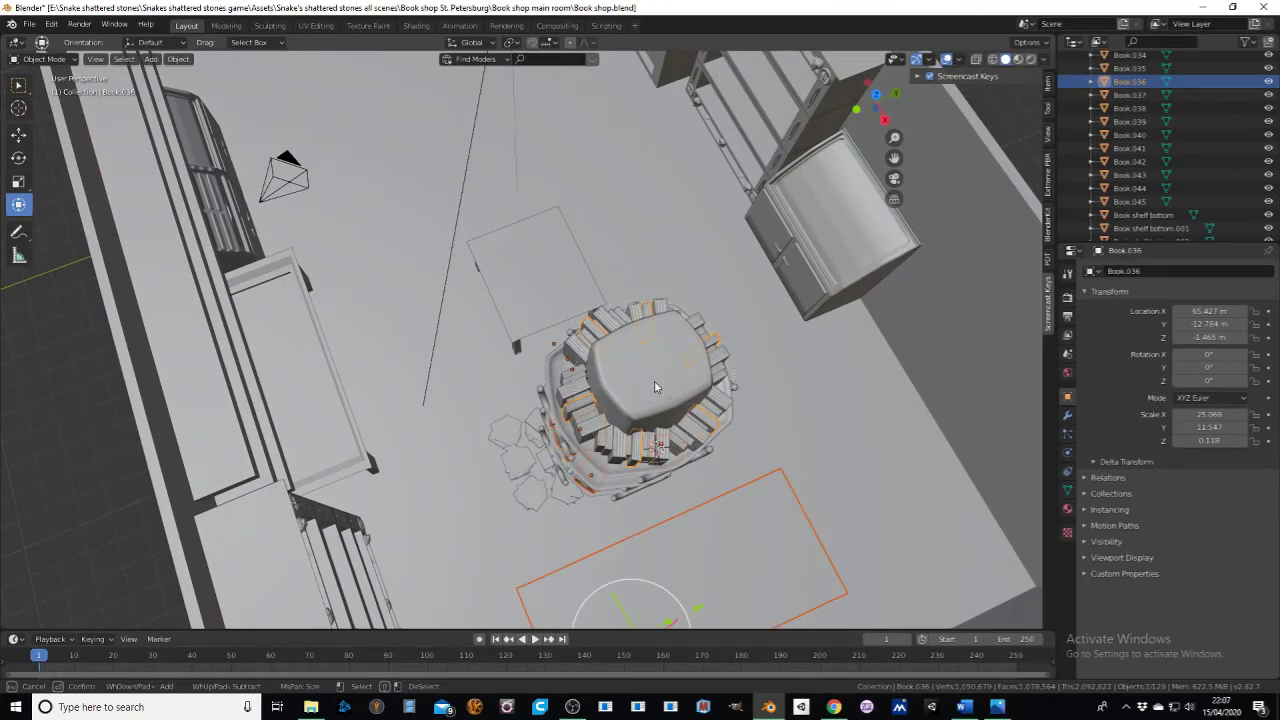
{"action": "middle_click", "coordinate": [657, 378]}
{"action": "right_click", "coordinate": [786, 451]}
{"action": "right_click", "coordinate": [770, 444]}
{"action": "middle_click", "coordinate": [738, 409]}
{"action": "middle_click", "coordinate": [687, 363]}
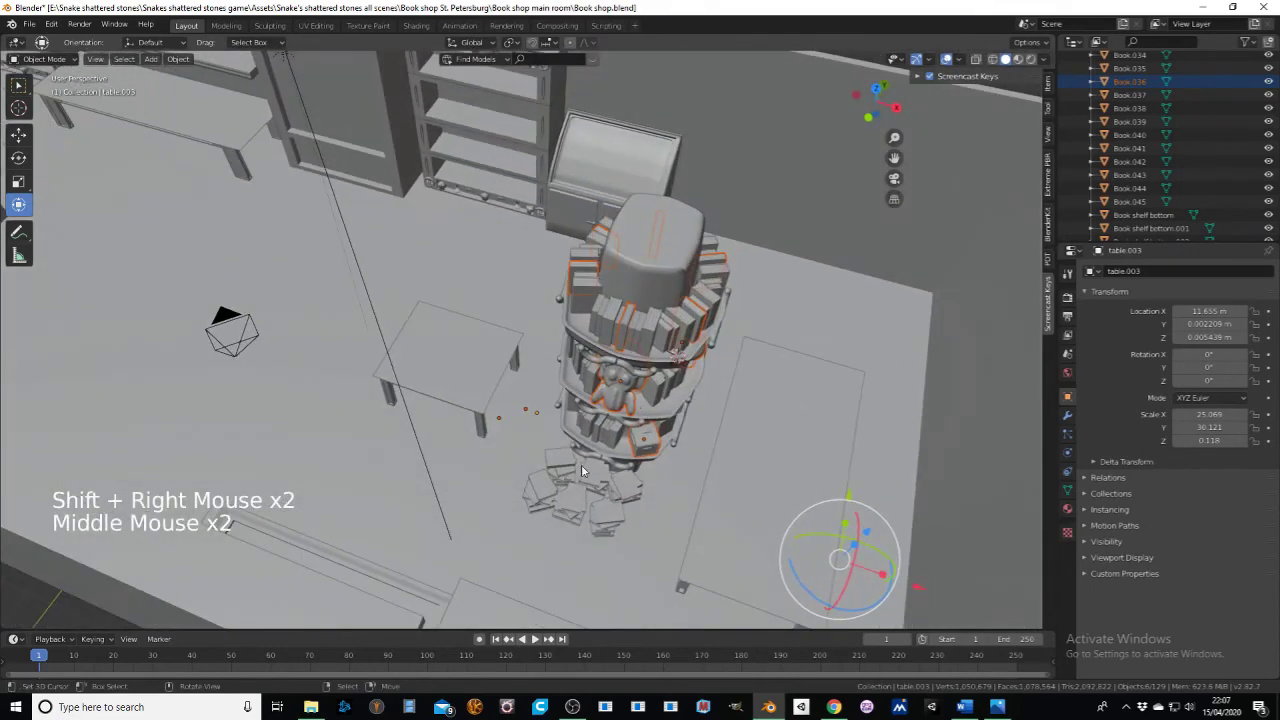
{"action": "right_click", "coordinate": [599, 477]}
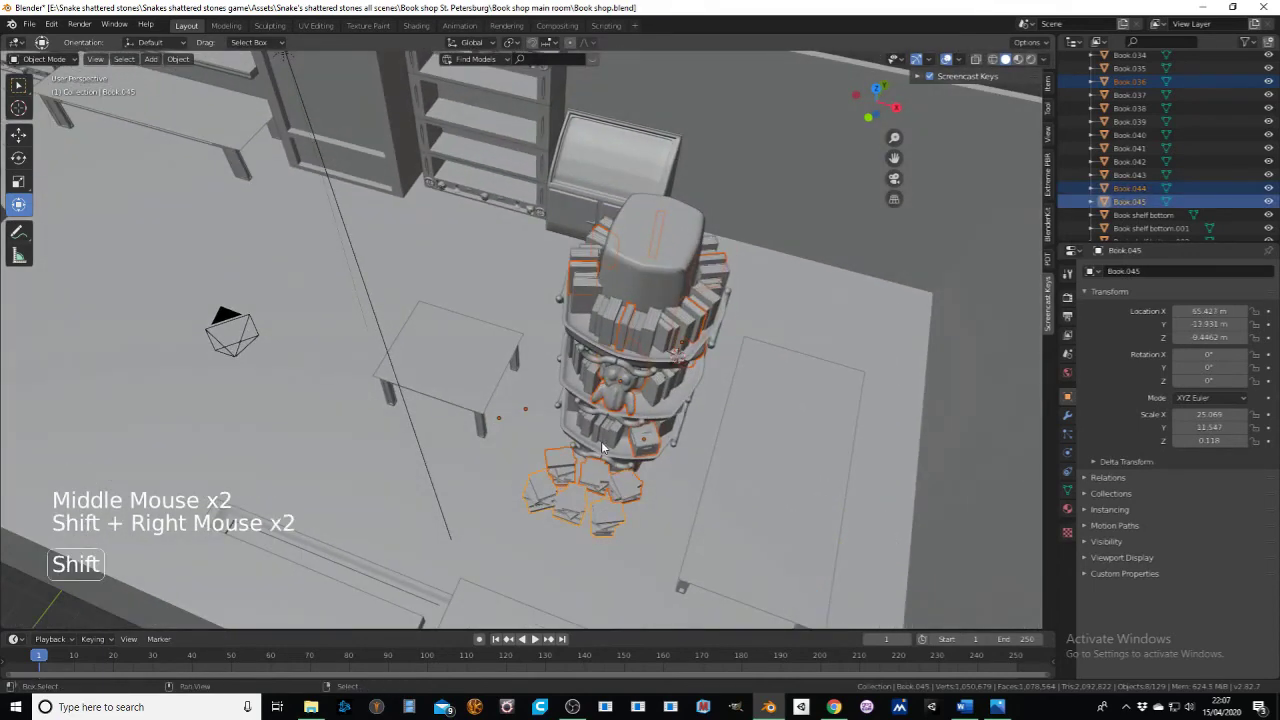
{"action": "right_click", "coordinate": [610, 435]}
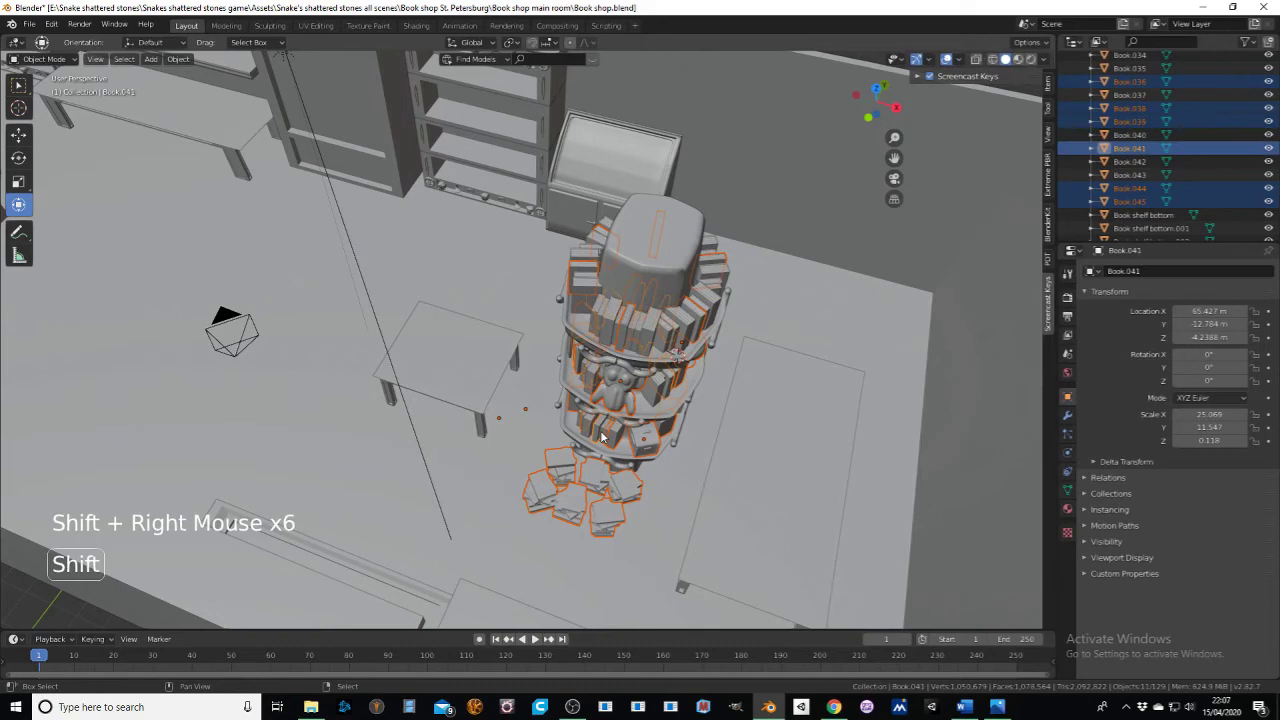
{"action": "right_click", "coordinate": [675, 418]}
Step: Add the central column, the remaining books, the globe and the chest to the selection
{"action": "middle_click", "coordinate": [663, 414]}
{"action": "right_click", "coordinate": [619, 421]}
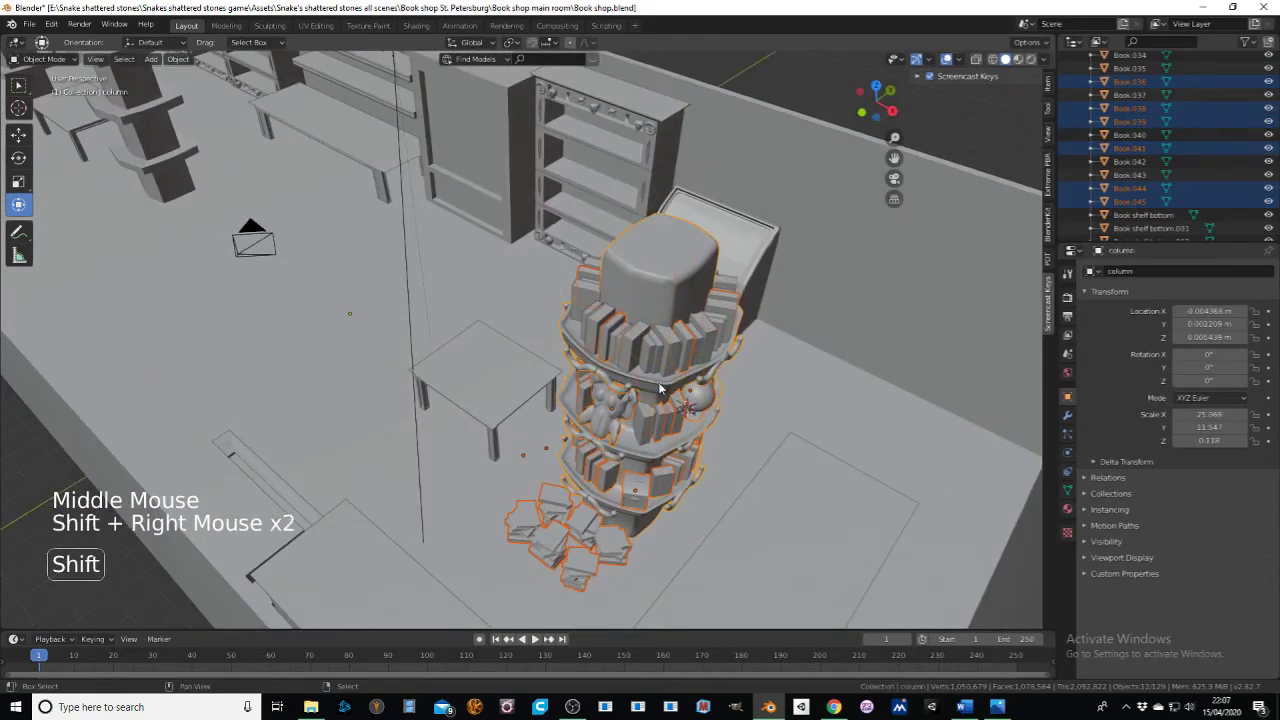
{"action": "right_click", "coordinate": [668, 387]}
{"action": "right_click", "coordinate": [741, 365]}
{"action": "middle_click", "coordinate": [727, 360]}
{"action": "middle_click", "coordinate": [694, 375]}
{"action": "scroll", "scroll_direction": "up", "scroll_amount": 3}
{"action": "right_click", "coordinate": [524, 384]}
{"action": "right_click", "coordinate": [539, 383]}
{"action": "right_click", "coordinate": [575, 373]}
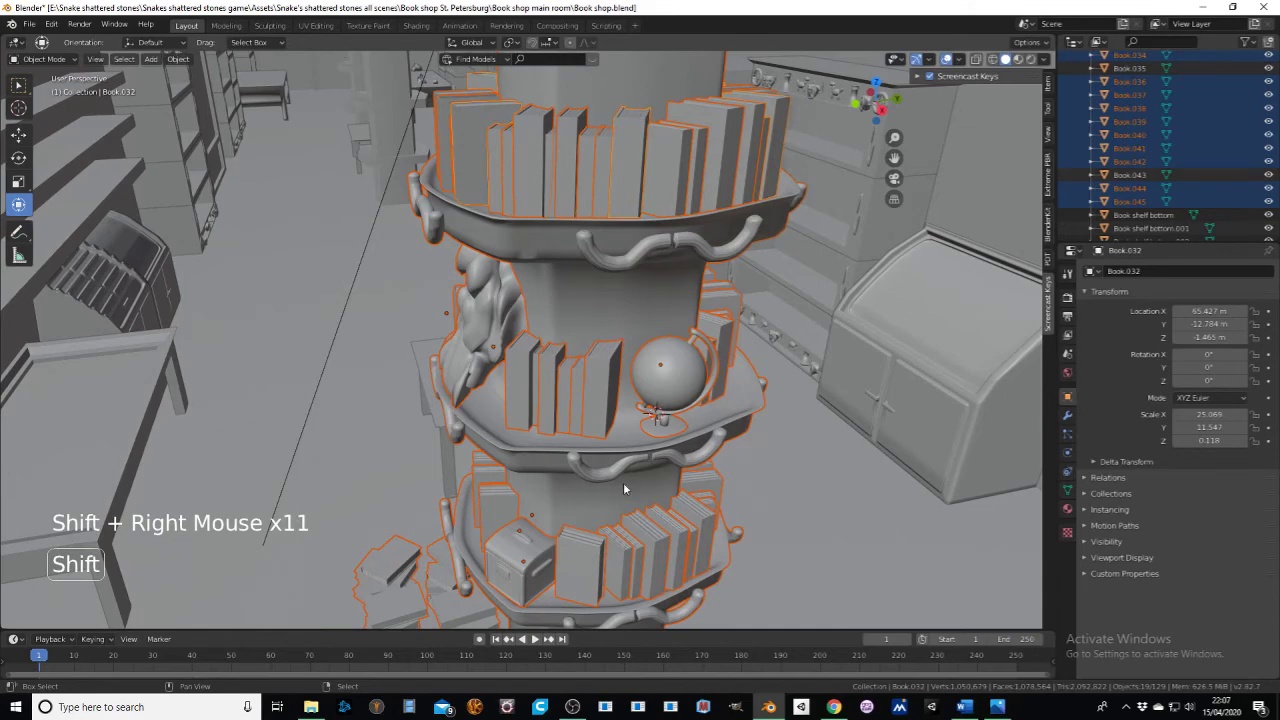
Step: Orbit around the pillar to verify everything is selected, then pull the view back over the room
{"action": "middle_click", "coordinate": [566, 501]}
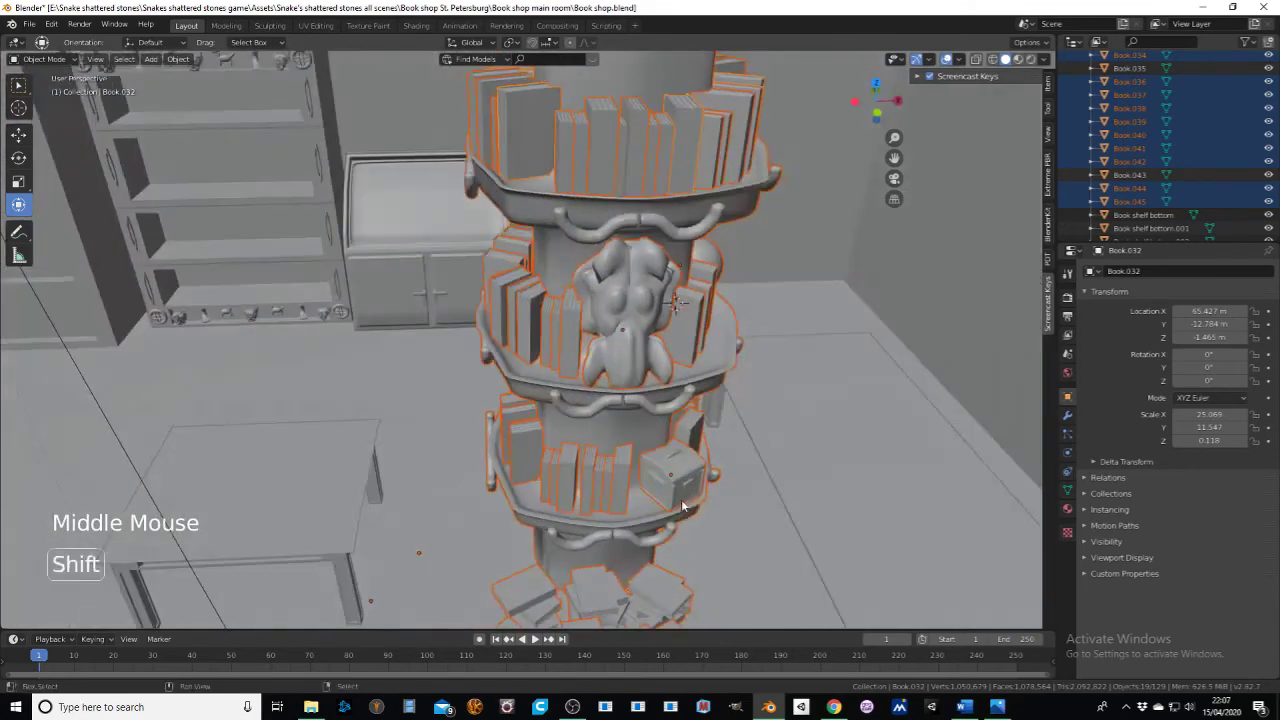
{"action": "middle_click", "coordinate": [707, 485]}
{"action": "middle_click", "coordinate": [650, 419]}
{"action": "middle_click", "coordinate": [613, 363]}
{"action": "middle_click", "coordinate": [669, 415]}
{"action": "scroll", "scroll_direction": "down", "scroll_amount": 3}
{"action": "middle_click", "coordinate": [683, 456]}
{"action": "middle_click", "coordinate": [639, 431]}
{"action": "scroll", "scroll_direction": "down", "scroll_amount": 3}
{"action": "middle_click", "coordinate": [659, 404]}
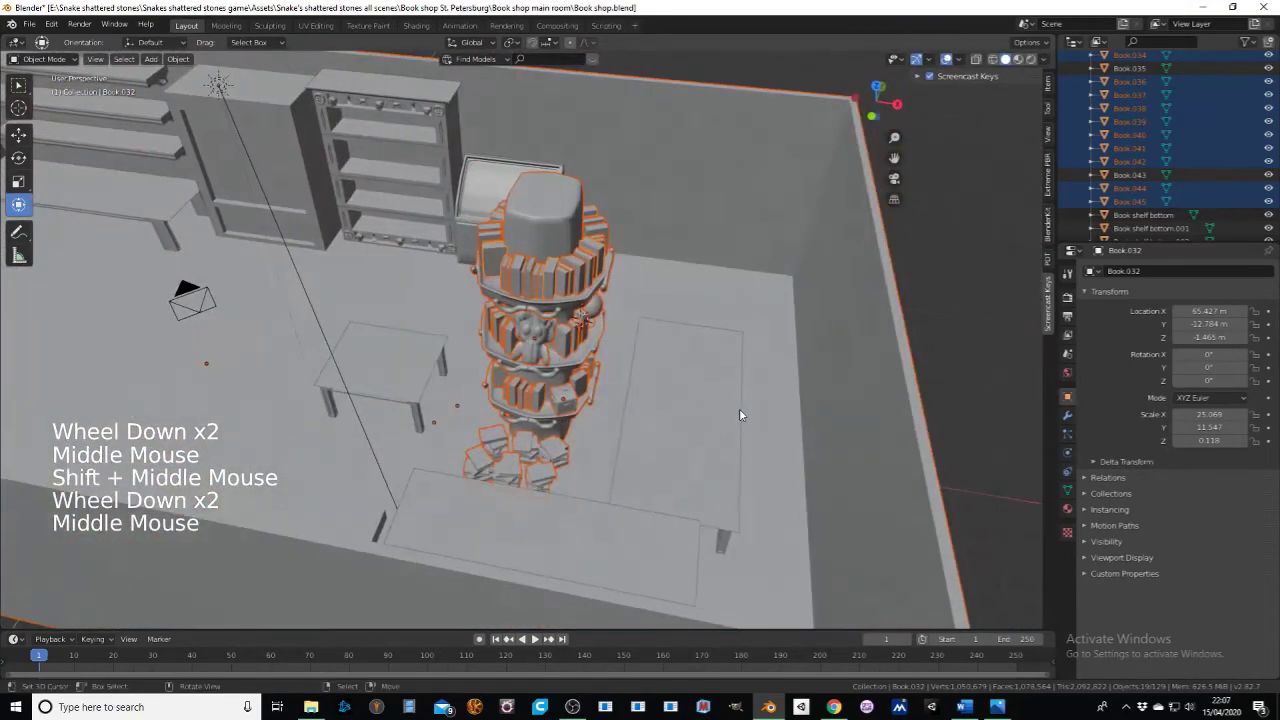
Step: Duplicate the selected pillar with Shift+D, move the copy along the room, and delete a stray leftover object
{"action": "key", "text": "shift+d"}
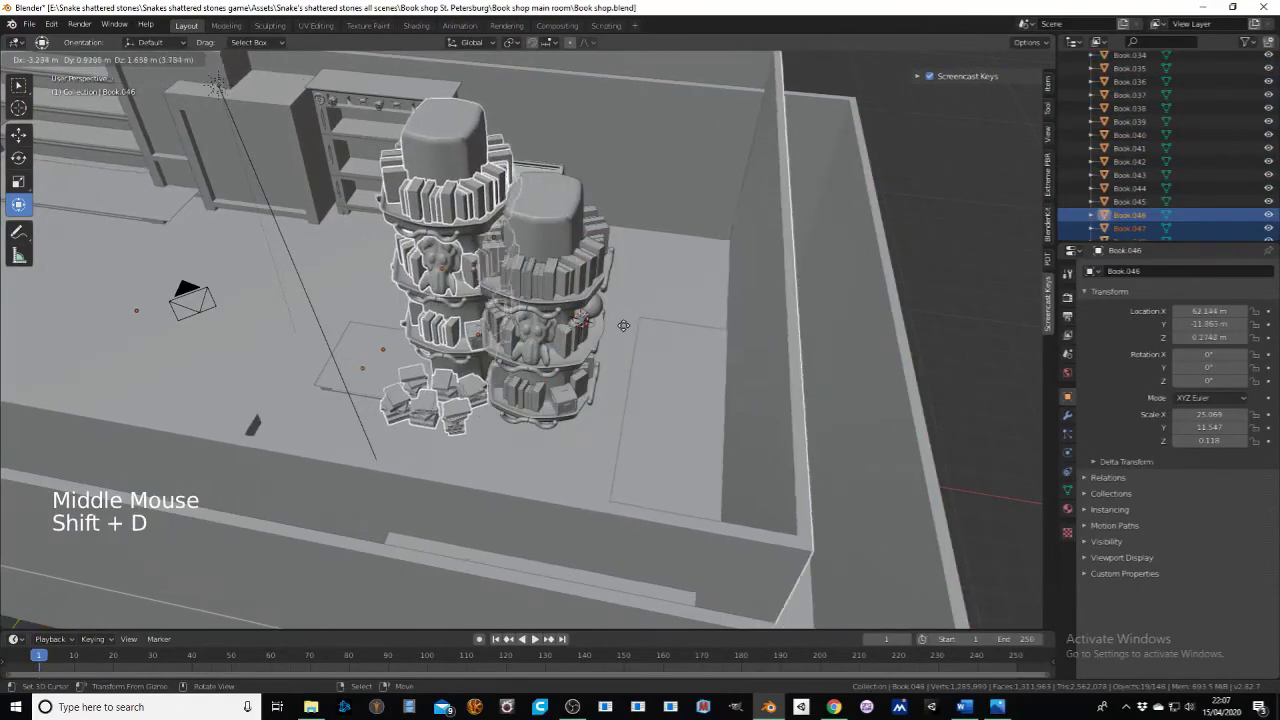
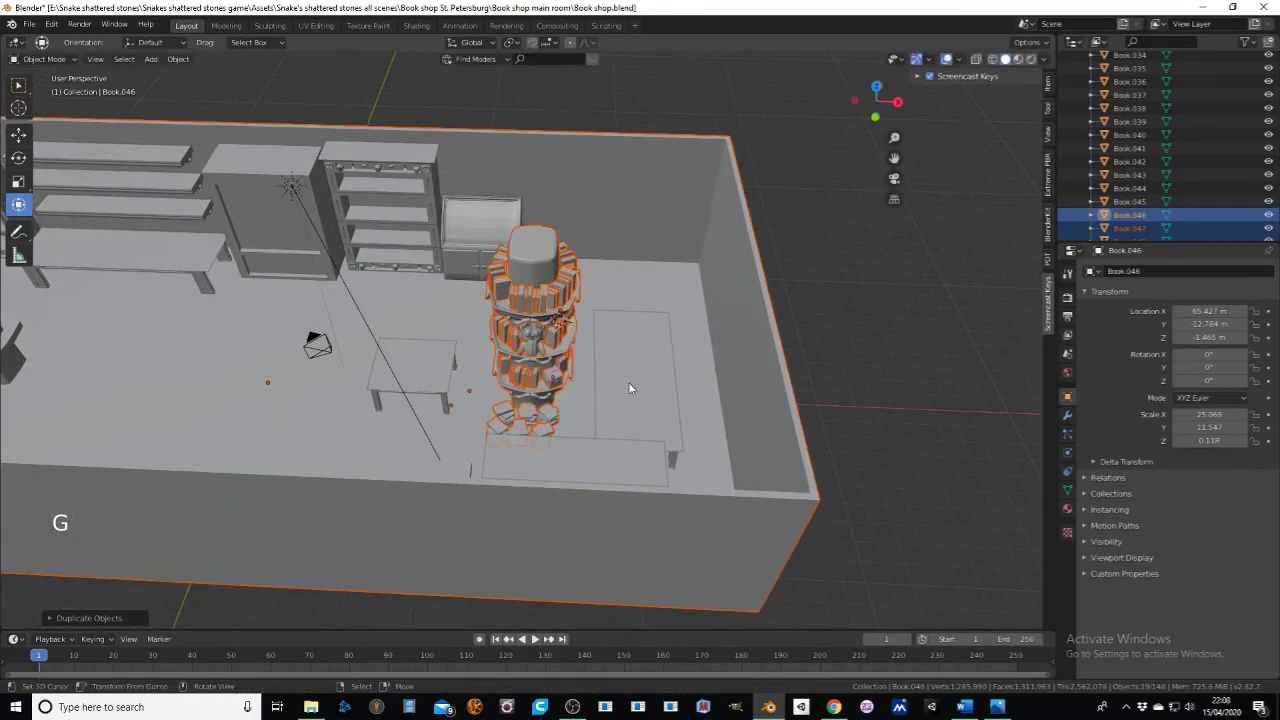
{"action": "key", "text": "g"}
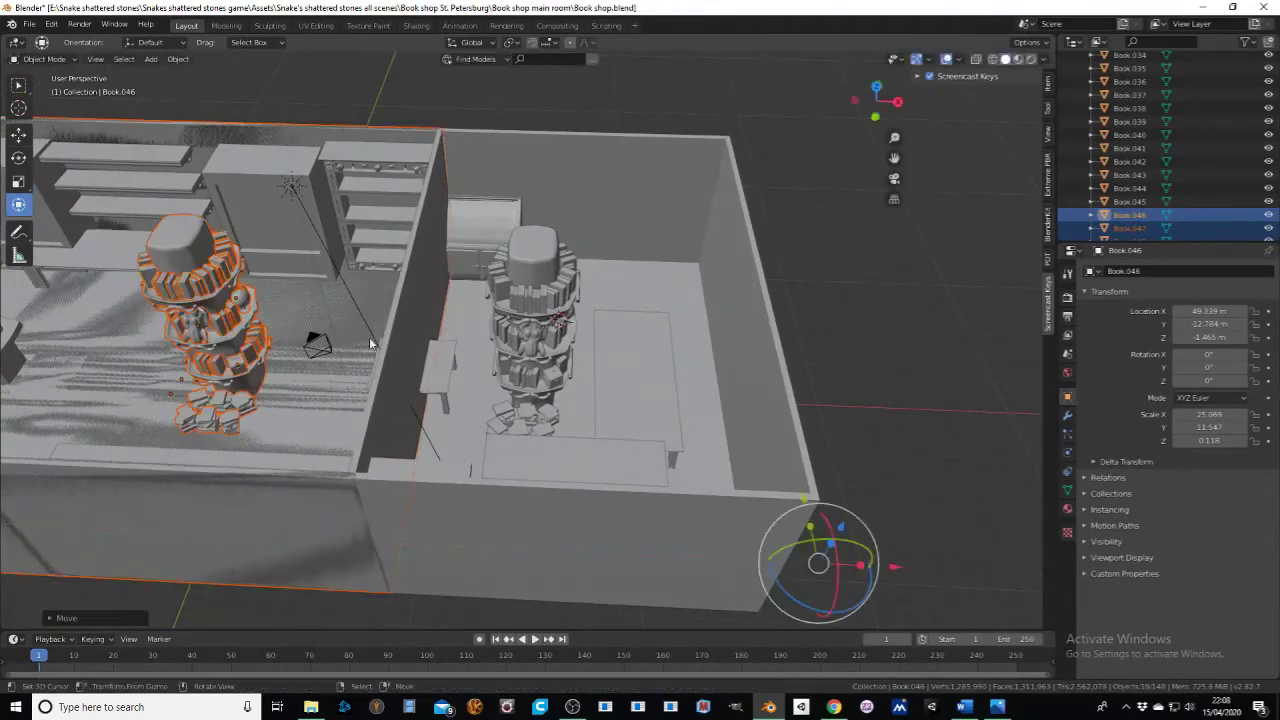
{"action": "right_click", "coordinate": [410, 285]}
{"action": "key", "text": "x"}
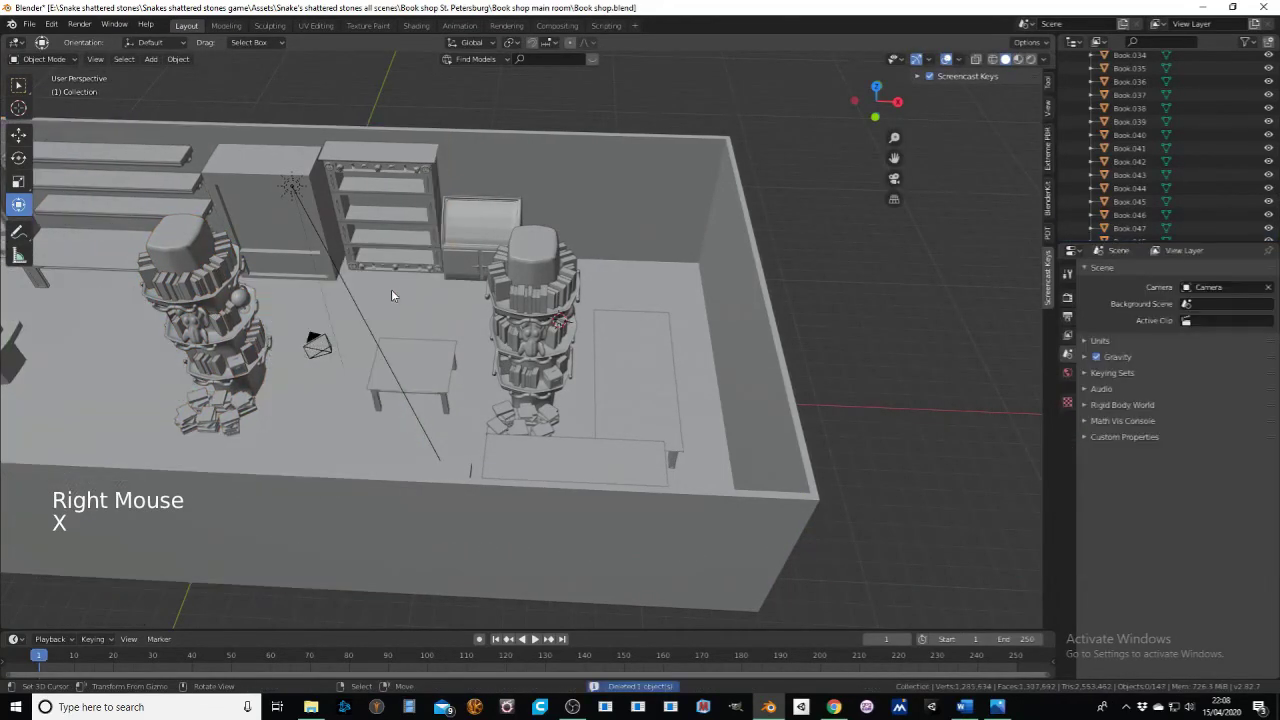
{"action": "middle_click", "coordinate": [377, 339]}
{"action": "middle_click", "coordinate": [646, 421]}
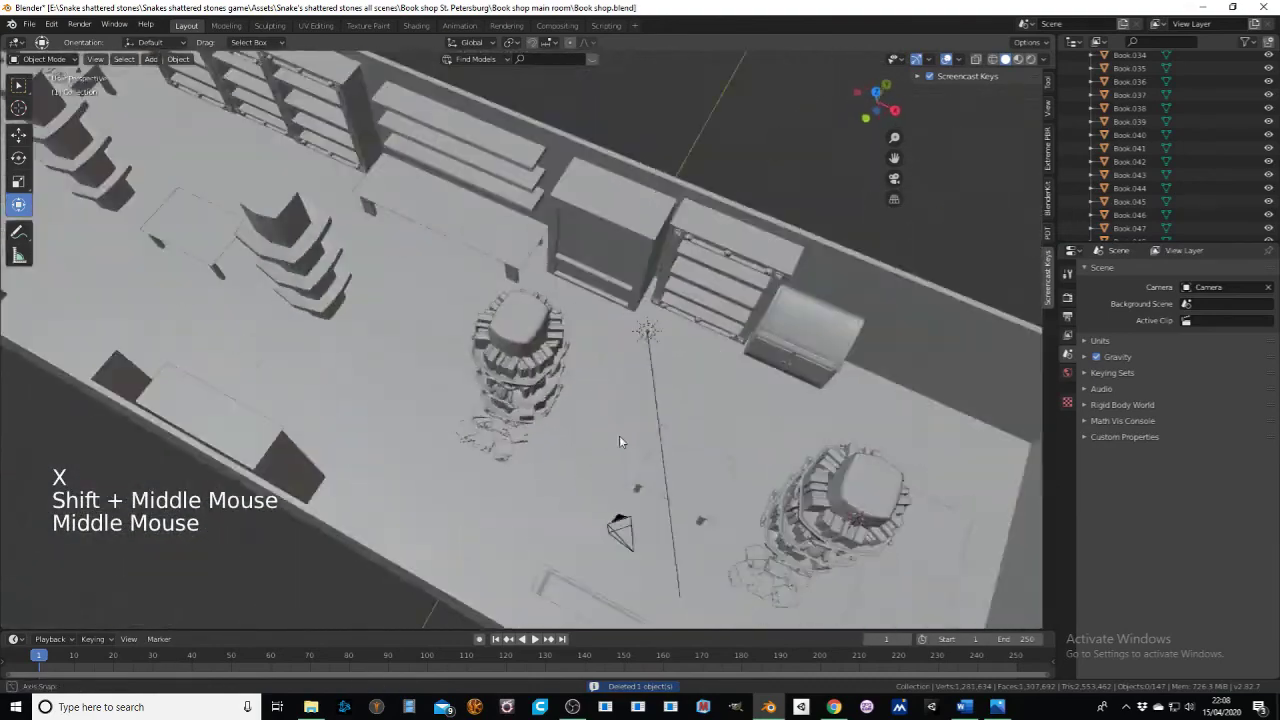
{"action": "middle_click", "coordinate": [611, 388]}
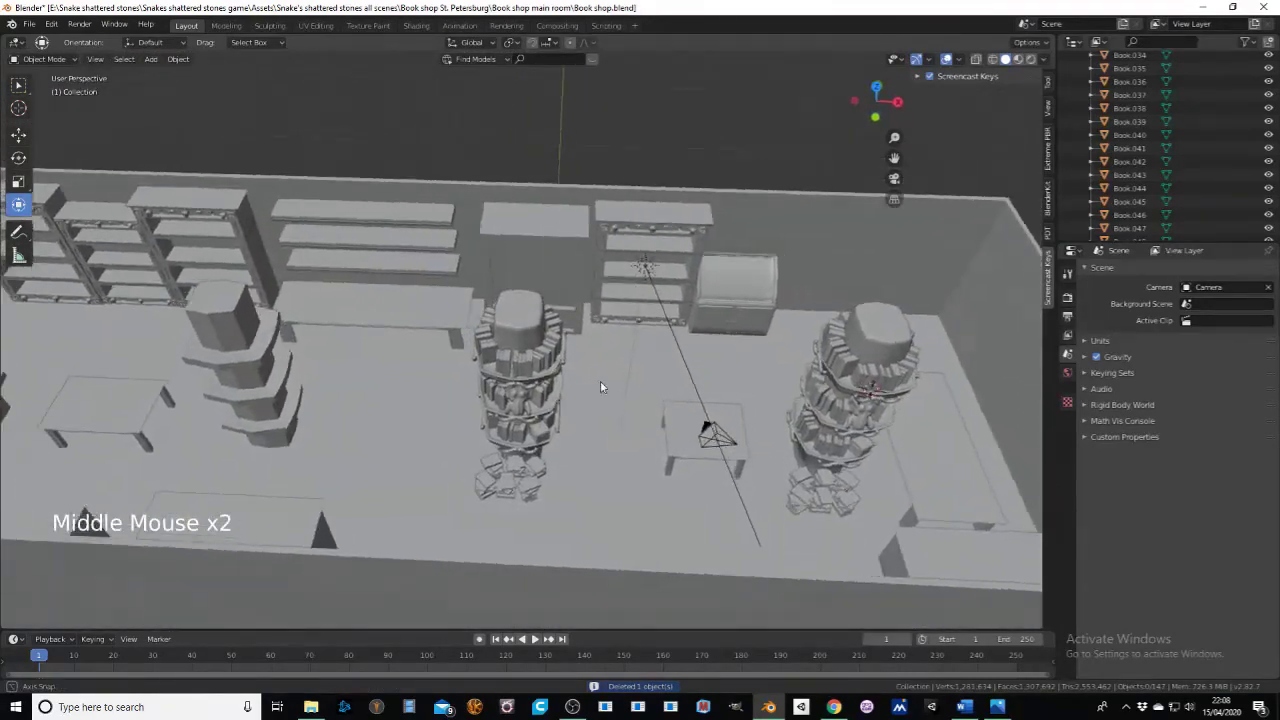
{"action": "right_click", "coordinate": [526, 367]}
{"action": "middle_click", "coordinate": [535, 391]}
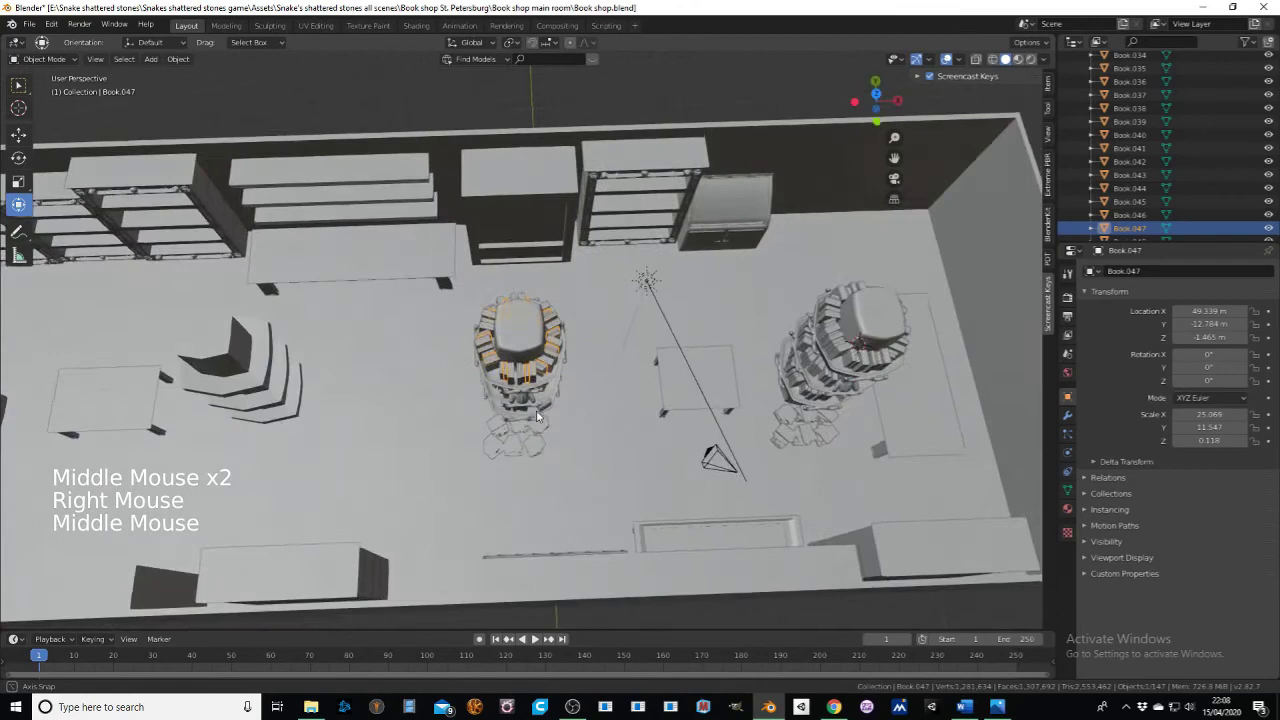
{"action": "right_click", "coordinate": [537, 379]}
{"action": "right_click", "coordinate": [547, 367]}
{"action": "right_click", "coordinate": [549, 364]}
{"action": "middle_click", "coordinate": [543, 425]}
{"action": "scroll", "scroll_direction": "up", "scroll_amount": 3}
{"action": "middle_click", "coordinate": [499, 429]}
{"action": "right_click", "coordinate": [553, 385]}
{"action": "right_click", "coordinate": [521, 406]}
{"action": "right_click", "coordinate": [491, 416]}
{"action": "right_click", "coordinate": [504, 411]}
{"action": "right_click", "coordinate": [507, 411]}
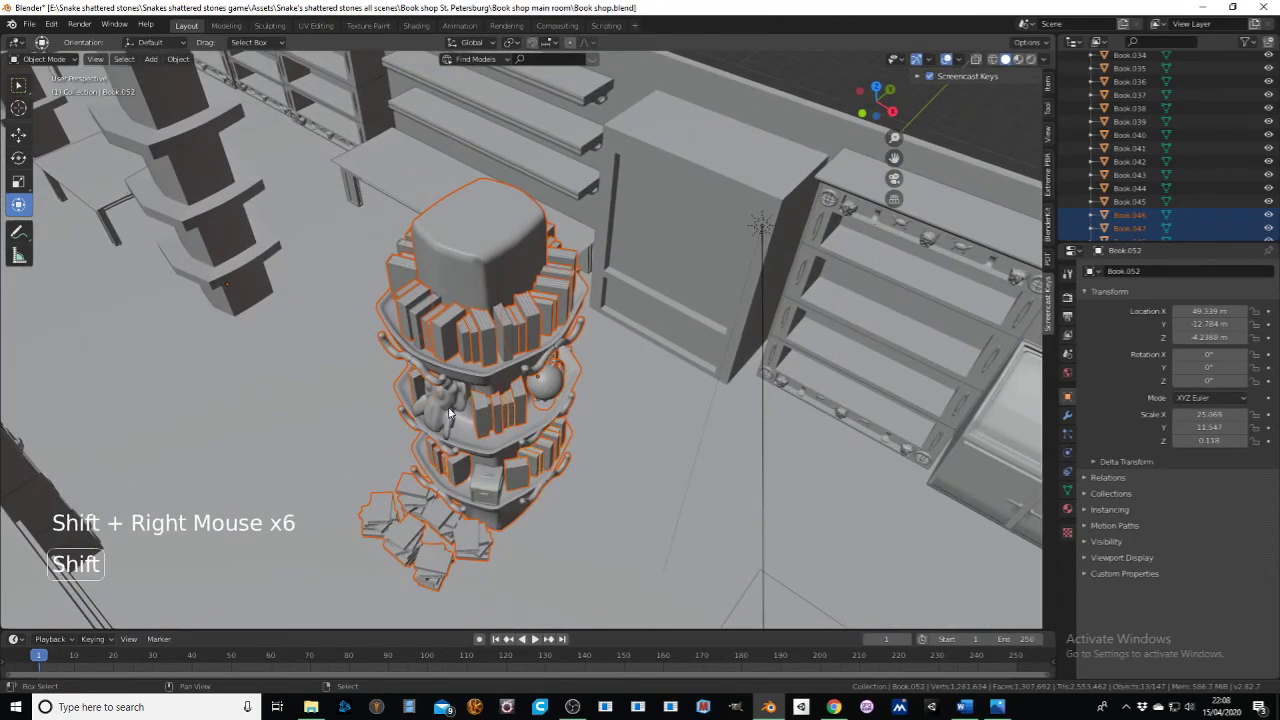
{"action": "right_click", "coordinate": [545, 471]}
{"action": "middle_click", "coordinate": [540, 473]}
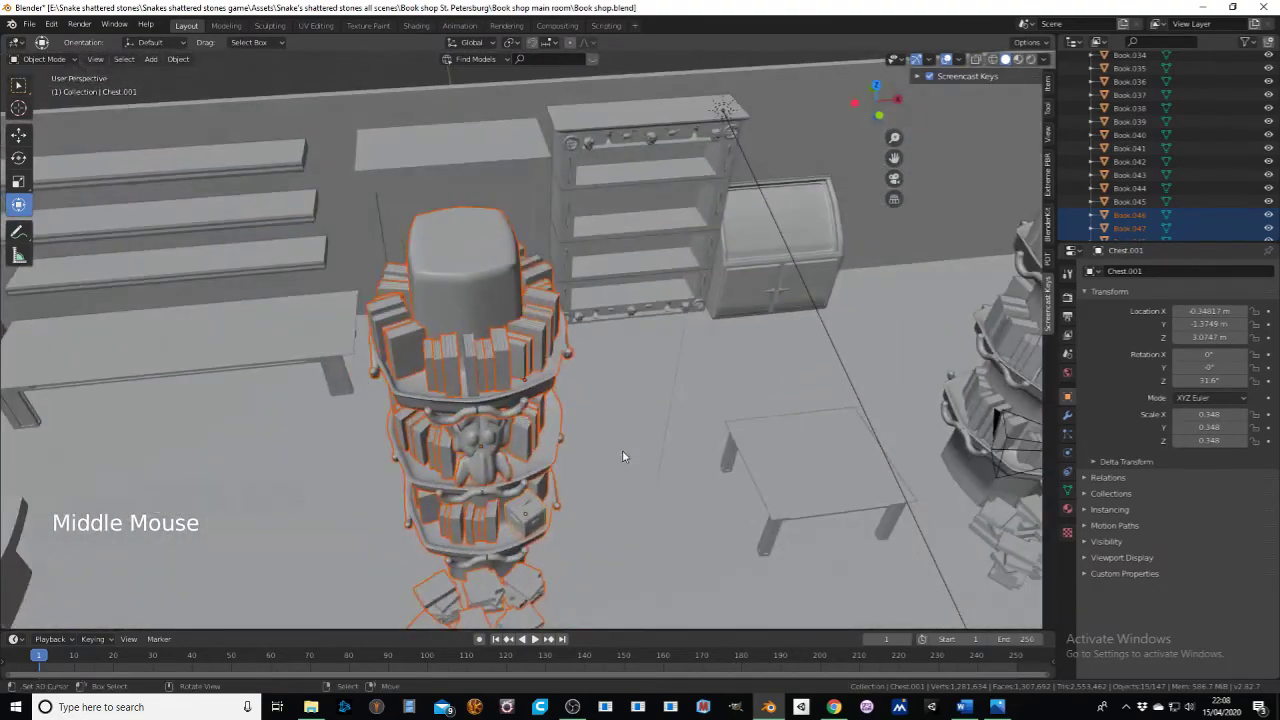
{"action": "scroll", "scroll_direction": "down", "scroll_amount": 3}
{"action": "middle_click", "coordinate": [528, 455]}
{"action": "scroll", "scroll_direction": "down", "scroll_amount": 3}
{"action": "middle_click", "coordinate": [661, 459]}
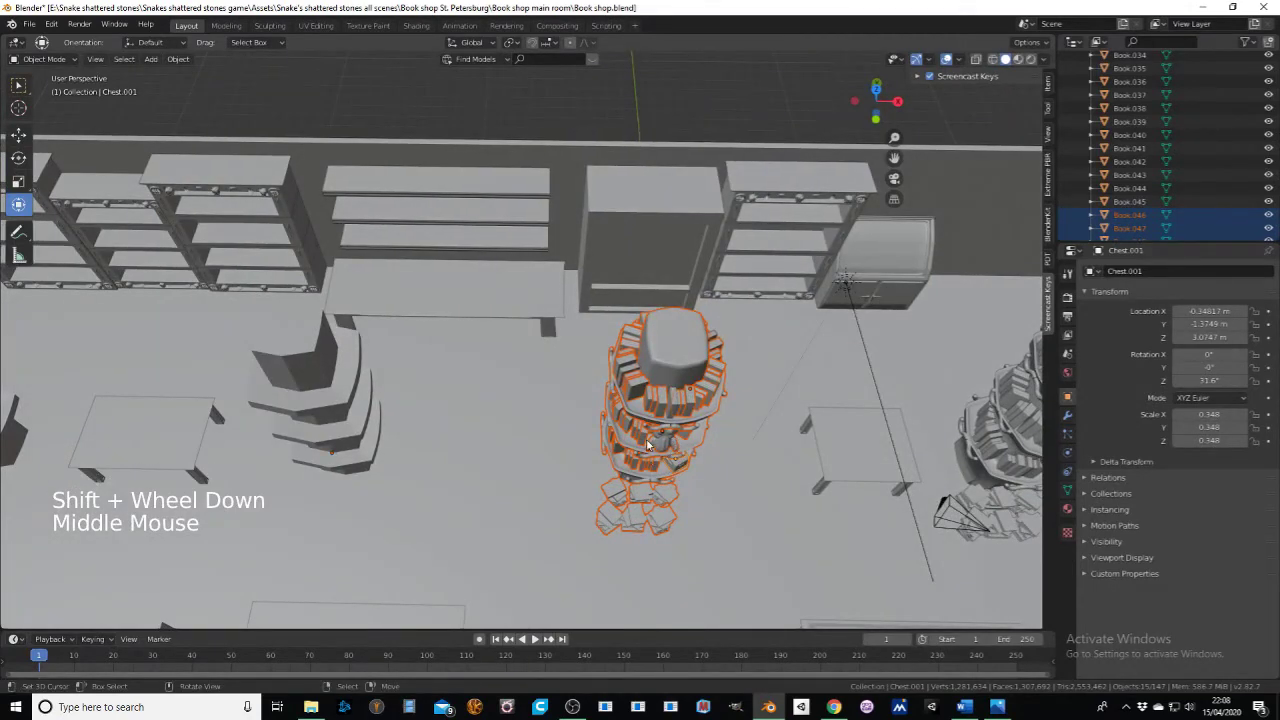
{"action": "left_click", "coordinate": [41, 59]}
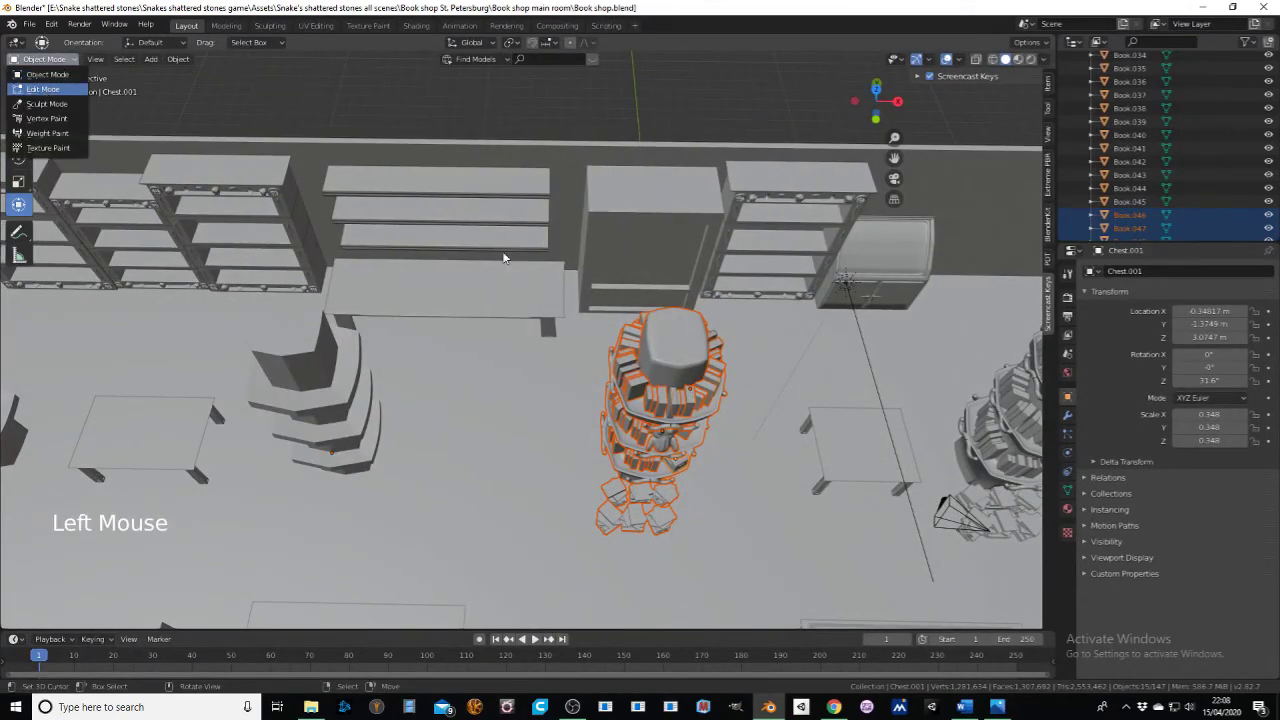
{"action": "key", "text": "a"}
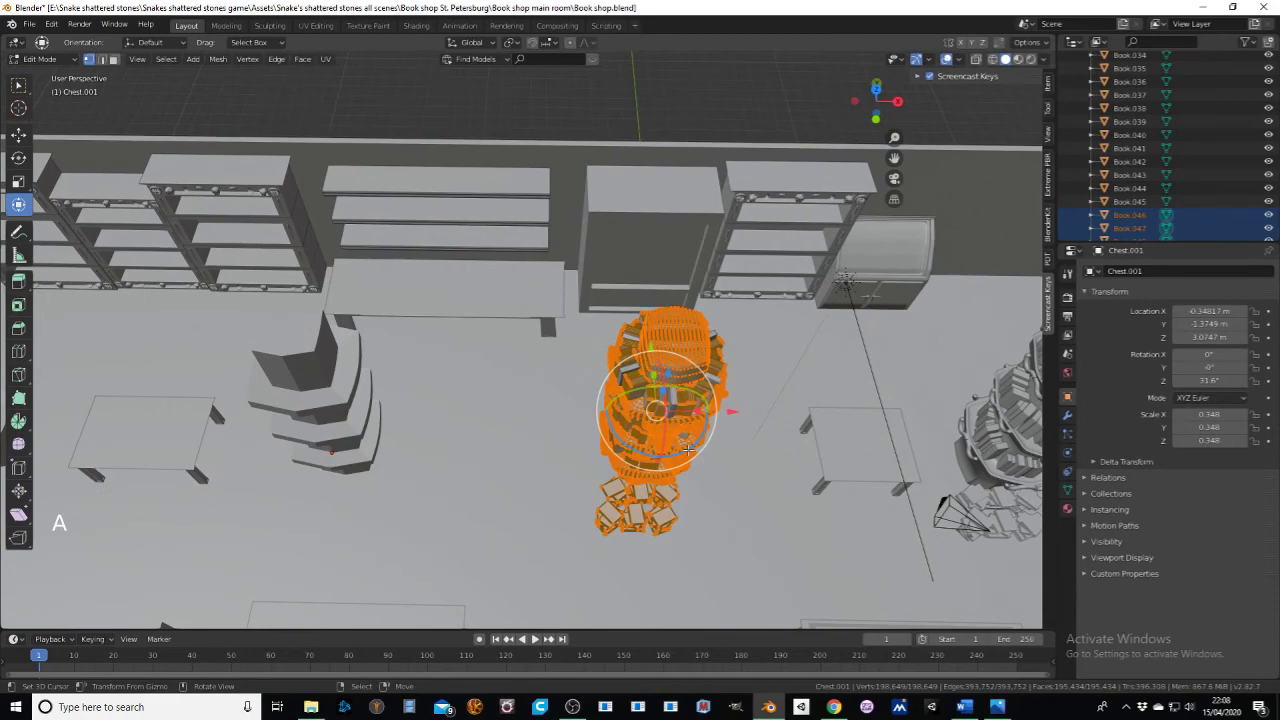
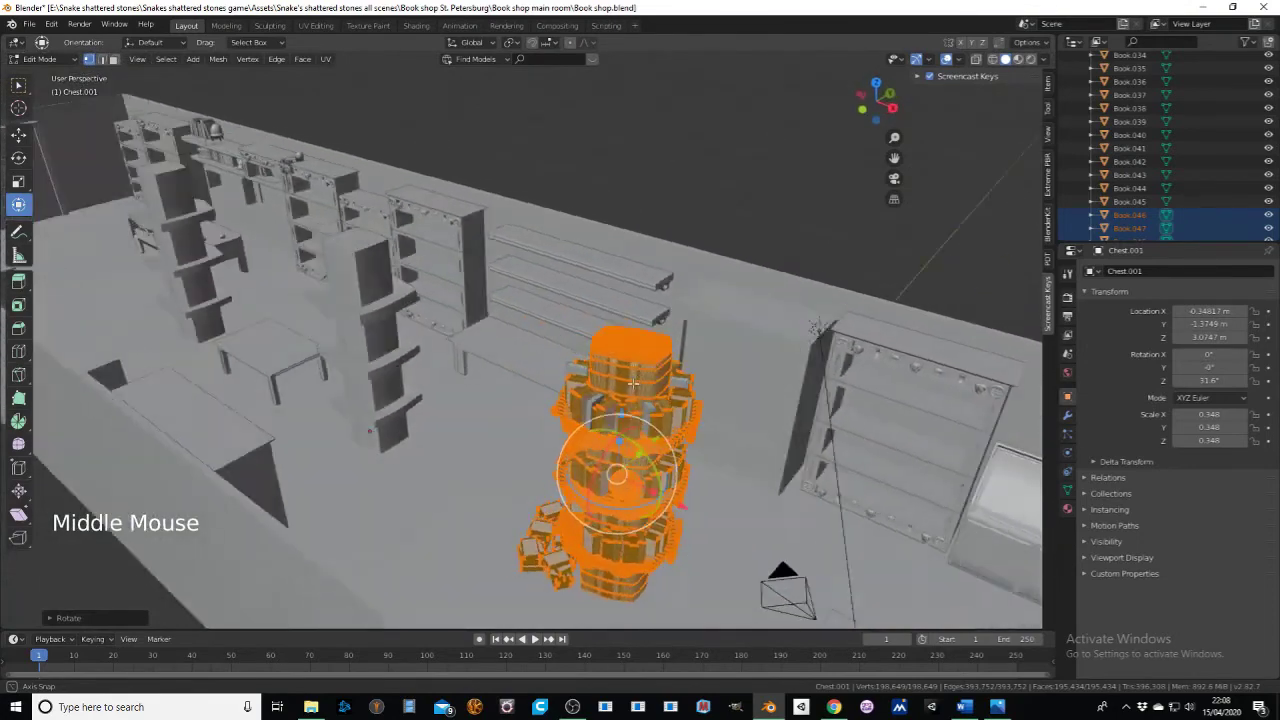
{"action": "key", "text": "ctrl+z"}
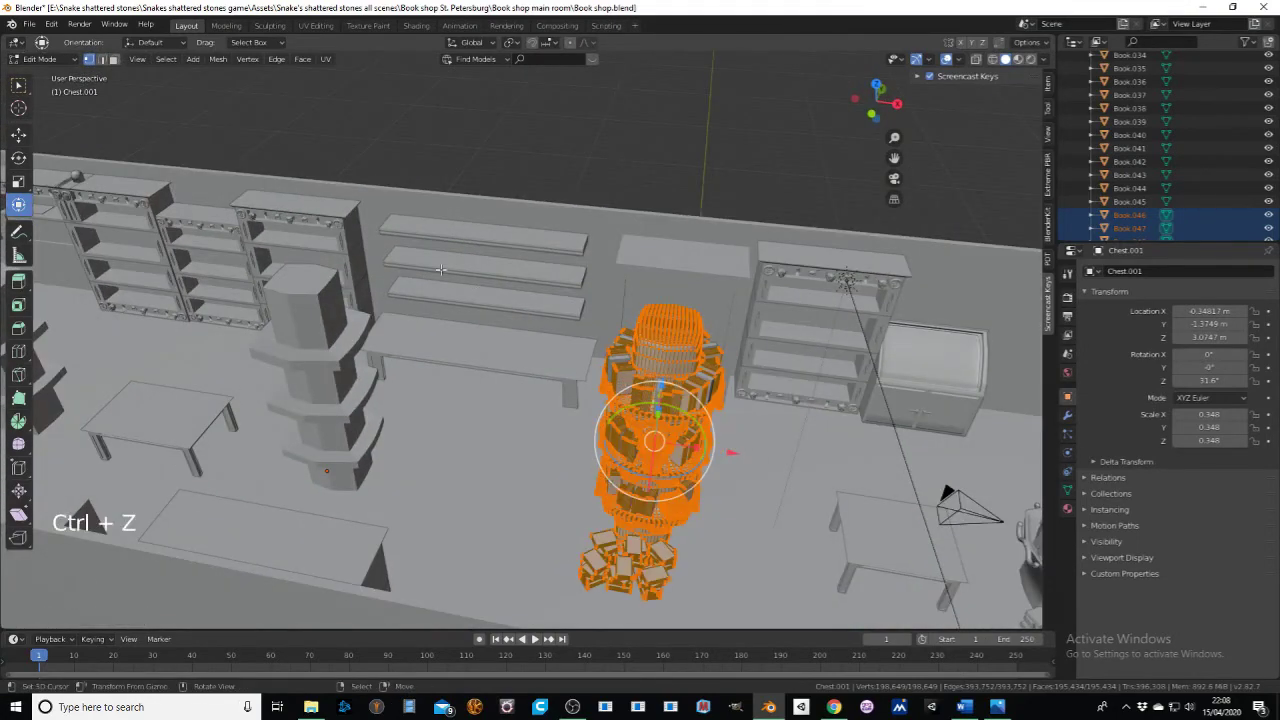
{"action": "left_click", "coordinate": [39, 65]}
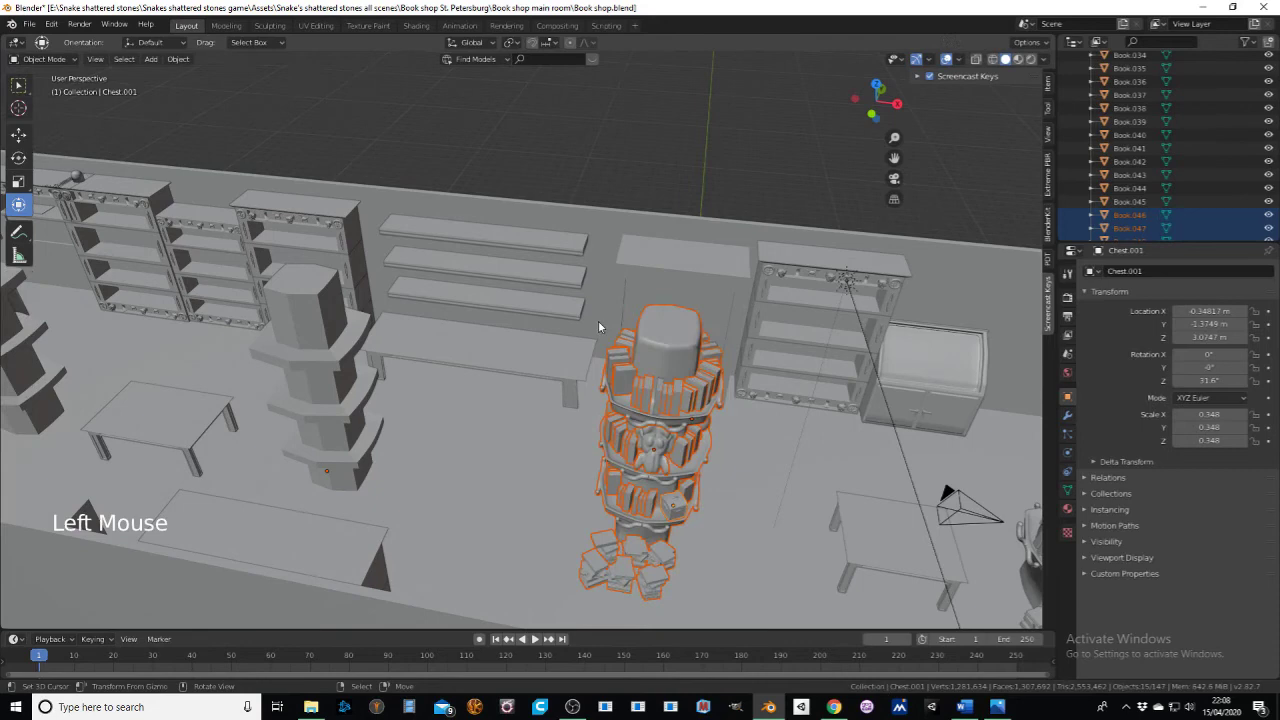
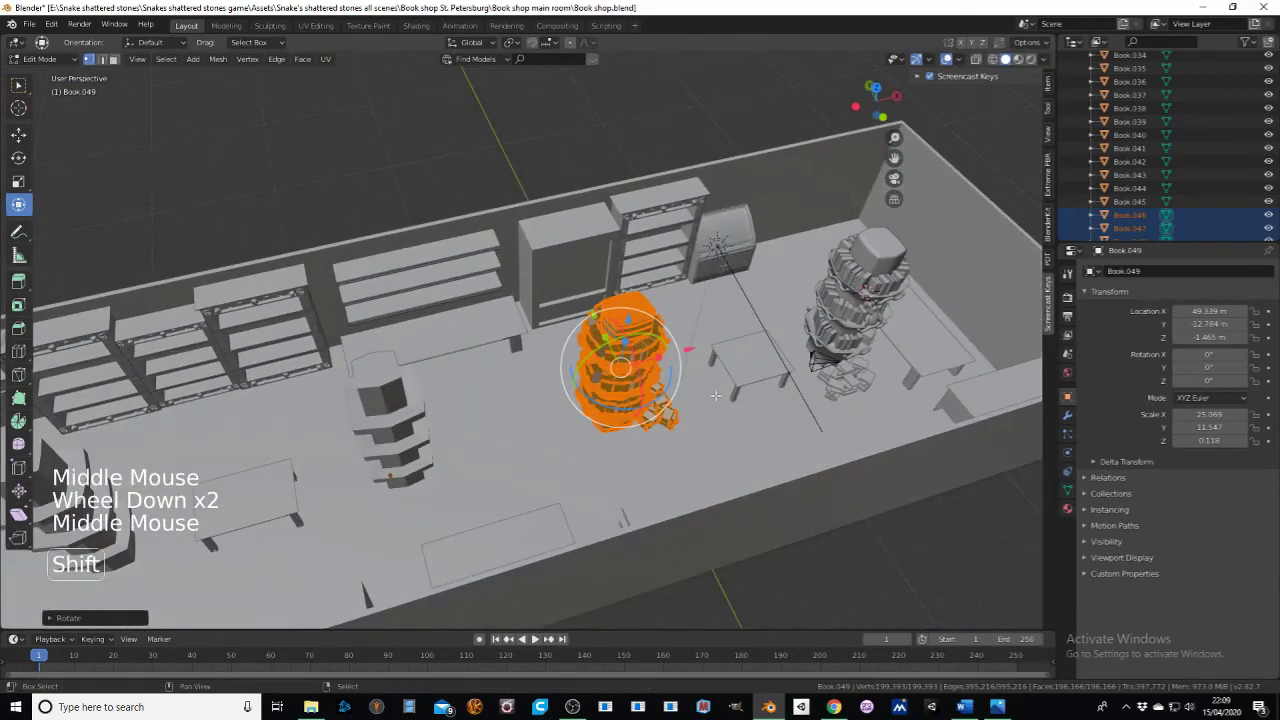
{"action": "key", "text": "shift+d"}
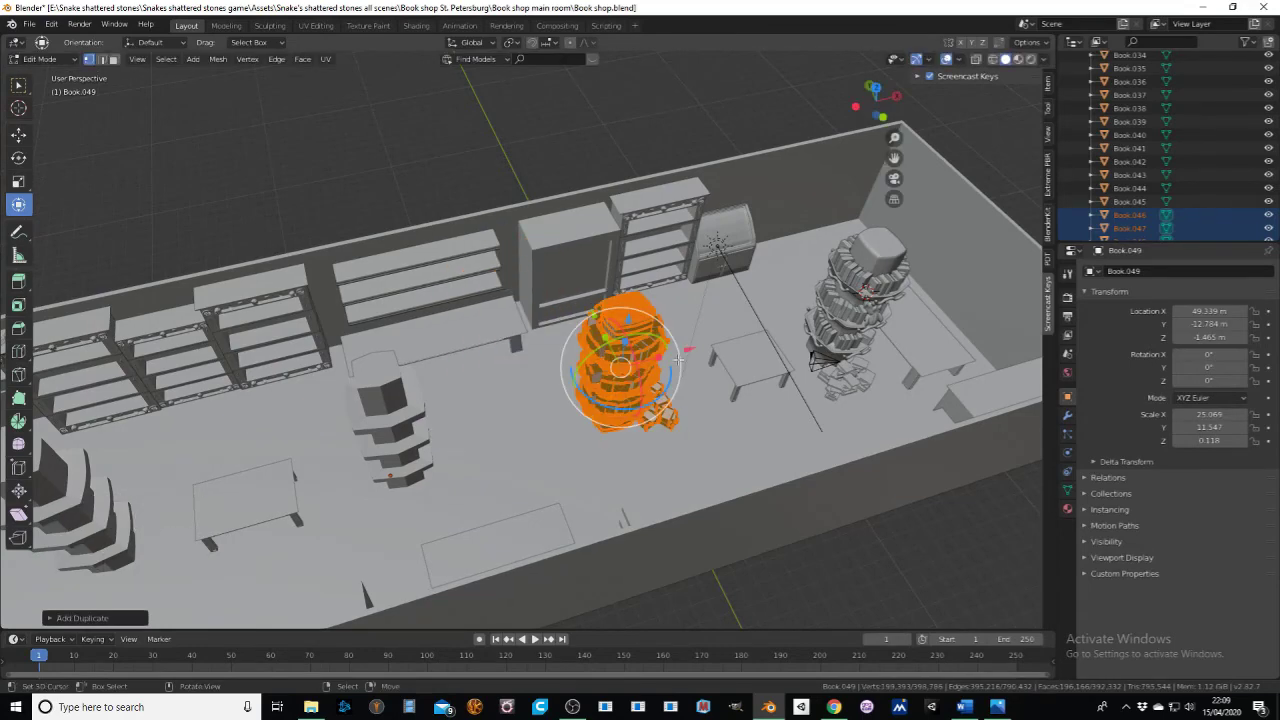
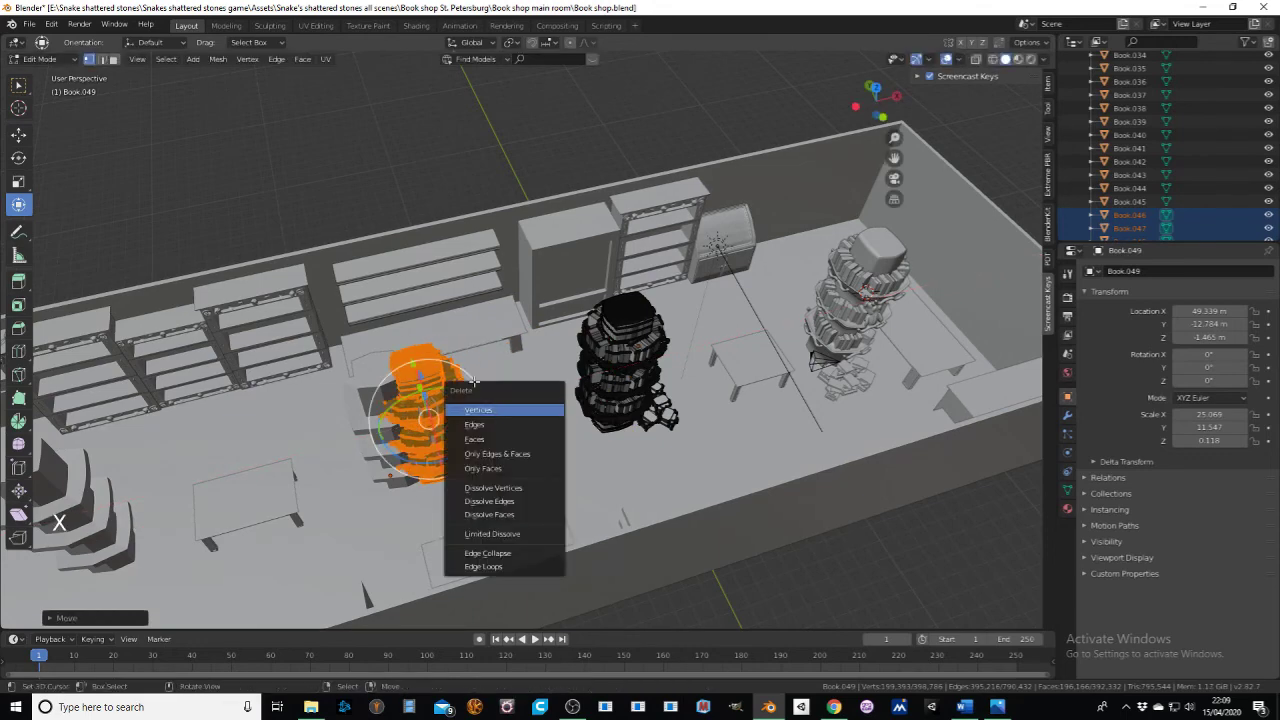
{"action": "key", "text": "x"}
{"action": "left_click", "coordinate": [33, 61]}
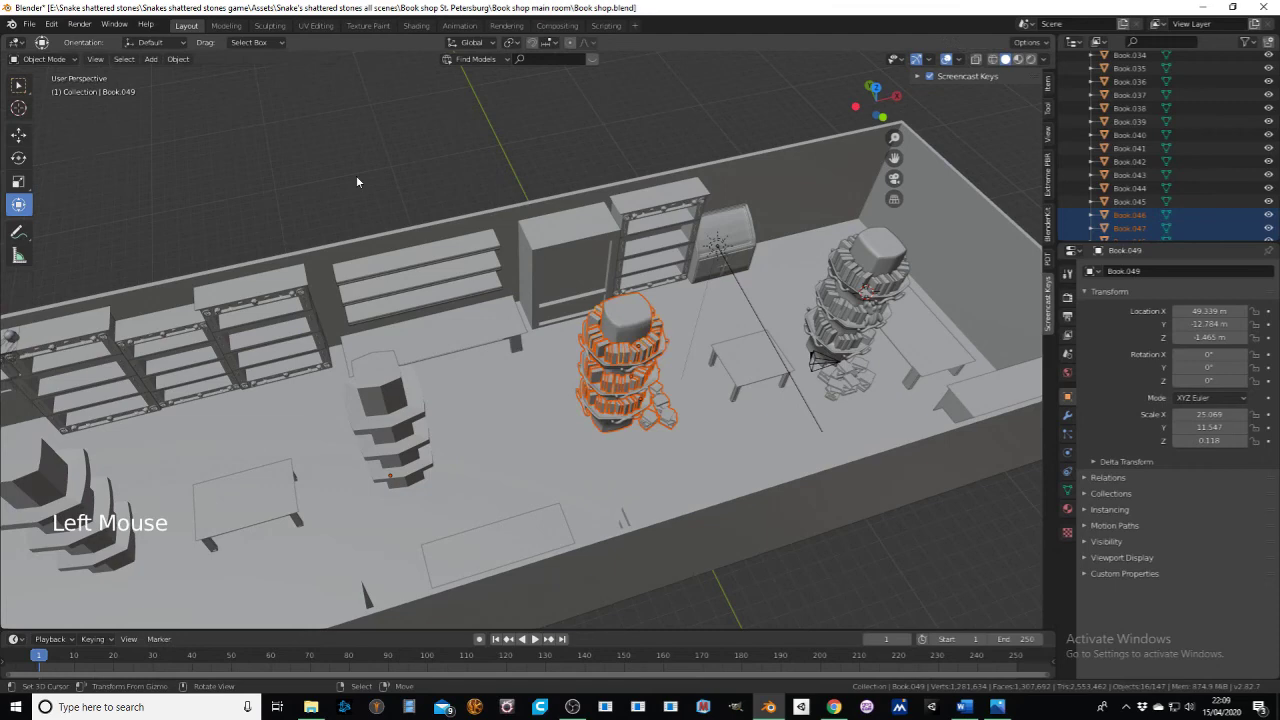
Step: Duplicate the pillar twice more, sliding each copy about 17 m further along X down the room
{"action": "key", "text": "shift+d"}
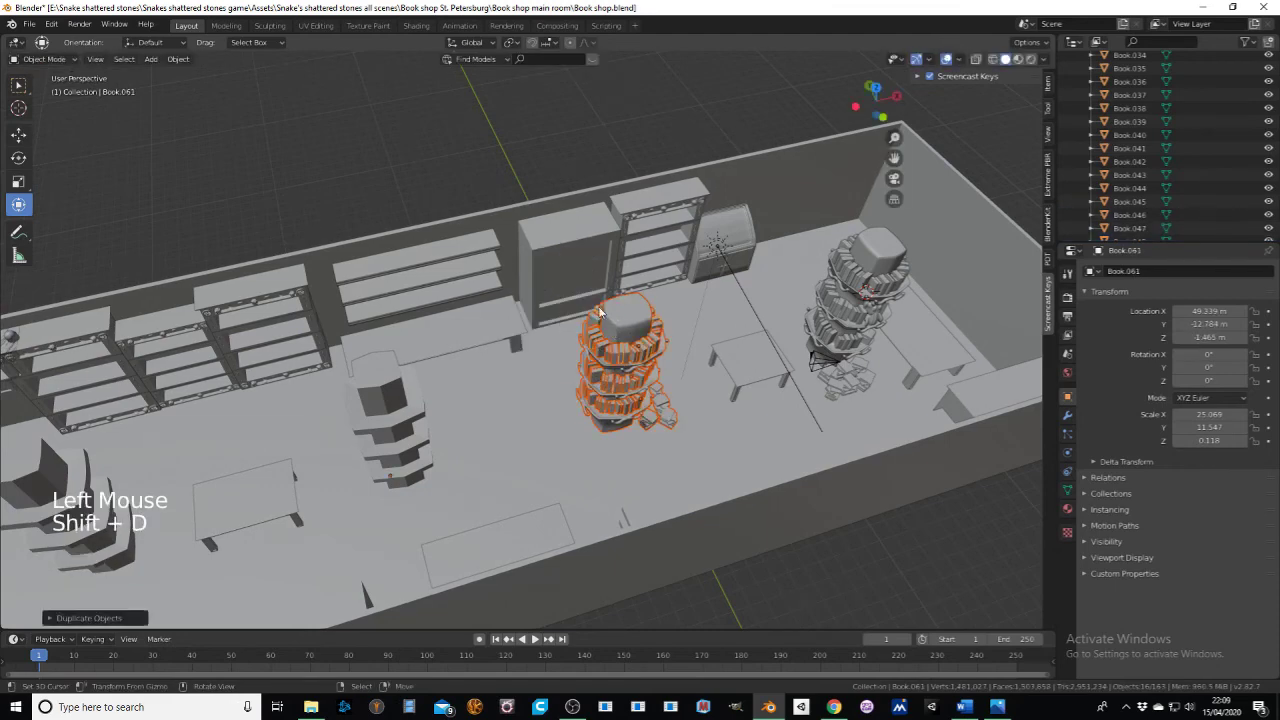
{"action": "key", "text": "g"}
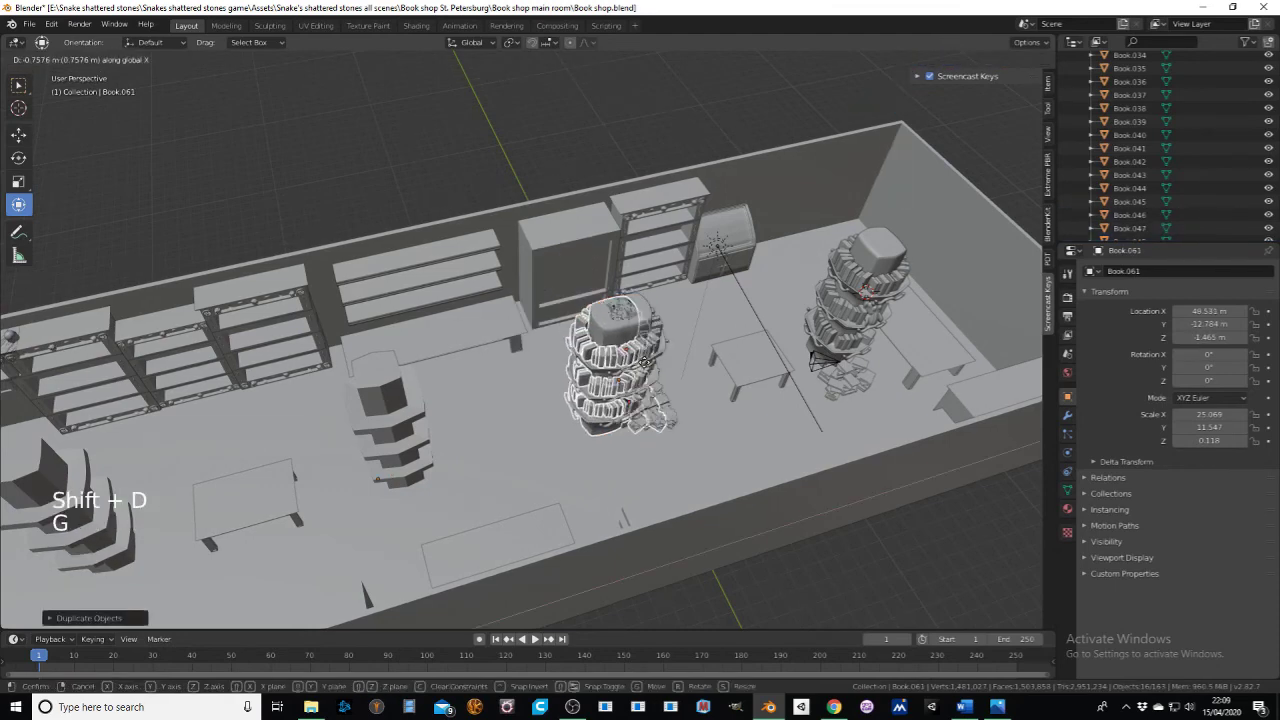
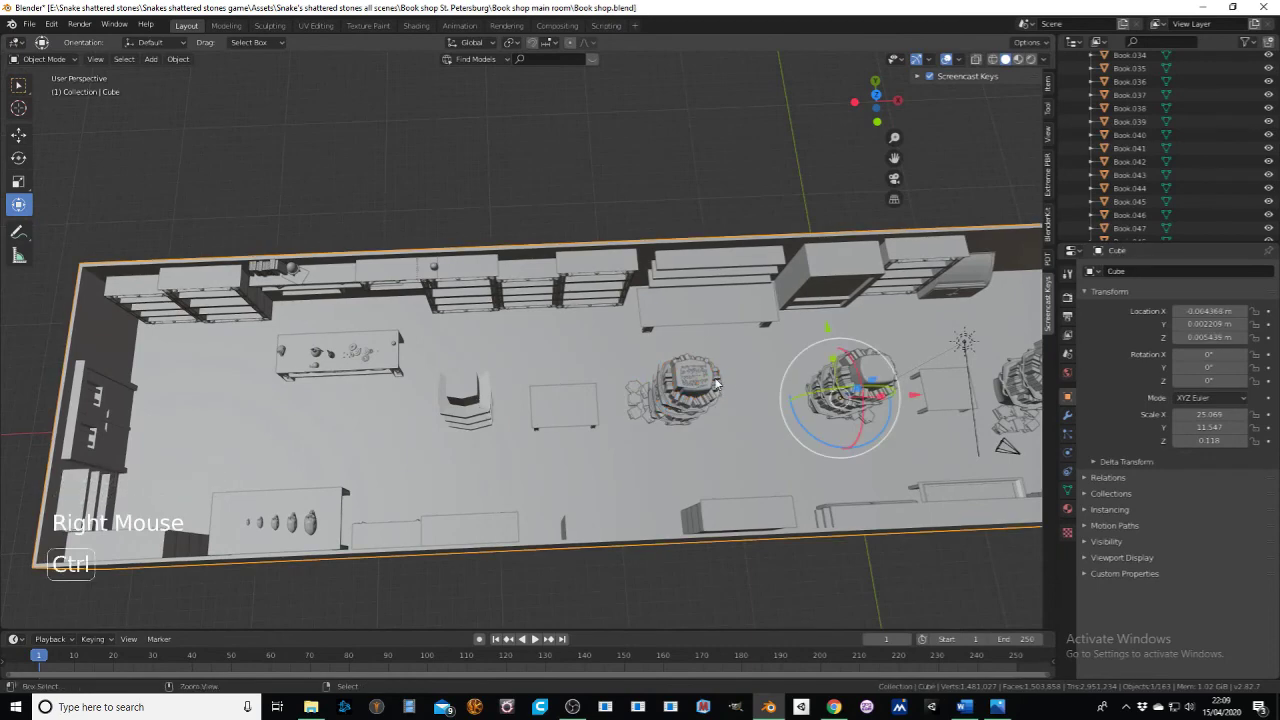
{"action": "key", "text": "ctrl+z"}
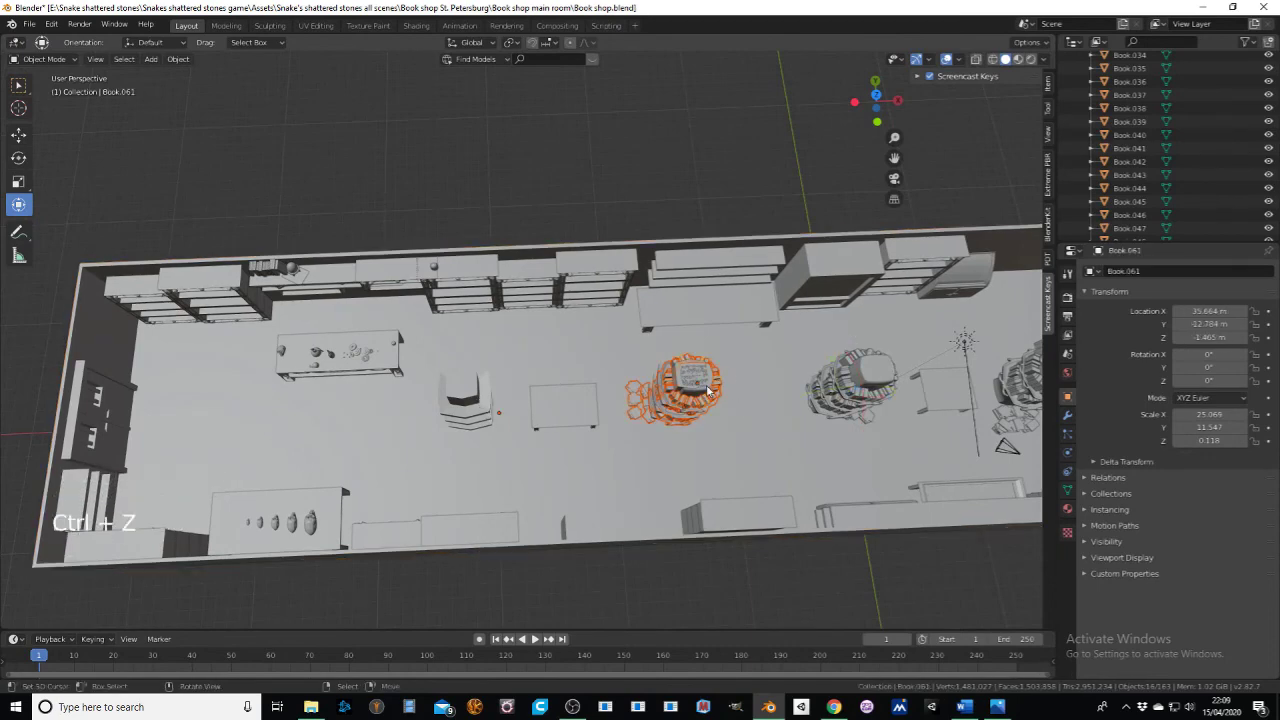
{"action": "key", "text": "shift+d"}
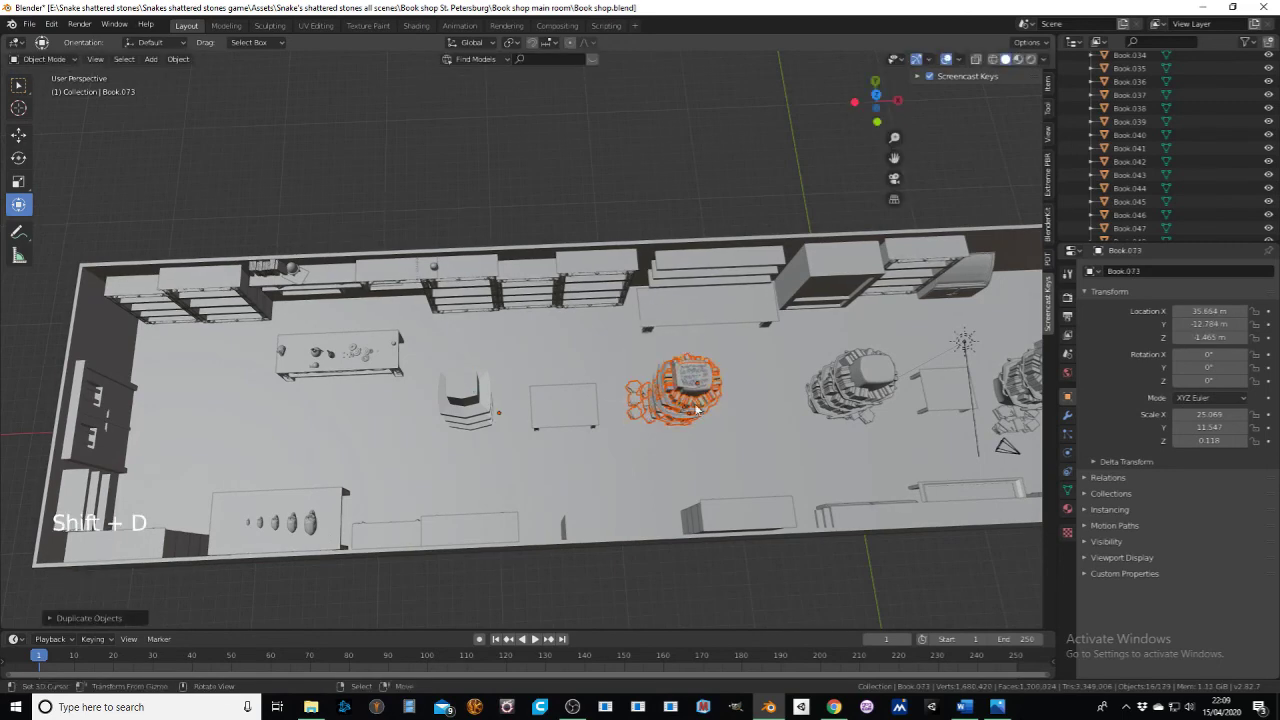
{"action": "key", "text": "g"}
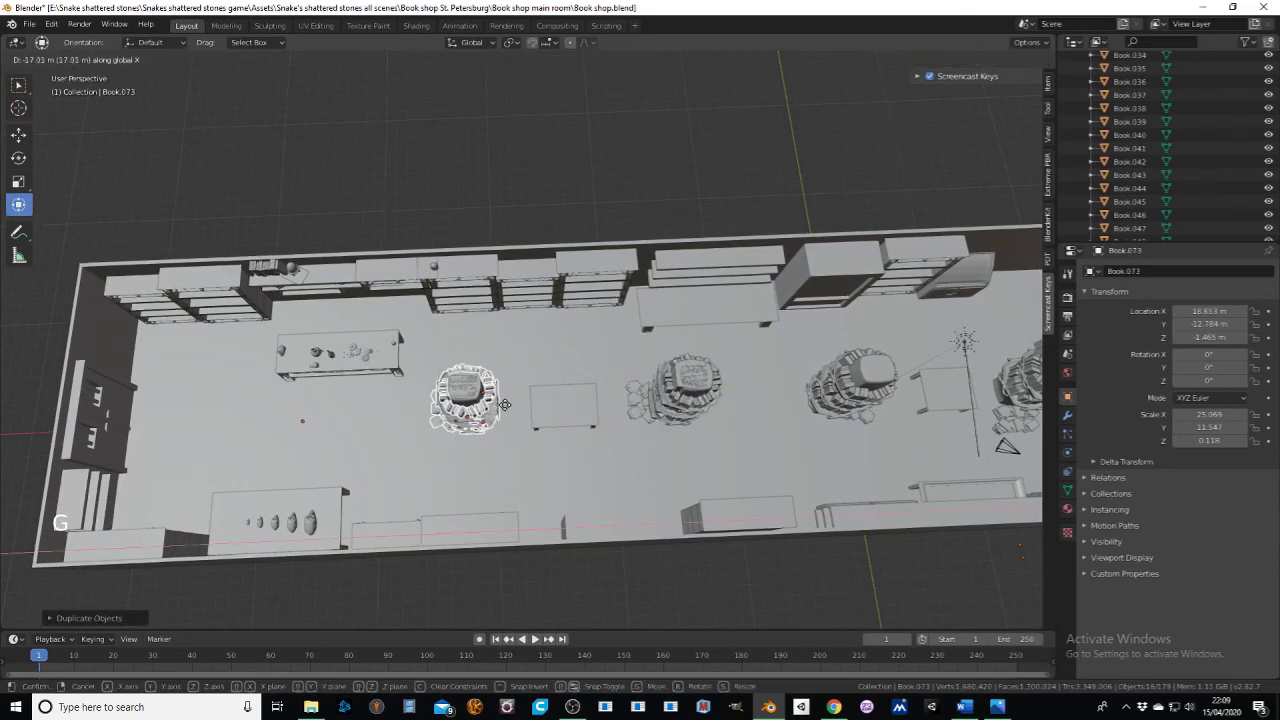
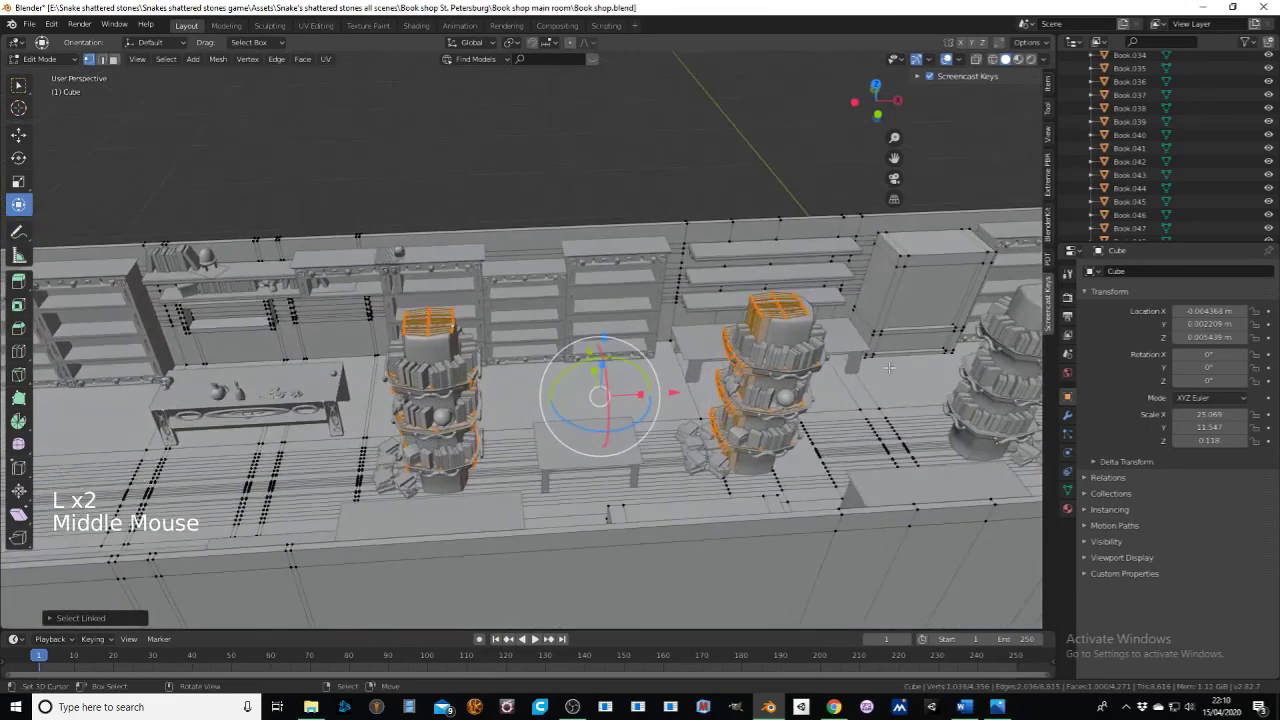
Step: Delete the unwanted stray object, leaving the row of book pillars along the room
{"action": "key", "text": "x"}
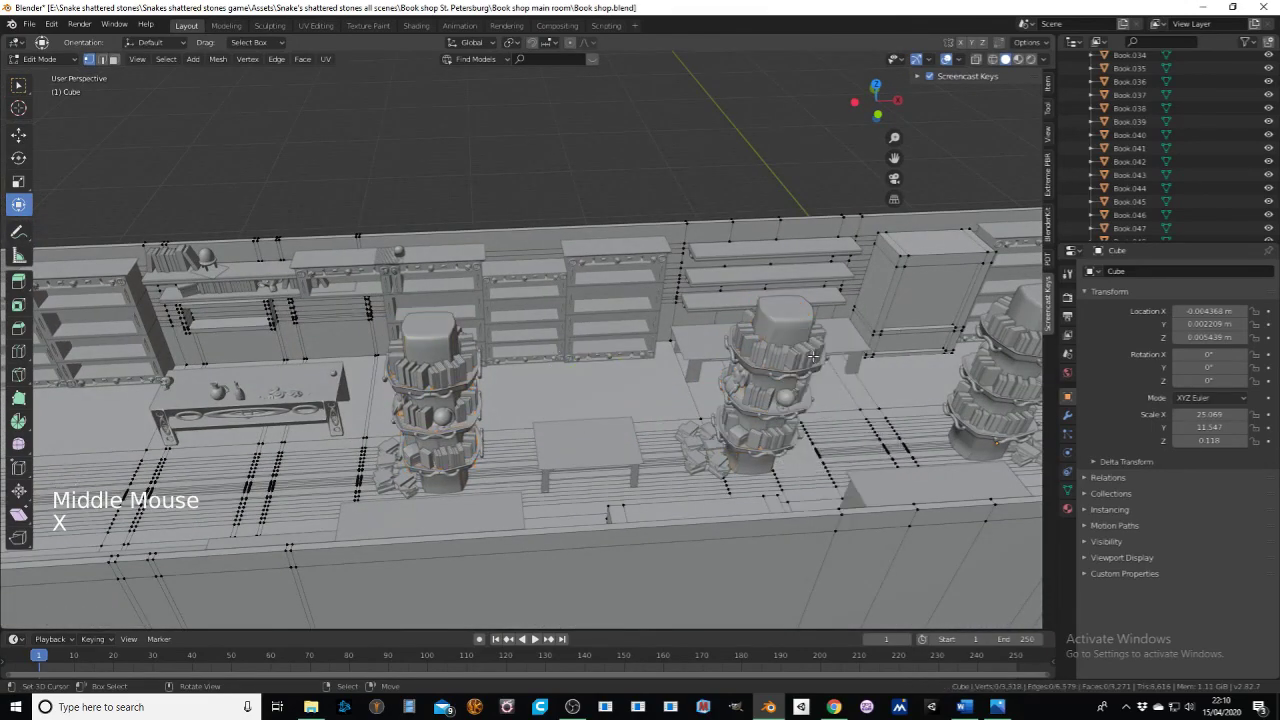
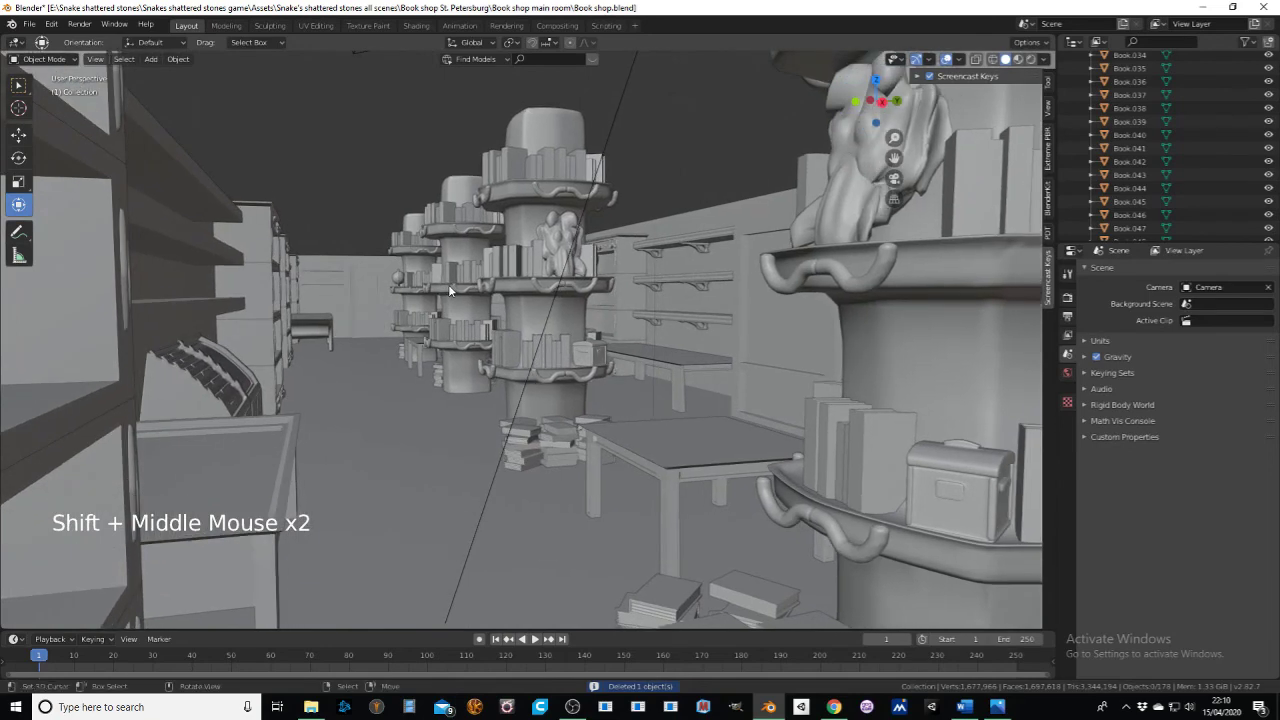
{"action": "middle_click", "coordinate": [486, 314]}
{"action": "scroll", "scroll_direction": "down", "scroll_amount": 3}
{"action": "middle_click", "coordinate": [487, 303]}
{"action": "middle_click", "coordinate": [489, 303]}
{"action": "middle_click", "coordinate": [505, 288]}
{"action": "middle_click", "coordinate": [501, 287]}
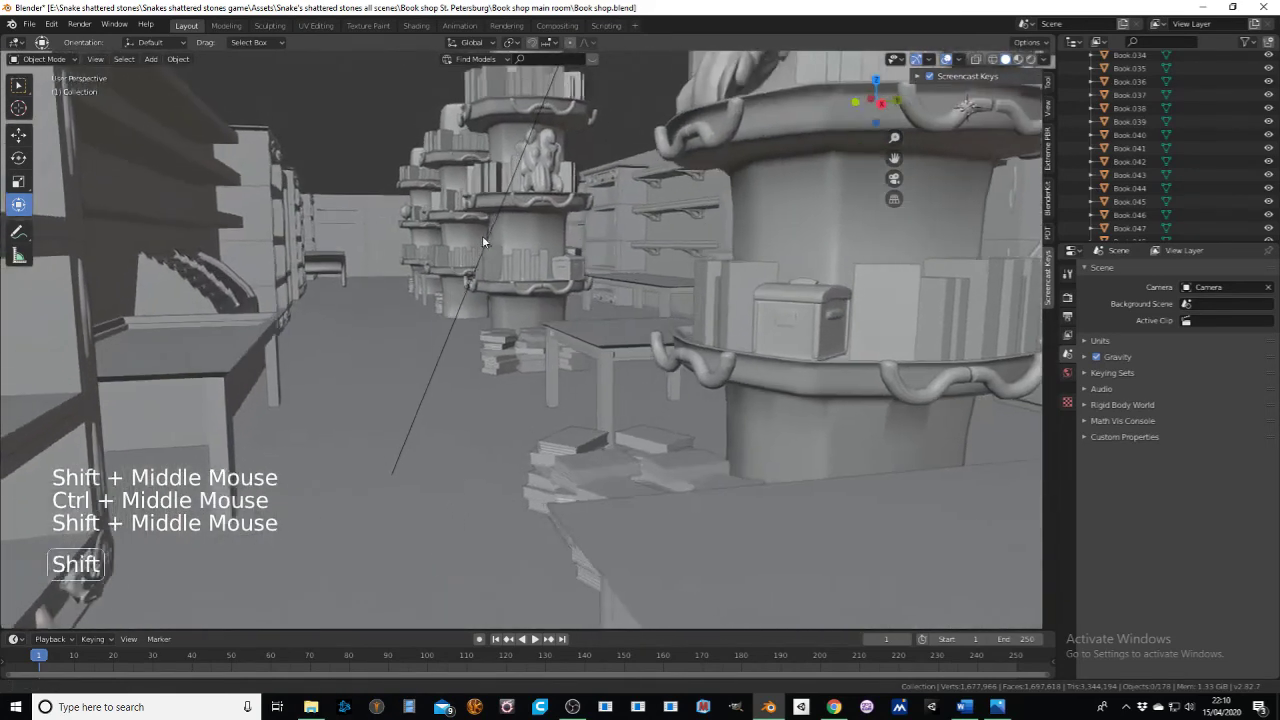
{"action": "middle_click", "coordinate": [489, 272]}
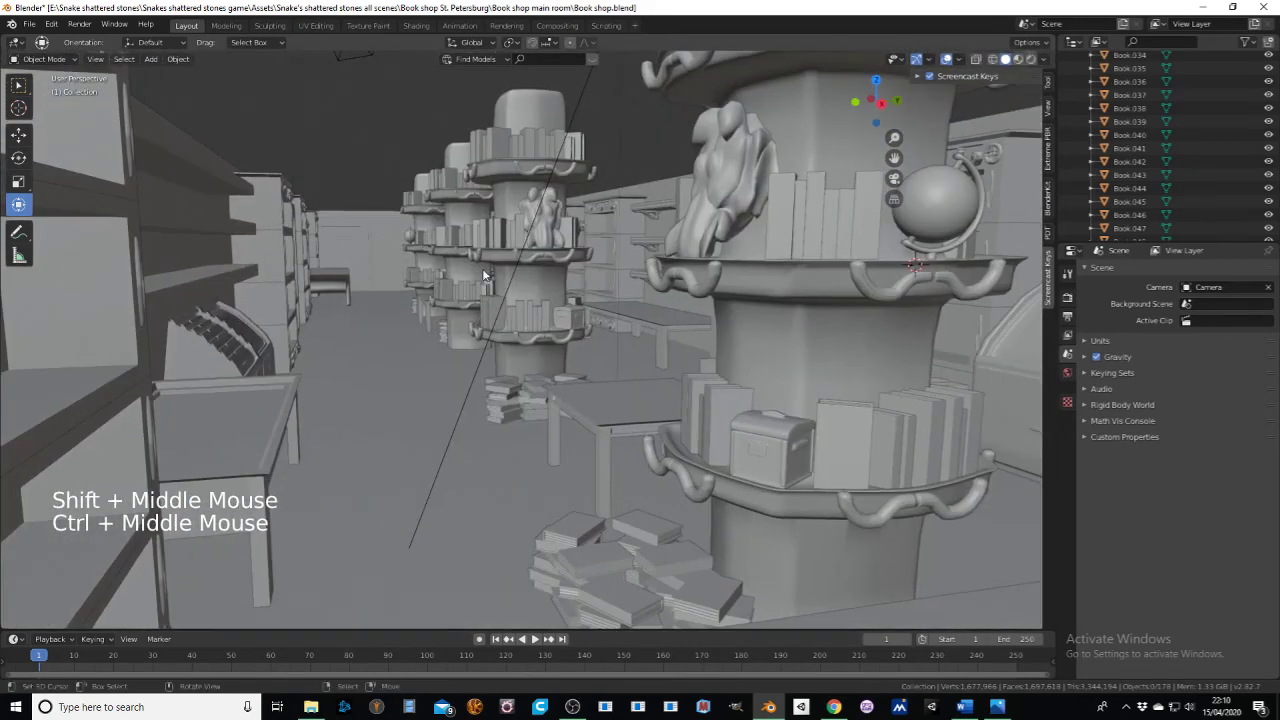
{"action": "middle_click", "coordinate": [485, 274]}
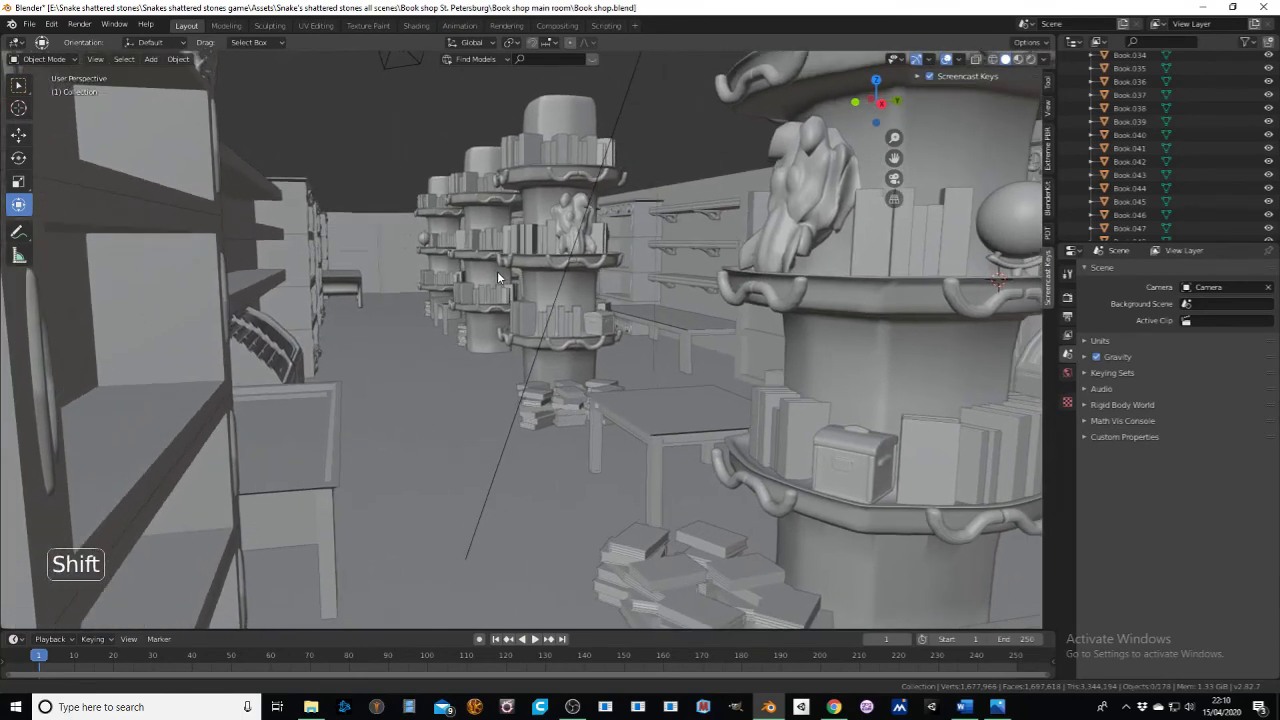
{"action": "middle_click", "coordinate": [499, 282]}
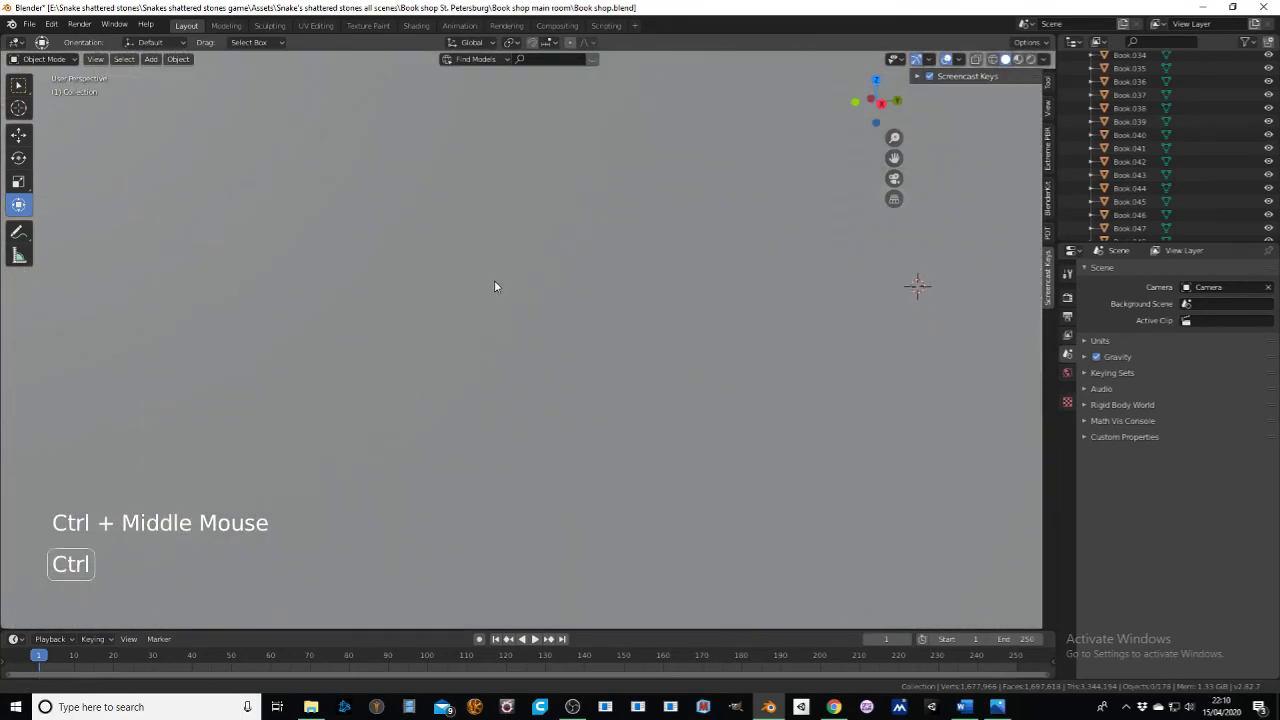
{"action": "middle_click", "coordinate": [496, 283]}
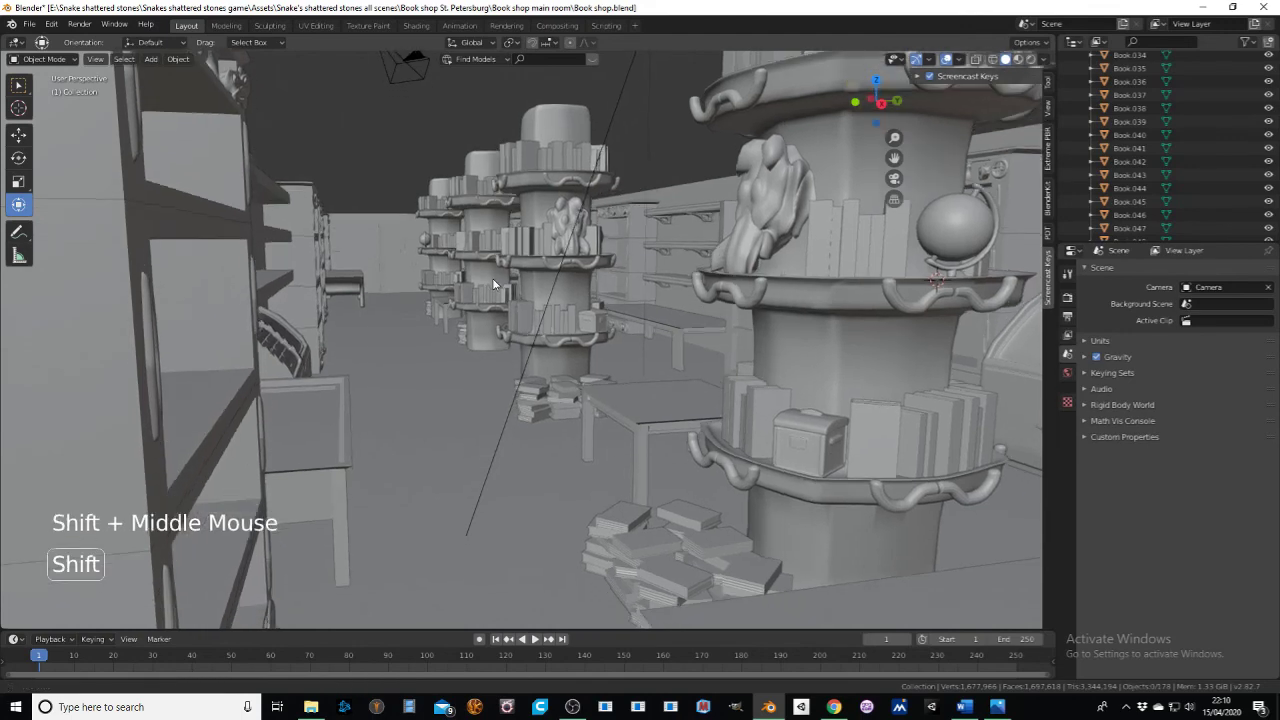